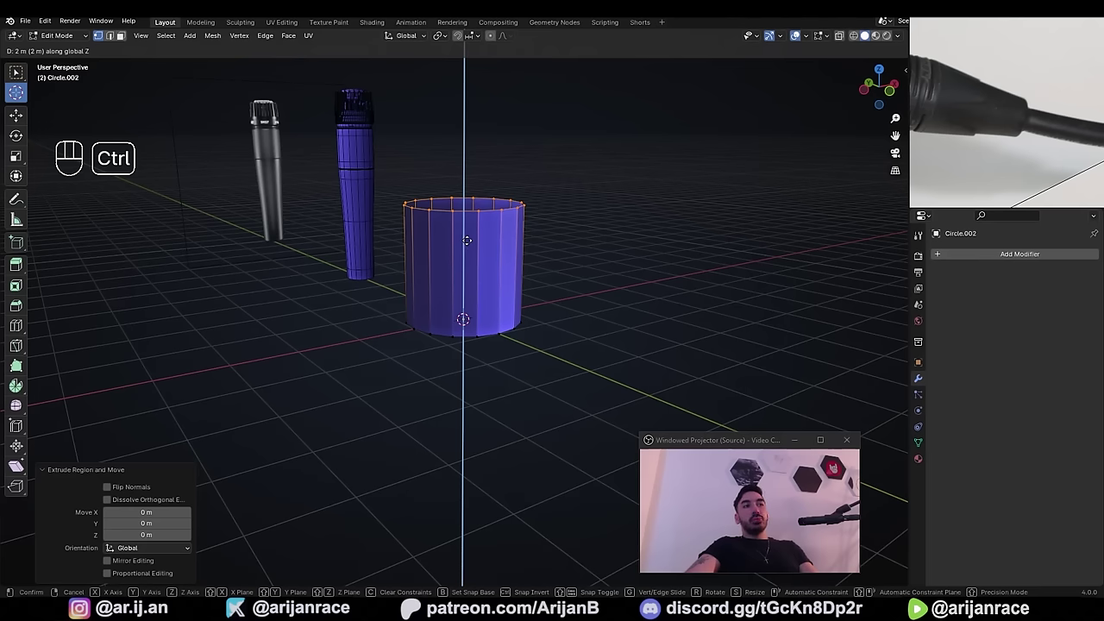
# - Confirm the ring's upward extrusion into a wall and add four horizontal loop cuts around it
pyautogui.click(467, 238)
pyautogui.press('ctrl+r')
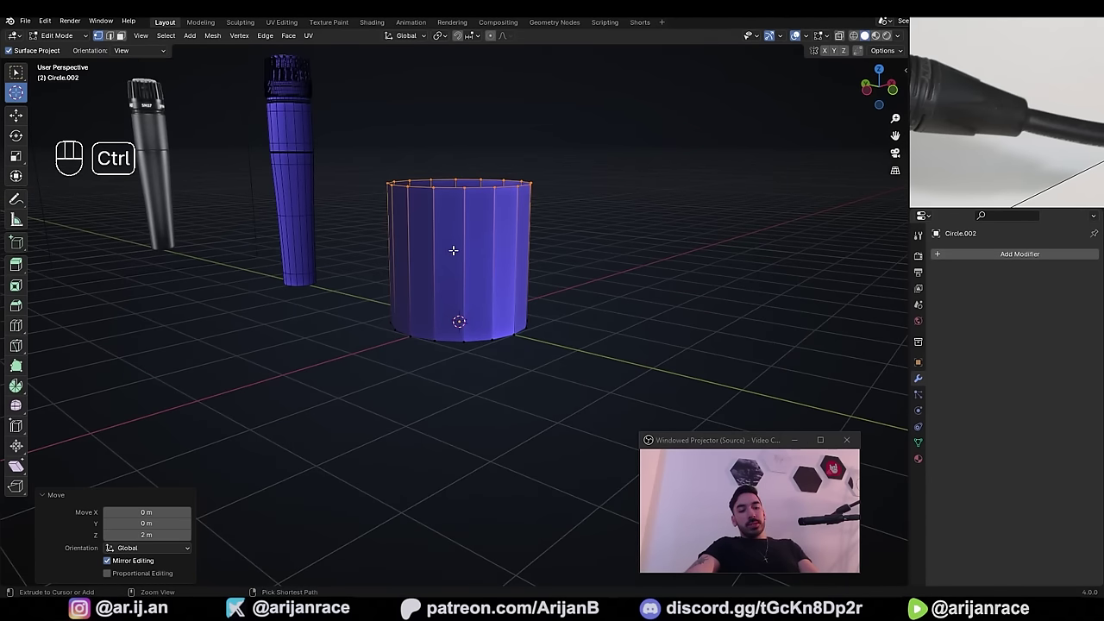
pyautogui.press('ctrl+r')
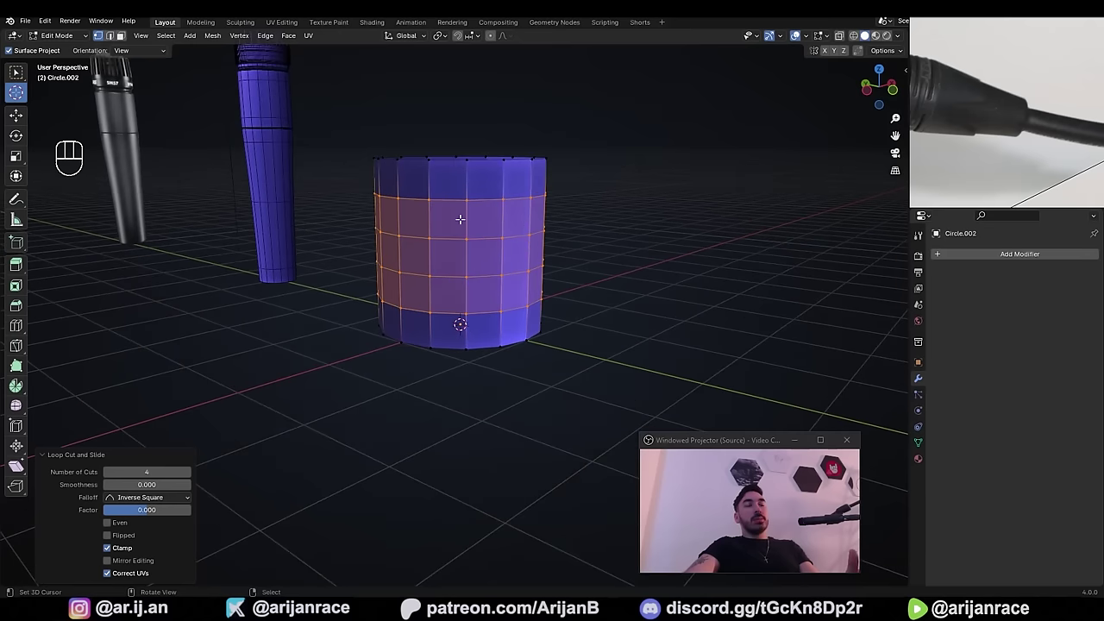
pyautogui.middleClick(450, 283)
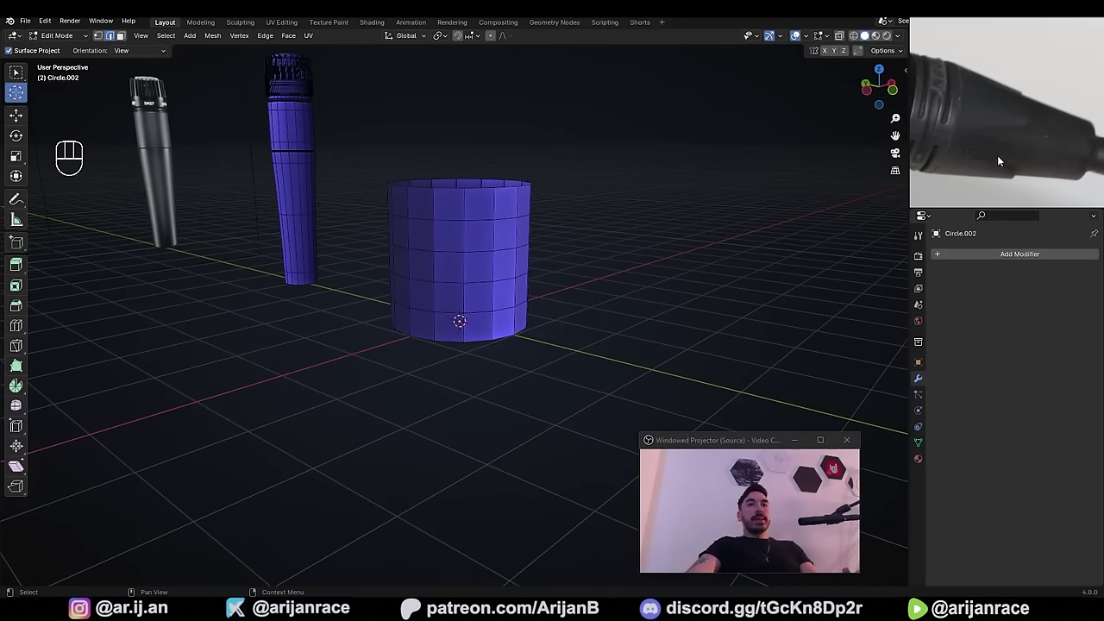
# - Switch to vertex select and connect the first diagonal pair of vertices with J across the wall
pyautogui.press('3')
pyautogui.click(428, 226)
pyautogui.click(432, 273)
pyautogui.click(430, 317)
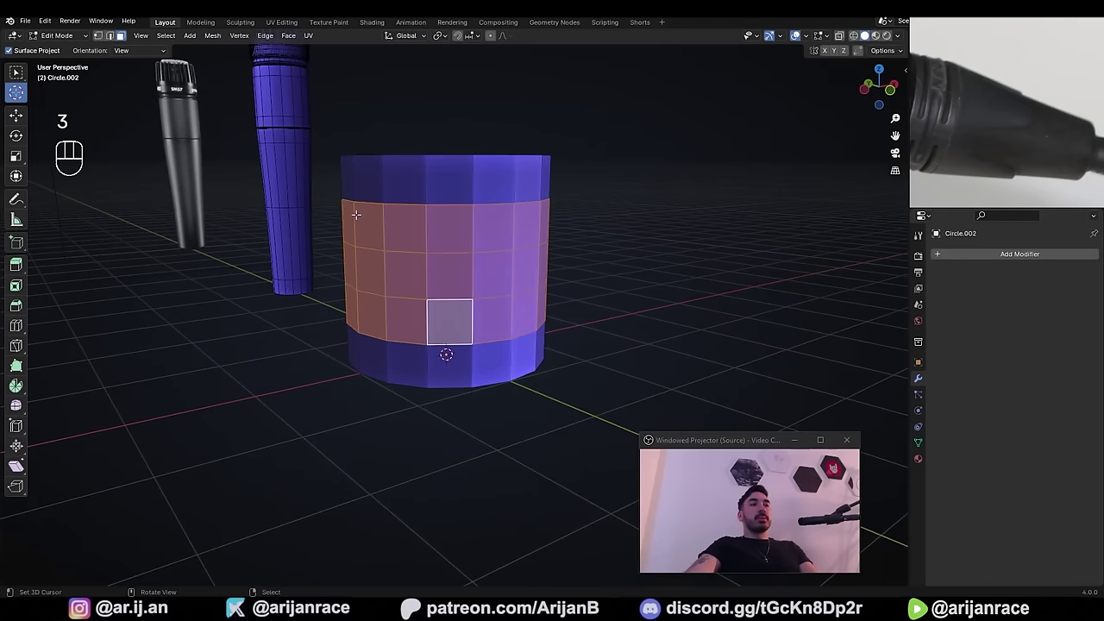
pyautogui.press('a')
pyautogui.press('1')
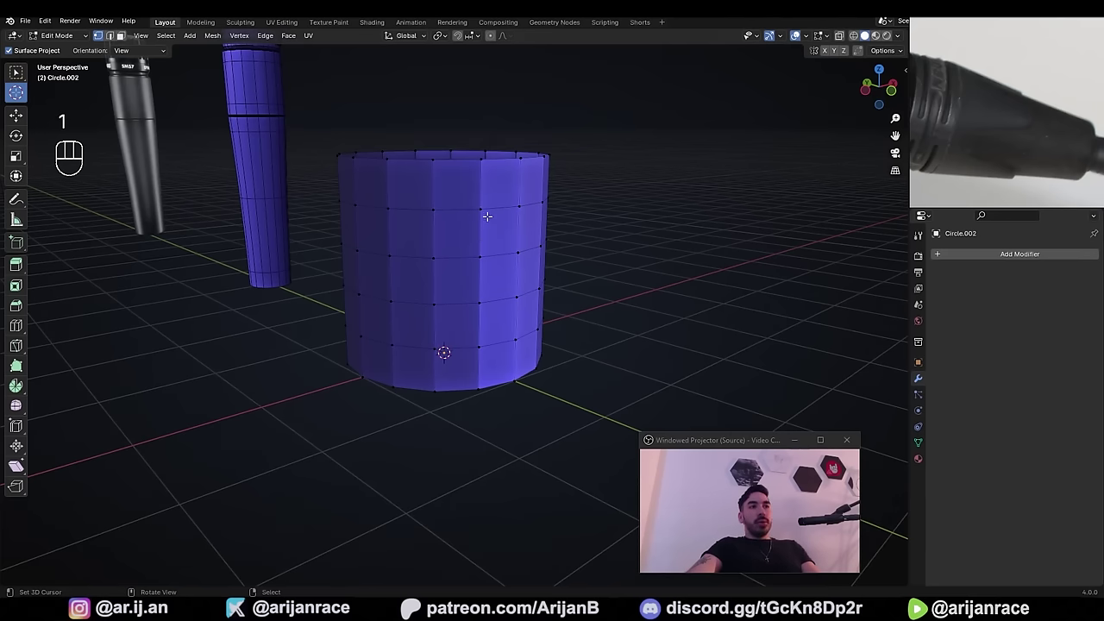
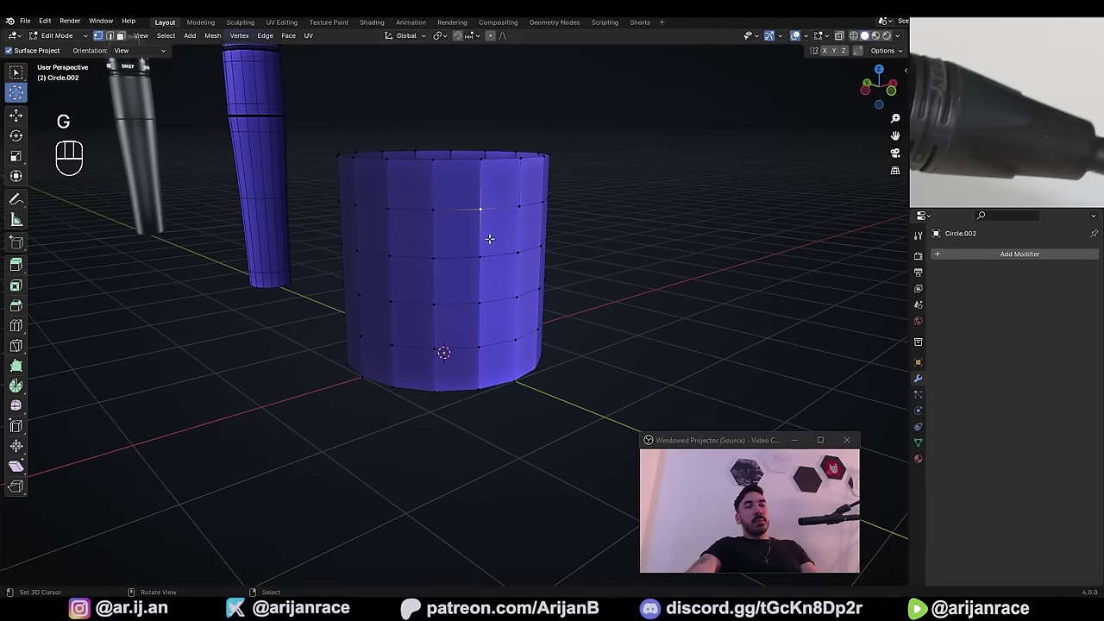
pyautogui.click(434, 348)
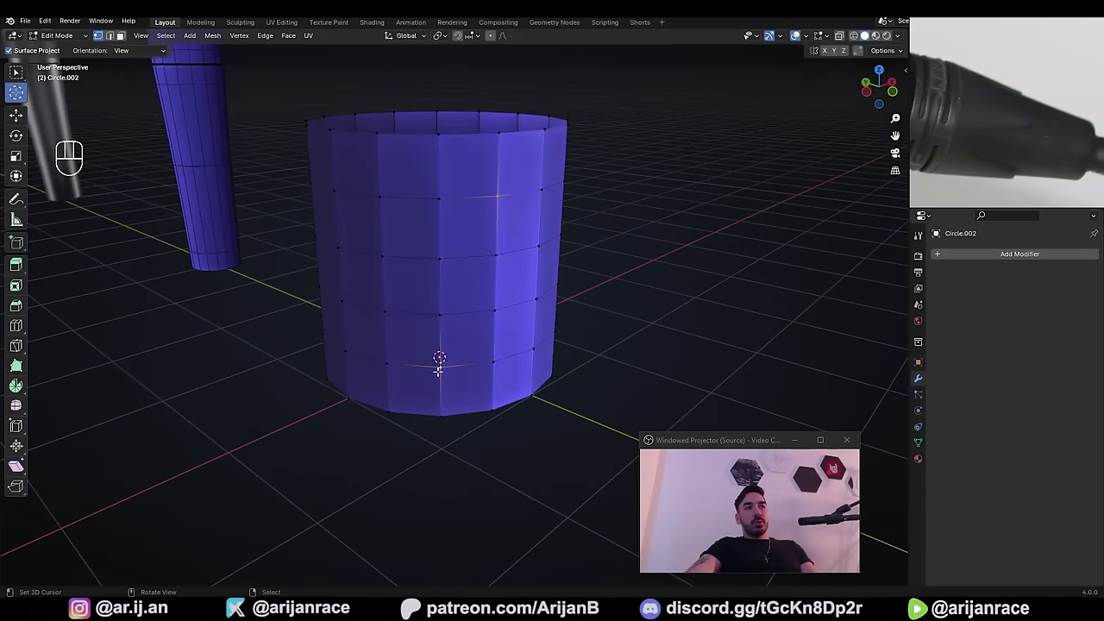
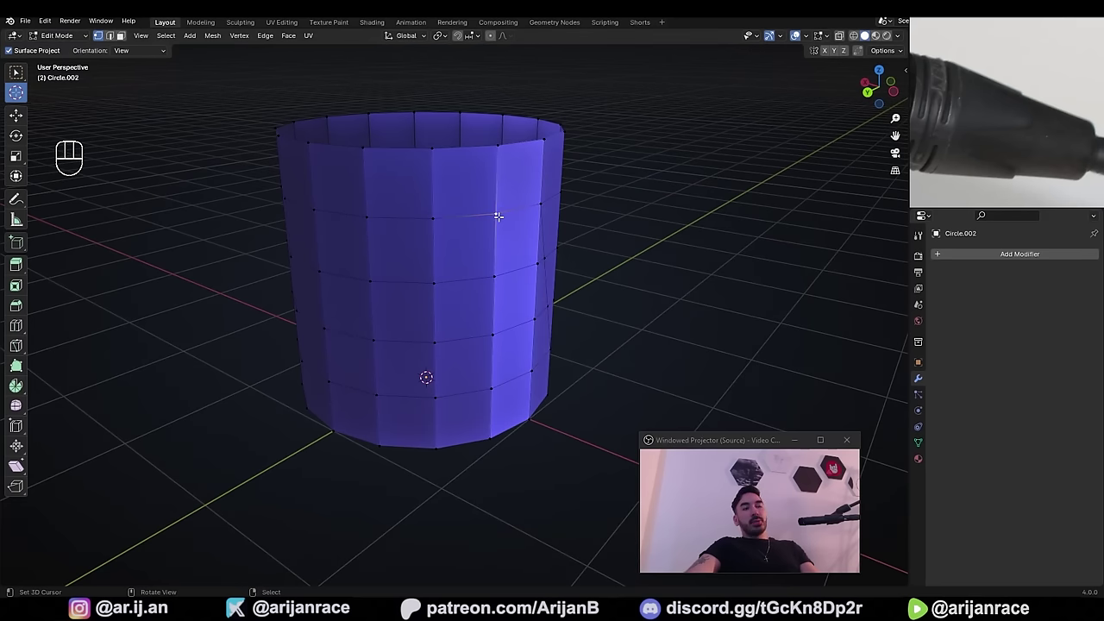
pyautogui.click(440, 393)
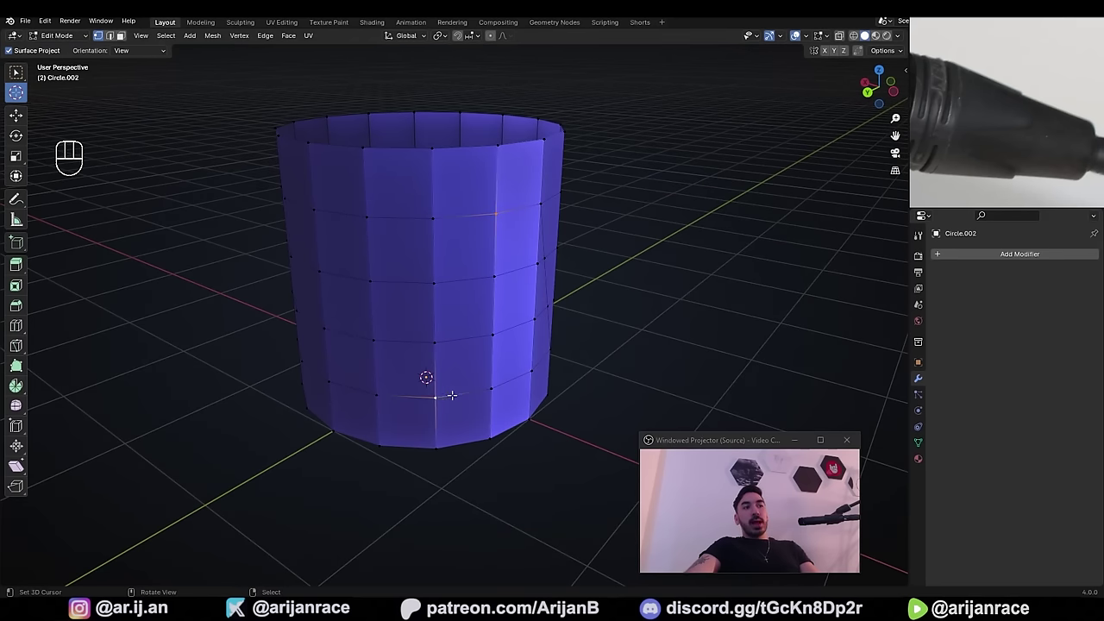
pyautogui.press('j')
pyautogui.moveTo(438, 369); pyautogui.dragTo(435, 382)
pyautogui.press('ctrl+z')
# - Continue connecting vertex pairs with J to extend the zigzag path of diagonal edges around the cylinder
pyautogui.click(373, 210)
pyautogui.press('j')
pyautogui.moveTo(382, 255); pyautogui.dragTo(450, 274)
pyautogui.click(407, 417)
pyautogui.moveTo(417, 414); pyautogui.dragTo(445, 401)
pyautogui.middleClick(460, 393)
pyautogui.press('j')
pyautogui.moveTo(441, 408); pyautogui.dragTo(399, 273)
pyautogui.press('ctrl+z')
pyautogui.moveTo(484, 349); pyautogui.dragTo(425, 217)
pyautogui.click(416, 172)
pyautogui.press('j')
pyautogui.middleClick(459, 207)
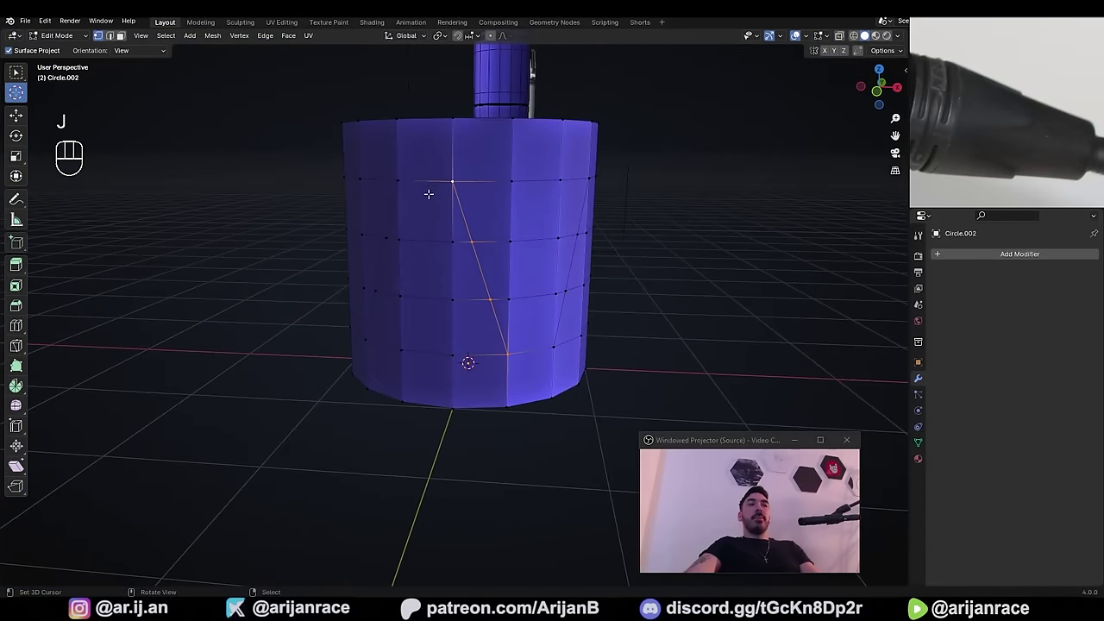
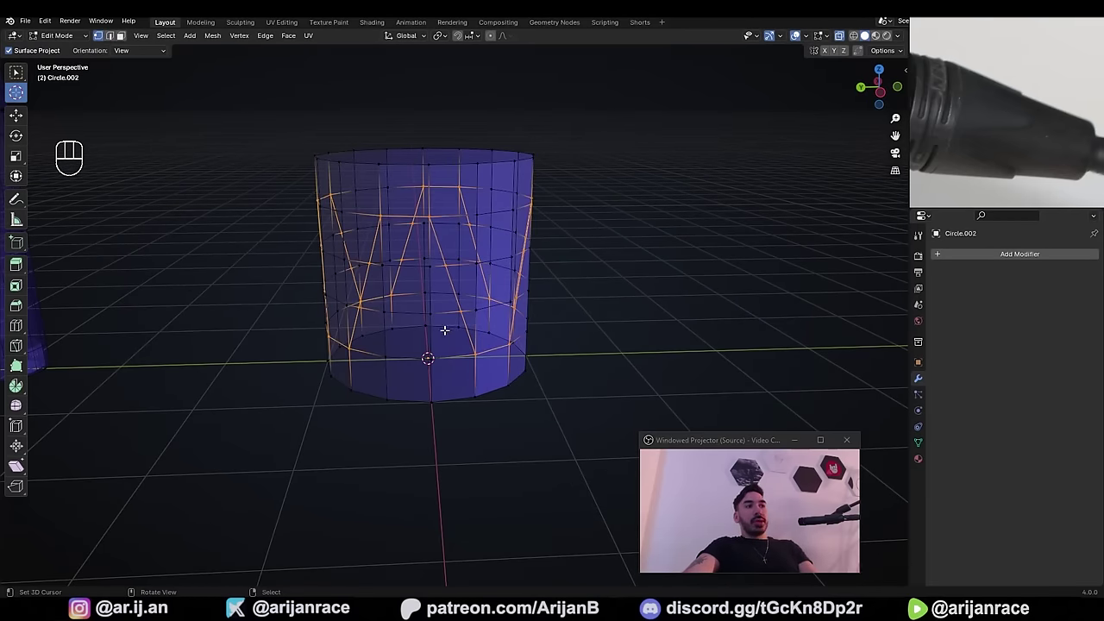
# - Select the zigzag edges in edge mode and mark them as seams from the Edge menu
pyautogui.press('z')
pyautogui.middleClick(456, 327)
pyautogui.press('1')
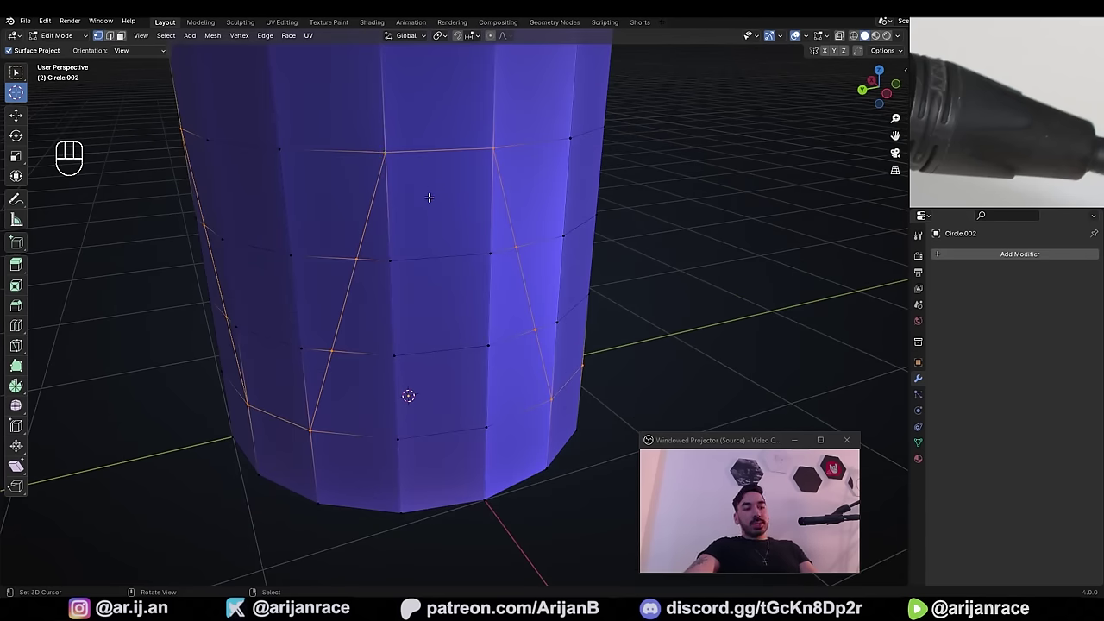
pyautogui.press('2')
pyautogui.moveTo(433, 230); pyautogui.dragTo(447, 281)
pyautogui.press('ctrl+e')
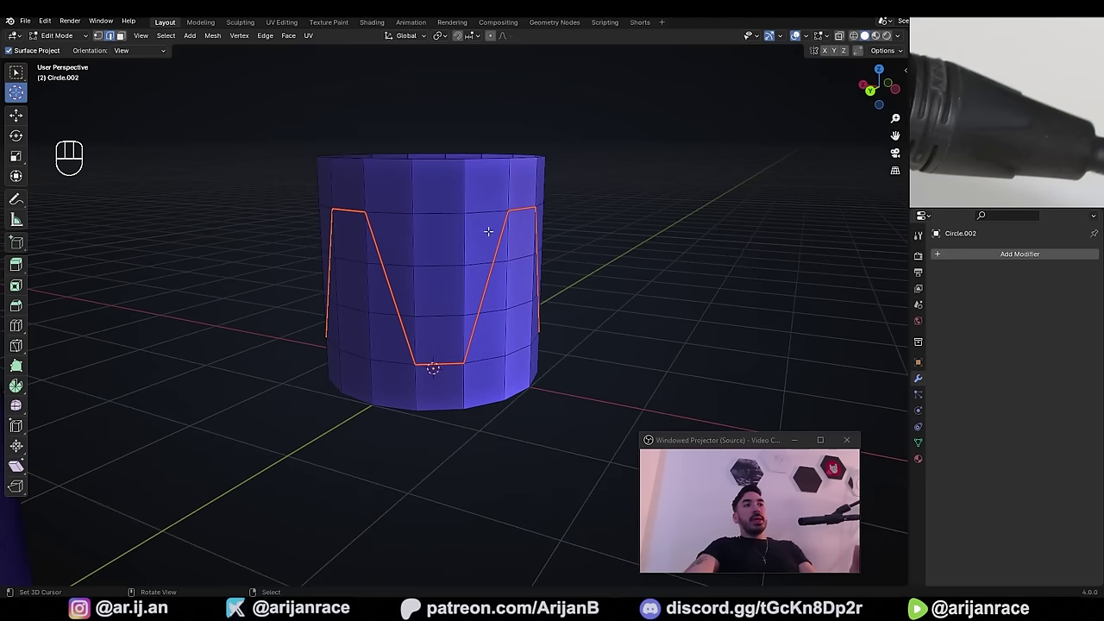
pyautogui.moveTo(631, 233); pyautogui.dragTo(595, 304)
pyautogui.moveTo(594, 303); pyautogui.dragTo(564, 302)
pyautogui.moveTo(486, 209); pyautogui.dragTo(458, 214)
pyautogui.middleClick(398, 260)
# - Trial select-linked, inset and scale on the wall, then undo back to the seamed mesh
pyautogui.press('a')
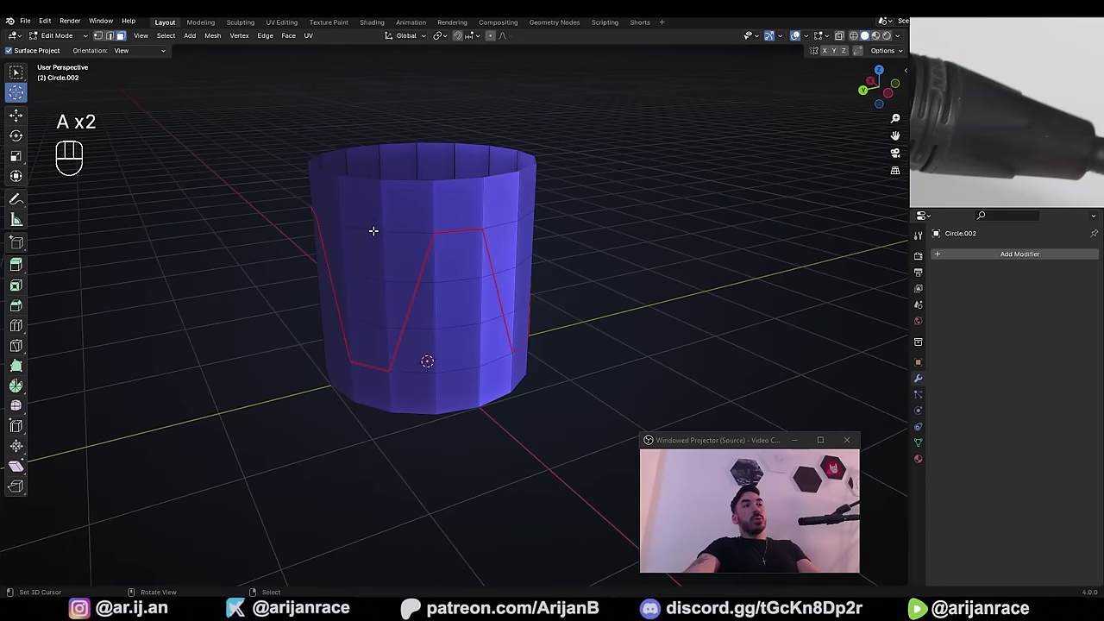
pyautogui.press('l')
pyautogui.moveTo(504, 210); pyautogui.dragTo(432, 193)
pyautogui.press('a')
pyautogui.press('l')
pyautogui.middleClick(550, 296)
pyautogui.press('ctrl+z')
pyautogui.press('i')
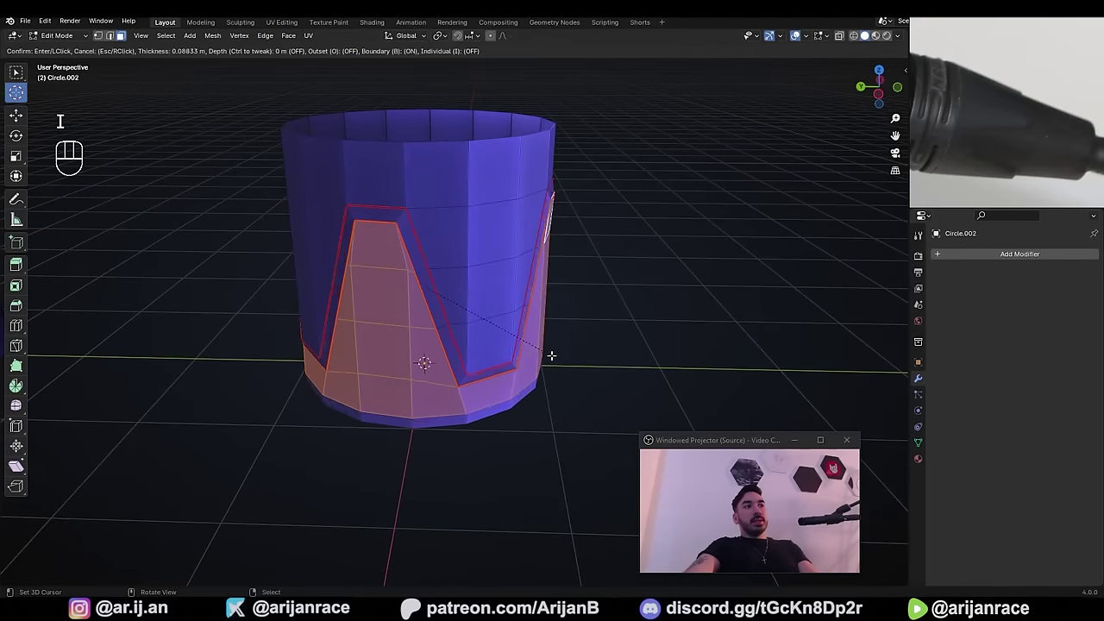
pyautogui.press('s')
pyautogui.click(555, 368)
pyautogui.moveTo(452, 287); pyautogui.dragTo(527, 273)
pyautogui.press('ctrl+z')
pyautogui.press('ctrl+z')
pyautogui.press('ctrl+z')
# - Pick one seam edge and bring up Select Similar to gather the whole zigzag path
pyautogui.press('2')
pyautogui.click(434, 264)
pyautogui.press('z')
pyautogui.middleClick(441, 342)
pyautogui.press('z')
pyautogui.press('shift+g')
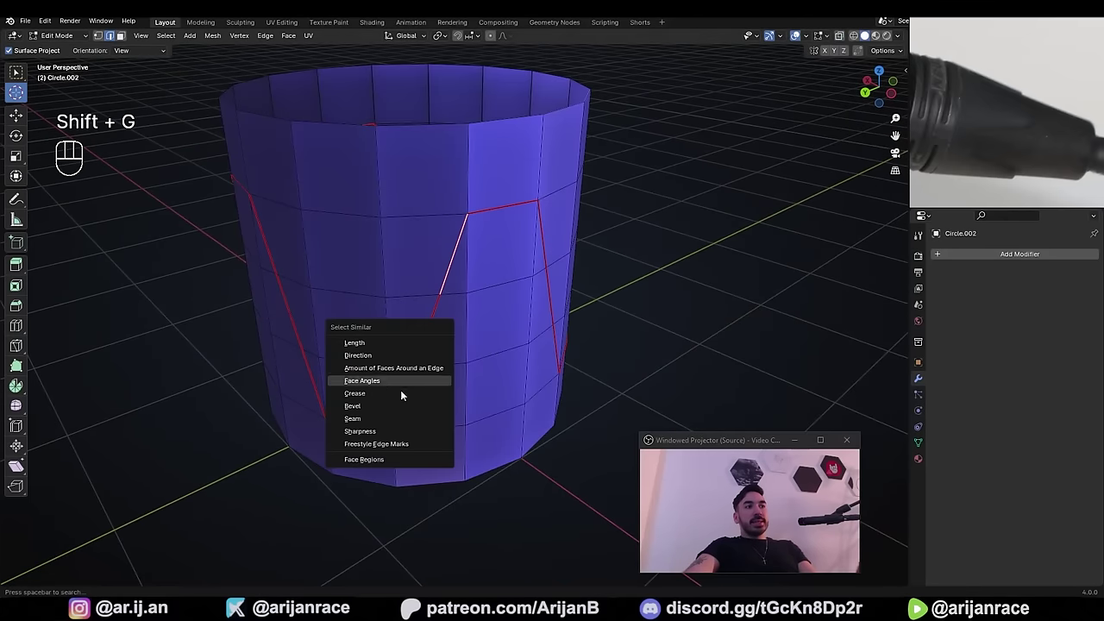
# - Select all seam edges via Select Similar > Seam and bevel them into thin strips
pyautogui.moveTo(471, 376); pyautogui.dragTo(447, 381)
pyautogui.middleClick(465, 329)
pyautogui.middleClick(459, 326)
pyautogui.press('ctrl+b')
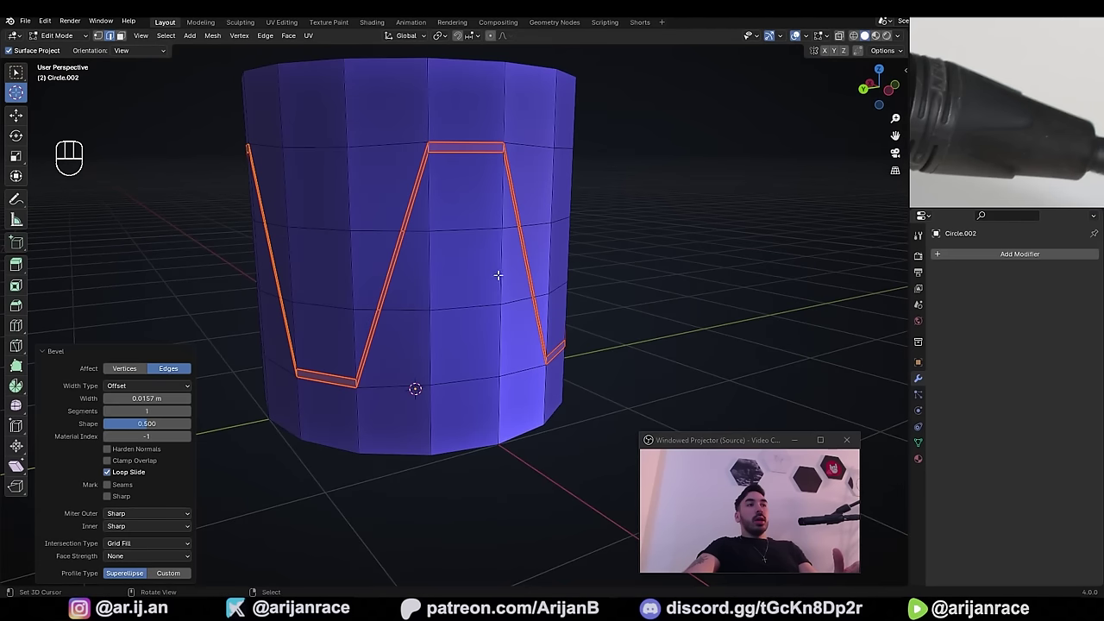
pyautogui.middleClick(484, 190)
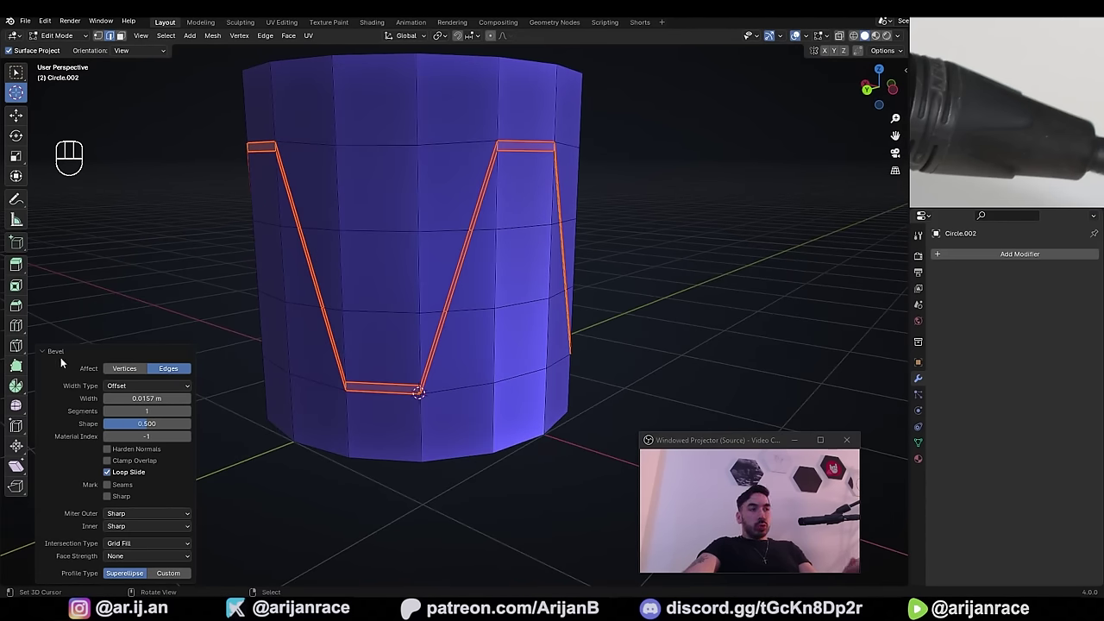
pyautogui.click(113, 477)
# - Select the faces bounded by the seam, shrink them inward into a groove, and return to Object Mode
pyautogui.middleClick(468, 280)
pyautogui.moveTo(549, 257); pyautogui.dragTo(499, 253)
pyautogui.moveTo(459, 299); pyautogui.dragTo(398, 283)
pyautogui.press('3')
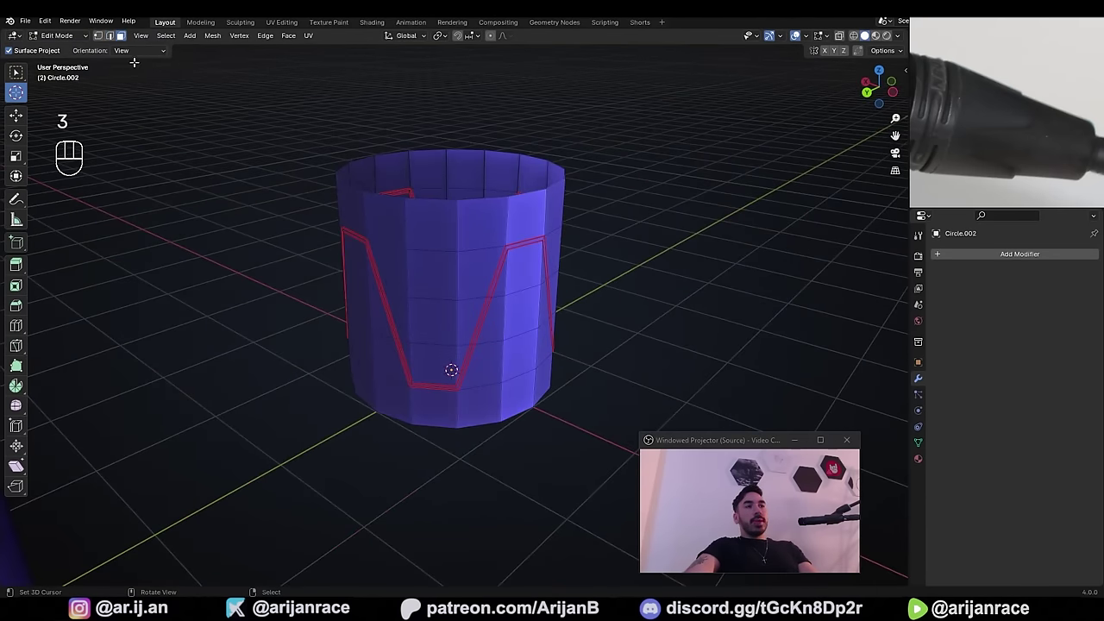
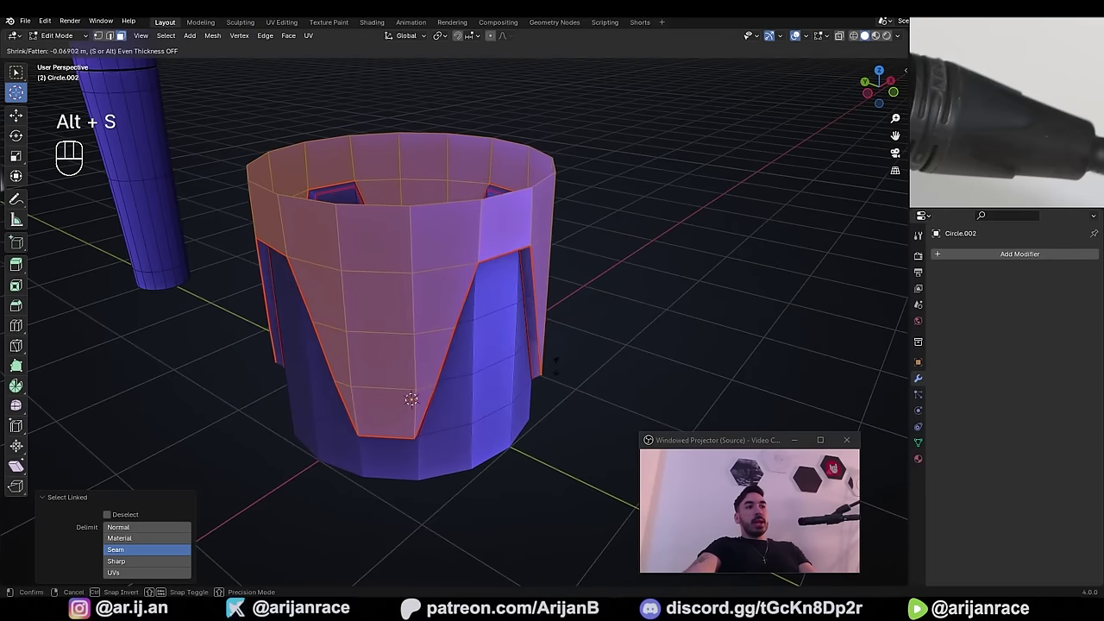
pyautogui.press('Tab')
pyautogui.middleClick(625, 331)
pyautogui.press('z')
pyautogui.moveTo(471, 296); pyautogui.dragTo(503, 299)
pyautogui.press('z')
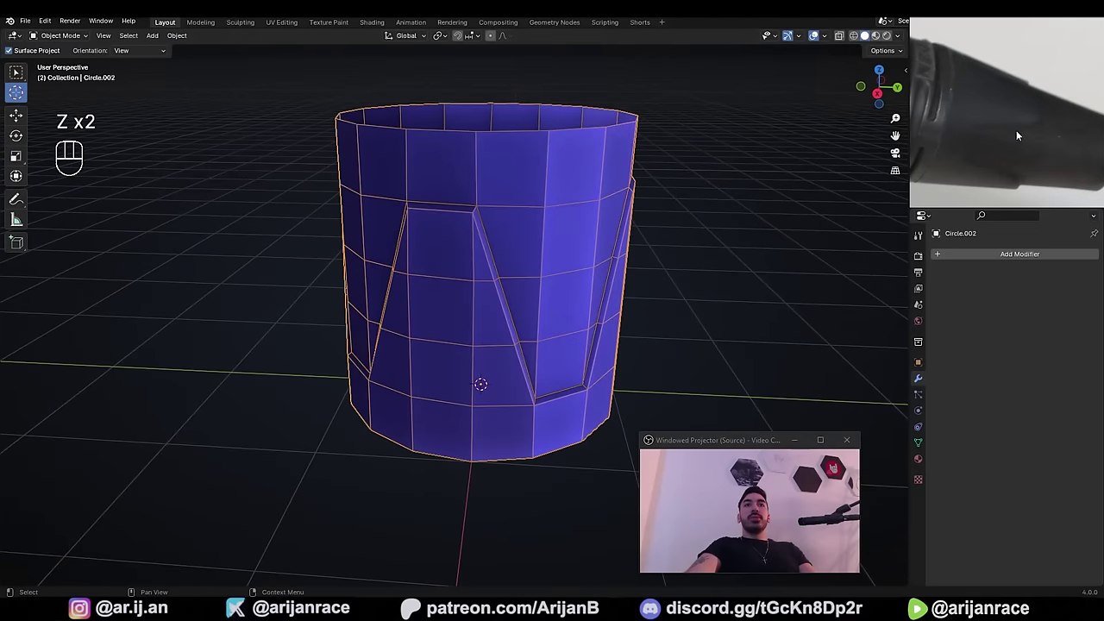
# - Add a level-3 Subdivision modifier to the cylinder and shade it smooth
pyautogui.moveTo(558, 295); pyautogui.dragTo(535, 292)
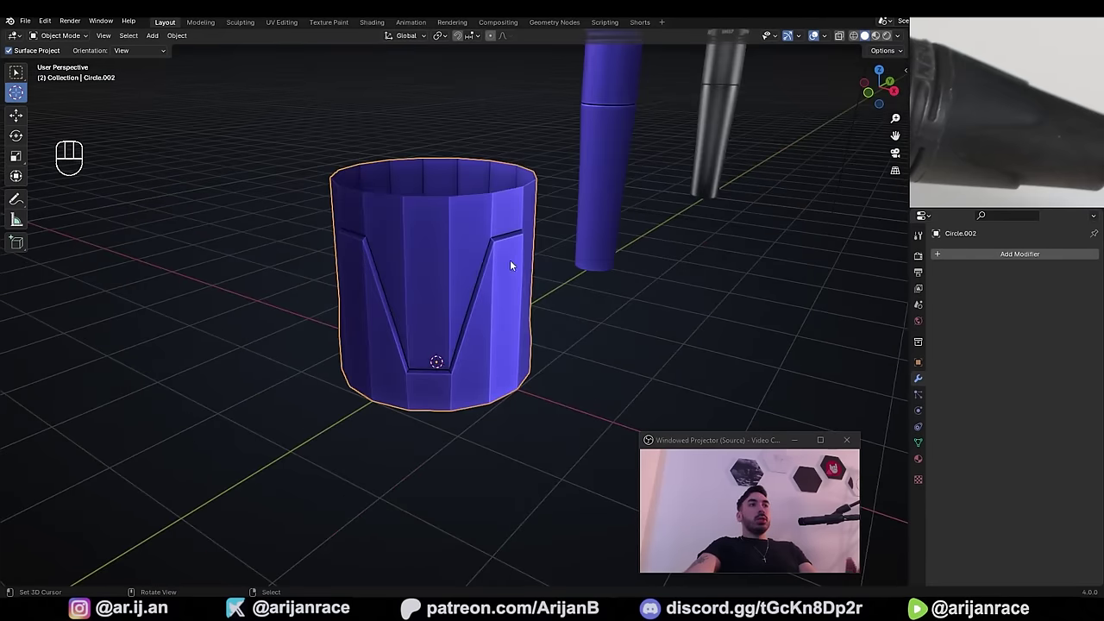
pyautogui.click(923, 382)
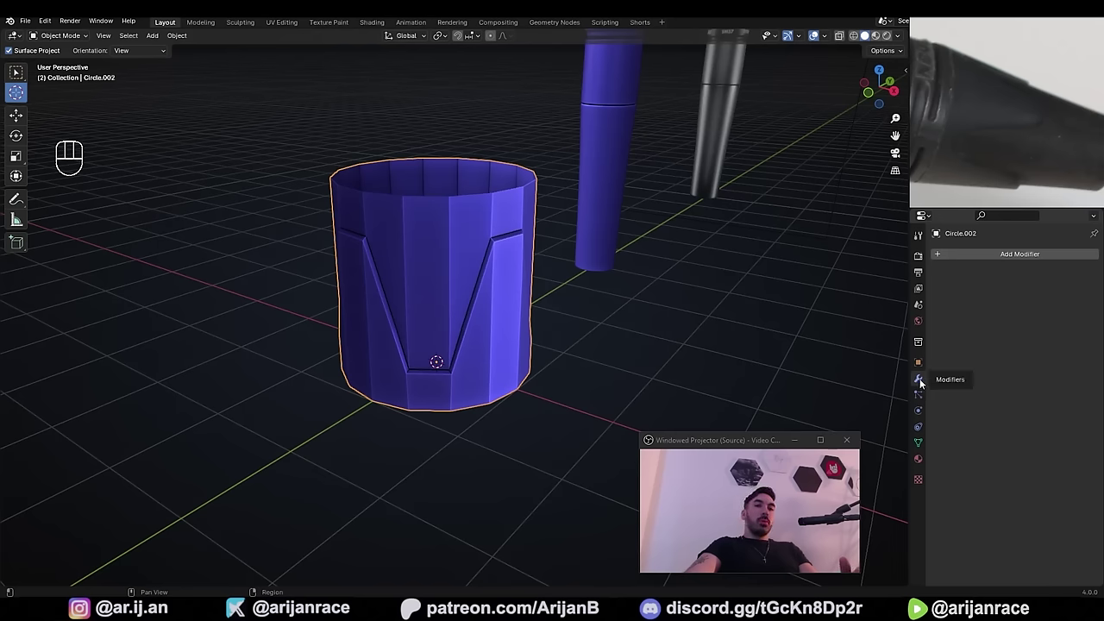
pyautogui.moveTo(1015, 261); pyautogui.dragTo(882, 452)
pyautogui.middleClick(518, 315)
pyautogui.click(483, 300)
pyautogui.press('g')
pyautogui.press('ctrl+2')
pyautogui.press('ctrl+3')
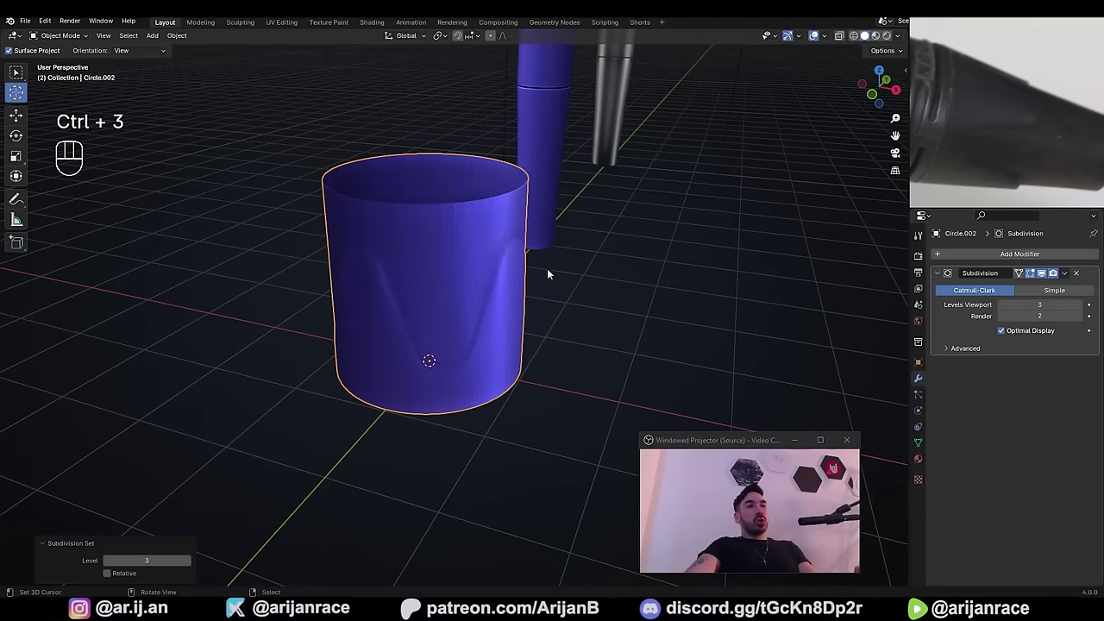
# - Inspect the smoothed shape, re-enter Edit Mode, pick a groove seam edge and bring up Select Similar
pyautogui.press('2')
pyautogui.middleClick(573, 310)
pyautogui.moveTo(579, 312); pyautogui.dragTo(519, 289)
pyautogui.moveTo(520, 294); pyautogui.dragTo(613, 304)
pyautogui.press('Tab')
pyautogui.press('2')
pyautogui.moveTo(464, 261); pyautogui.dragTo(524, 270)
pyautogui.press('Tab')
pyautogui.moveTo(480, 274); pyautogui.dragTo(567, 258)
pyautogui.moveTo(466, 273); pyautogui.dragTo(432, 276)
pyautogui.middleClick(471, 278)
pyautogui.press('Tab')
pyautogui.press('2')
pyautogui.click(518, 243)
pyautogui.press('shift+g')
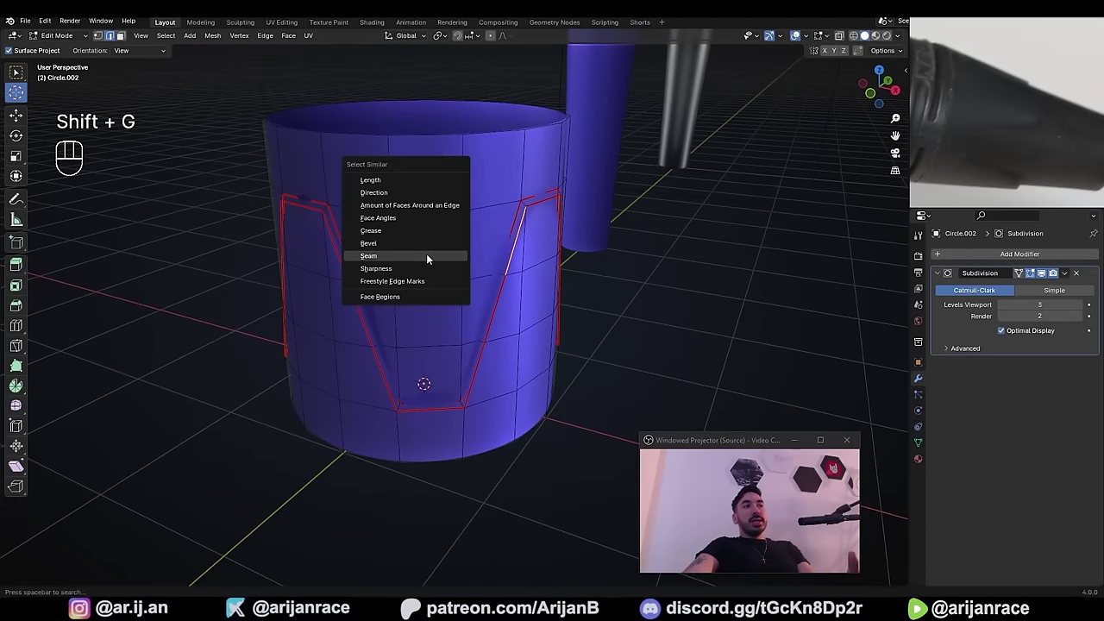
# - Set the selected groove edges' crease to 1 and return to Object Mode
pyautogui.press('n')
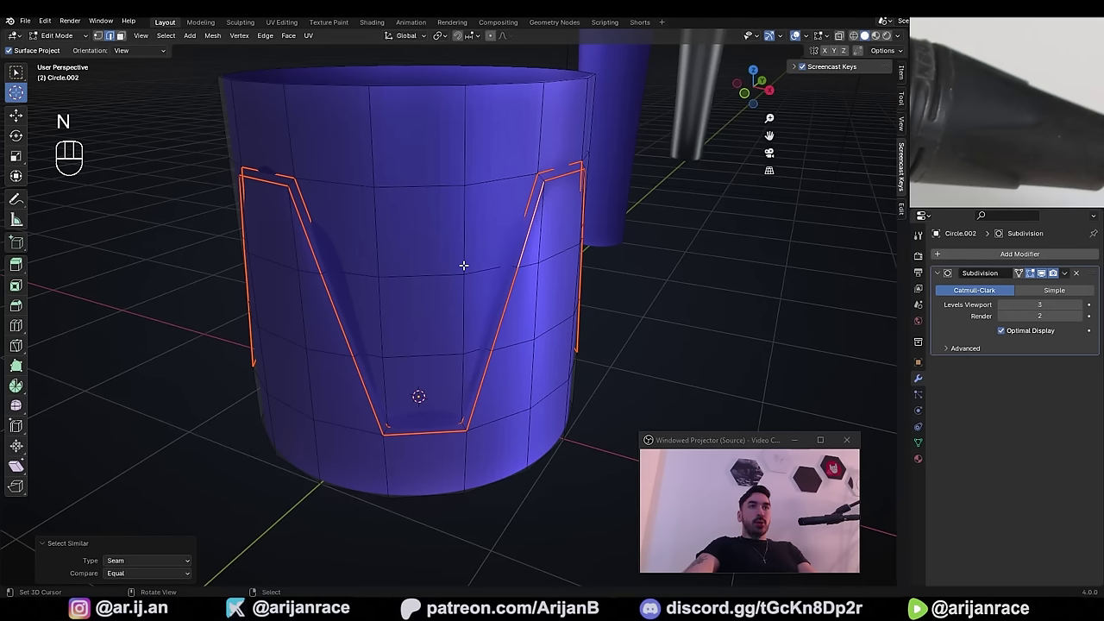
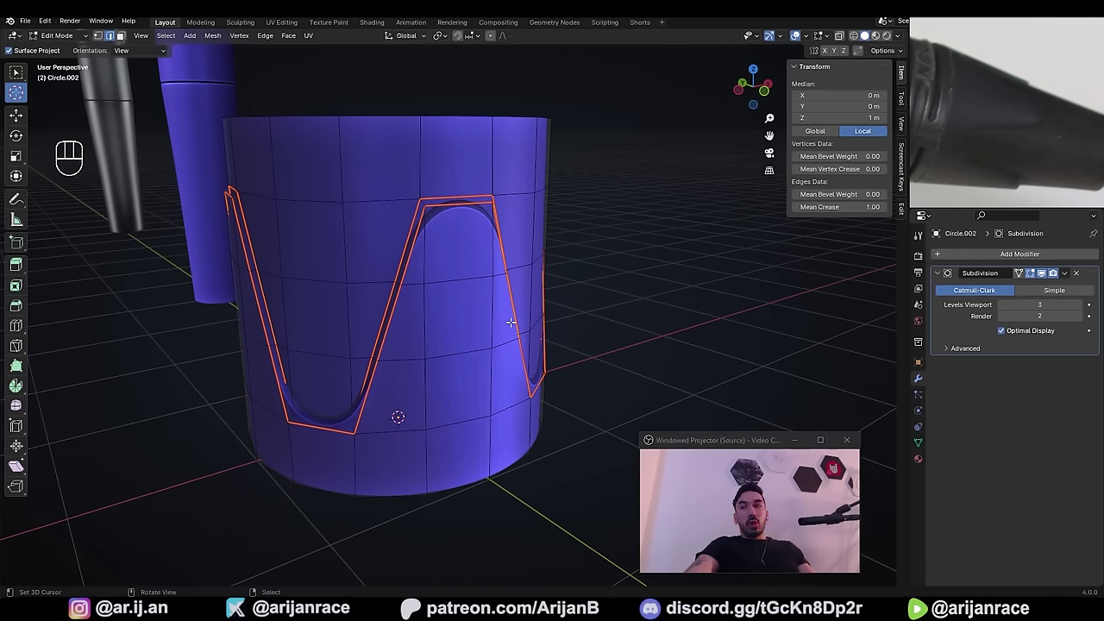
pyautogui.press('Tab')
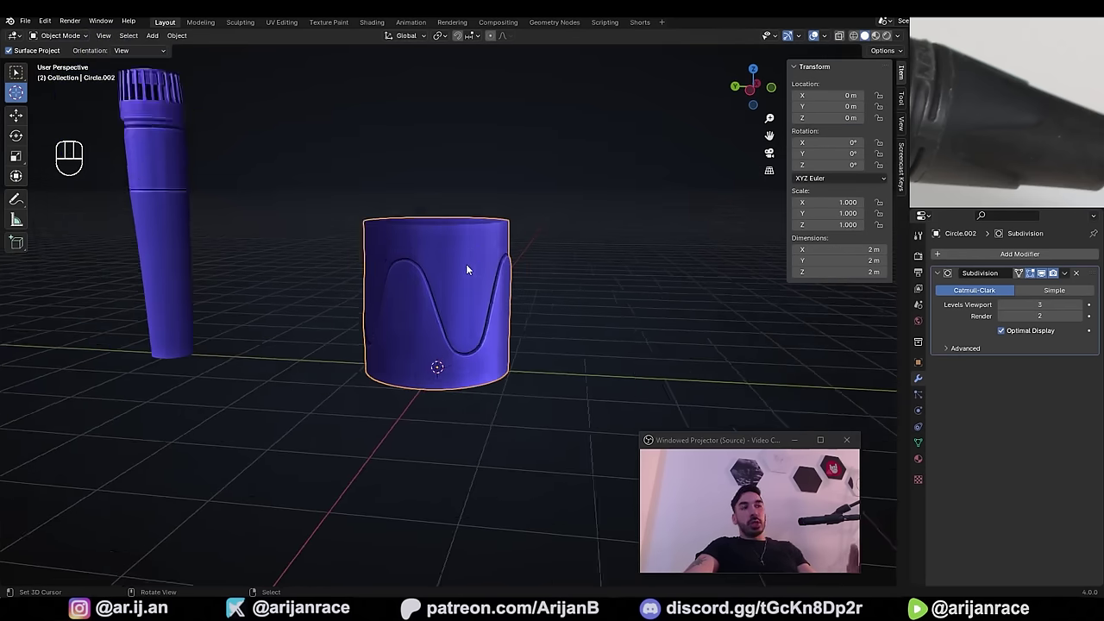
# - Select a top rim vertex and enable Proportional Editing in the header
pyautogui.press('1')
pyautogui.click(619, 227)
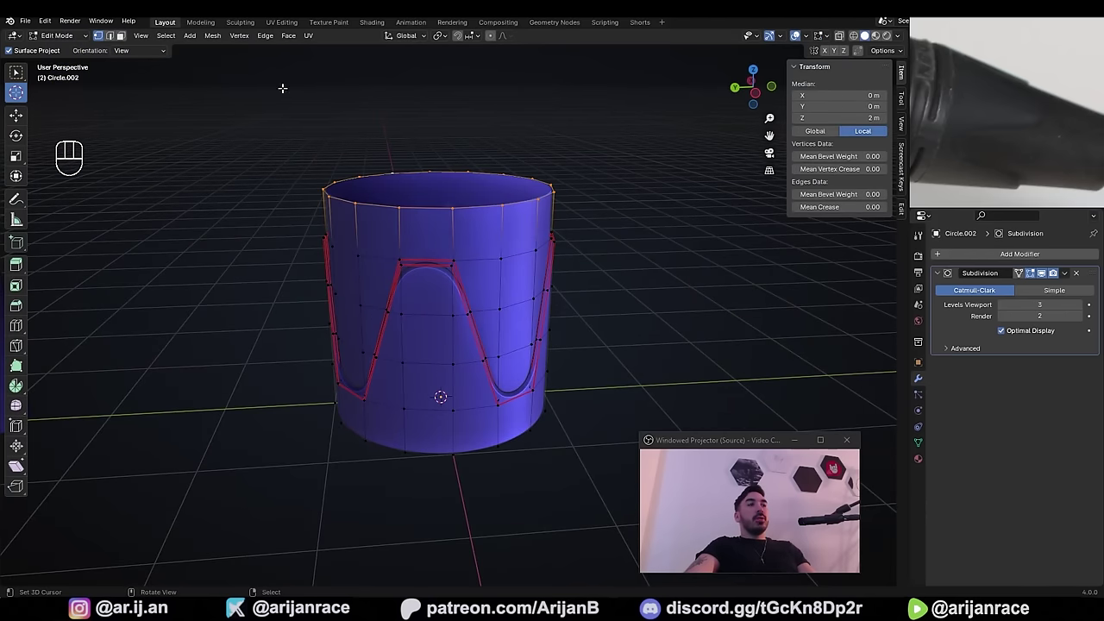
pyautogui.click(350, 175)
pyautogui.moveTo(553, 296); pyautogui.dragTo(570, 279)
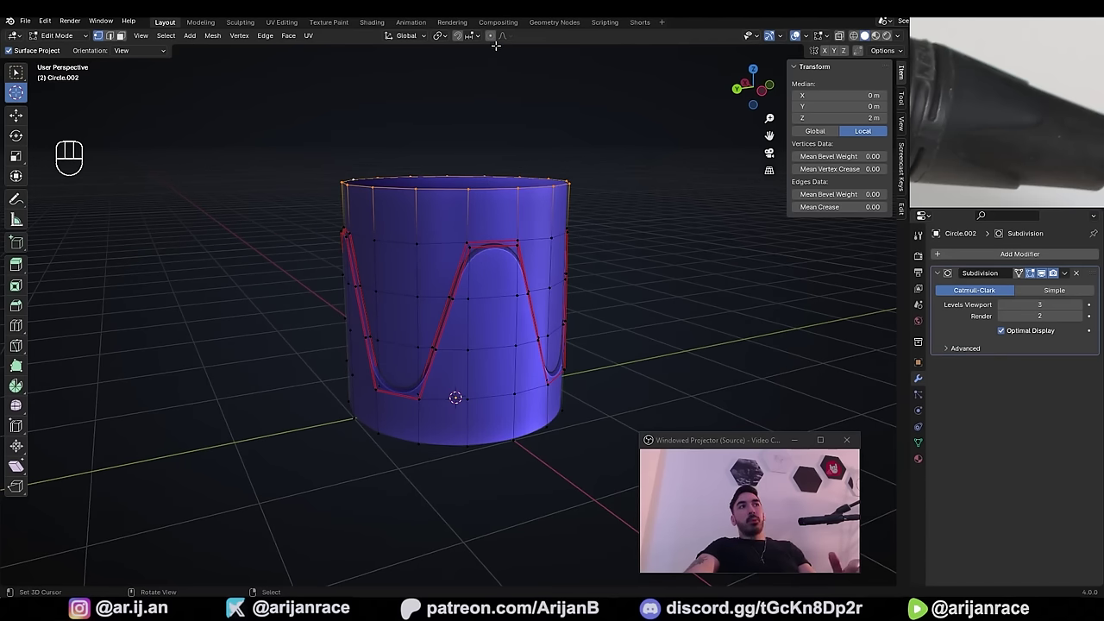
pyautogui.click(492, 42)
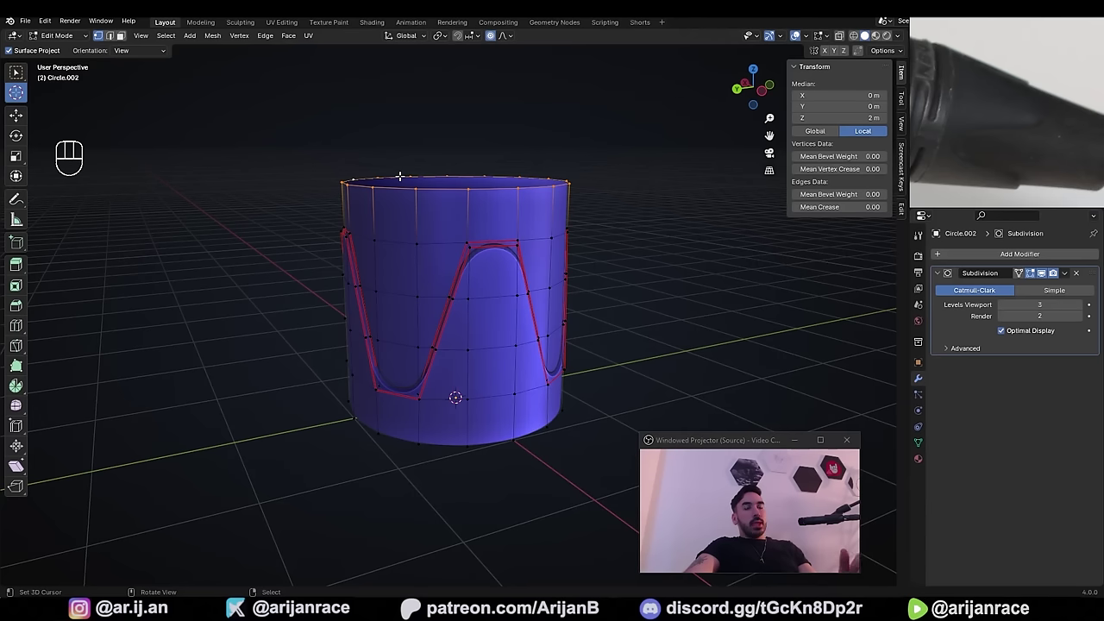
pyautogui.moveTo(472, 188); pyautogui.dragTo(481, 229)
pyautogui.moveTo(480, 228); pyautogui.dragTo(544, 258)
pyautogui.moveTo(552, 243); pyautogui.dragTo(485, 214)
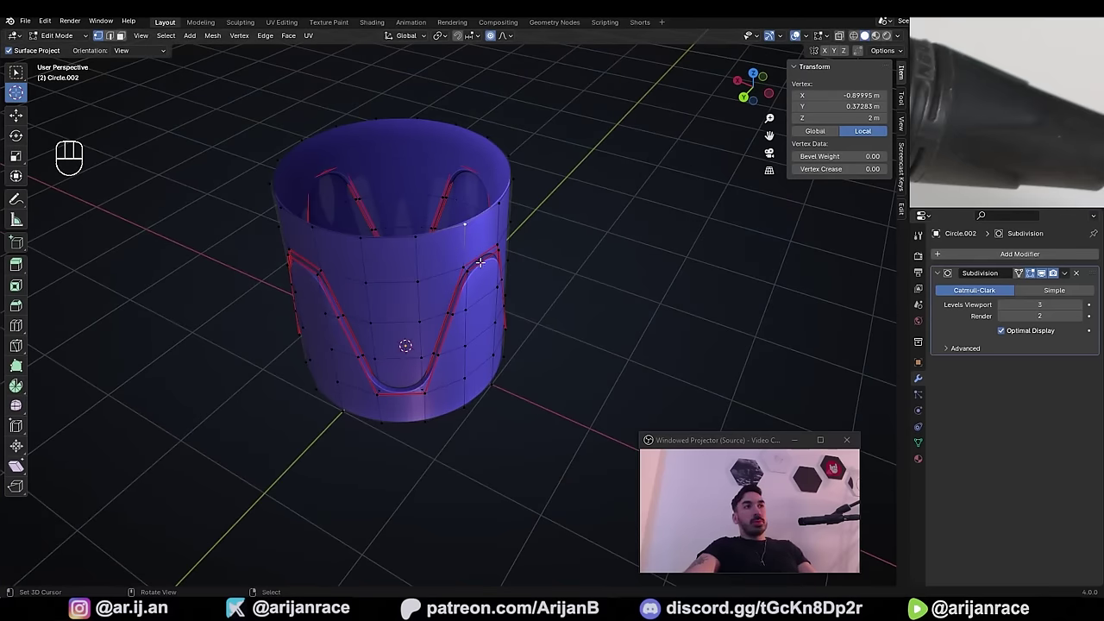
# - Trial-move the vertex with falloff, cancel it, then start rotating it constrained to Z
pyautogui.press('g')
pyautogui.press('g')
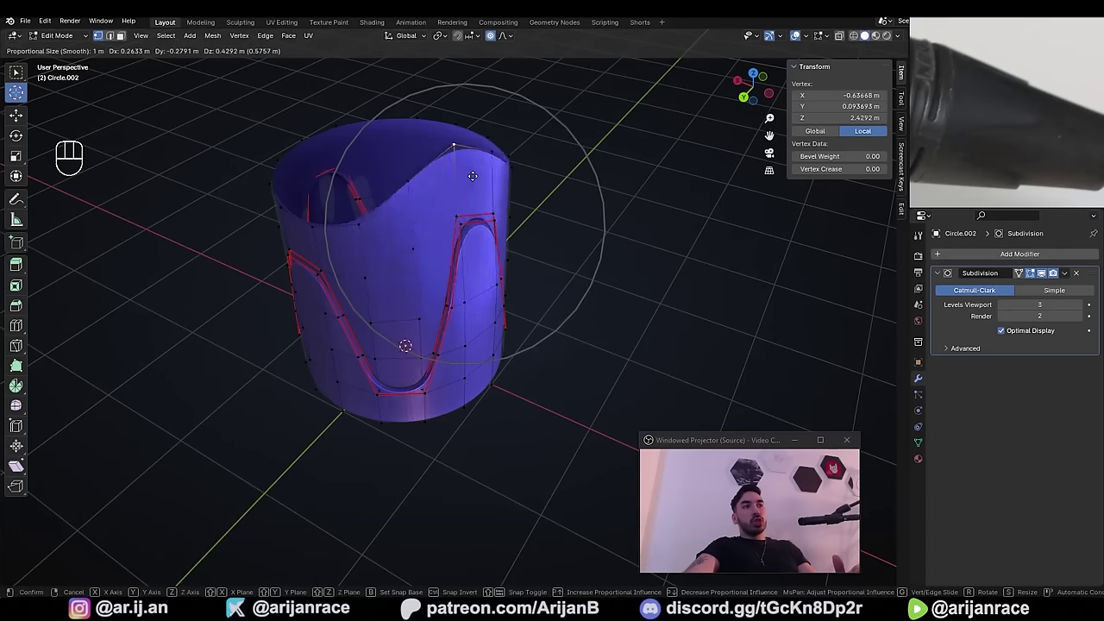
pyautogui.press('s')
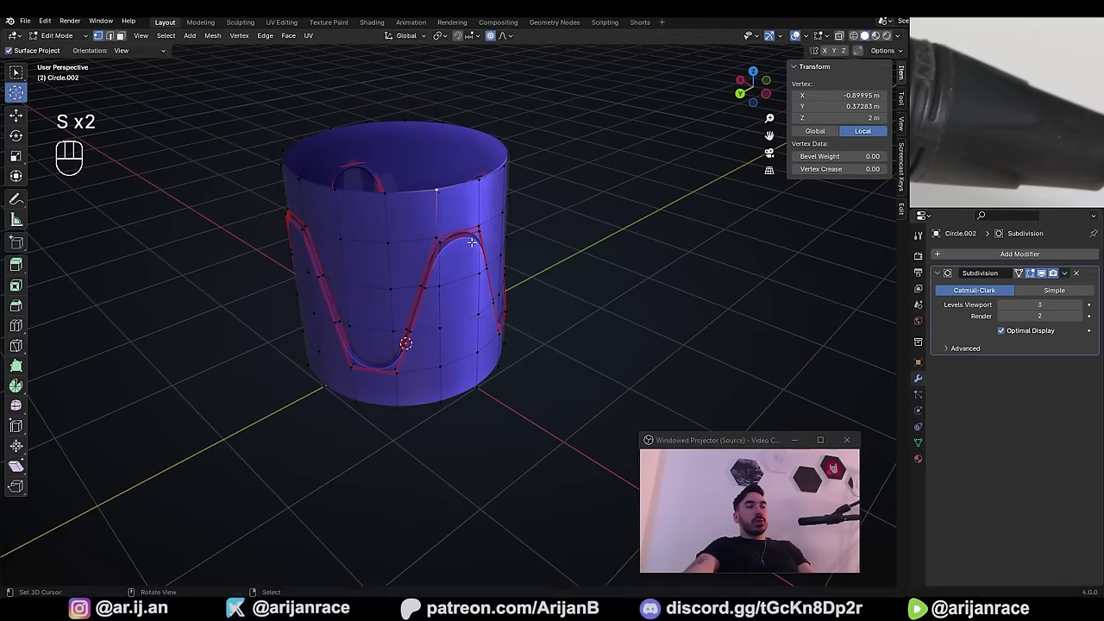
pyautogui.press('r')
pyautogui.press('z')
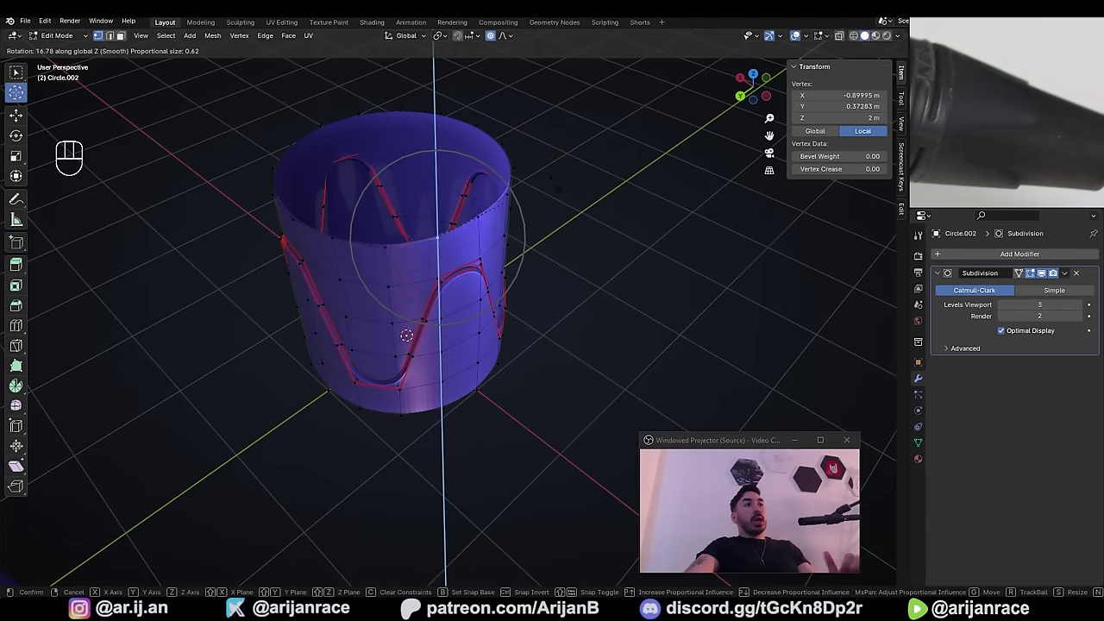
# - Constrain the grid plane's centre vertex move to Z to raise a proportional-falloff peak
pyautogui.press('z')
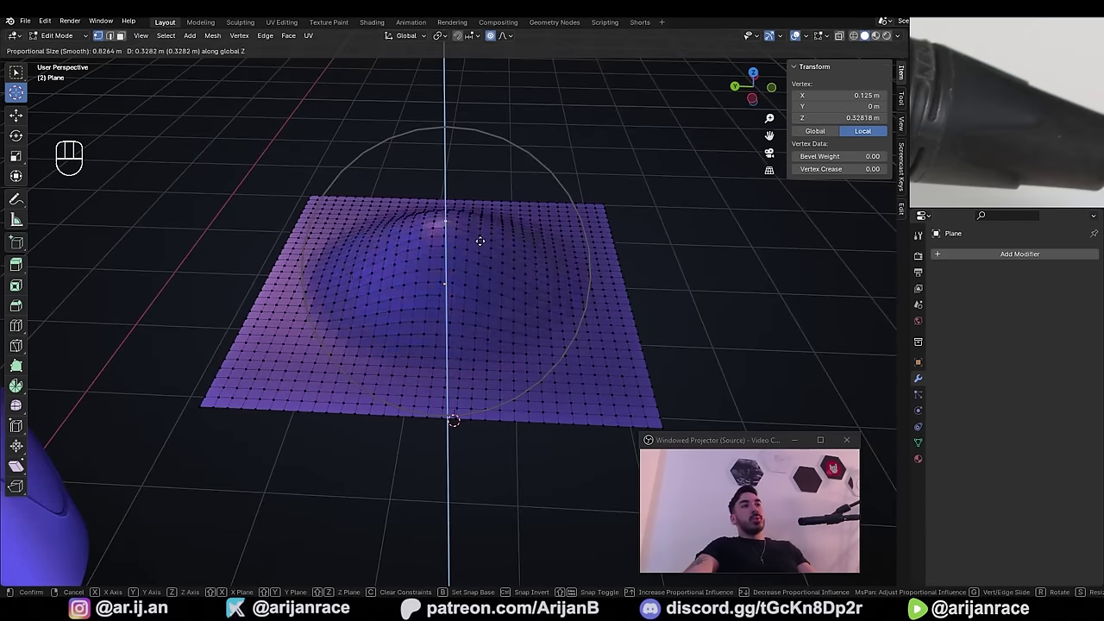
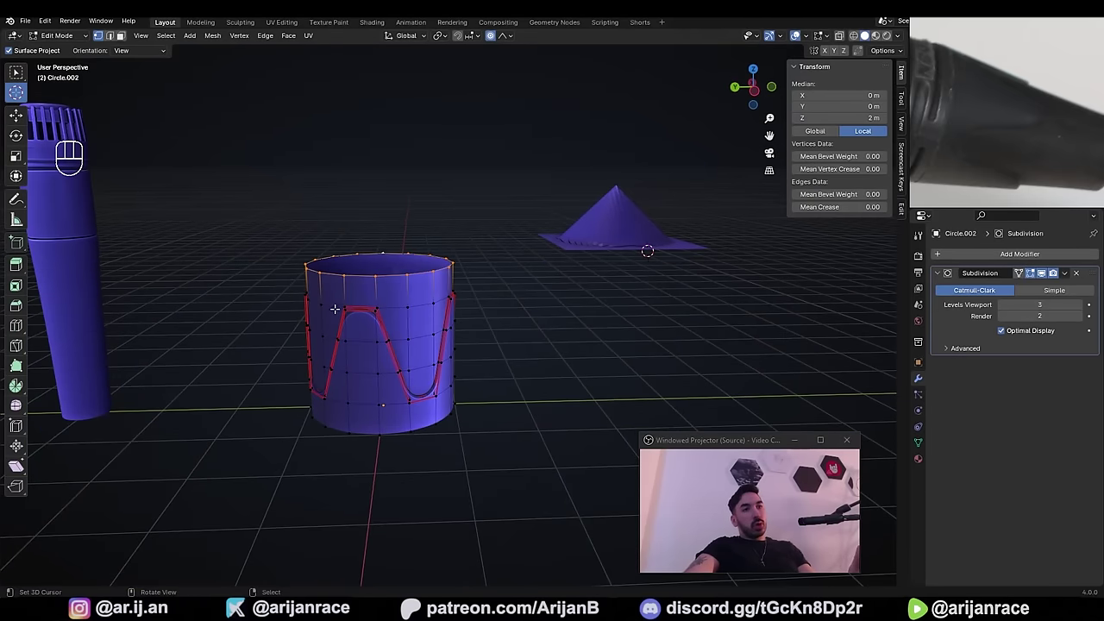
# - Try proportional scaling on the cylinder's top ring, then undo back to the straight cylinder
pyautogui.click(412, 229)
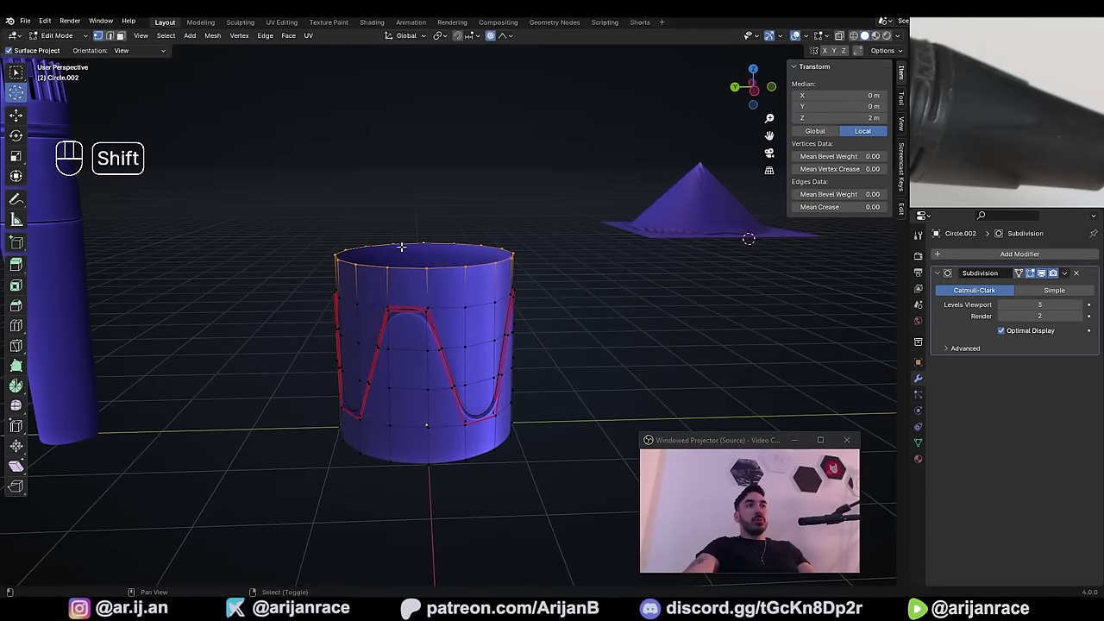
pyautogui.middleClick(434, 245)
pyautogui.middleClick(447, 258)
pyautogui.press('s')
pyautogui.press('s')
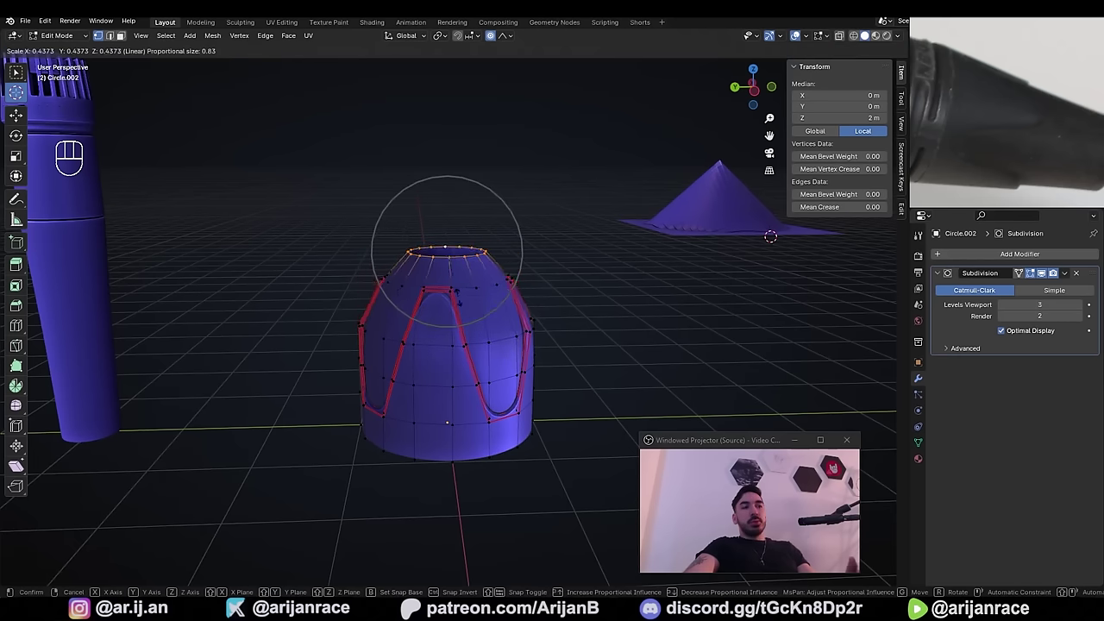
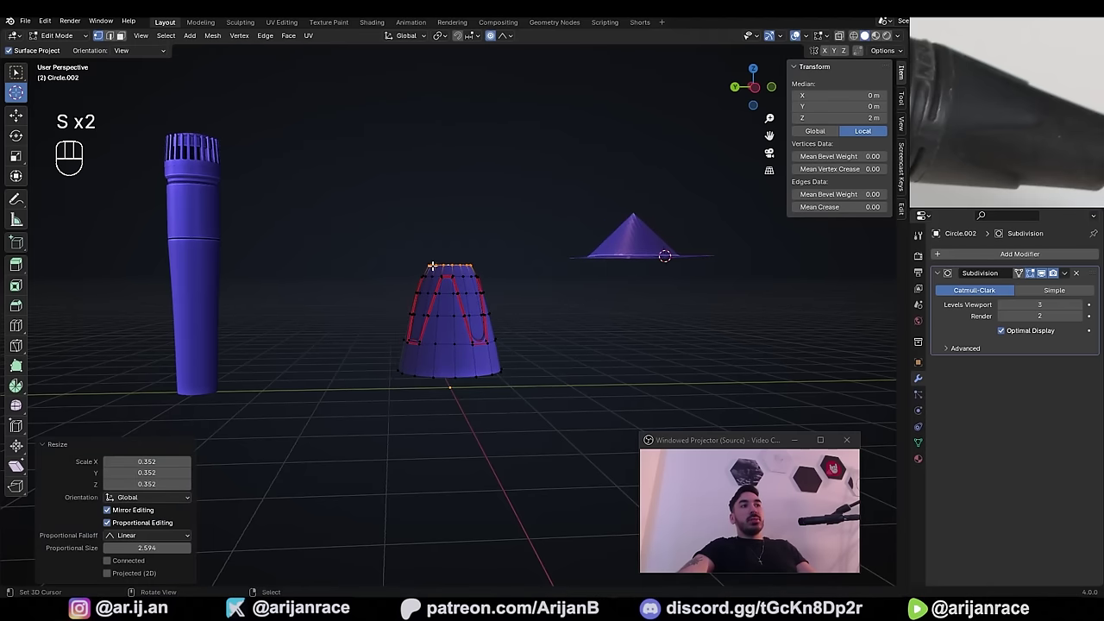
pyautogui.press('ctrl+z')
pyautogui.press('s')
pyautogui.click(455, 303)
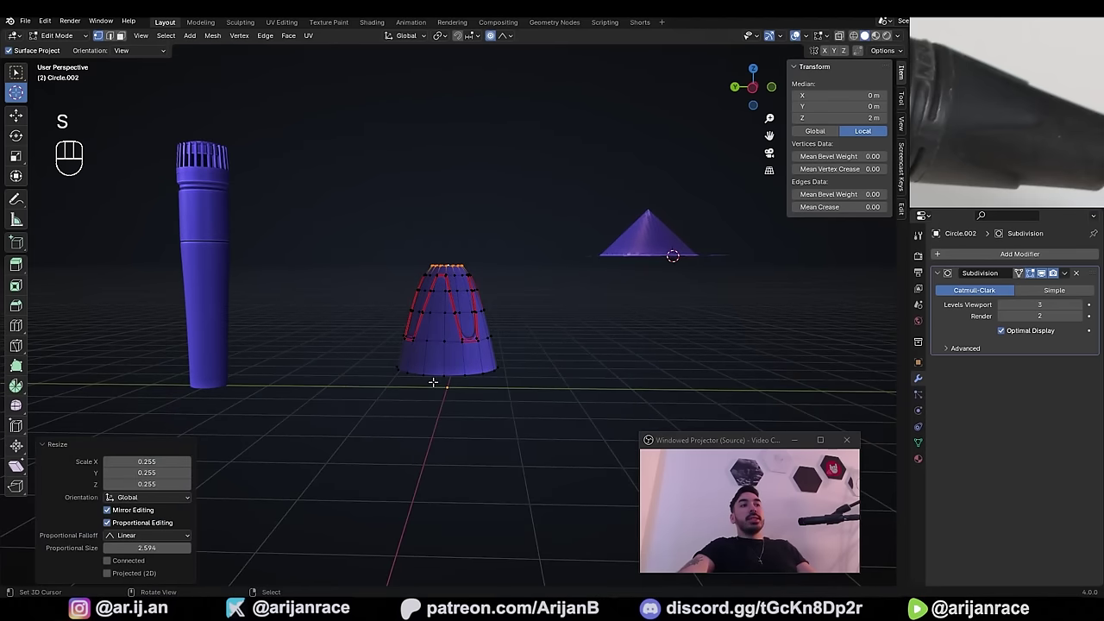
pyautogui.middleClick(456, 365)
pyautogui.press('ctrl+z')
pyautogui.middleClick(519, 308)
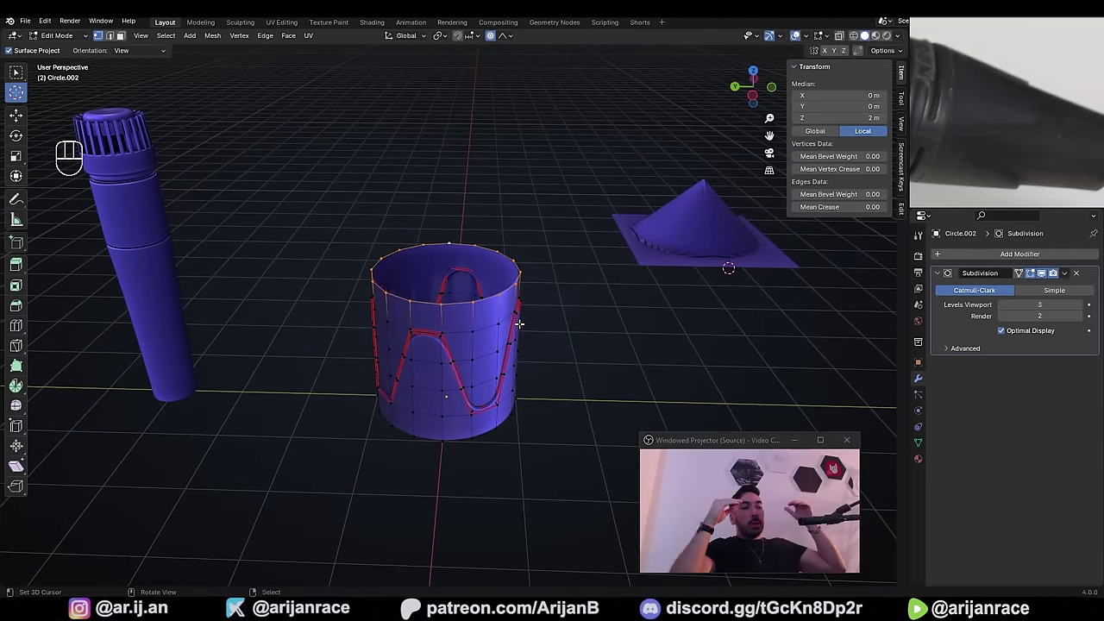
# - Reselect the top ring and test axis-constrained and uniform proportional scaling to narrow it
pyautogui.click(522, 327)
pyautogui.middleClick(521, 321)
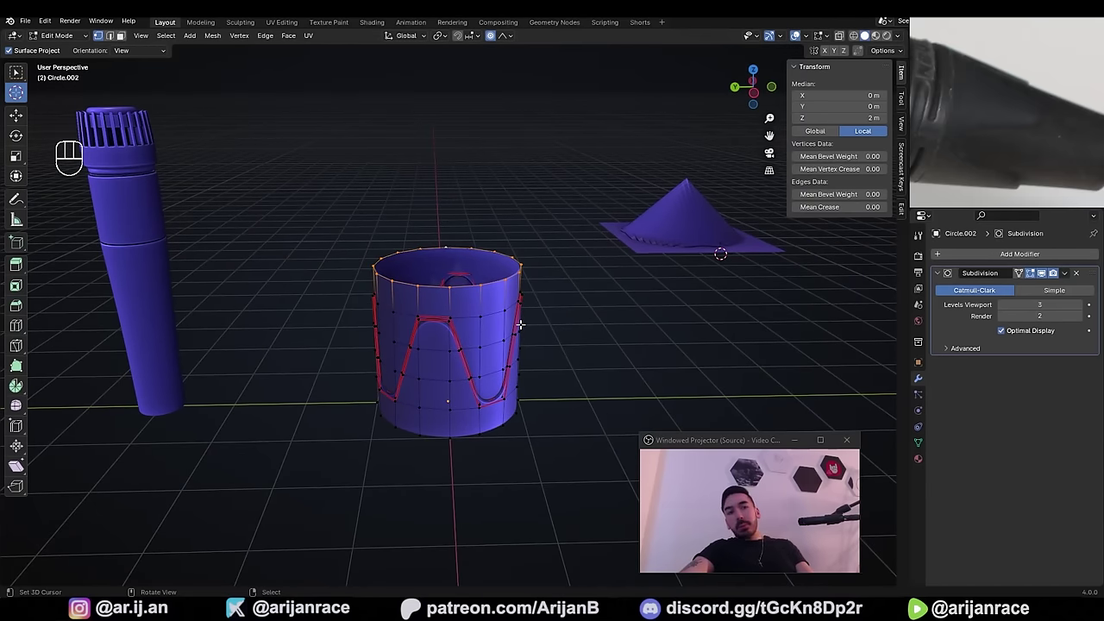
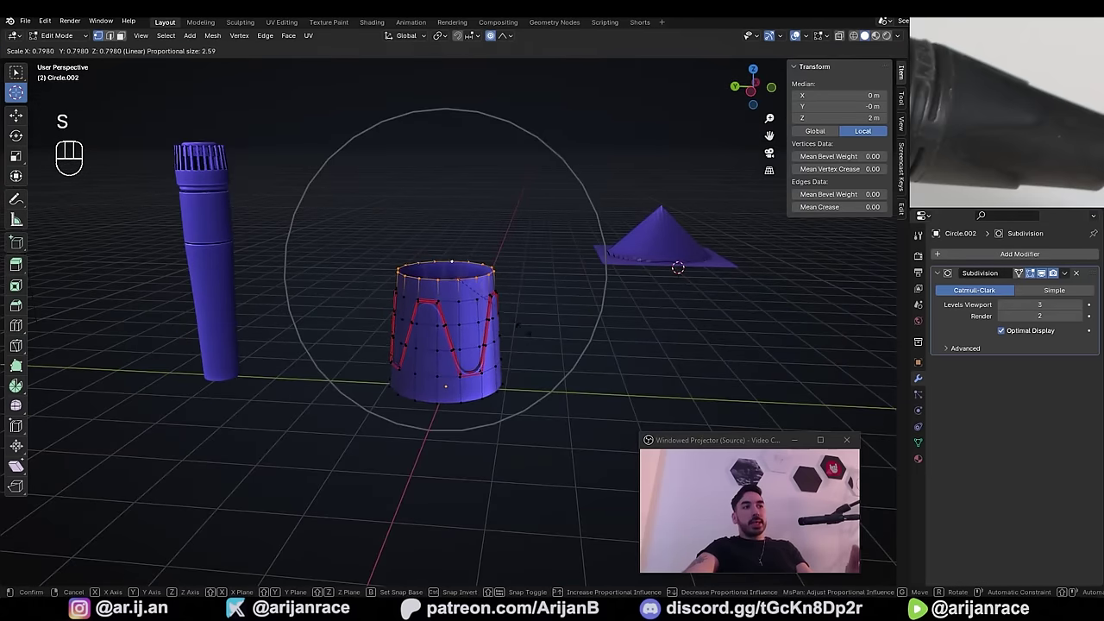
pyautogui.press('x')
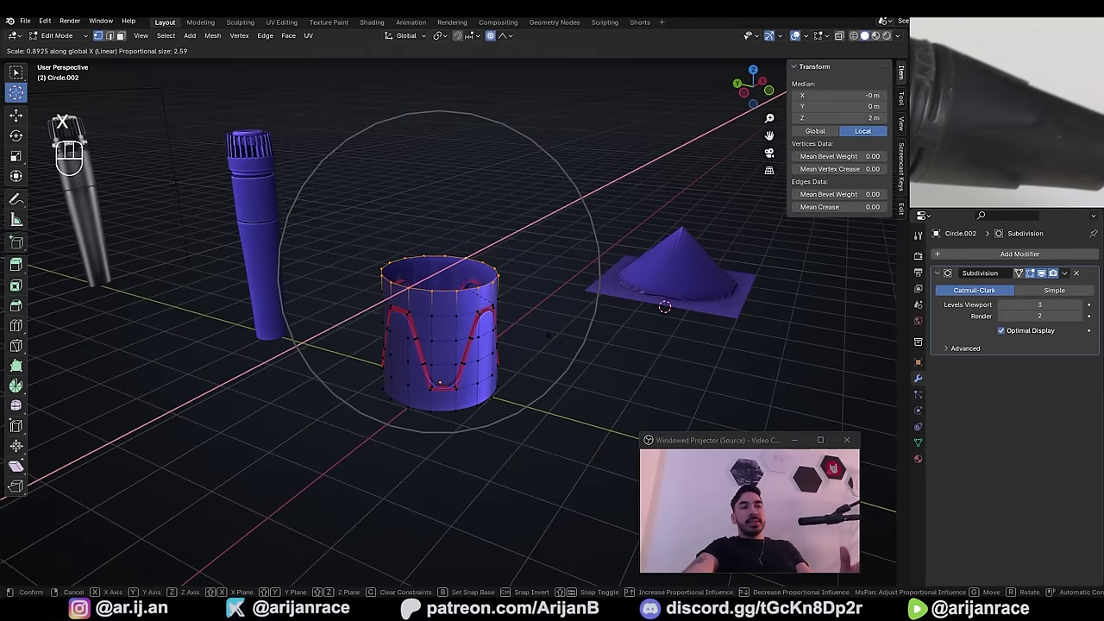
pyautogui.press('y')
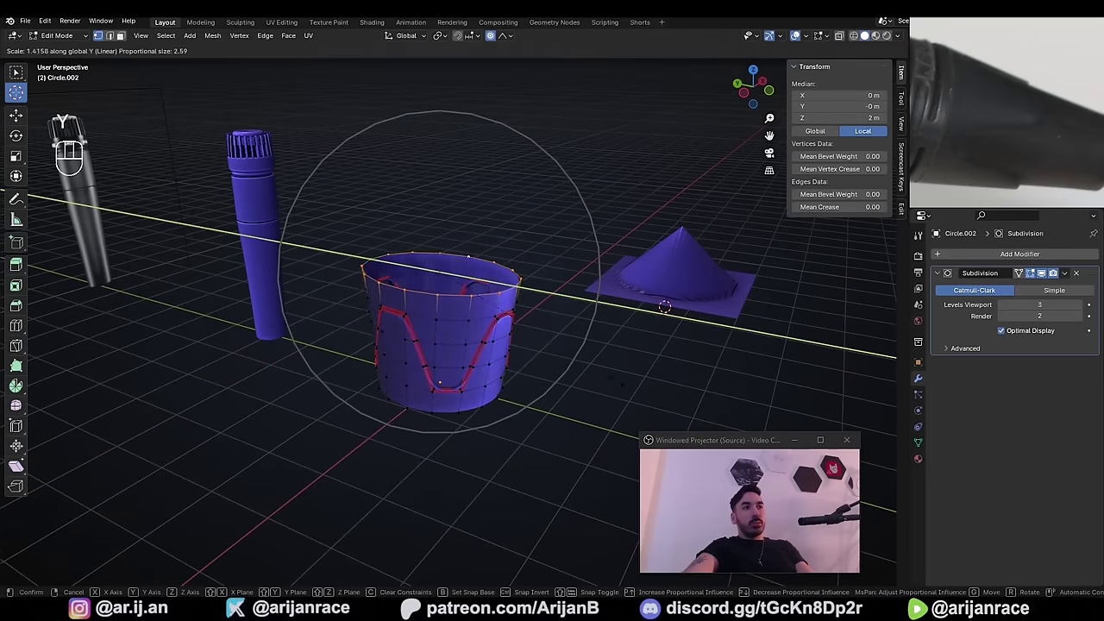
pyautogui.press('s')
pyautogui.press('x')
pyautogui.press('y')
pyautogui.press('z')
pyautogui.press('s')
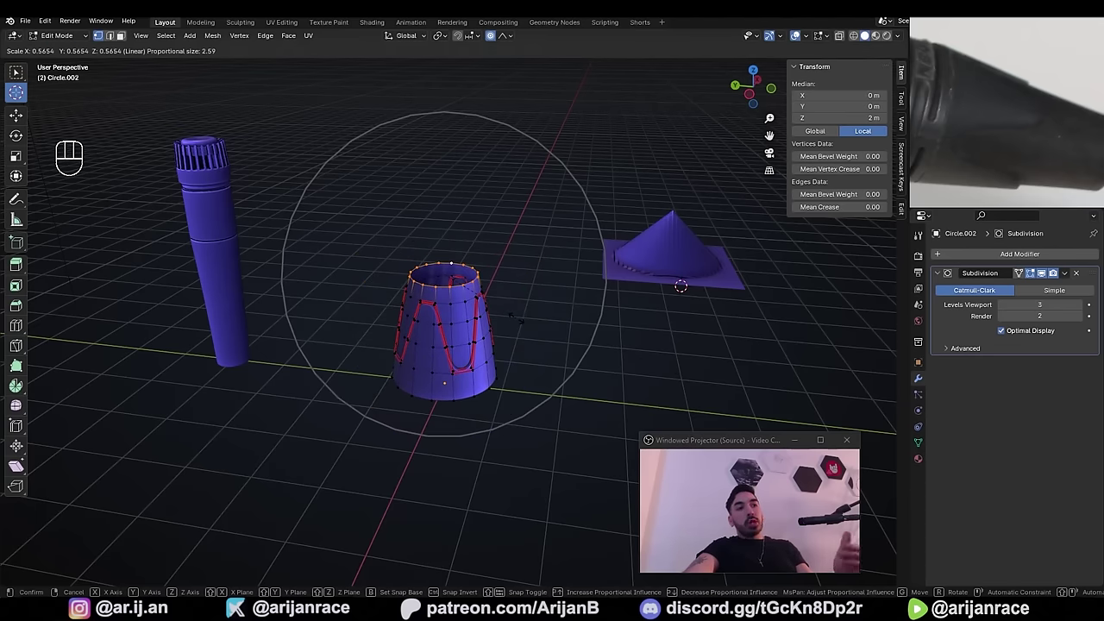
pyautogui.press('s')
pyautogui.press('s')
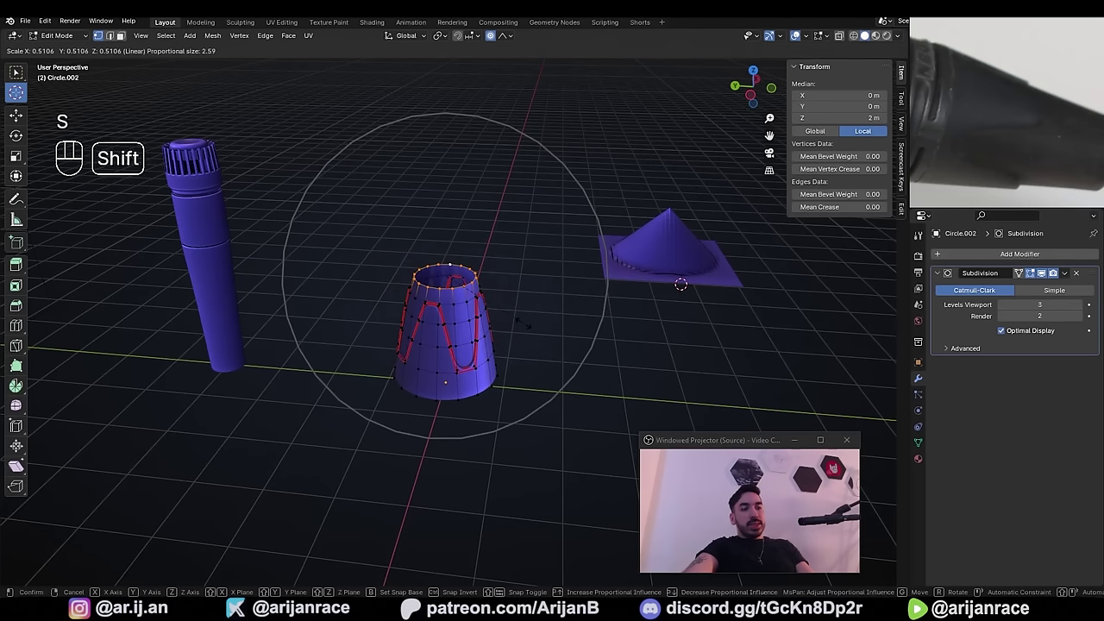
# - Scale the top ring with Shift+Z (no height change) until the body tapers into a cone
pyautogui.press('shift+z')
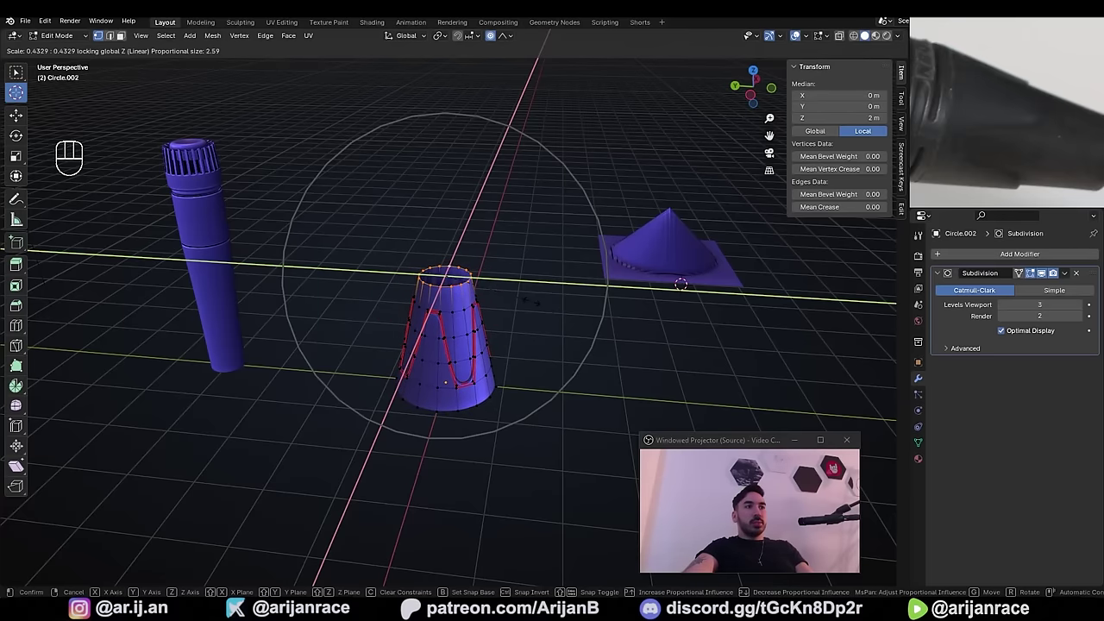
pyautogui.click(542, 303)
pyautogui.press('Tab')
pyautogui.moveTo(451, 357); pyautogui.dragTo(499, 323)
pyautogui.press('shift+z')
pyautogui.click(461, 303)
pyautogui.moveTo(465, 307); pyautogui.dragTo(518, 317)
pyautogui.press('ctrl+z')
pyautogui.press('s')
pyautogui.press('shift+z')
pyautogui.press('ctrl+z')
pyautogui.press('s')
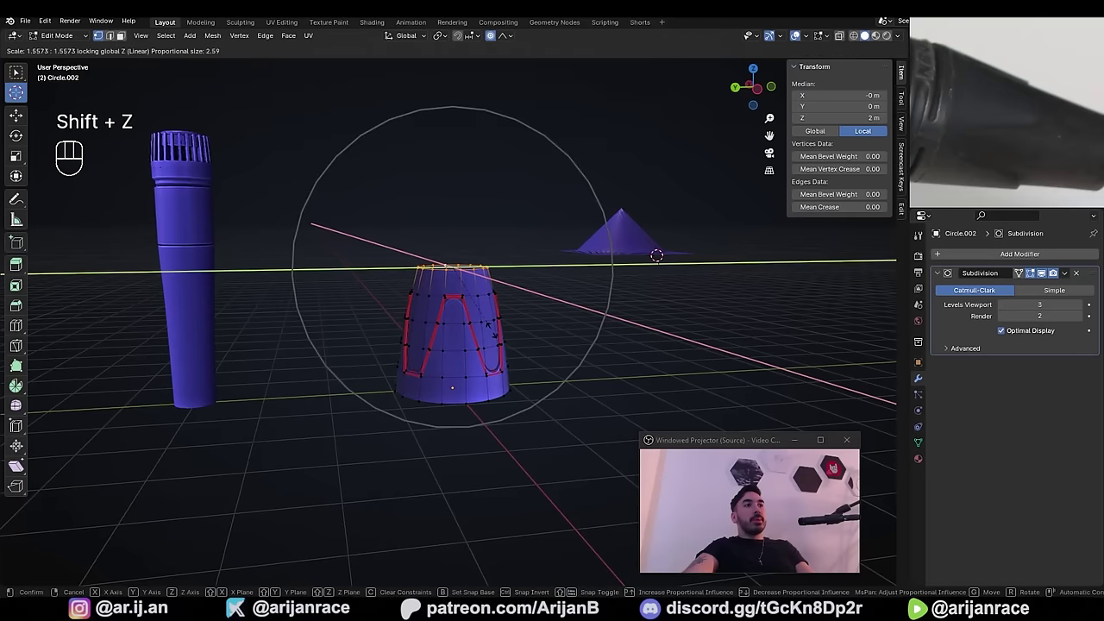
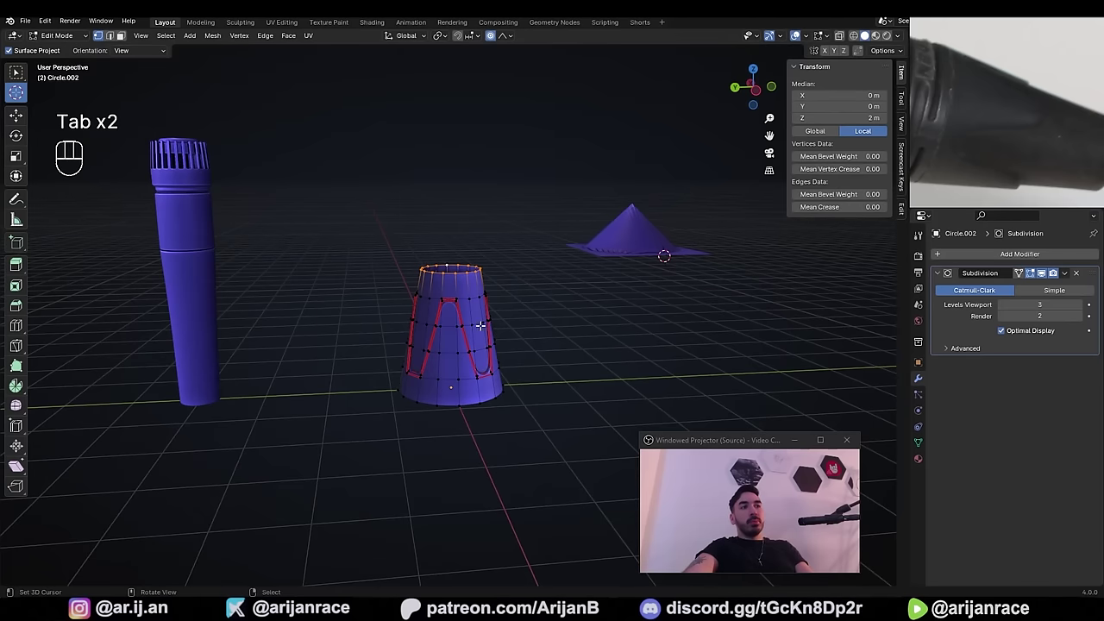
# - Leave mesh editing and view the smooth tapered body with its wavy groove as a whole object
pyautogui.press('a')
pyautogui.press('s')
pyautogui.press('shift+z')
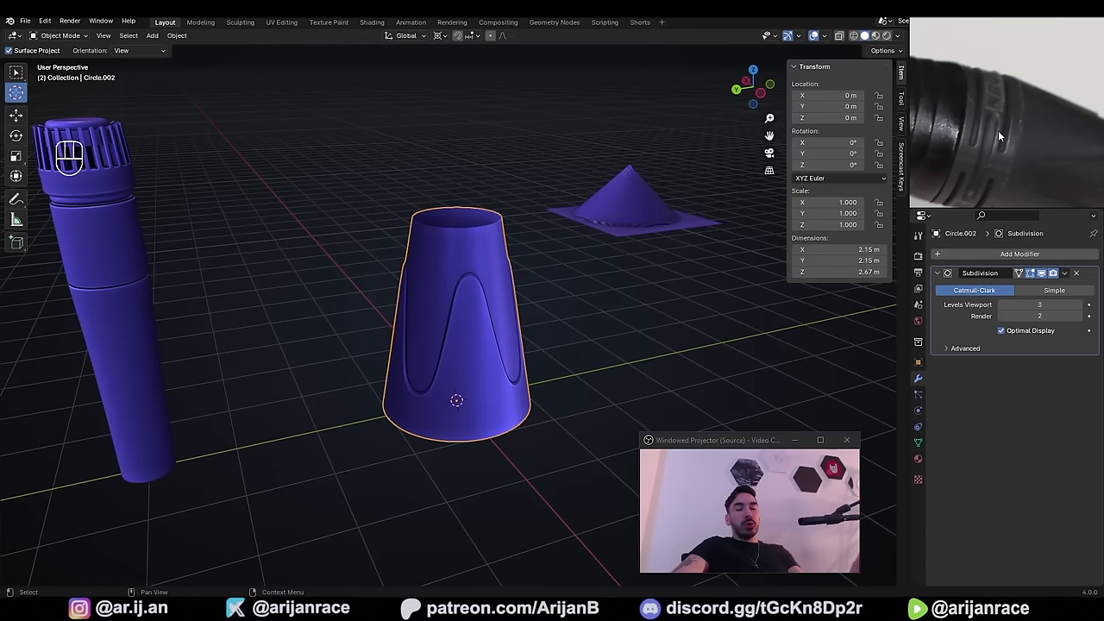
pyautogui.moveTo(494, 39); pyautogui.dragTo(540, 310)
pyautogui.press('o')
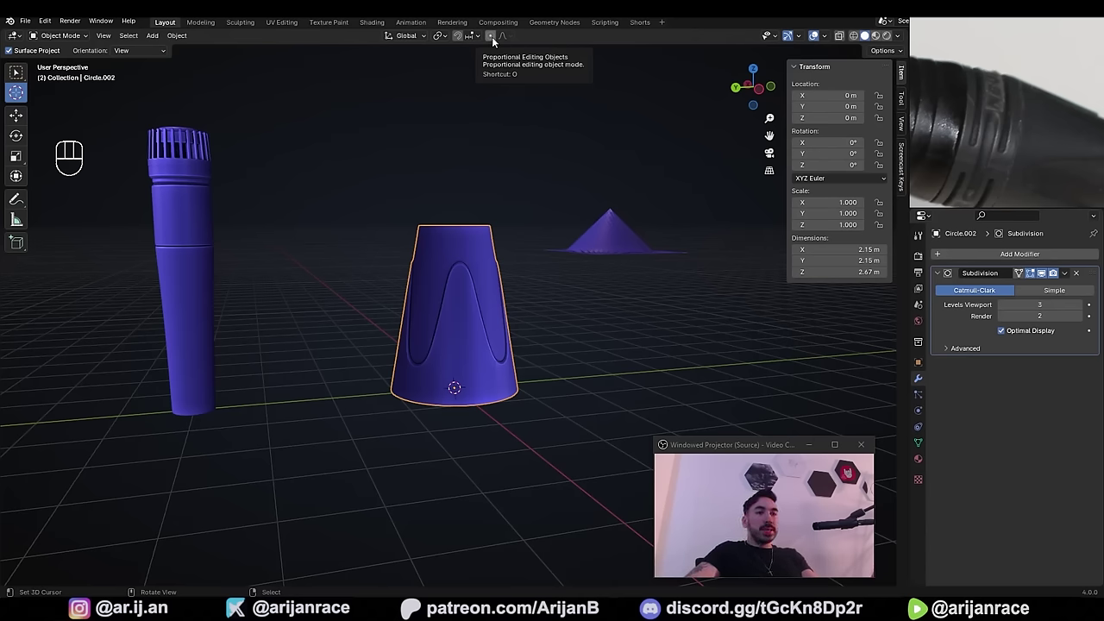
# - Snap the 3D cursor to the world origin and select every vertex of the tapered body
pyautogui.press('shift+s')
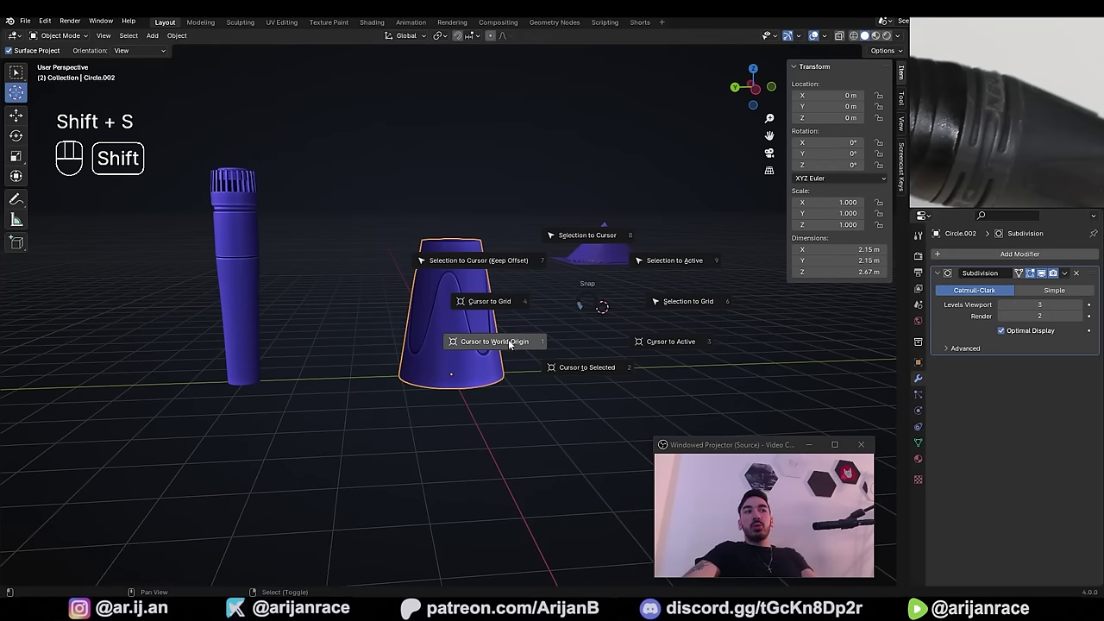
pyautogui.moveTo(491, 342); pyautogui.dragTo(471, 308)
pyautogui.press('1')
pyautogui.click(517, 373)
pyautogui.click(474, 362)
pyautogui.press('z')
pyautogui.middleClick(445, 395)
pyautogui.press('z')
pyautogui.middleClick(489, 404)
pyautogui.click(449, 38)
pyautogui.moveTo(443, 39); pyautogui.dragTo(456, 83)
pyautogui.press('Tab')
pyautogui.press('a')
pyautogui.press('z')
pyautogui.middleClick(485, 391)
# - Rotate the body 180 degrees about X so it widens upward, and separate off the rim of the opening
pyautogui.press('r')
pyautogui.press('x')
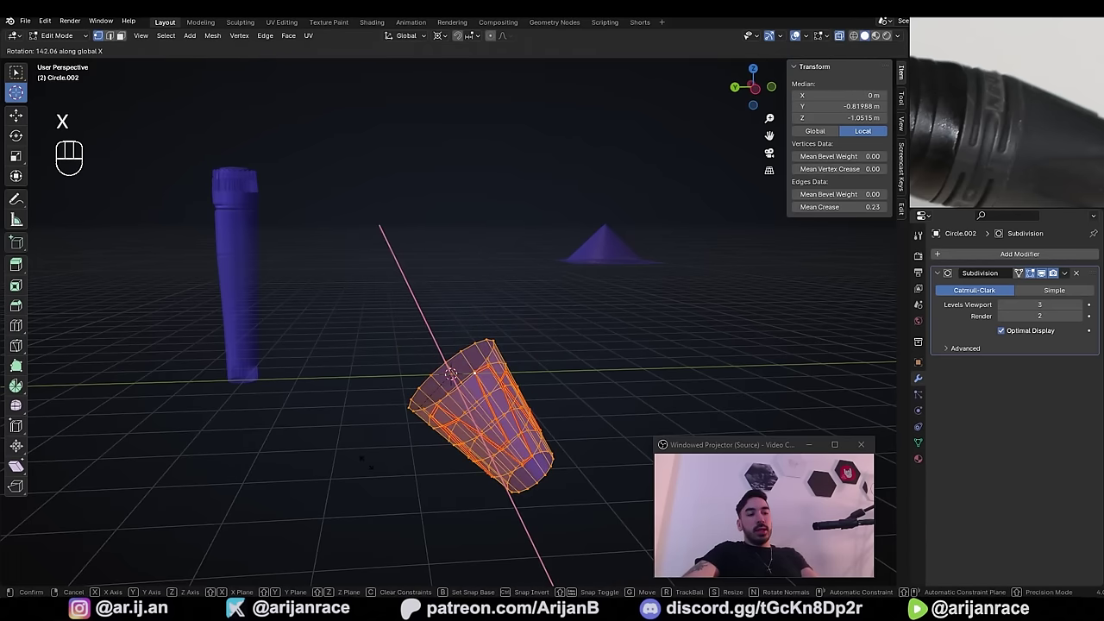
pyautogui.press('1')
pyautogui.press('8')
pyautogui.press('0')
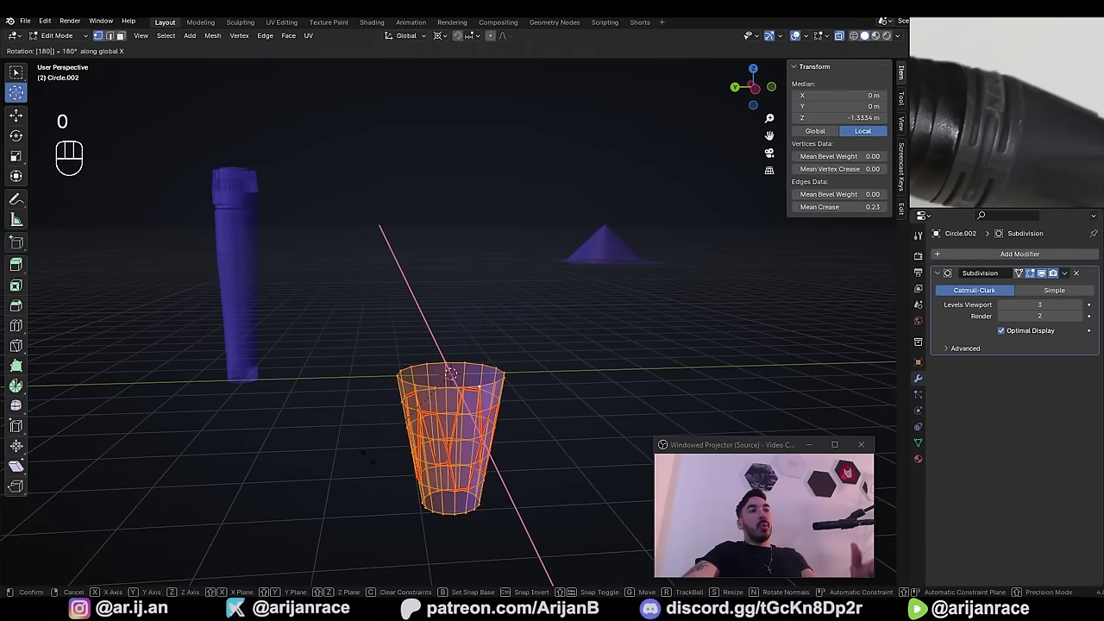
pyautogui.press('Return')
pyautogui.press('Tab')
pyautogui.moveTo(496, 37); pyautogui.dragTo(473, 246)
pyautogui.click(470, 251)
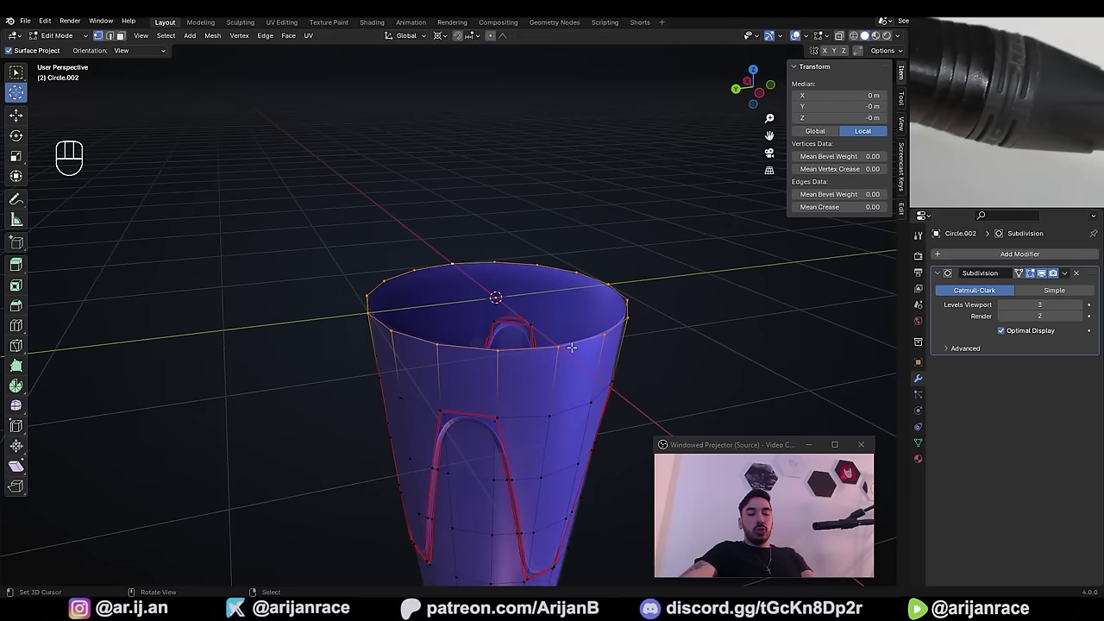
pyautogui.press('p')
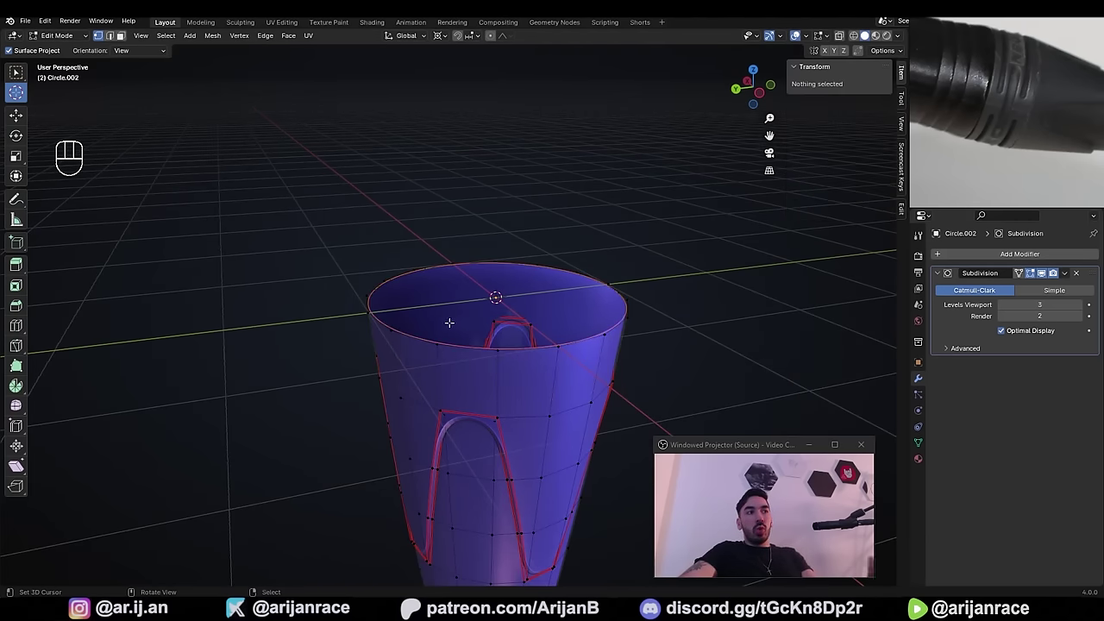
pyautogui.press('Tab')
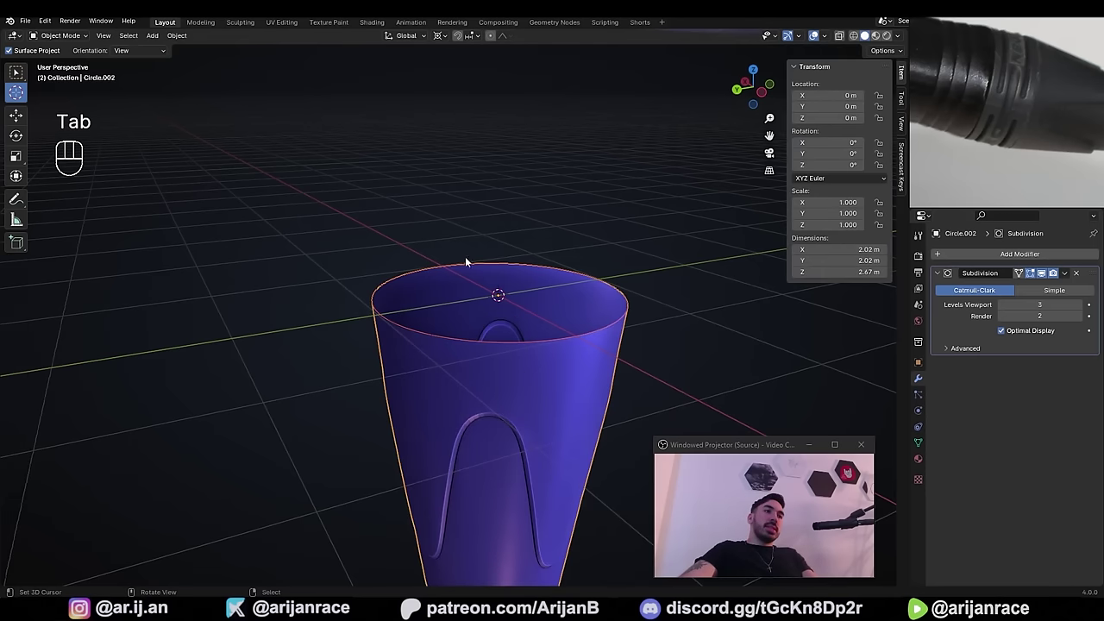
# - Extrude the flat circle upward into a short band and add two edge loops around it
pyautogui.click(475, 268)
pyautogui.press('g')
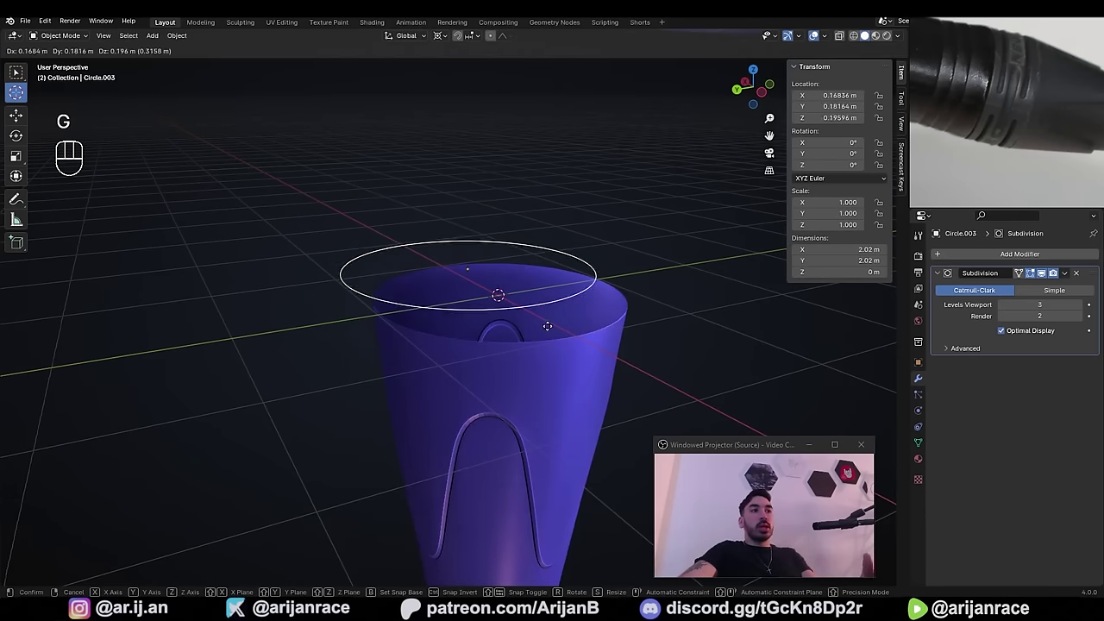
pyautogui.click(405, 374)
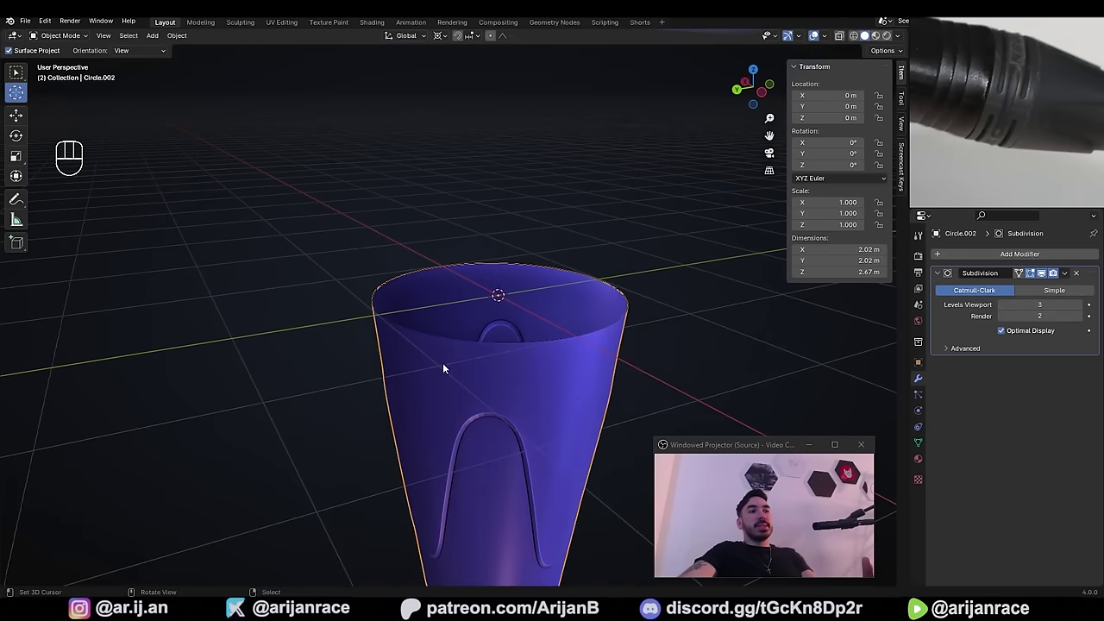
pyautogui.click(446, 268)
pyautogui.middleClick(487, 327)
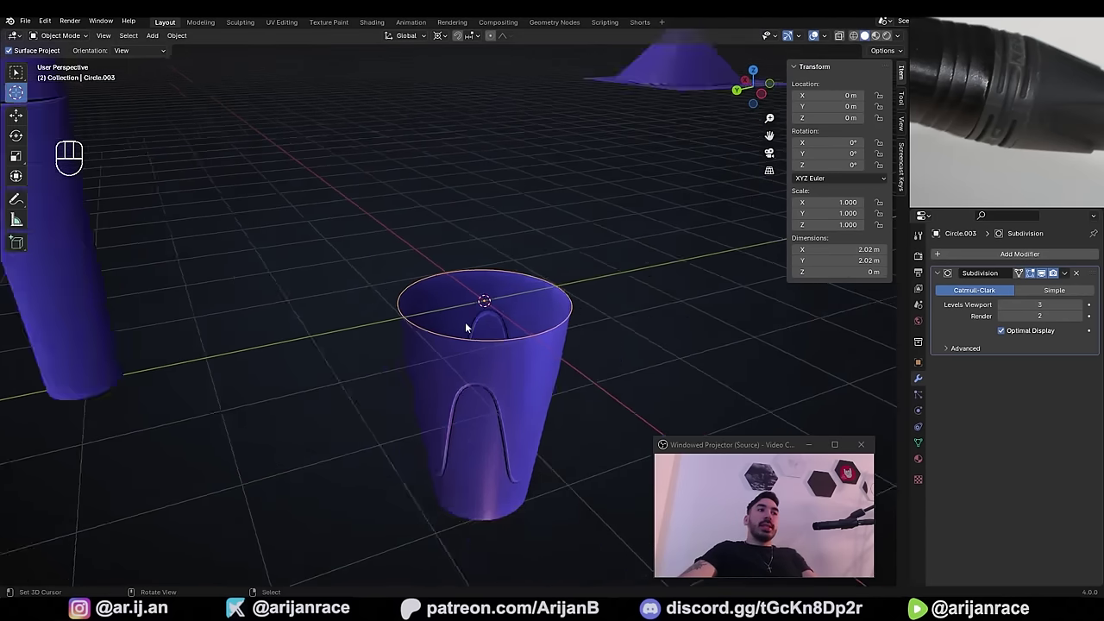
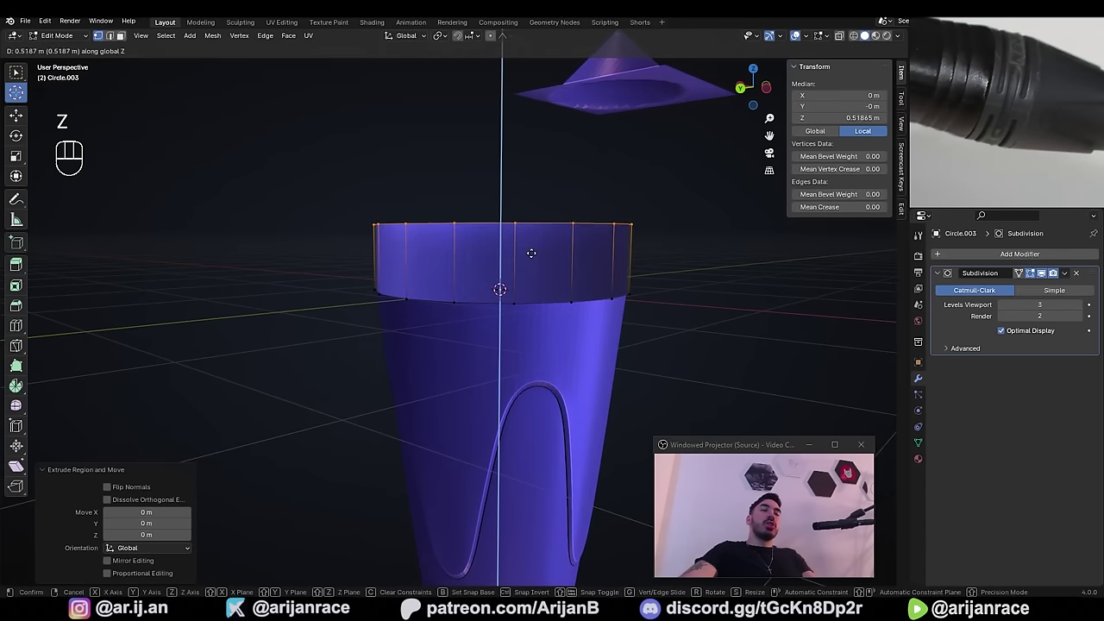
pyautogui.press('ctrl+r')
pyautogui.press('ctrl+r')
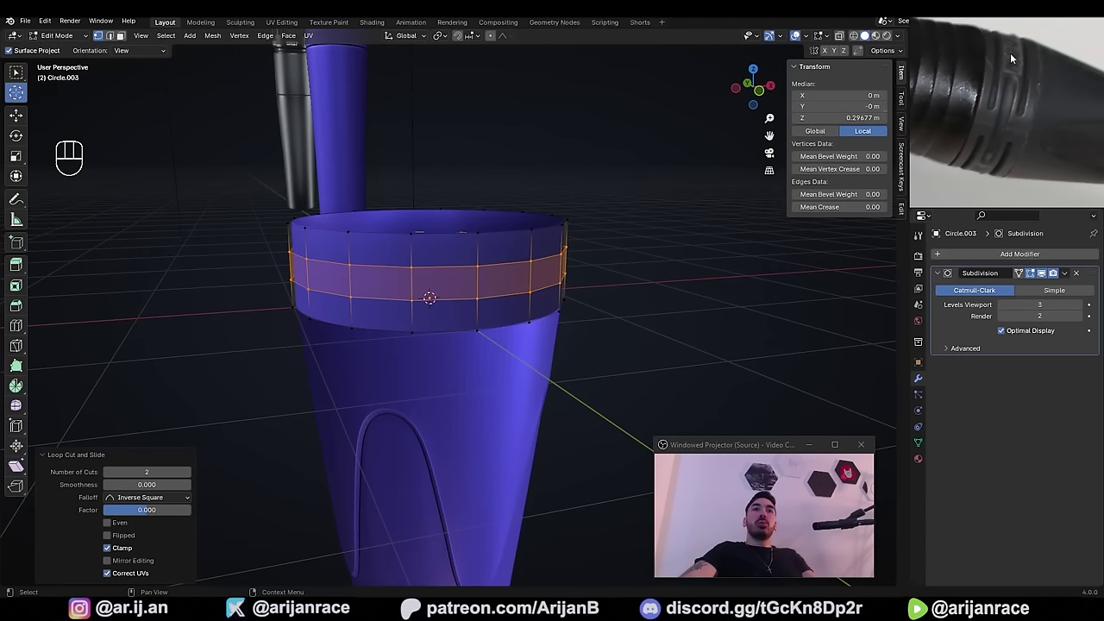
# - Move the band's top loop up to make it taller and add one more edge loop
pyautogui.middleClick(551, 339)
pyautogui.press('ctrl+r')
pyautogui.press('ctrl+r')
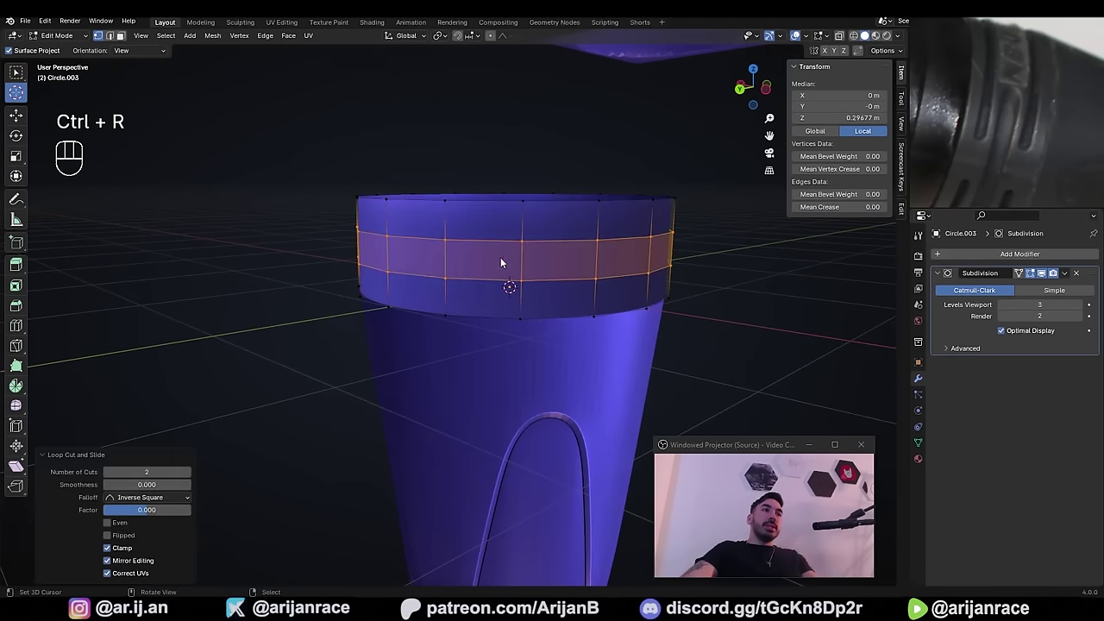
pyautogui.moveTo(472, 266); pyautogui.dragTo(543, 270)
pyautogui.press('3')
pyautogui.click(499, 261)
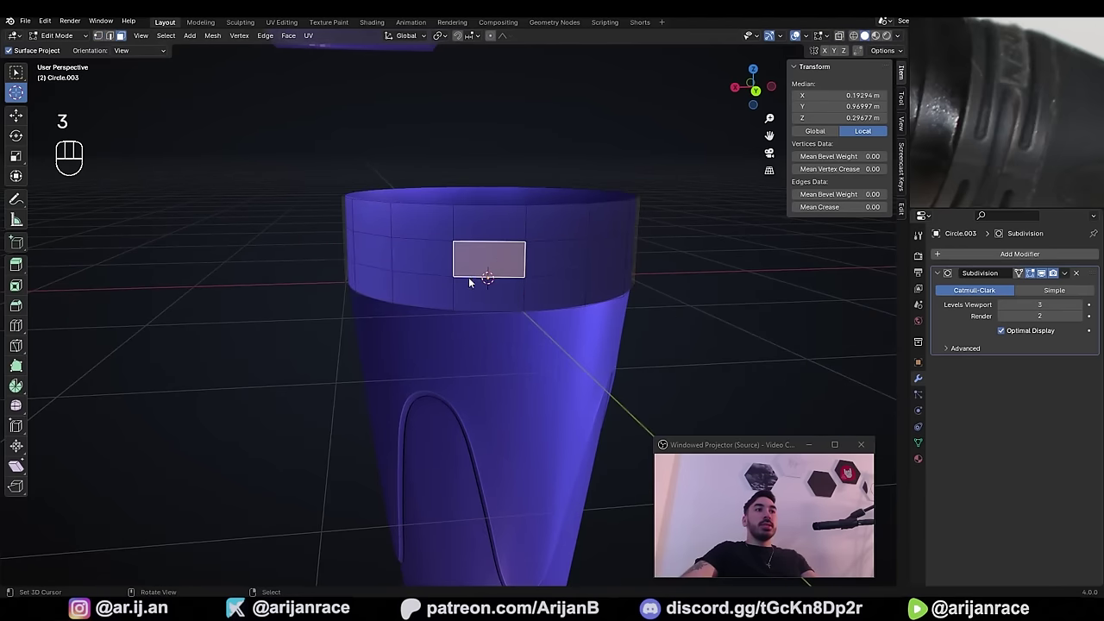
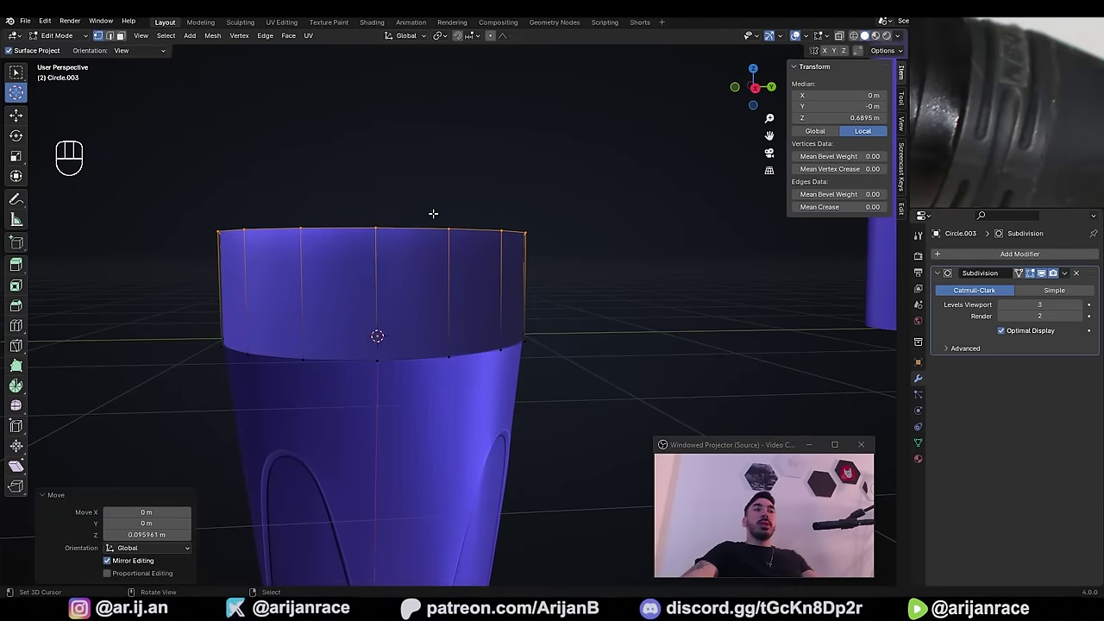
pyautogui.middleClick(410, 250)
pyautogui.press('ctrl+r')
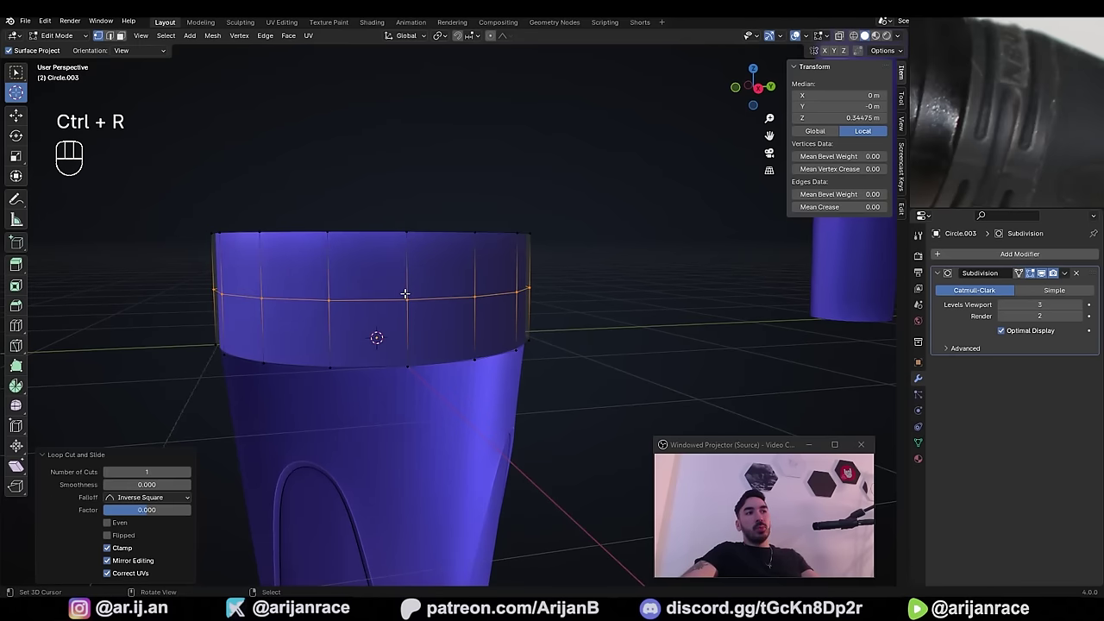
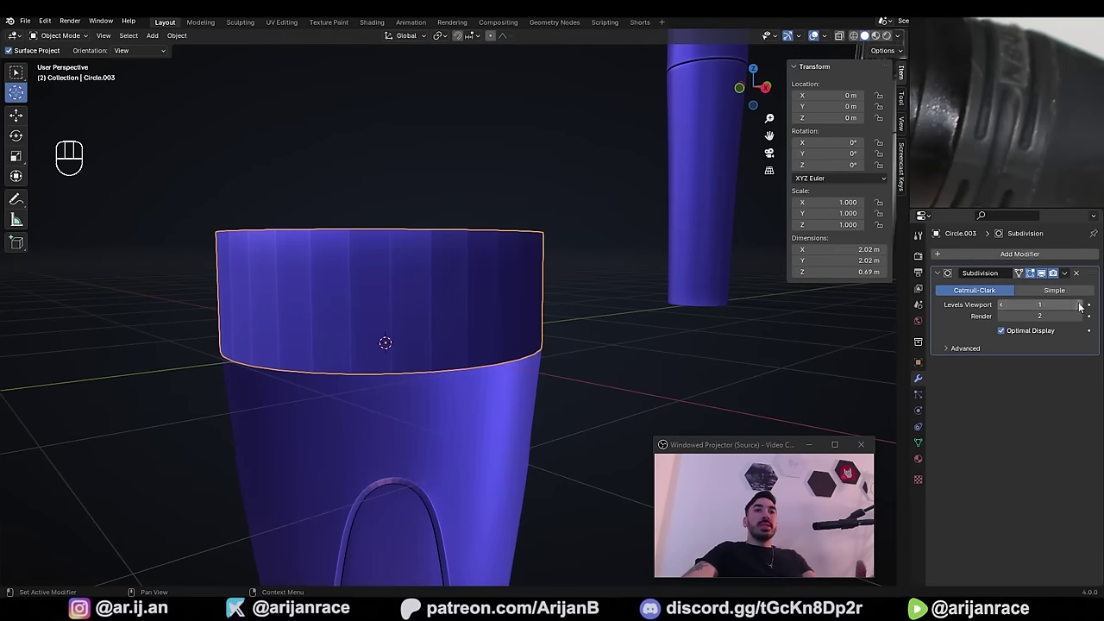
# - Apply the band's Subdivision modifier so it becomes a dense quad grid
pyautogui.middleClick(665, 347)
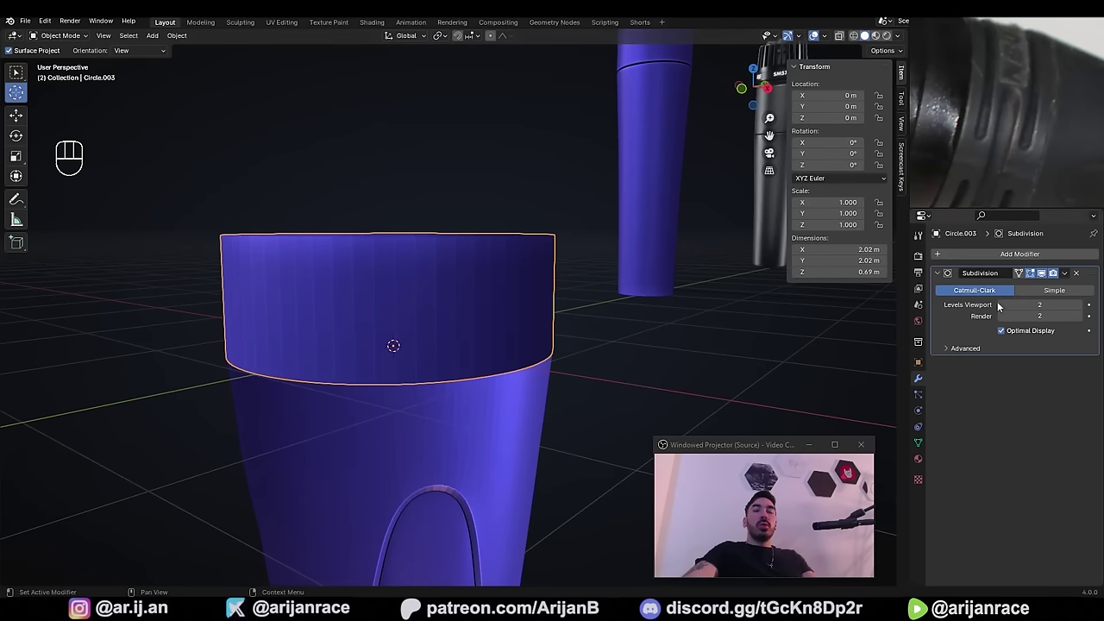
pyautogui.press('ctrl+a')
pyautogui.middleClick(442, 318)
pyautogui.moveTo(228, 319); pyautogui.dragTo(732, 318)
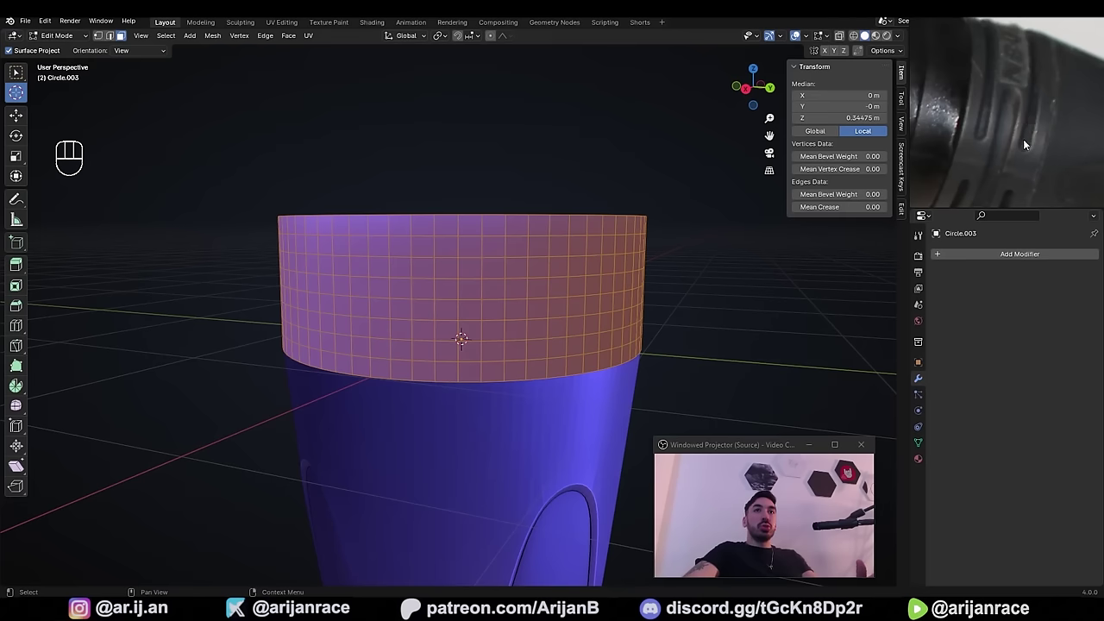
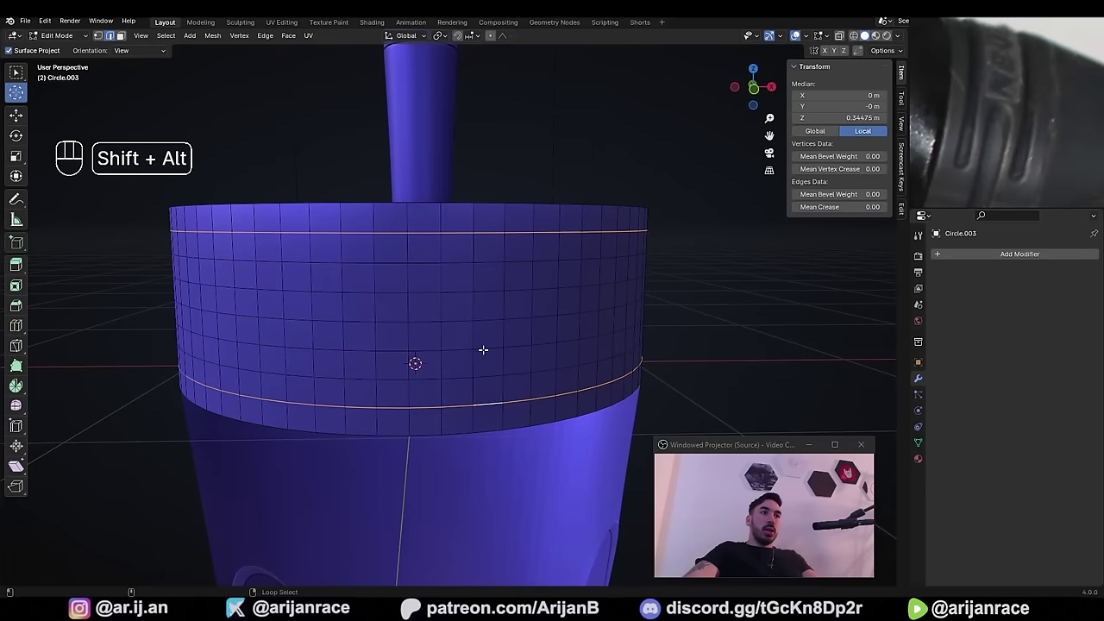
# - Select several evenly spaced horizontal edge rings on the band and mark them as seams
pyautogui.click(483, 346)
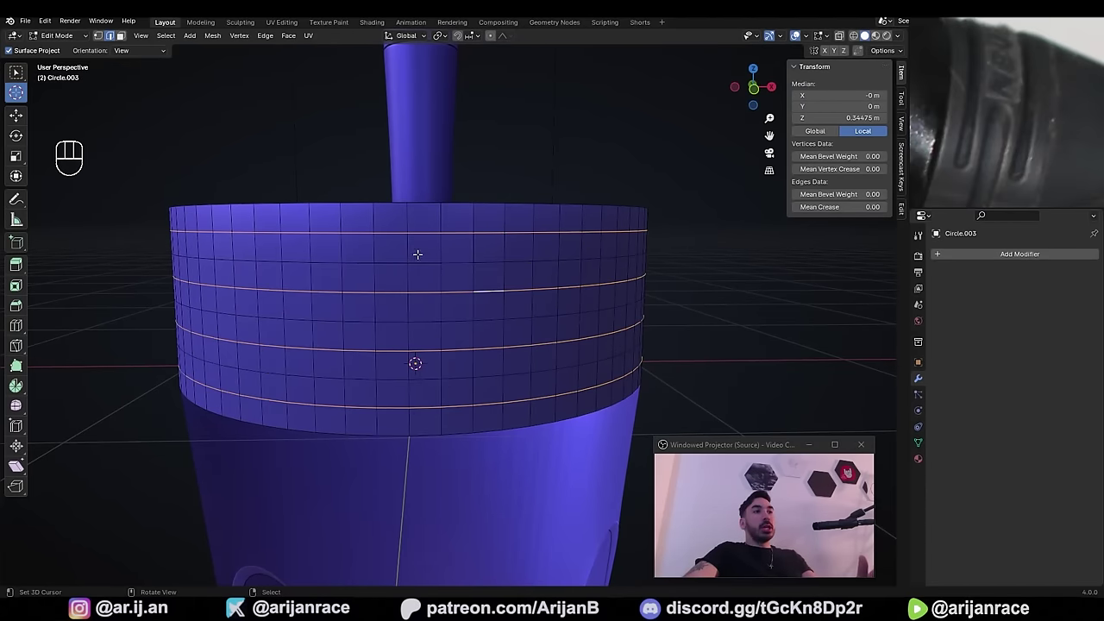
pyautogui.press('ctrl+e')
pyautogui.press('a')
pyautogui.press('a')
pyautogui.middleClick(516, 288)
pyautogui.press('3')
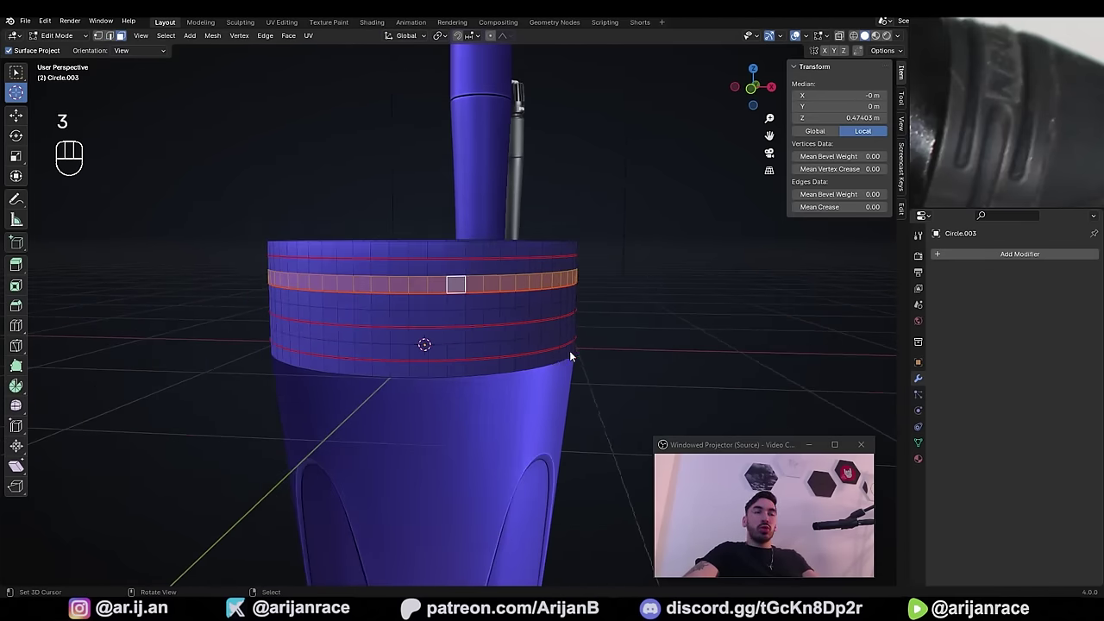
pyautogui.middleClick(572, 365)
pyautogui.press('a')
pyautogui.middleClick(443, 339)
pyautogui.moveTo(442, 346); pyautogui.dragTo(447, 360)
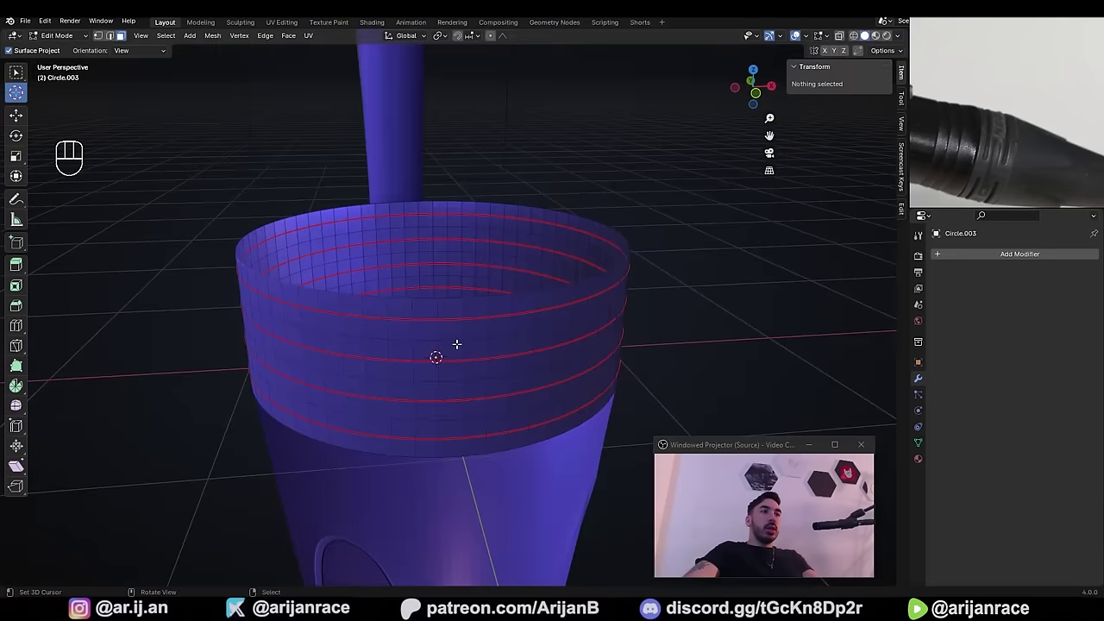
pyautogui.middleClick(453, 330)
pyautogui.middleClick(442, 329)
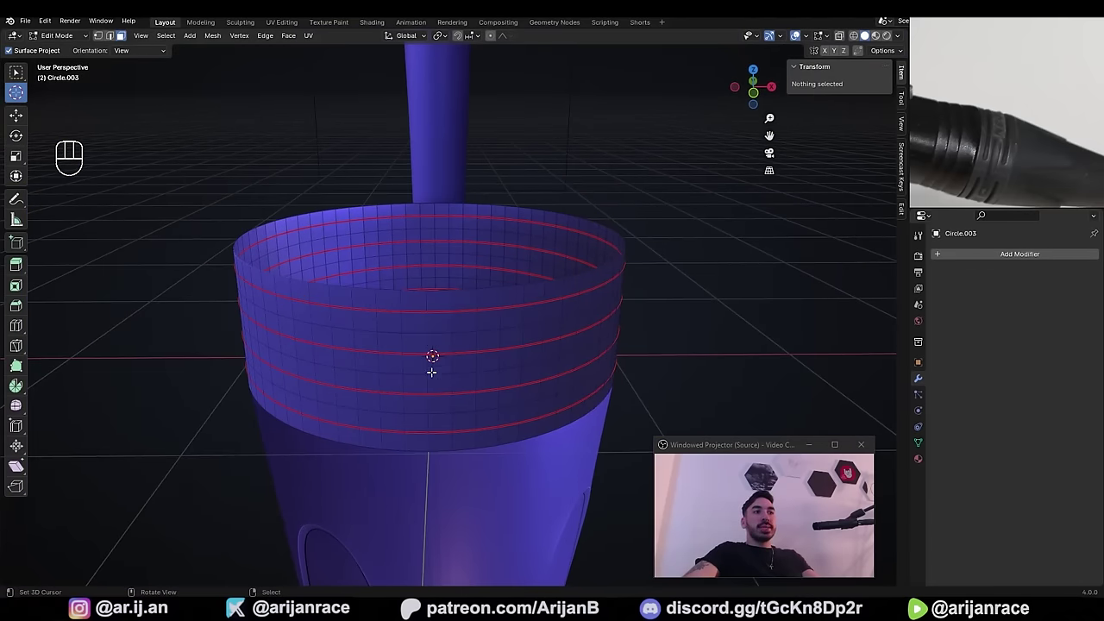
pyautogui.moveTo(445, 401); pyautogui.dragTo(488, 398)
# - Clear the selection and pick a vertical column of edges spanning the band's height
pyautogui.click(512, 359)
pyautogui.click(480, 251)
pyautogui.press('a')
pyautogui.press('a')
pyautogui.press('2')
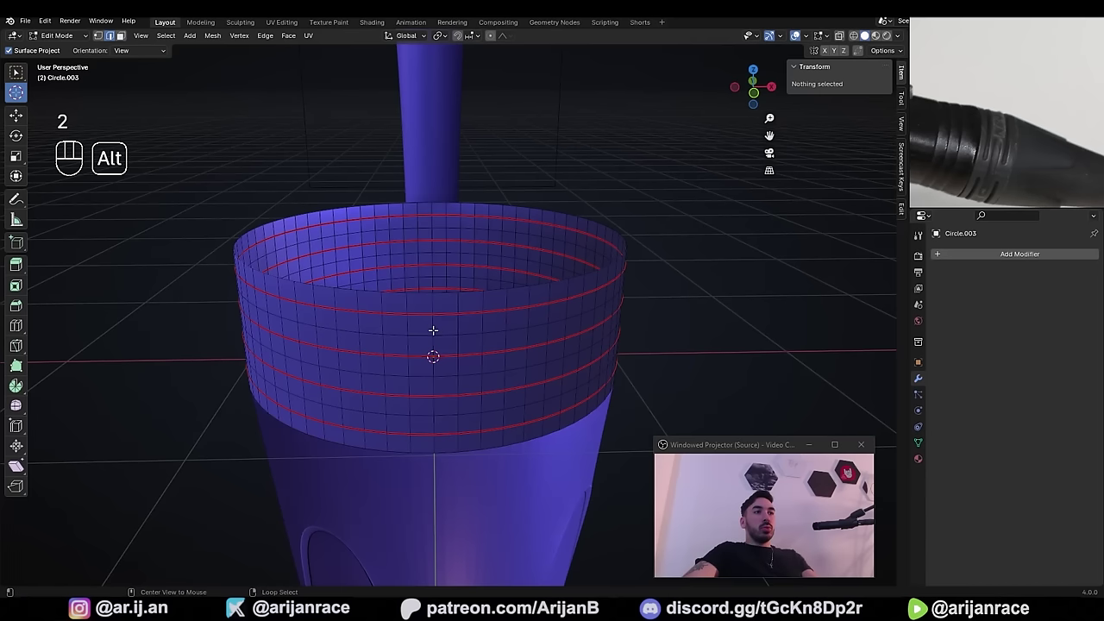
pyautogui.click(433, 327)
pyautogui.middleClick(448, 422)
pyautogui.moveTo(474, 442); pyautogui.dragTo(422, 362)
pyautogui.middleClick(437, 367)
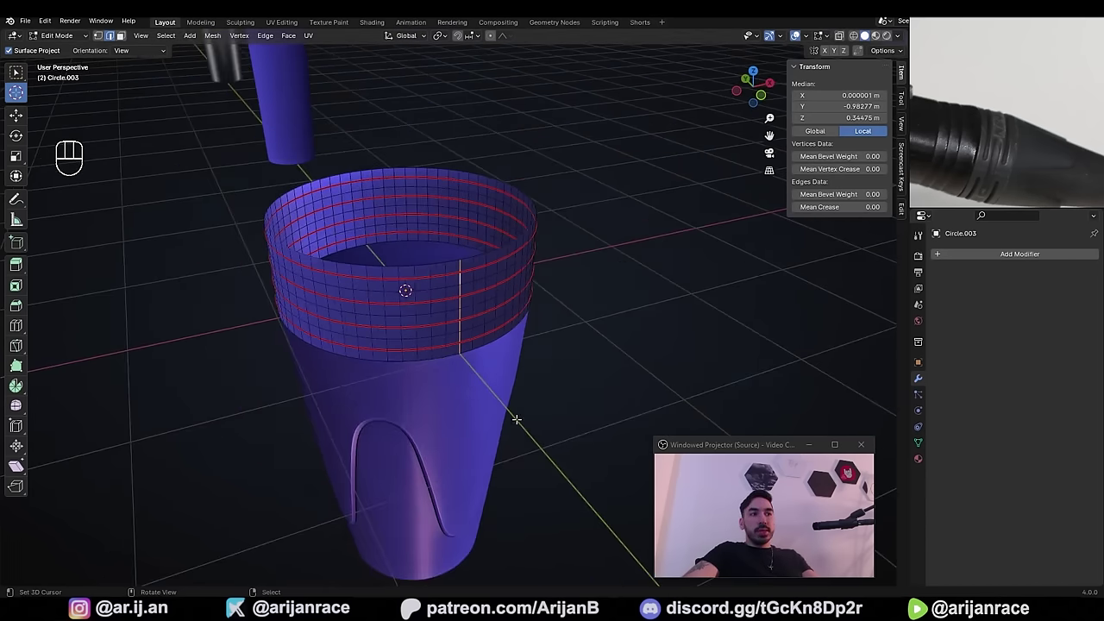
pyautogui.middleClick(473, 355)
pyautogui.click(432, 196)
pyautogui.middleClick(438, 271)
pyautogui.middleClick(451, 334)
pyautogui.middleClick(449, 328)
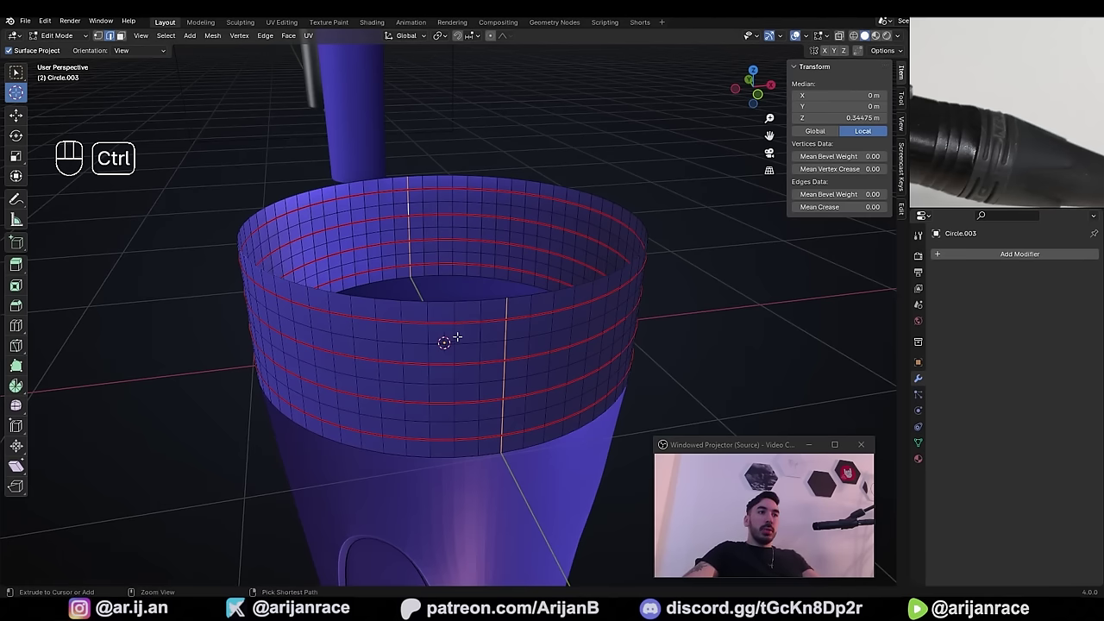
pyautogui.press('ctrl+KP_Add')
# - Adjust the vertical strip selection and mark its edges as seams
pyautogui.press('ctrl+KP_Add')
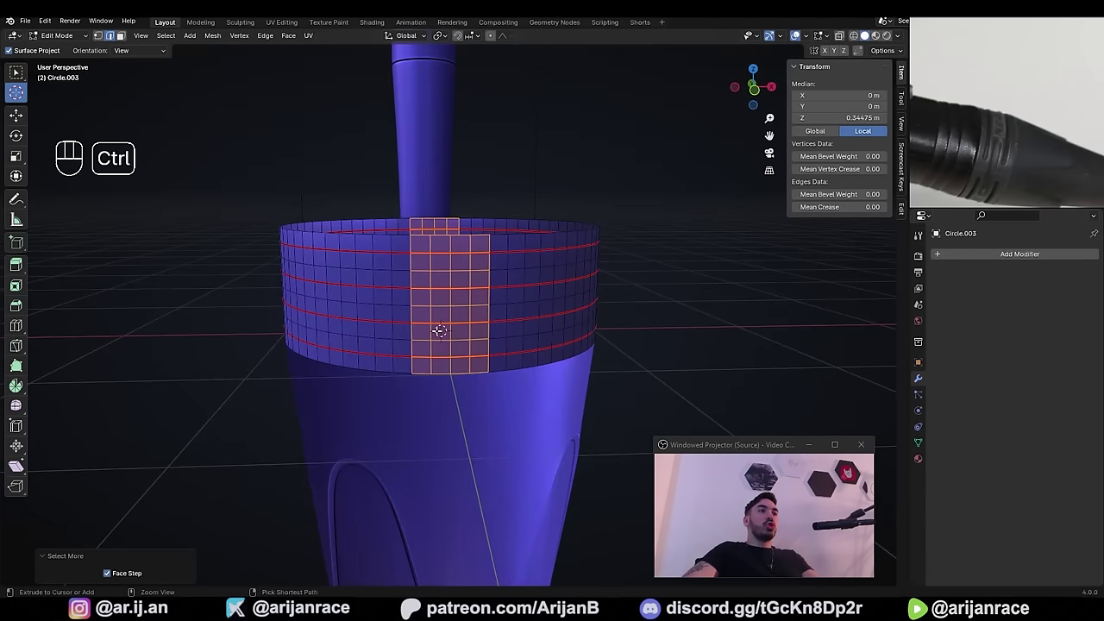
pyautogui.press('ctrl+KP_Subtract')
pyautogui.middleClick(395, 296)
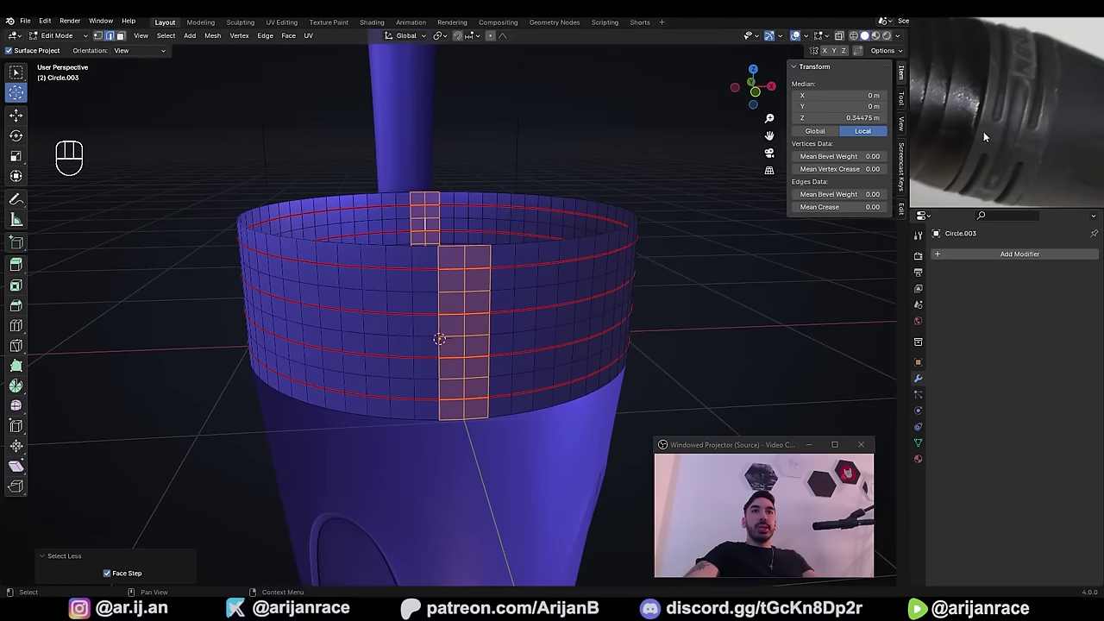
pyautogui.middleClick(442, 308)
pyautogui.press('ctrl+e')
pyautogui.press('a')
pyautogui.press('a')
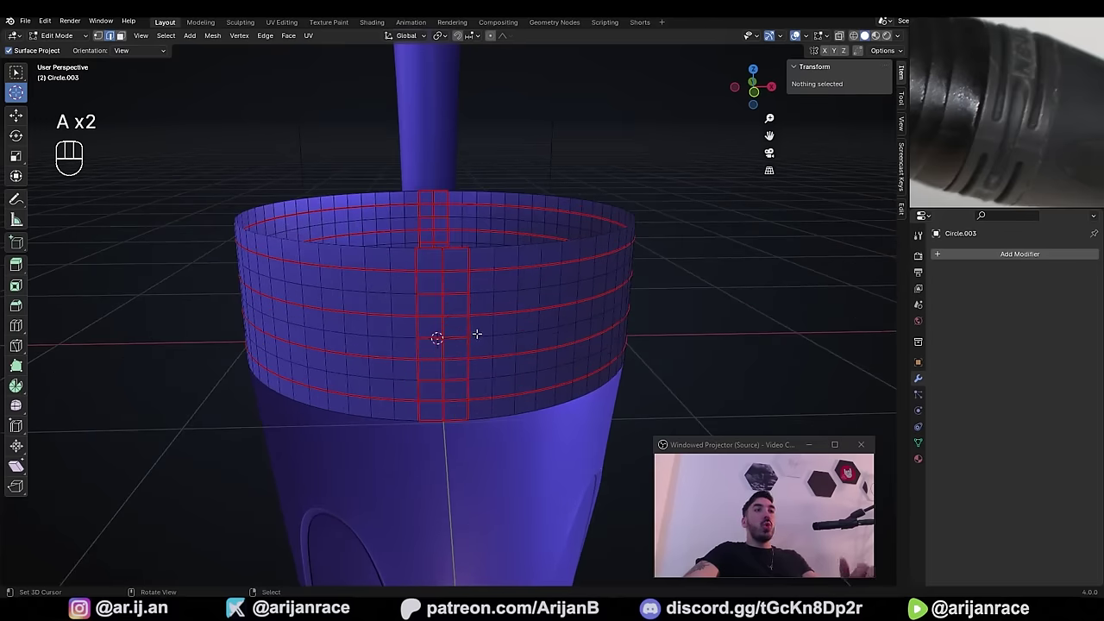
pyautogui.middleClick(484, 325)
pyautogui.press('3')
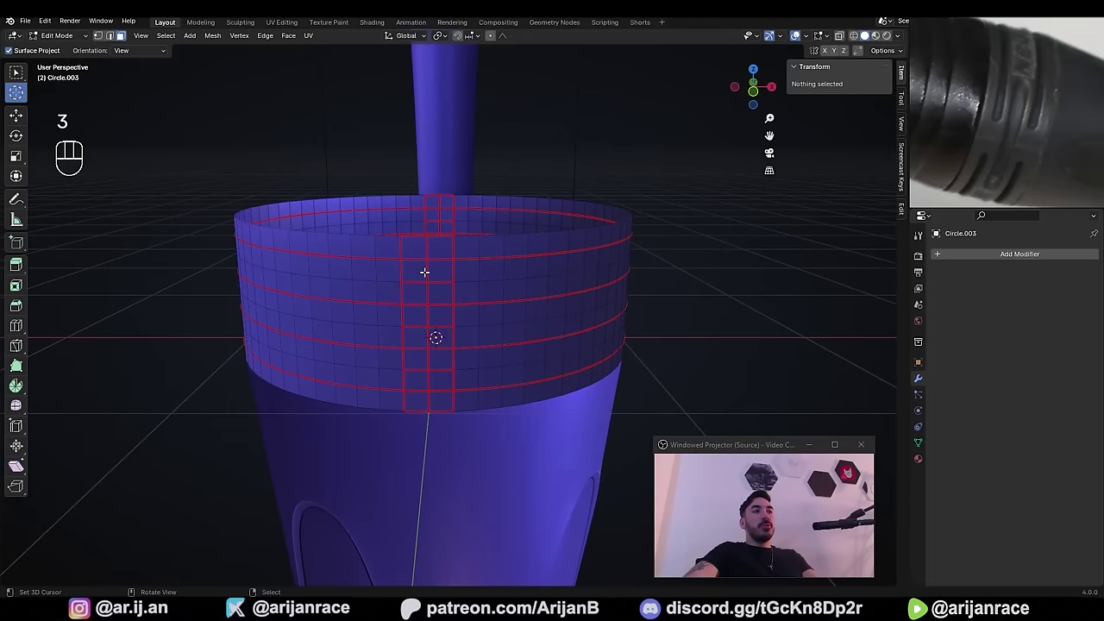
# - Select the seam-bounded slot faces with L and inset them into rectangular panels
pyautogui.press('l')
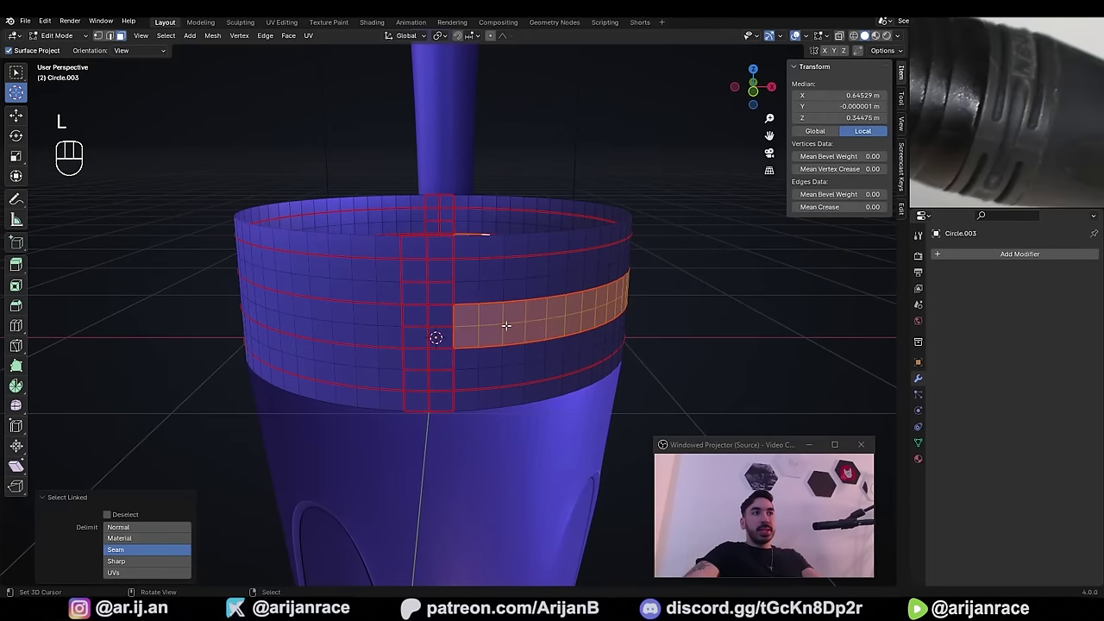
pyautogui.press('l')
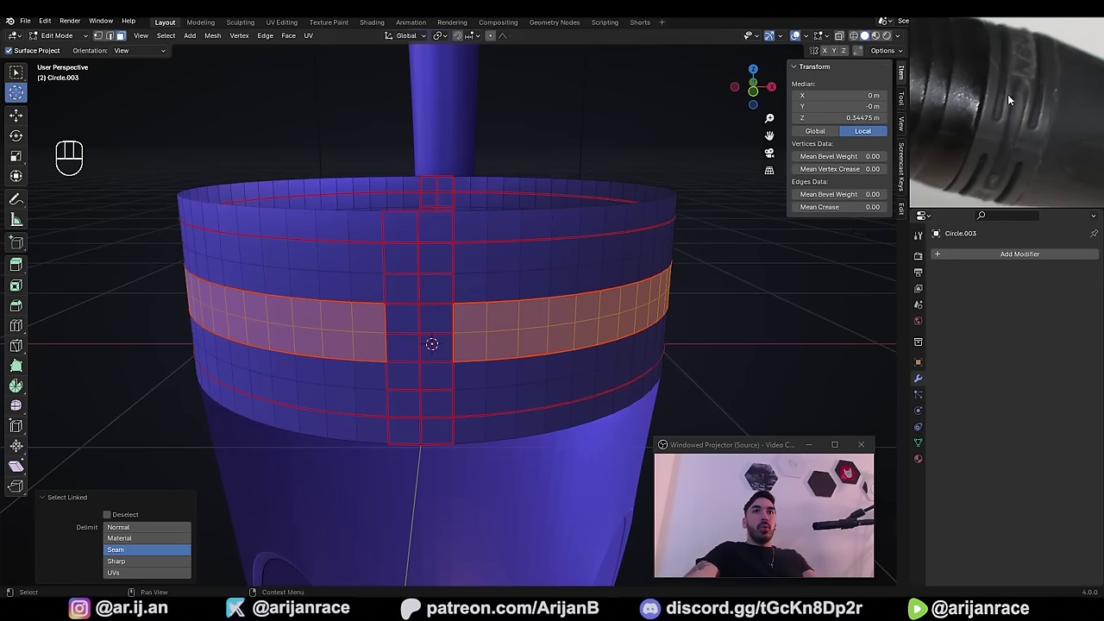
pyautogui.press('a')
pyautogui.press('a')
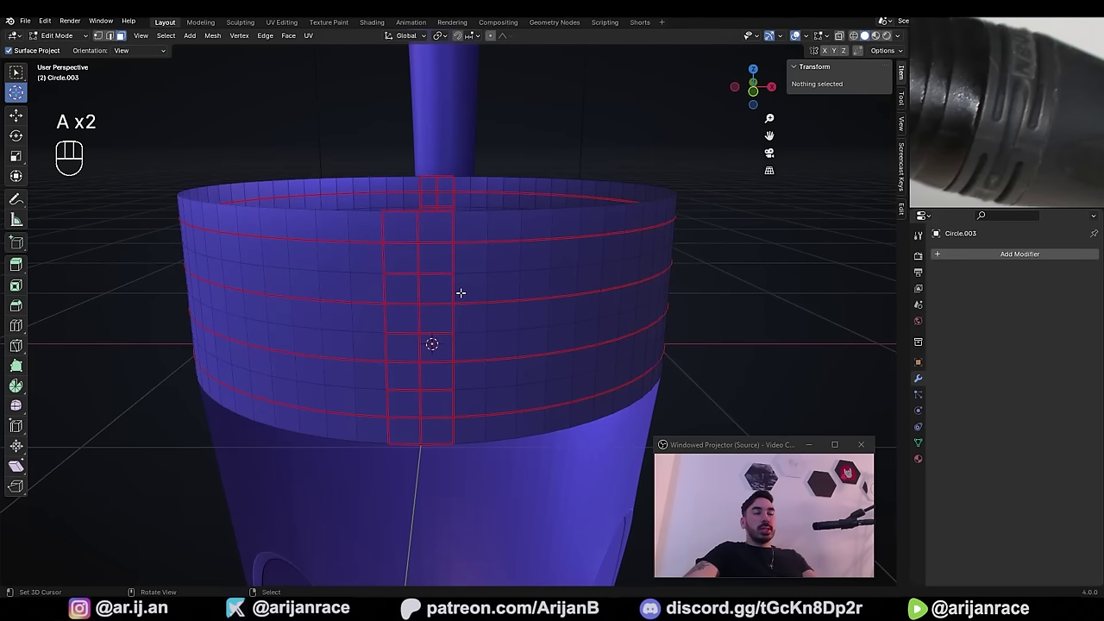
pyautogui.press('l')
pyautogui.press('l')
pyautogui.press('l')
pyautogui.press('l')
pyautogui.press('i')
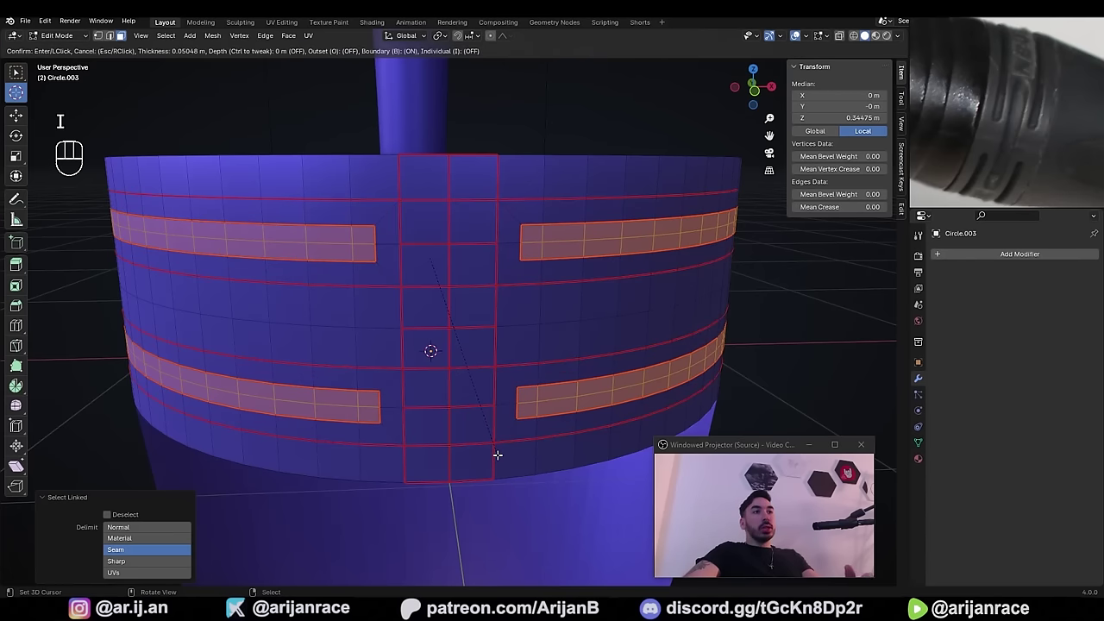
pyautogui.press('i')
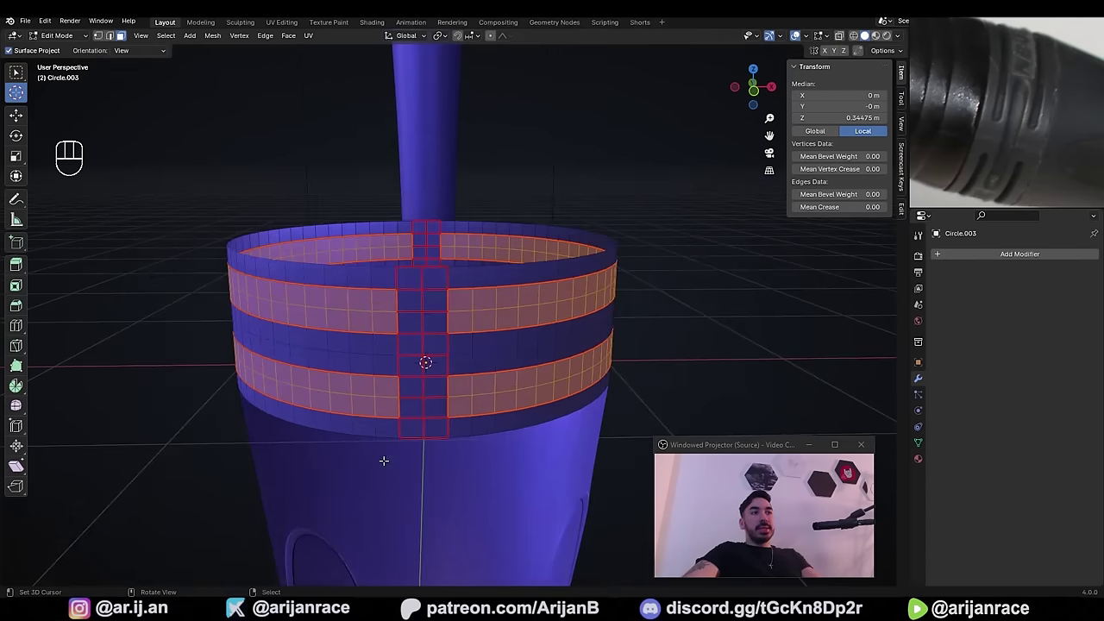
pyautogui.press('i')
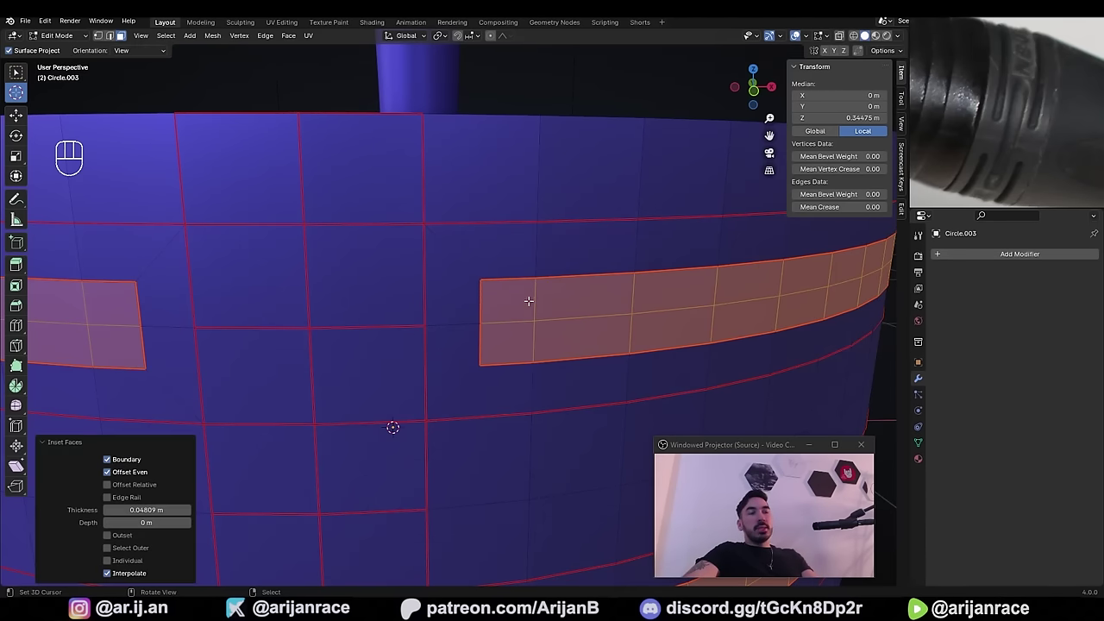
# - Scale the inset slot strips along Z to make them thinner vertically
pyautogui.middleClick(405, 263)
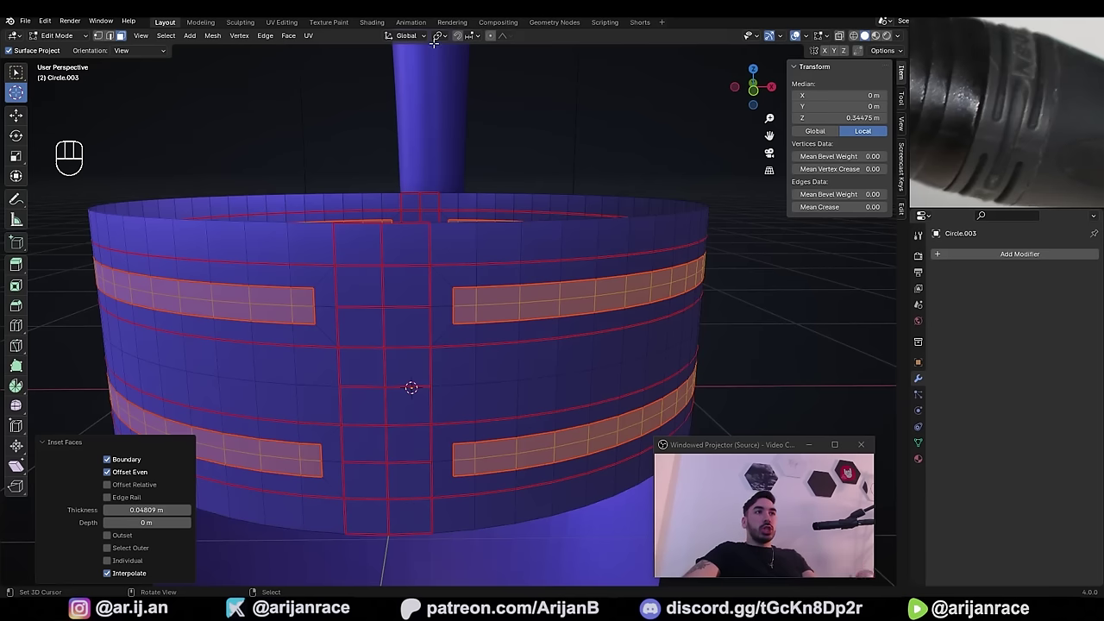
pyautogui.moveTo(445, 43); pyautogui.dragTo(452, 87)
pyautogui.press('s')
pyautogui.press('z')
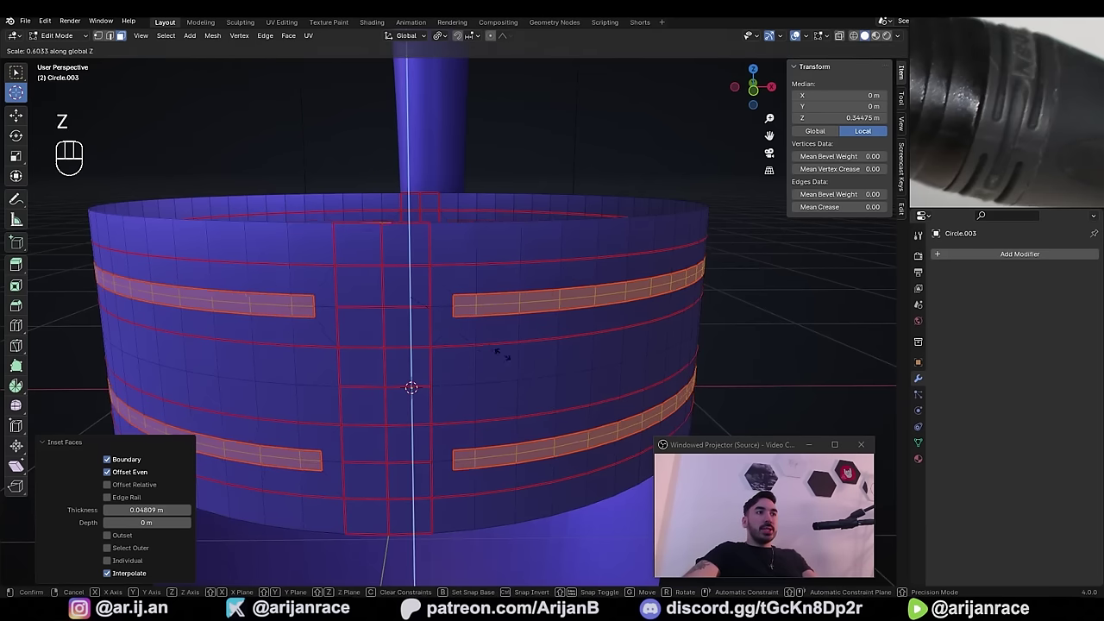
pyautogui.press('s')
pyautogui.press('z')
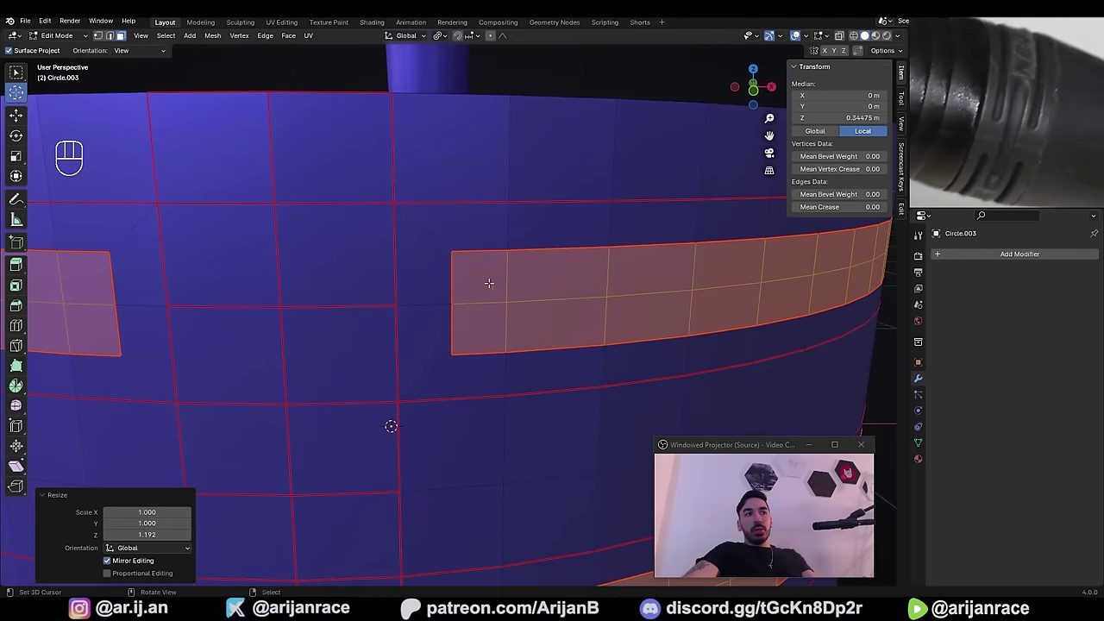
# - Try sliding the slot's corner vertices along their edges, then undo back to the square corner
pyautogui.press('ctrl+z')
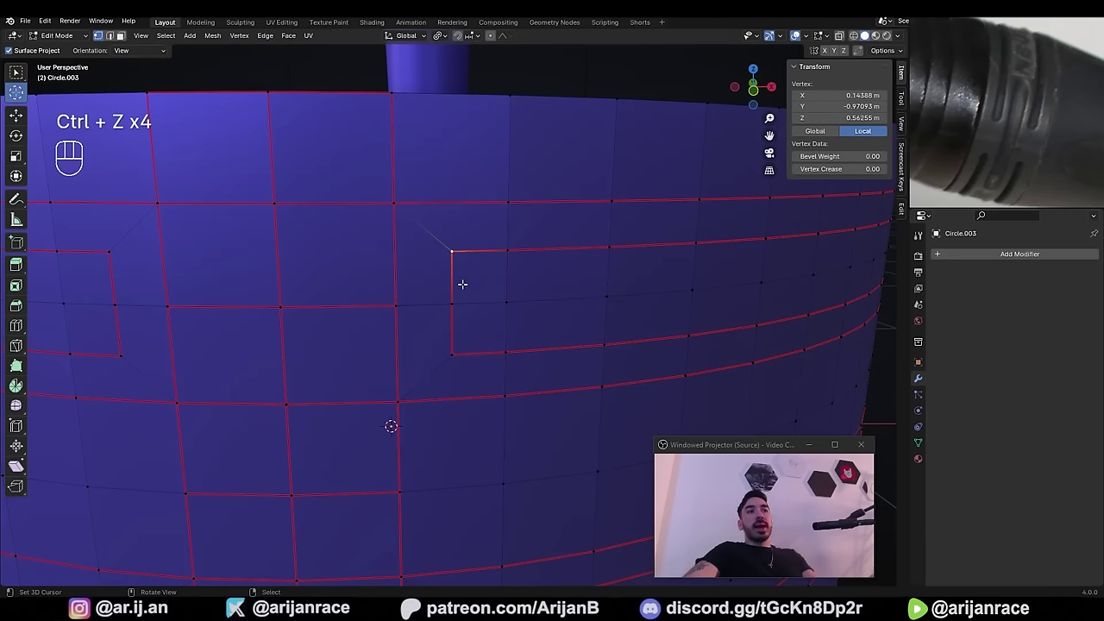
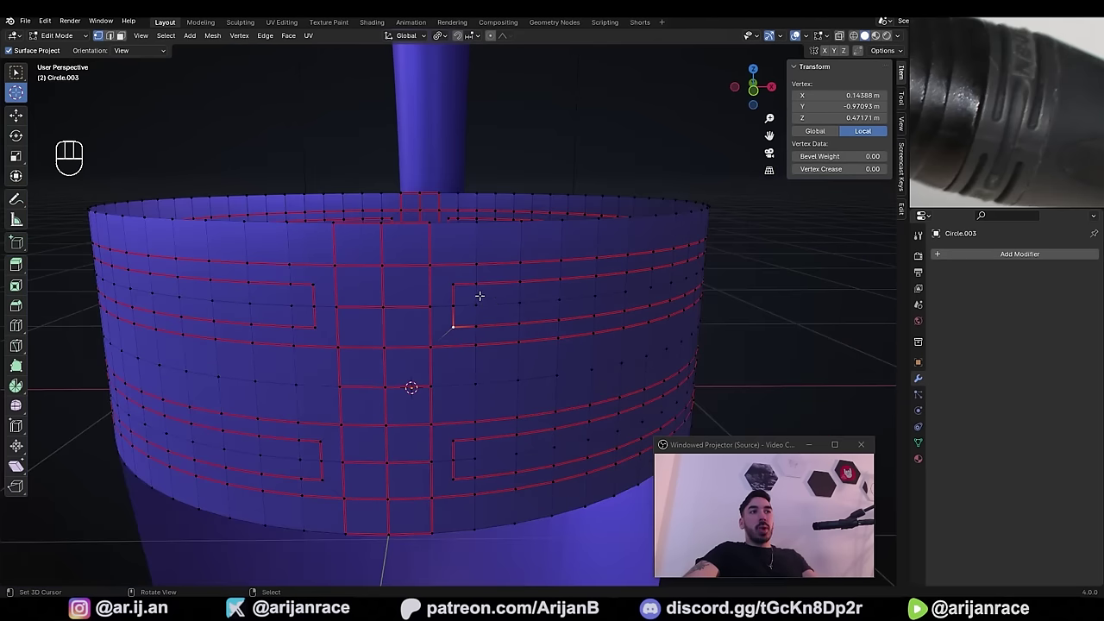
pyautogui.press('g')
pyautogui.press('g')
pyautogui.click(470, 303)
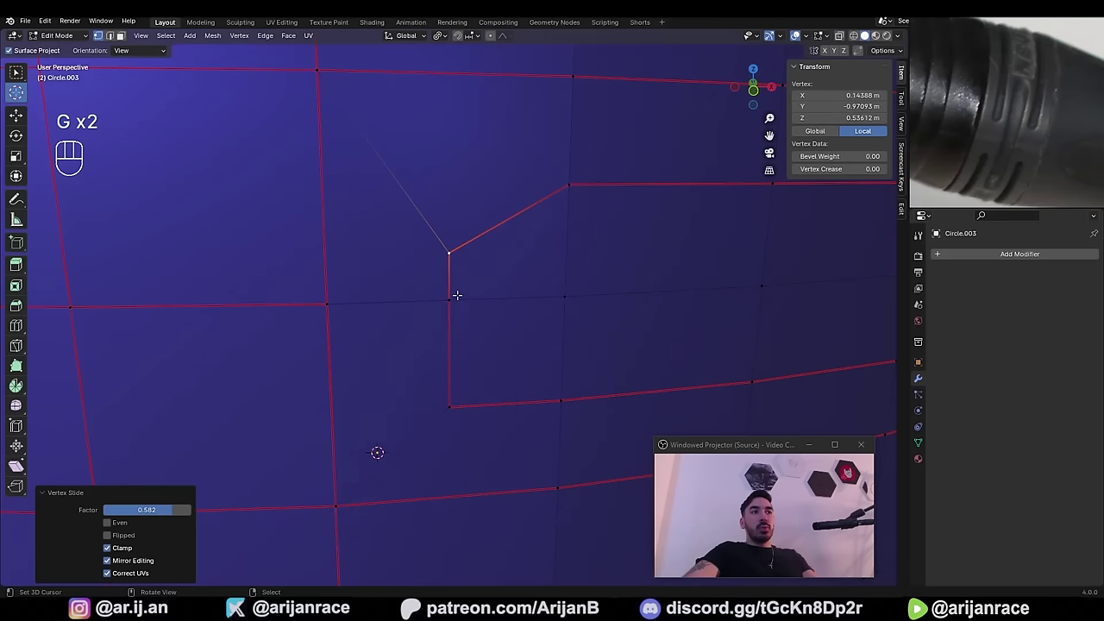
pyautogui.press('g')
pyautogui.press('g')
pyautogui.click(460, 342)
pyautogui.press('g')
pyautogui.press('g')
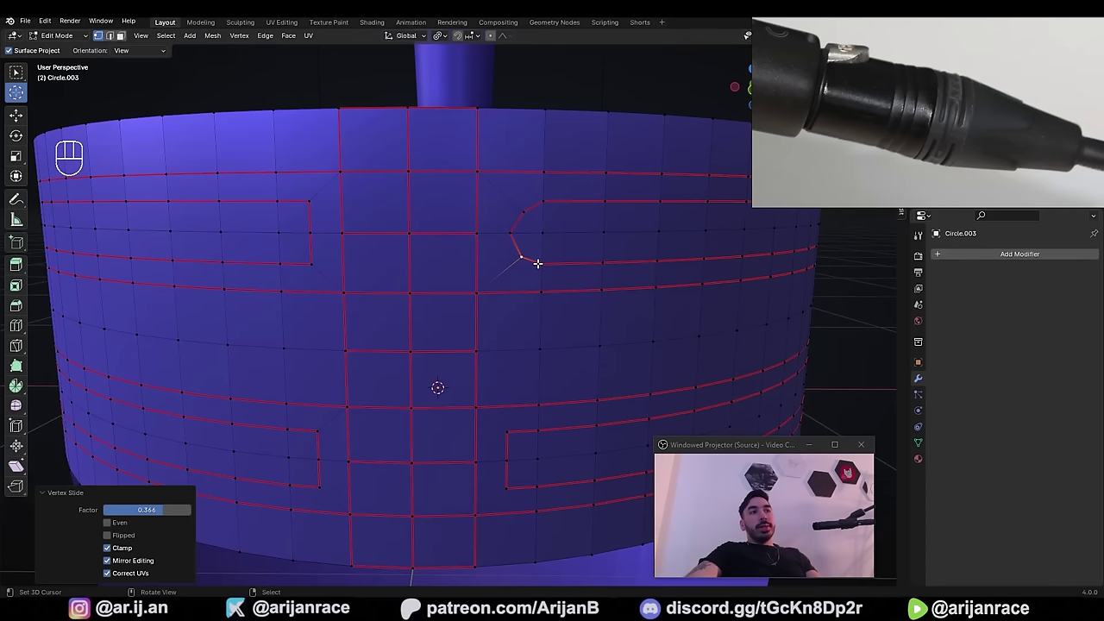
pyautogui.press('ctrl+z')
pyautogui.press('ctrl+z')
pyautogui.press('ctrl+z')
pyautogui.press('ctrl+z')
pyautogui.press('ctrl+z')
# - Snap the 3D cursor to the slot end's middle vertex and select the two corner vertices
pyautogui.moveTo(448, 41); pyautogui.dragTo(446, 75)
pyautogui.middleClick(538, 339)
pyautogui.click(496, 295)
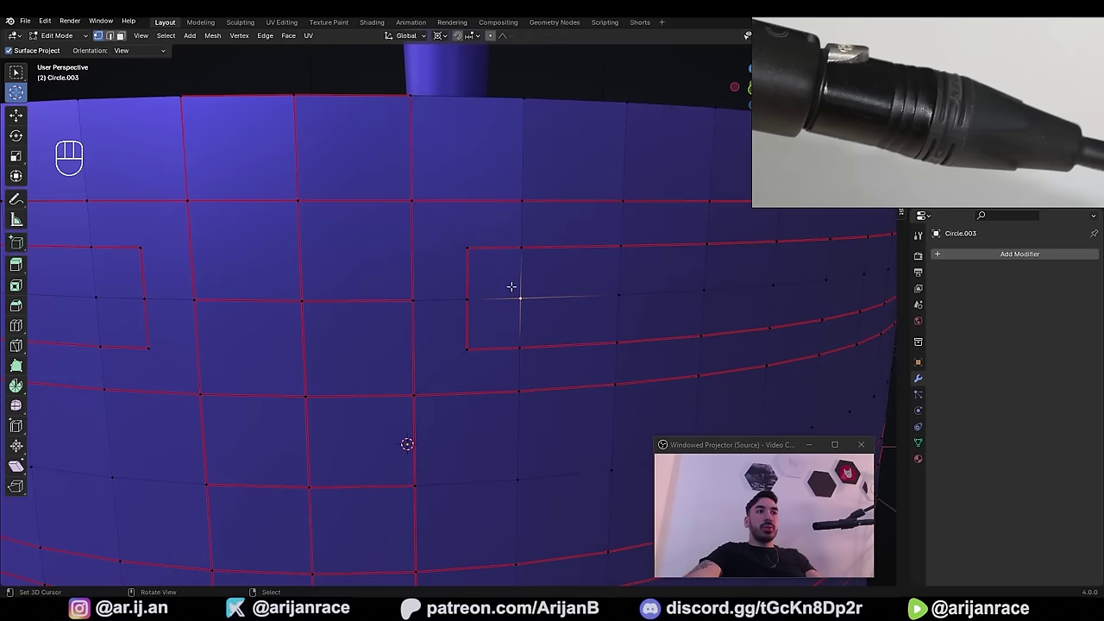
pyautogui.press('shift+s')
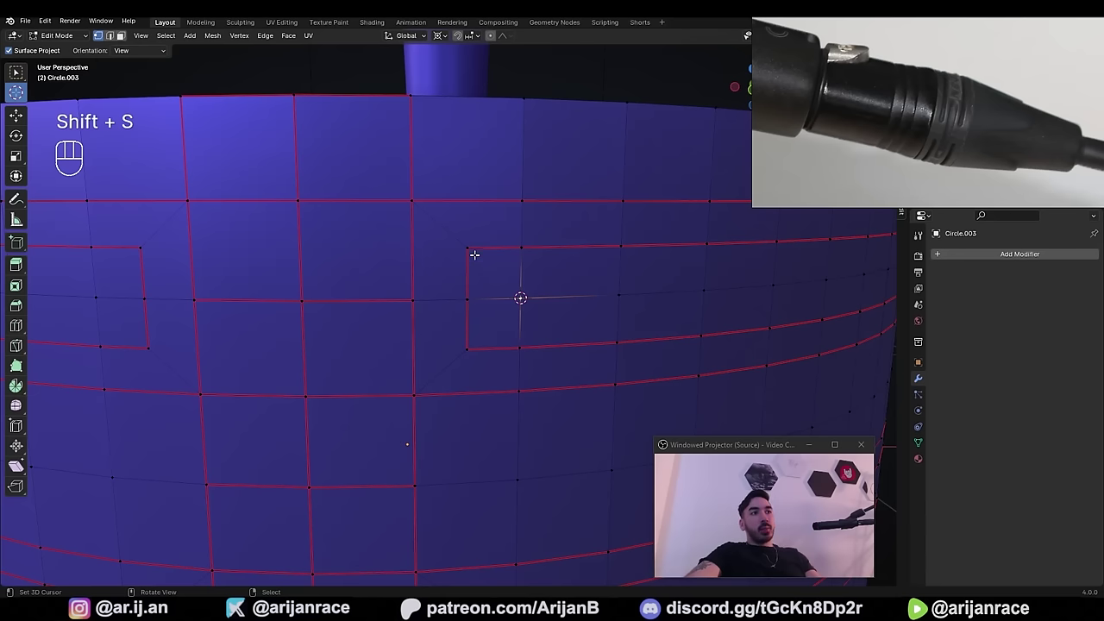
pyautogui.click(473, 250)
pyautogui.click(466, 346)
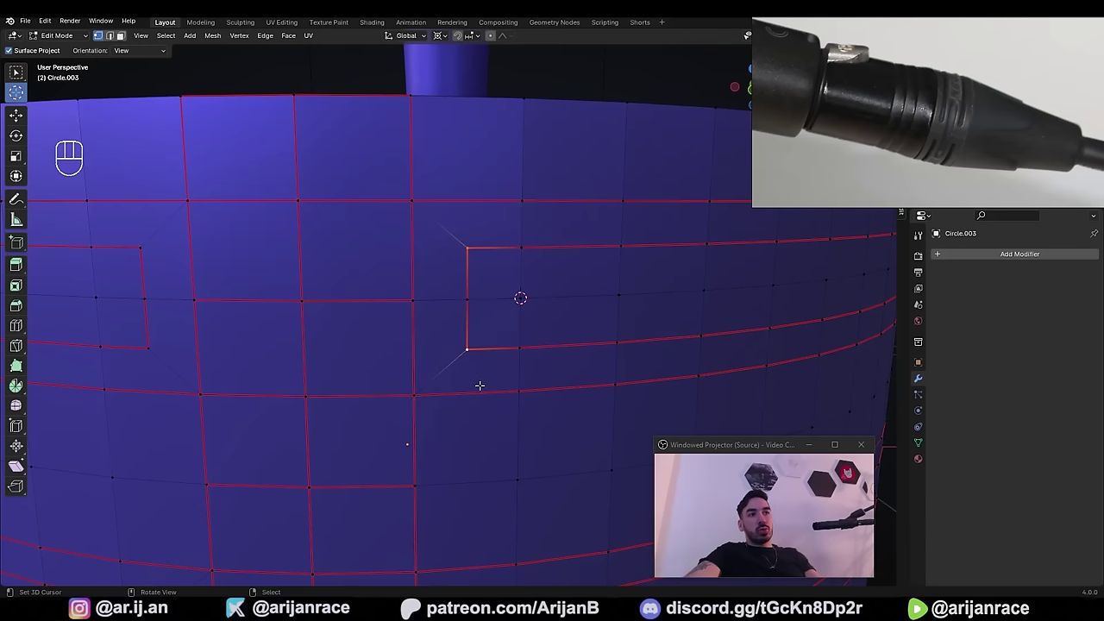
# - Scale the two corner vertices to 0.5 around the cursor, tapering the slot end
pyautogui.press('s')
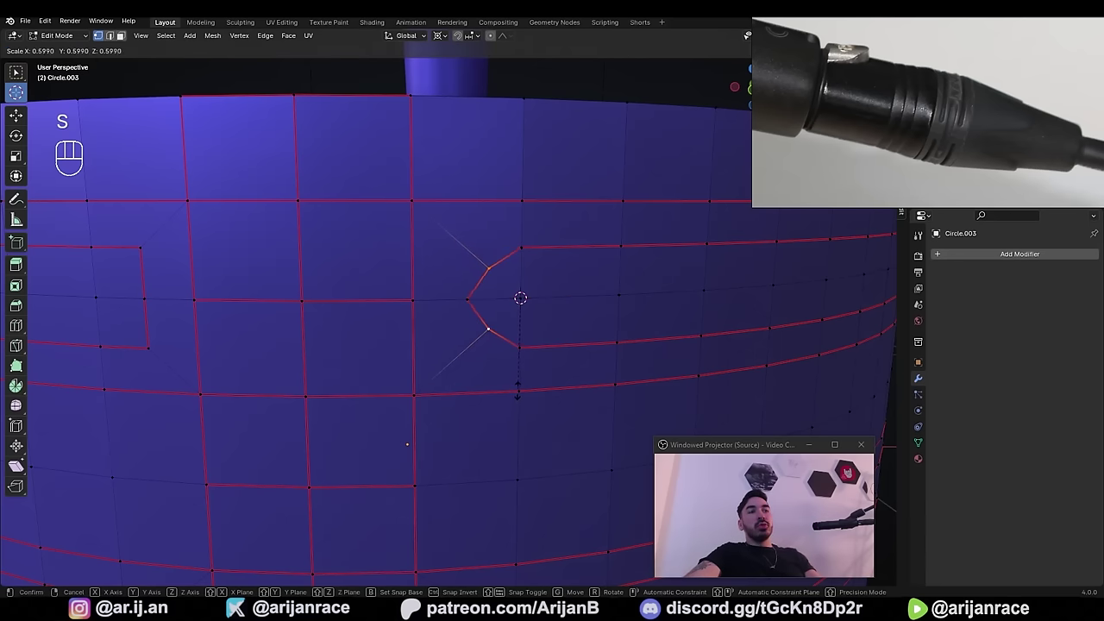
pyautogui.press('s')
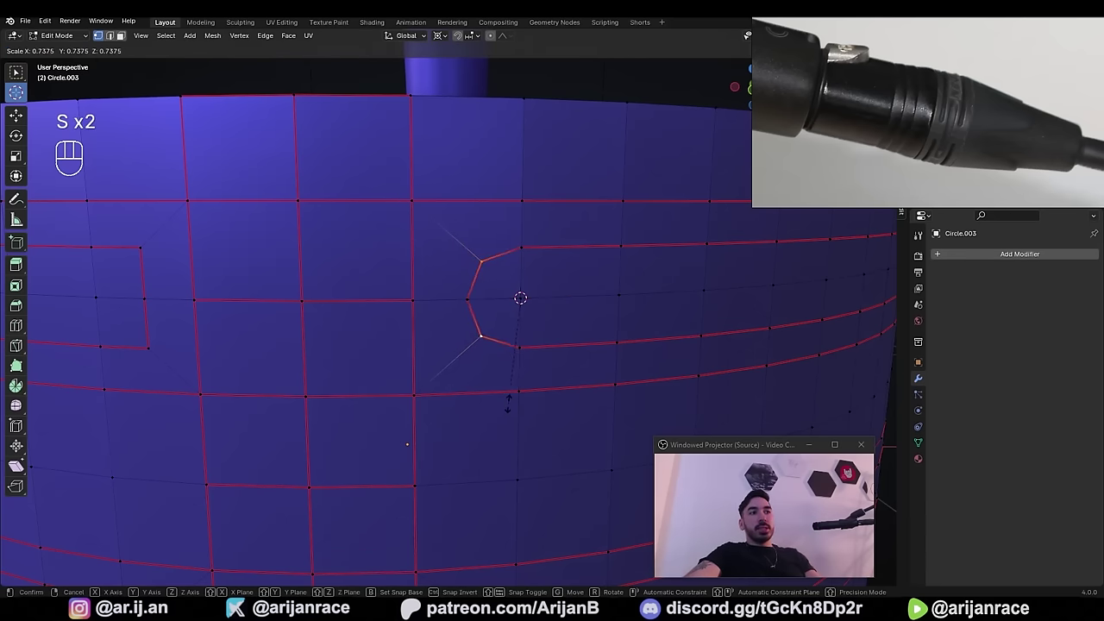
pyautogui.press('s')
pyautogui.press('s')
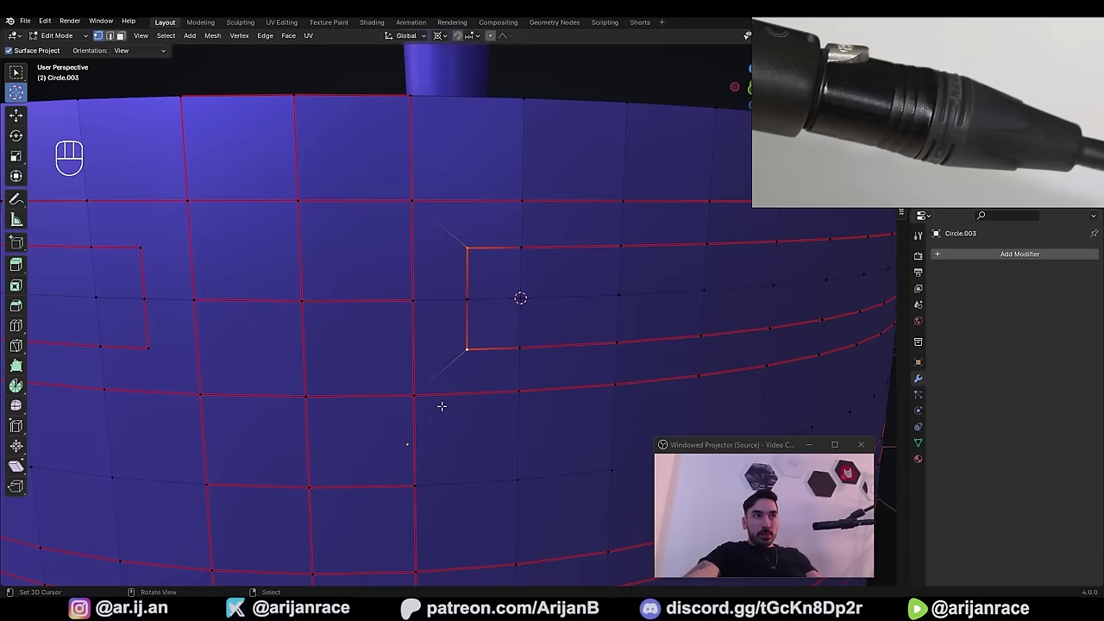
pyautogui.press('s')
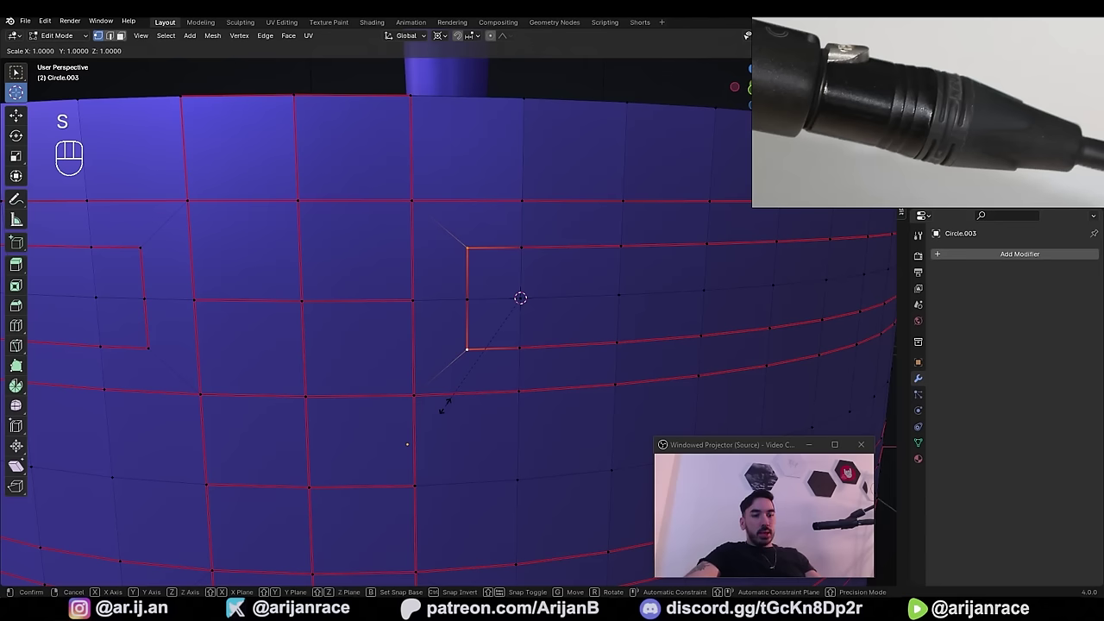
pyautogui.press('0')
pyautogui.press('.')
pyautogui.press('5')
pyautogui.press('Return')
pyautogui.press('s')
pyautogui.press('.')
pyautogui.press('5')
pyautogui.press('s')
pyautogui.press('s')
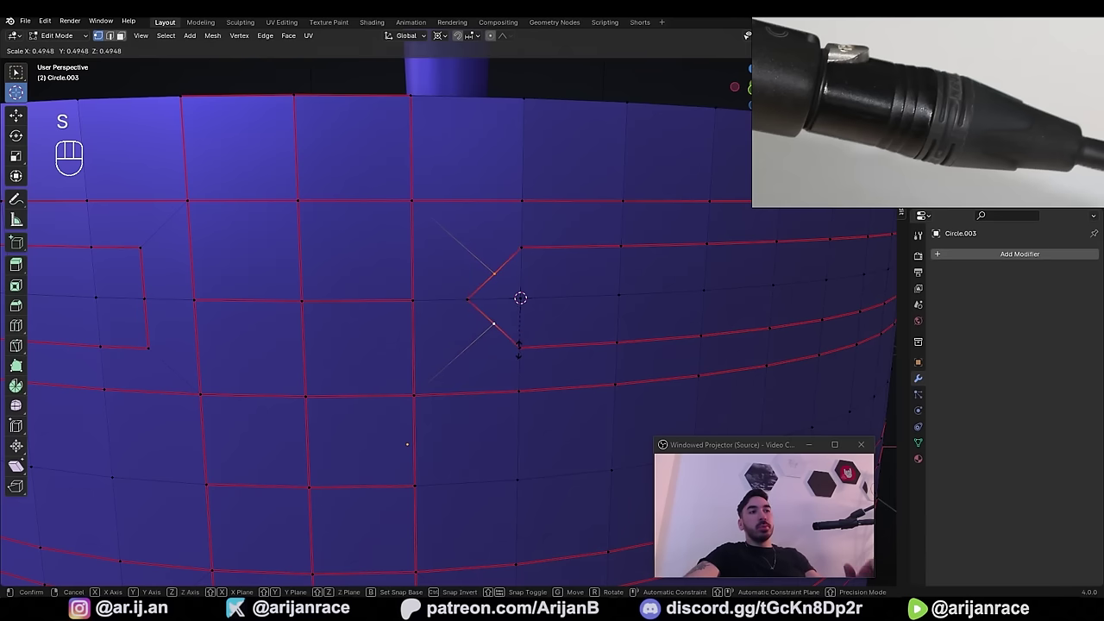
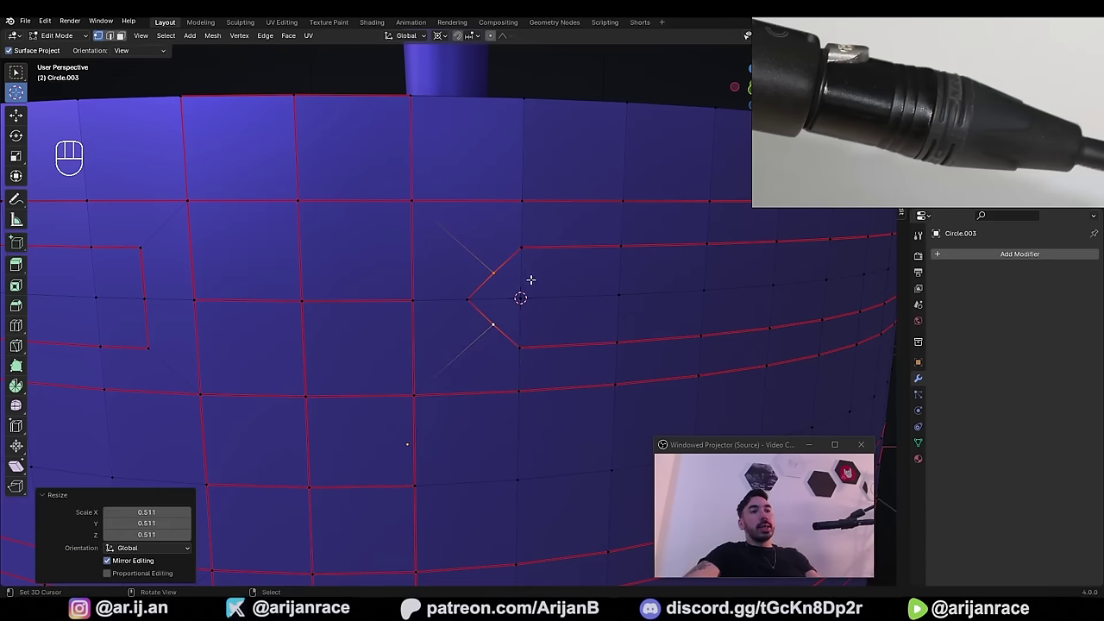
# - Scale the corners again by 0.71 to round the tip and confirm the slot end
pyautogui.press('s')
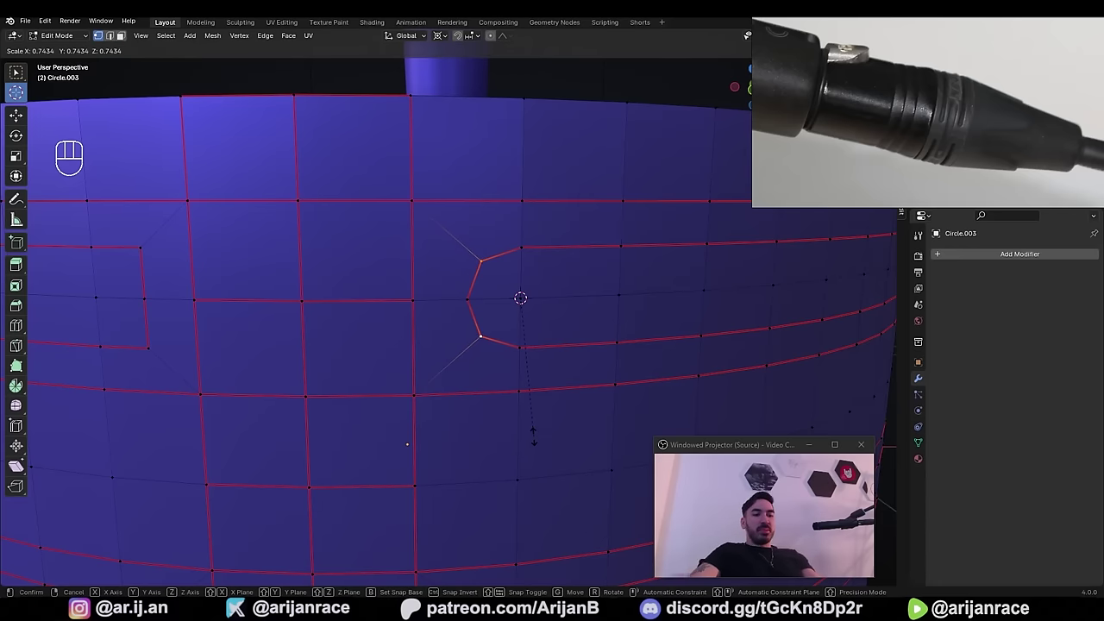
pyautogui.press('7')
pyautogui.press('ctrl+z')
pyautogui.press('s')
pyautogui.press('.')
pyautogui.press('7')
pyautogui.press('1')
pyautogui.press('Return')
pyautogui.press('Tab')
pyautogui.moveTo(507, 290); pyautogui.dragTo(482, 258)
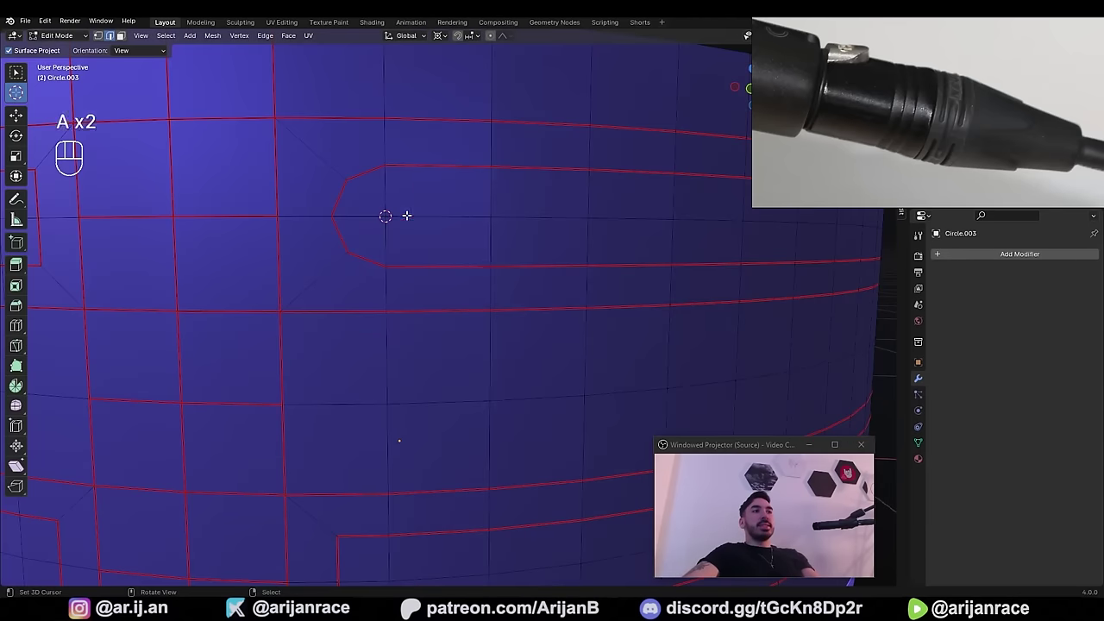
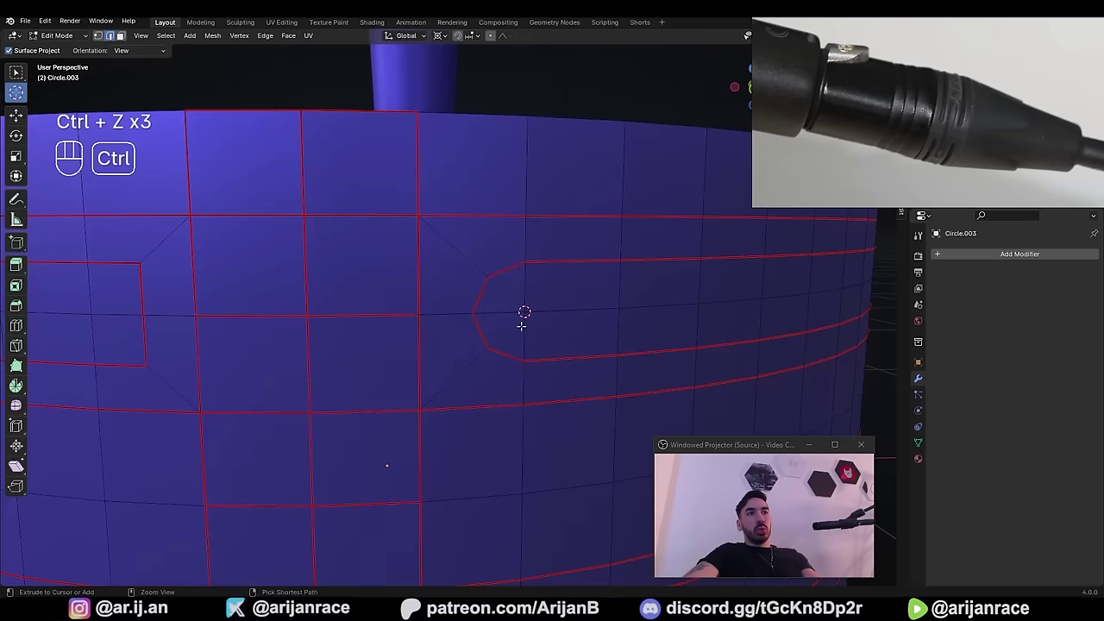
# - Undo the last scale and redo the slot-end corners at 0.72 instead
pyautogui.press('ctrl+z')
pyautogui.press('ctrl+z')
pyautogui.press('ctrl+z')
pyautogui.press('s')
pyautogui.press('ctrl+z')
pyautogui.press('s')
pyautogui.press('.')
pyautogui.press('7')
pyautogui.press('2')
pyautogui.press('Return')
# - Snap the cursor to the next slot end and scale its corner vertices inward the same way
pyautogui.moveTo(494, 349); pyautogui.dragTo(509, 375)
pyautogui.click(507, 371)
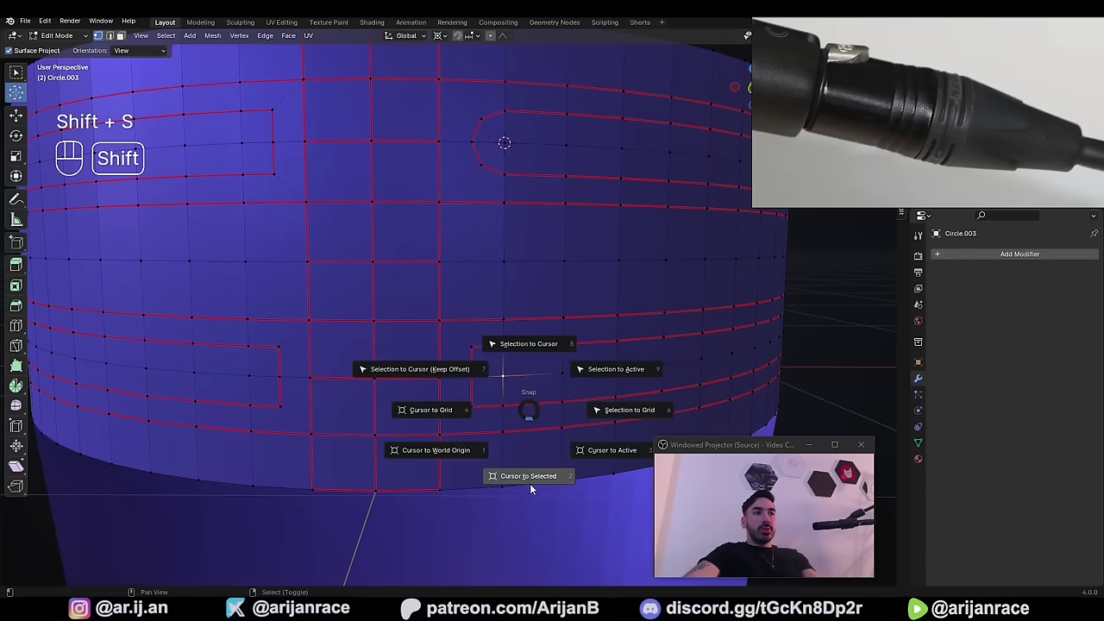
pyautogui.press('shift+s')
pyautogui.click(478, 351)
pyautogui.click(471, 412)
pyautogui.press('s')
pyautogui.press('7')
pyautogui.press('2')
pyautogui.press('Return')
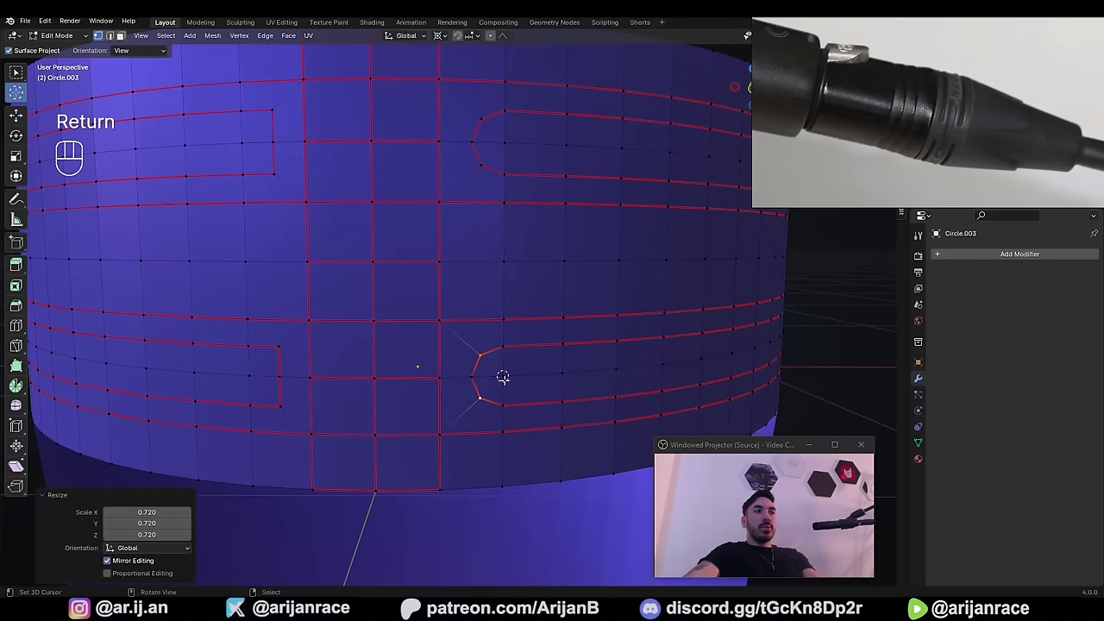
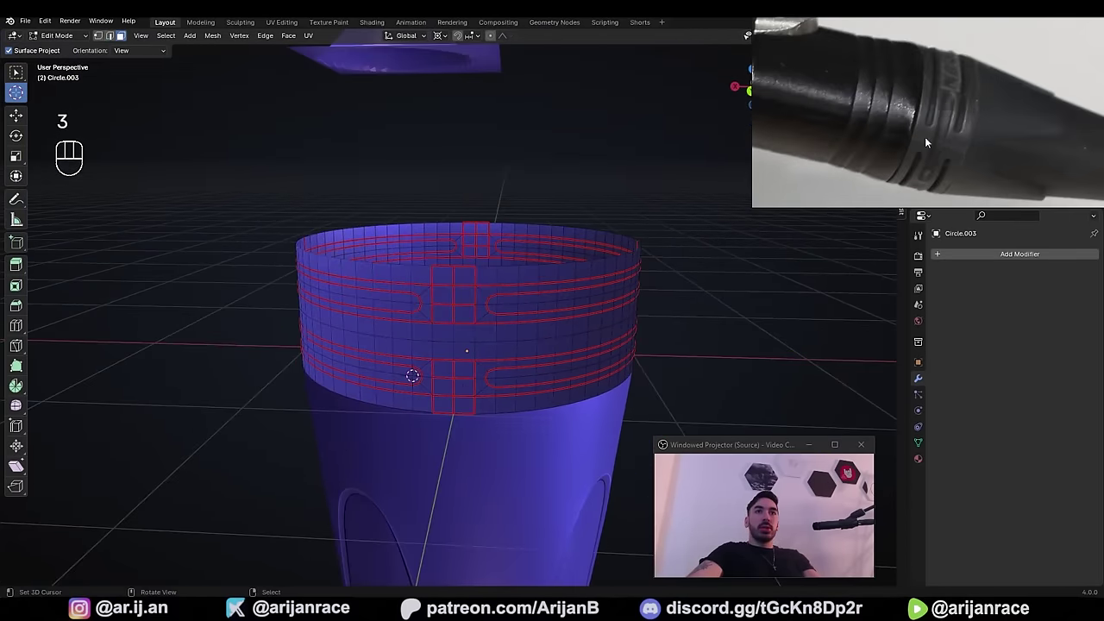
# - Select one face on the front grid panel and one on the back grid panel
pyautogui.press('alt+2')
pyautogui.click(485, 332)
pyautogui.middleClick(505, 280)
pyautogui.click(491, 227)
pyautogui.middleClick(483, 248)
# - Grow the selection four times with Ctrl+Numpad+ to cover both grid panels
pyautogui.press('ctrl+z')
pyautogui.press('ctrl+KP_Add')
pyautogui.press('ctrl+KP_Add')
pyautogui.press('ctrl+KP_Add')
pyautogui.press('ctrl+KP_Add')
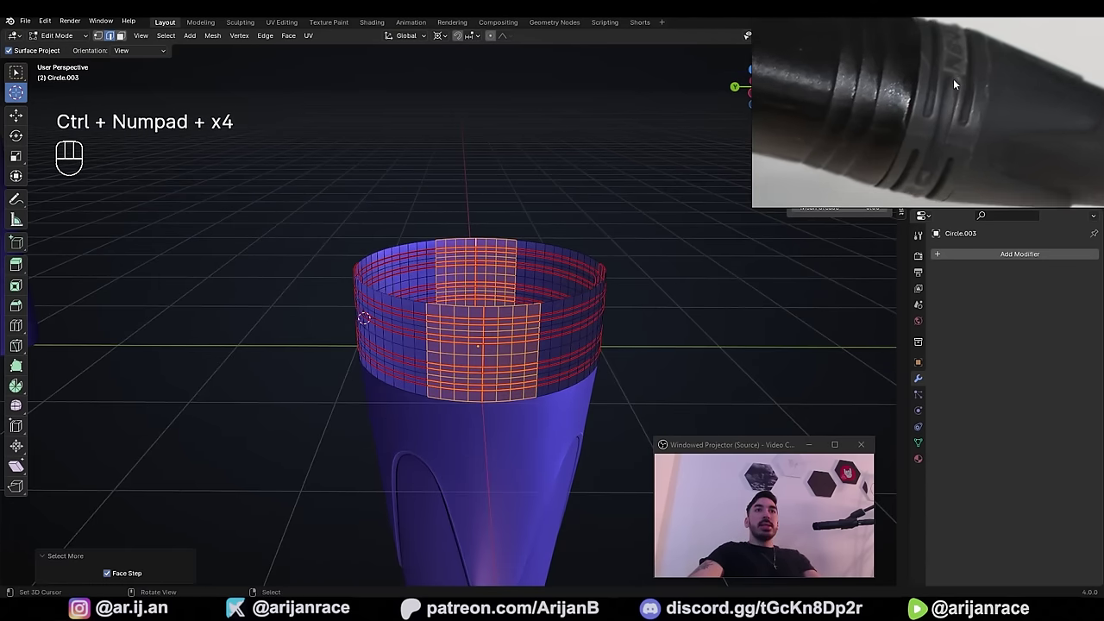
pyautogui.middleClick(946, 80)
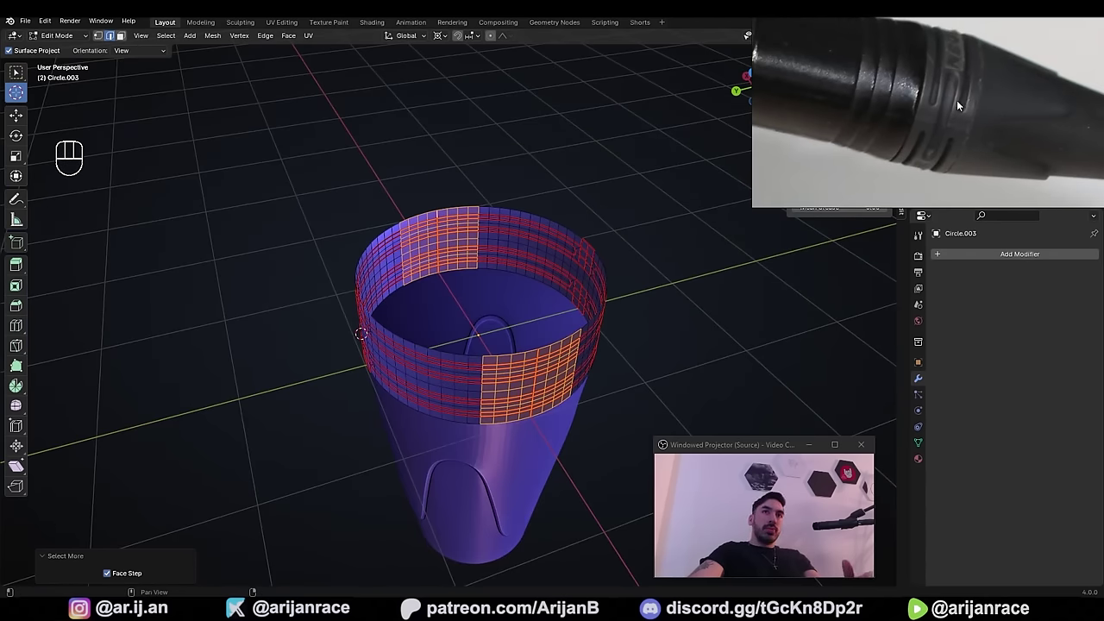
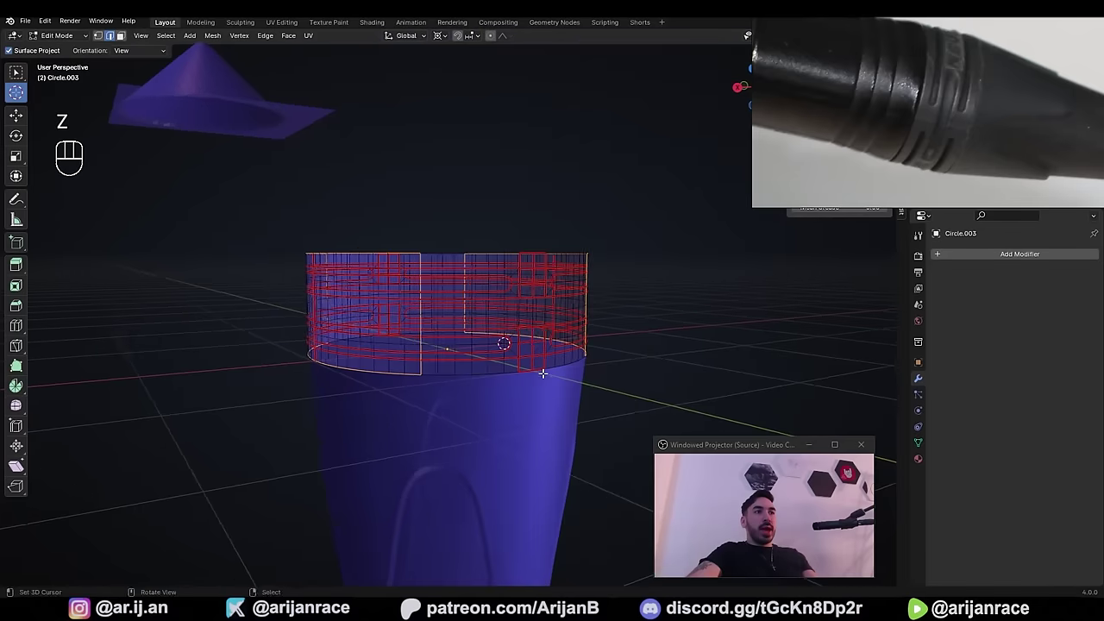
# - Circle-select the faces tracing the slot and grid-panel outlines around the band
pyautogui.middleClick(478, 307)
pyautogui.press('z')
pyautogui.press('c')
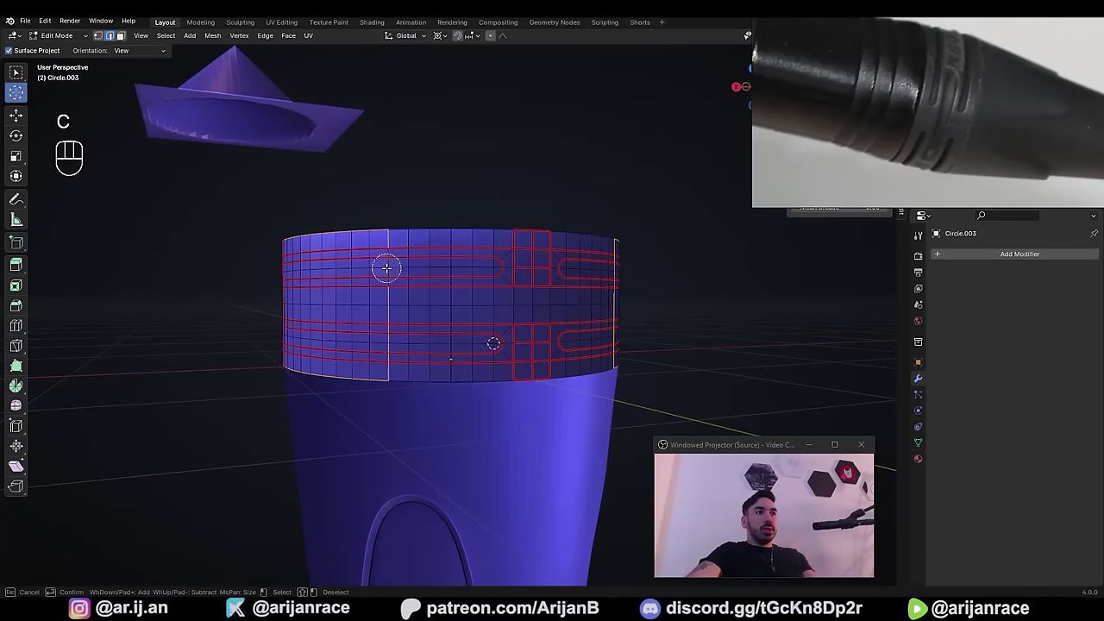
pyautogui.moveTo(411, 217); pyautogui.dragTo(574, 247)
pyautogui.moveTo(573, 246); pyautogui.dragTo(501, 266)
pyautogui.press('c')
pyautogui.click(501, 214)
pyautogui.moveTo(586, 260); pyautogui.dragTo(432, 235)
pyautogui.press('c')
pyautogui.moveTo(431, 201); pyautogui.dragTo(534, 236)
pyautogui.moveTo(534, 237); pyautogui.dragTo(451, 236)
pyautogui.press('c')
pyautogui.click(464, 210)
pyautogui.press('c')
pyautogui.press('c')
pyautogui.press('c')
pyautogui.moveTo(407, 388); pyautogui.dragTo(476, 386)
pyautogui.press('c')
# - Add the band's bottom ring of faces and mark the selection boundaries as seams (Ctrl+E)
pyautogui.middleClick(414, 362)
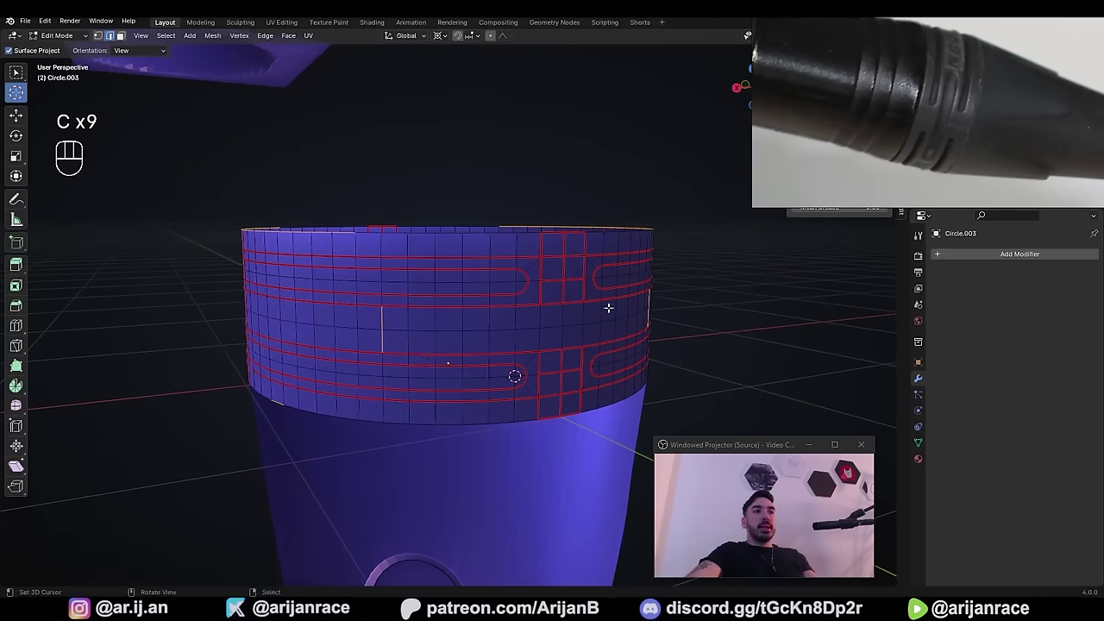
pyautogui.middleClick(572, 308)
pyautogui.press('z')
pyautogui.moveTo(473, 341); pyautogui.dragTo(510, 344)
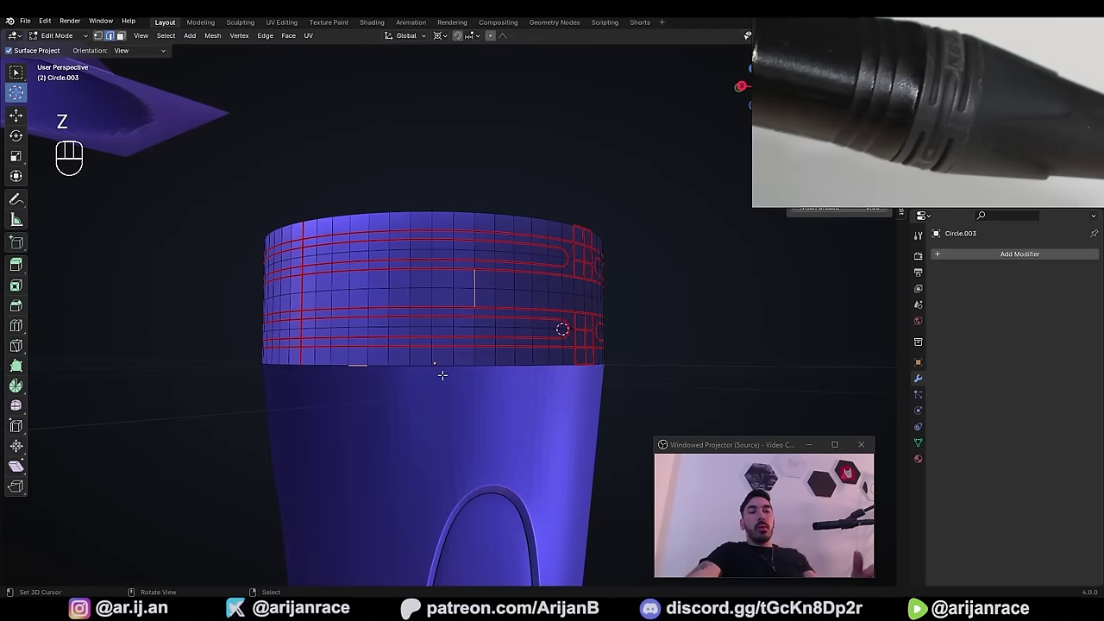
pyautogui.middleClick(445, 383)
pyautogui.moveTo(354, 379); pyautogui.dragTo(383, 378)
pyautogui.press('c')
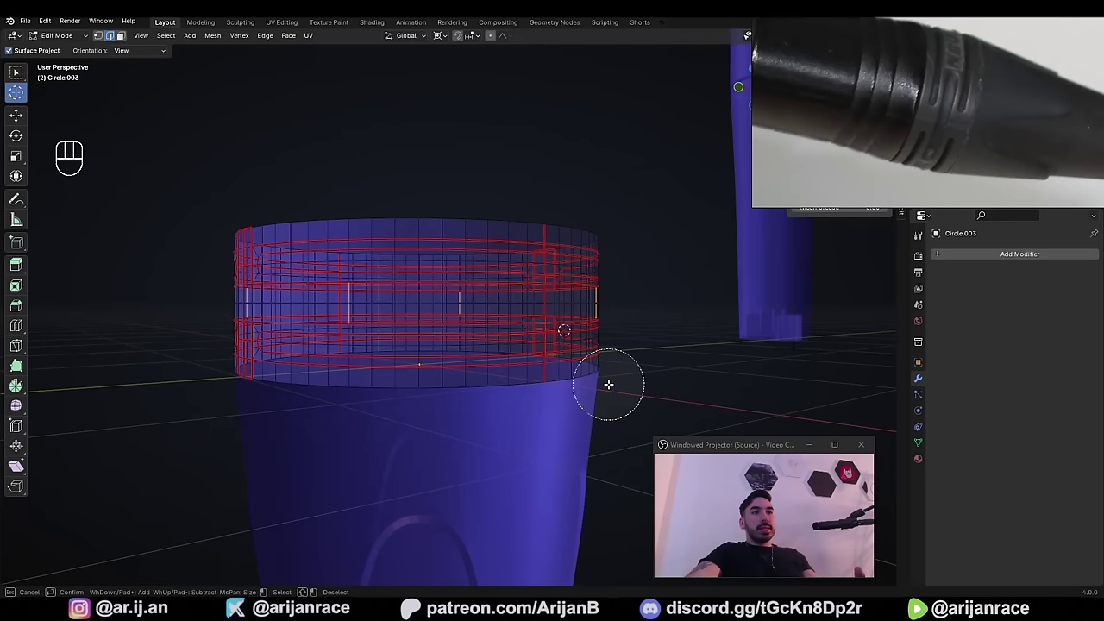
pyautogui.click(609, 383)
pyautogui.press('c')
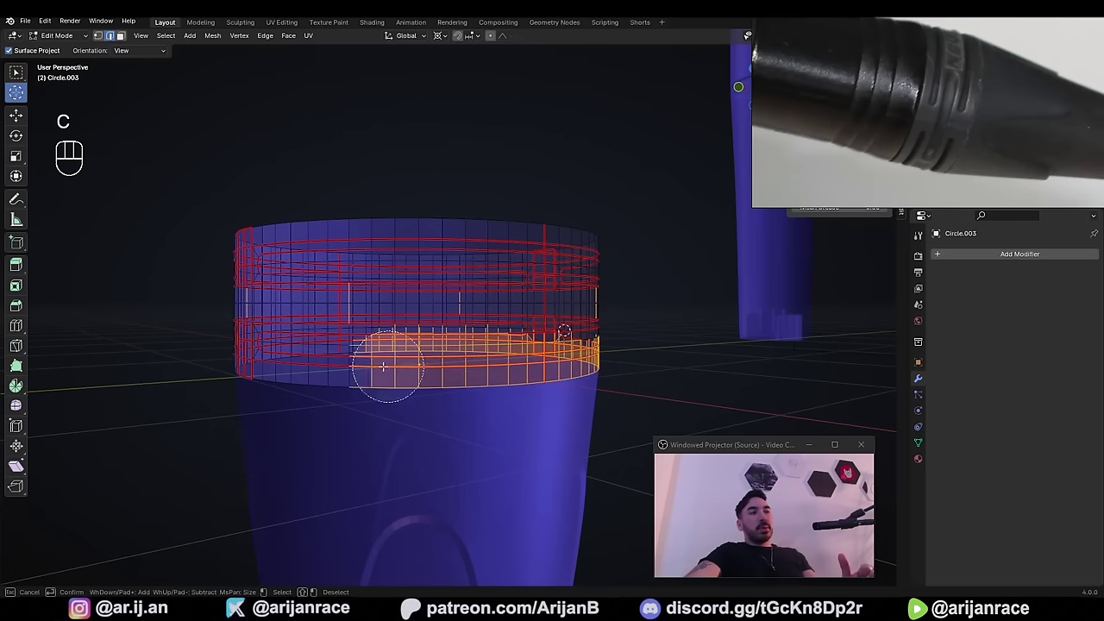
pyautogui.press('ctrl+e')
# - Select the strip of faces inside one slot outline, extending it with linked-select
pyautogui.moveTo(509, 392); pyautogui.dragTo(472, 393)
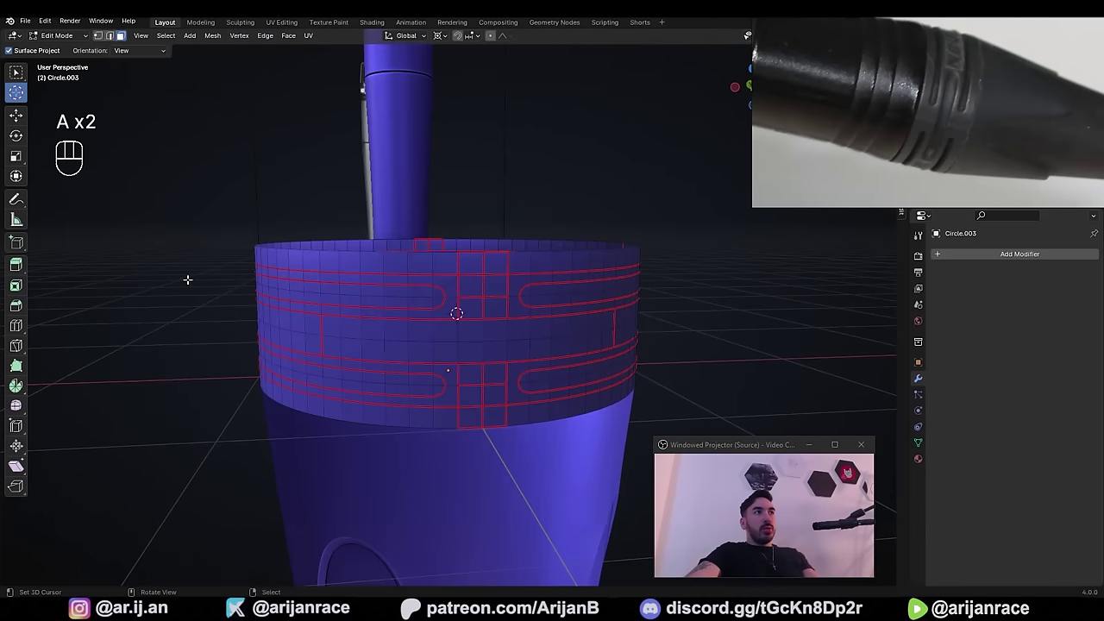
pyautogui.press('l')
pyautogui.moveTo(351, 341); pyautogui.dragTo(517, 346)
pyautogui.press('l')
pyautogui.moveTo(374, 355); pyautogui.dragTo(447, 356)
# - Inset the slot strip, then pick its end corner vertex and snap the cursor there to start resizing
pyautogui.press('i')
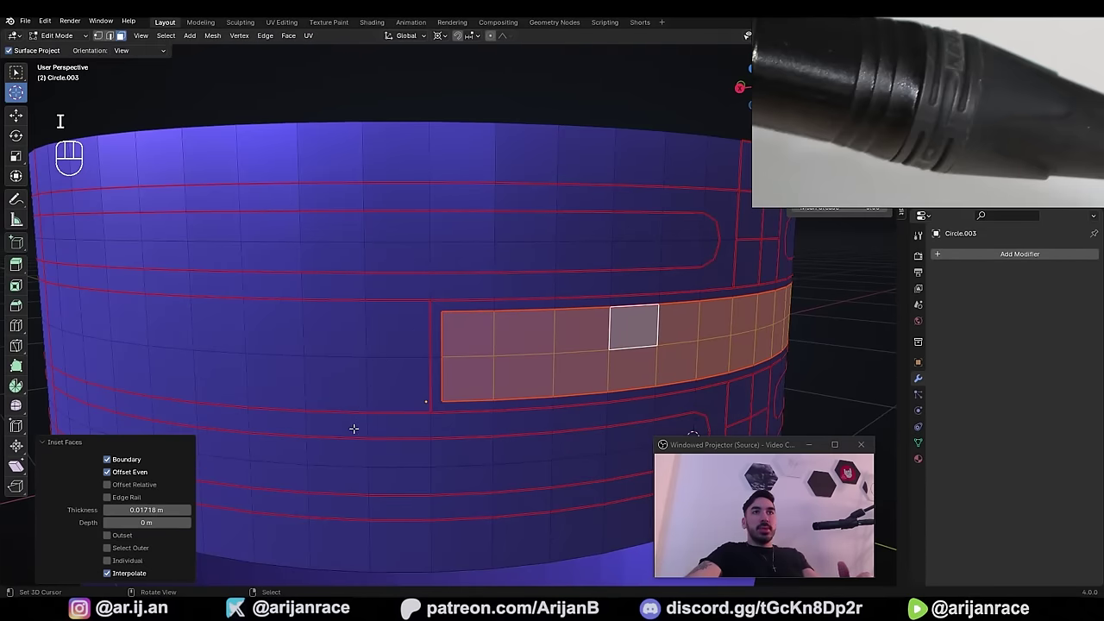
pyautogui.press('1')
pyautogui.click(473, 354)
pyautogui.press('shift+s')
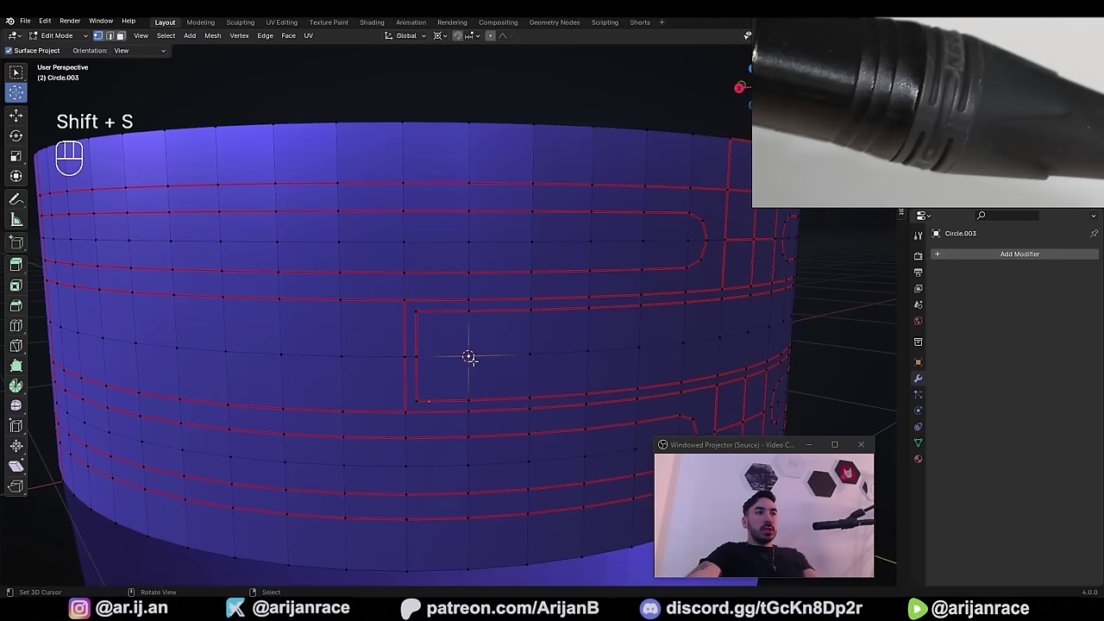
pyautogui.click(419, 383)
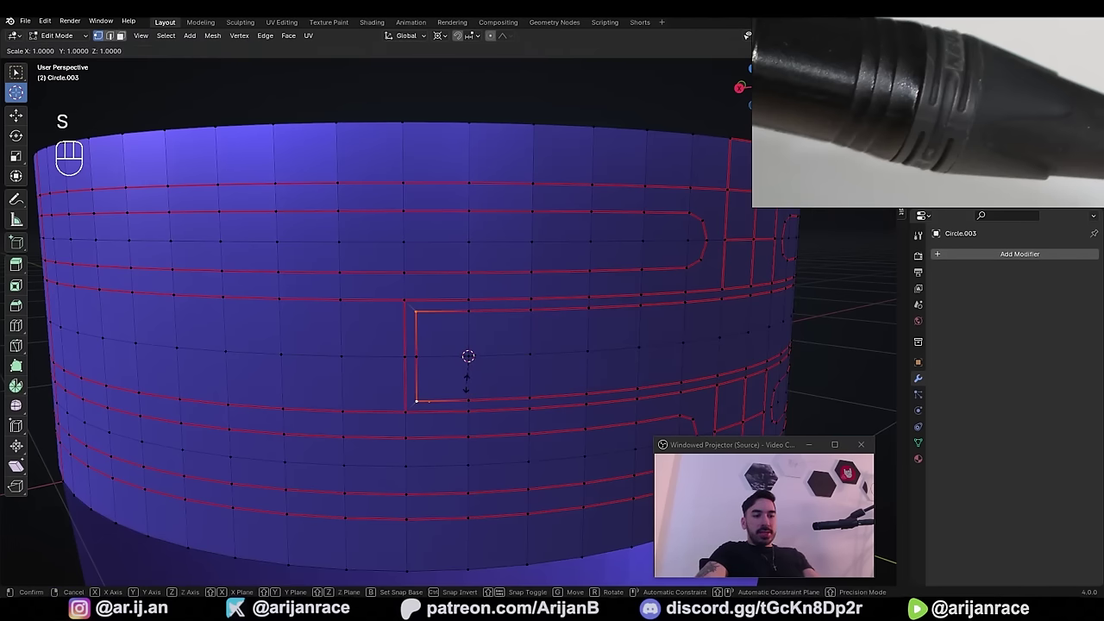
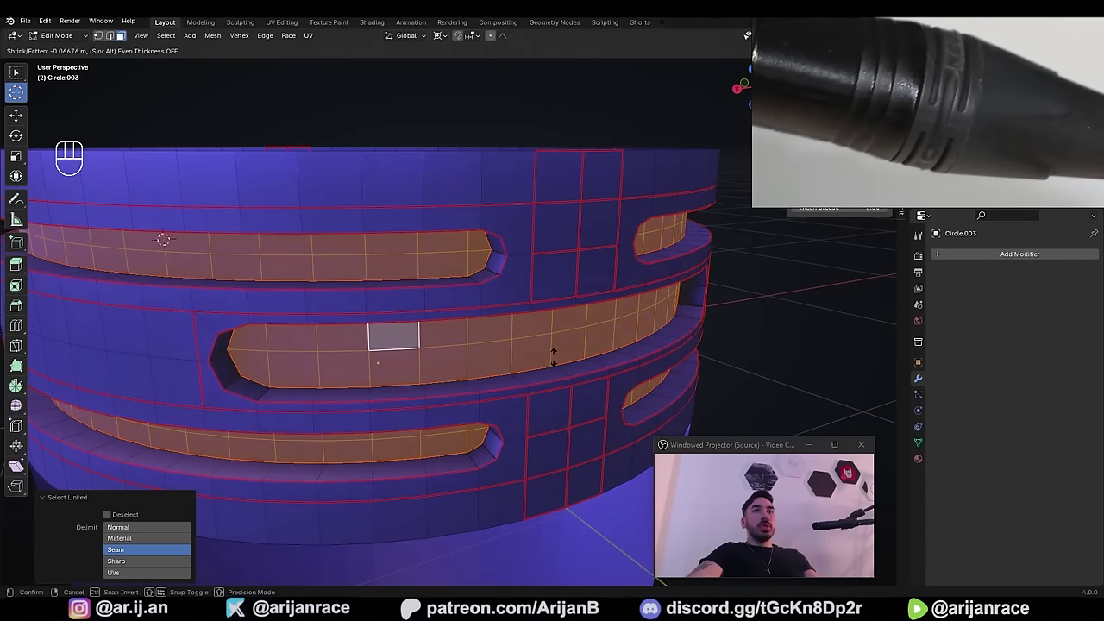
# - Confirm pushing the slots inward and select a slot rim's edge loop, checking the others in wireframe
pyautogui.press('a')
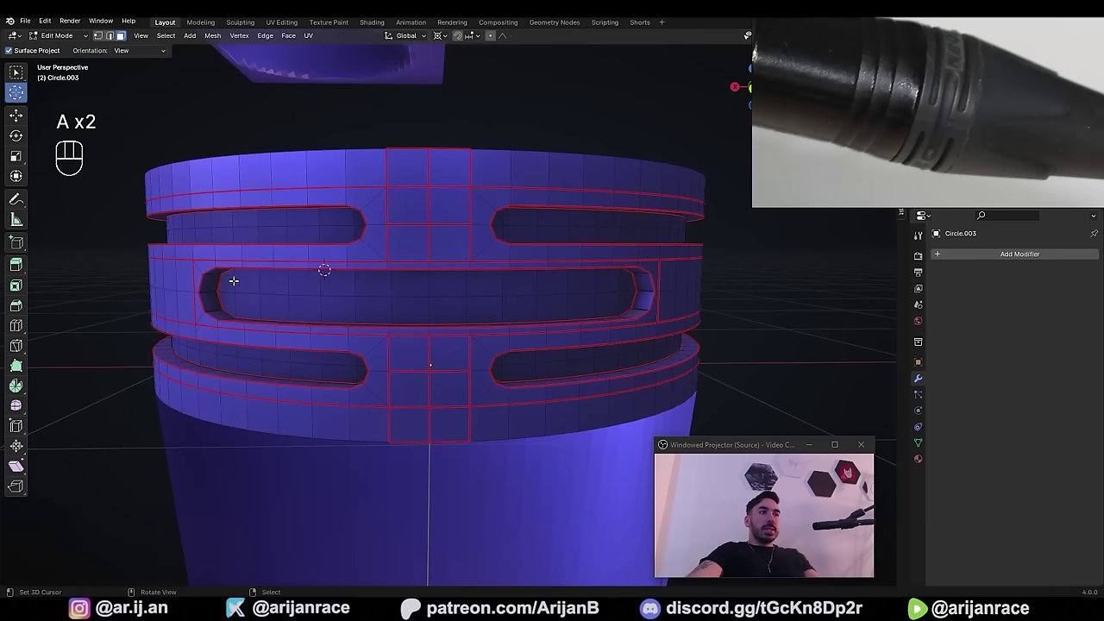
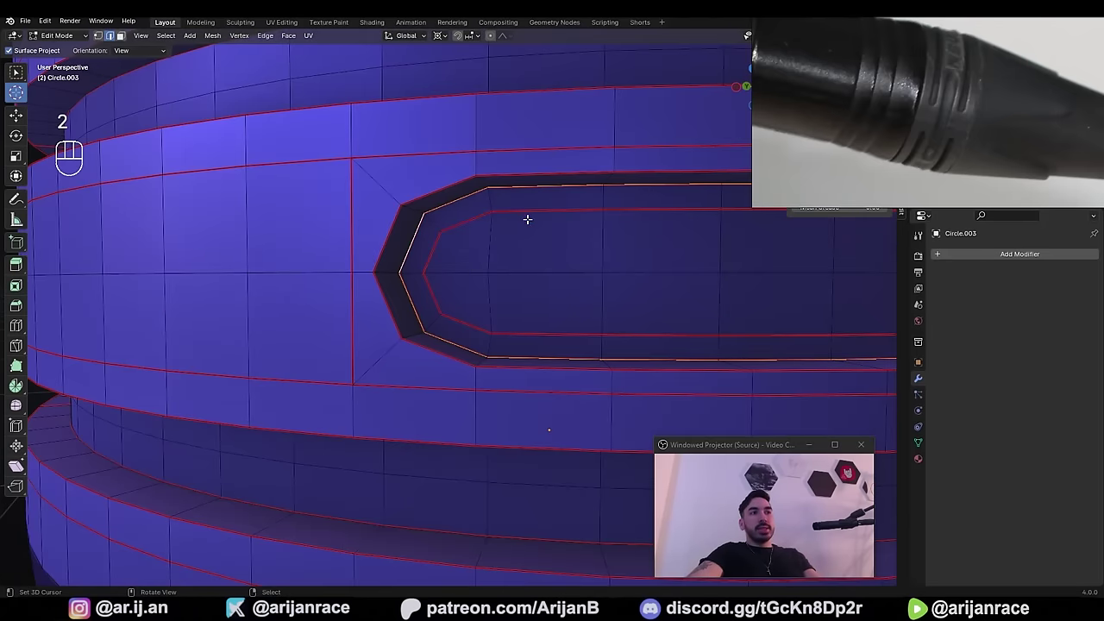
pyautogui.moveTo(261, 301); pyautogui.dragTo(535, 286)
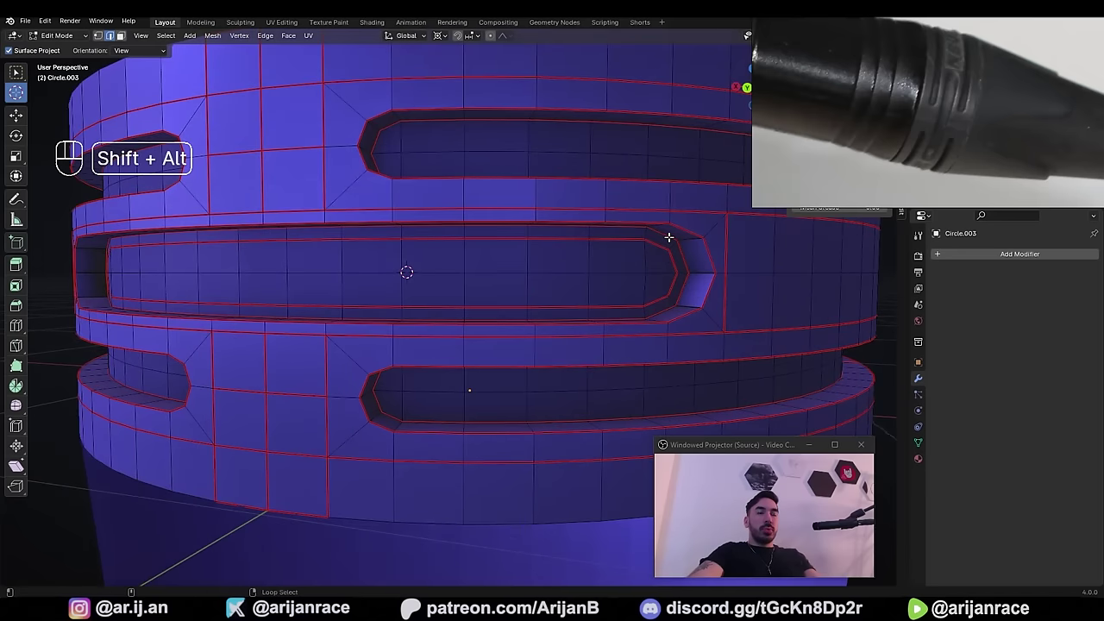
pyautogui.click(669, 235)
pyautogui.press('z')
pyautogui.moveTo(401, 325); pyautogui.dragTo(446, 324)
pyautogui.press('z')
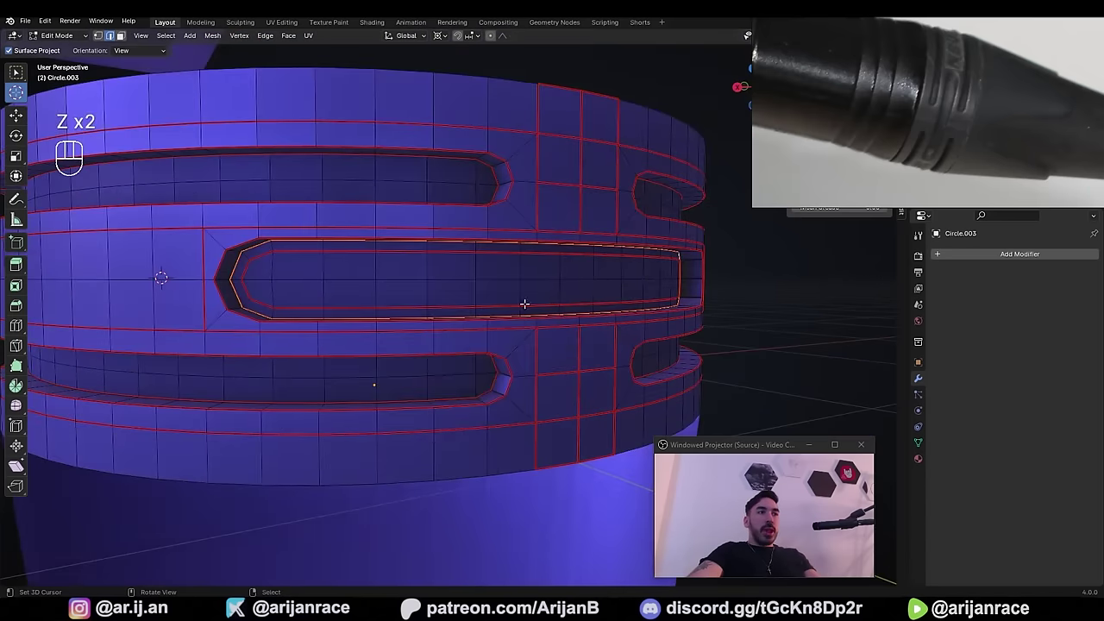
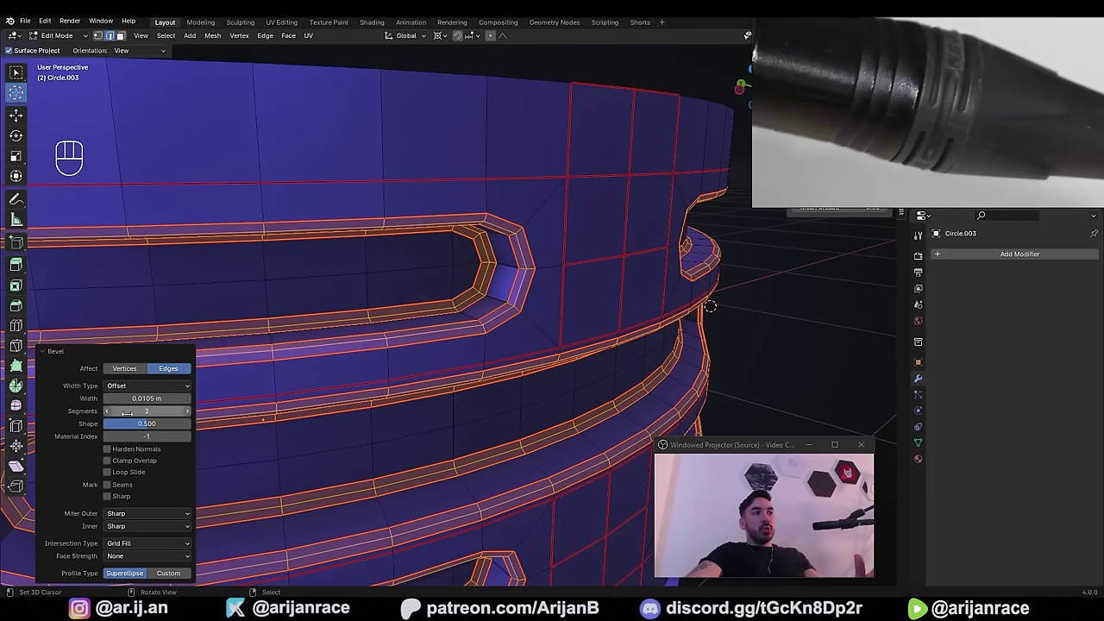
# - Set the bevel Shape to 1.0 for a fully rounded profile and return to Object Mode
pyautogui.click(143, 429)
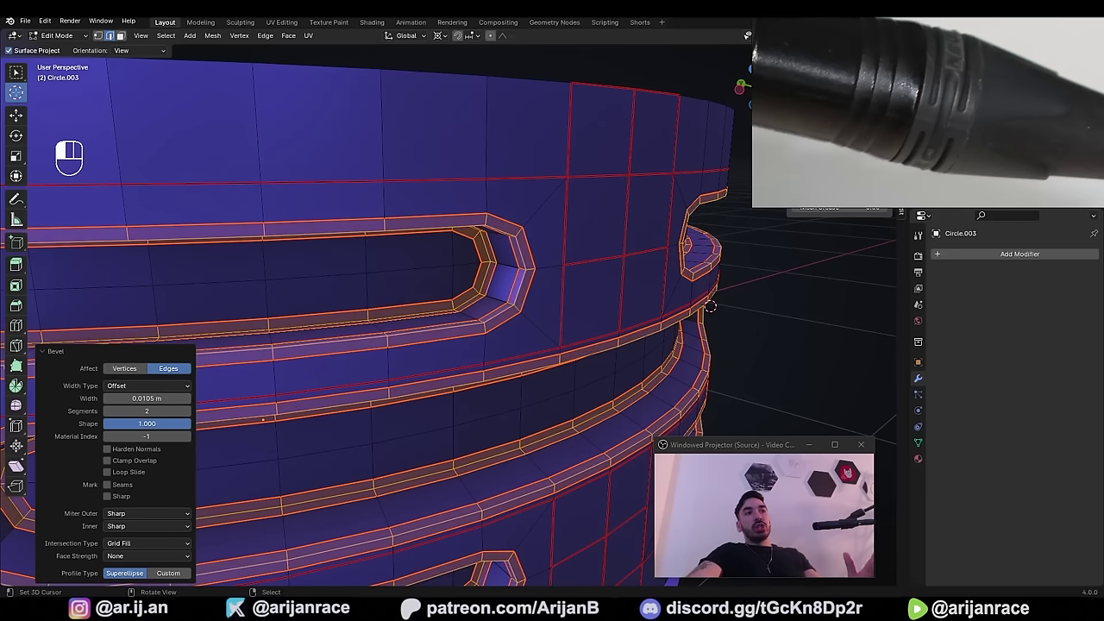
pyautogui.press('Tab')
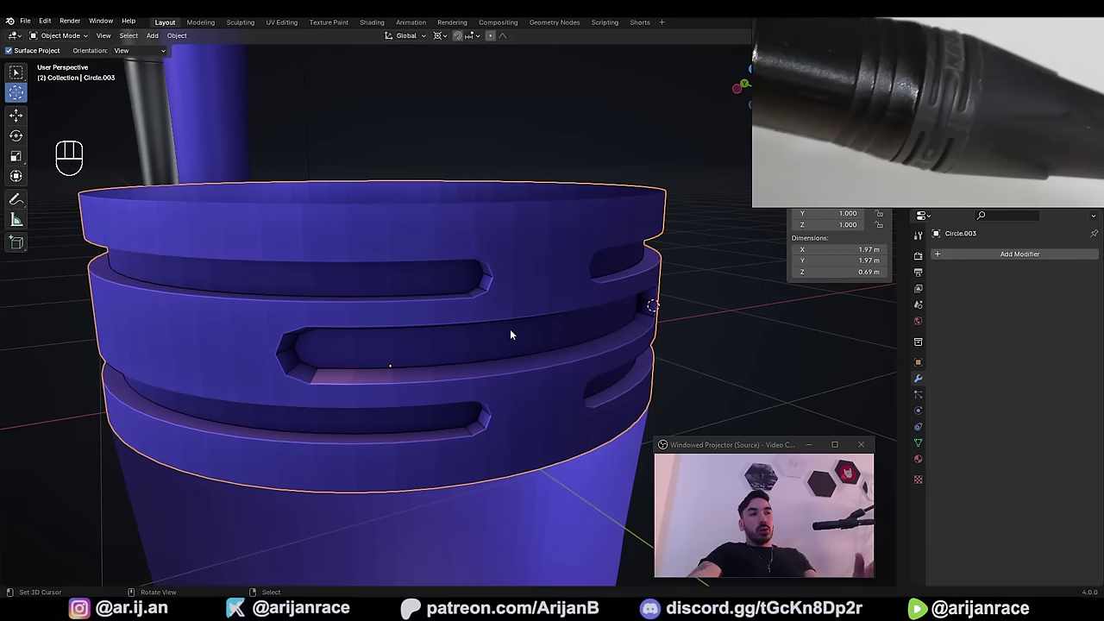
# - Give the grille band a level 2 Subdivision Surface modifier and view the whole microphone
pyautogui.press('ctrl+0')
pyautogui.middleClick(539, 298)
pyautogui.middleClick(539, 307)
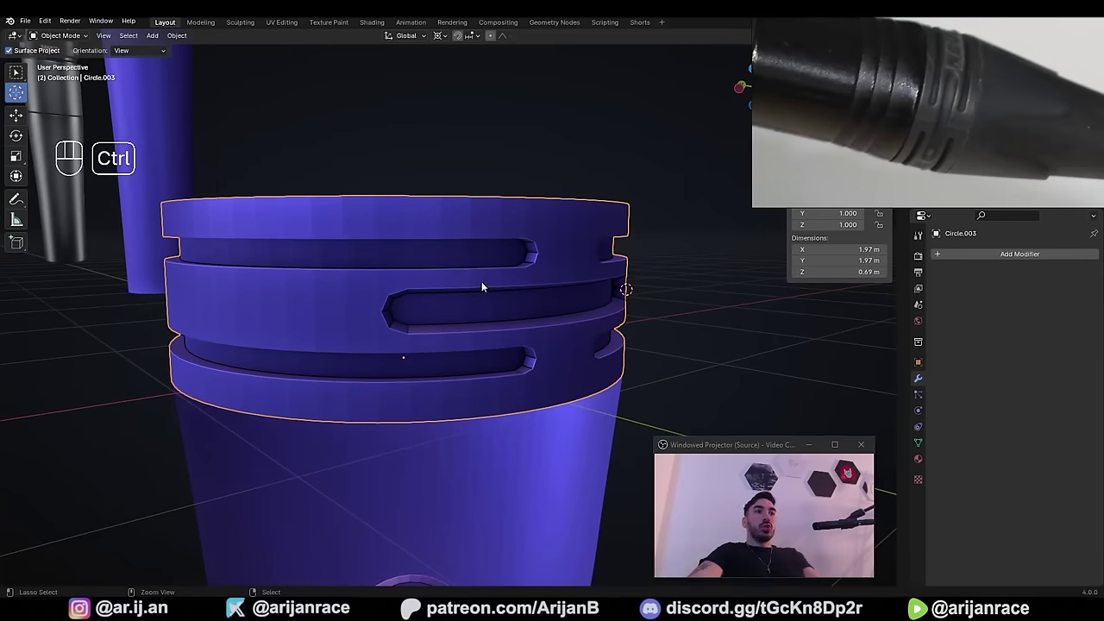
pyautogui.press('ctrl+2')
pyautogui.moveTo(391, 327); pyautogui.dragTo(477, 324)
pyautogui.moveTo(449, 346); pyautogui.dragTo(538, 348)
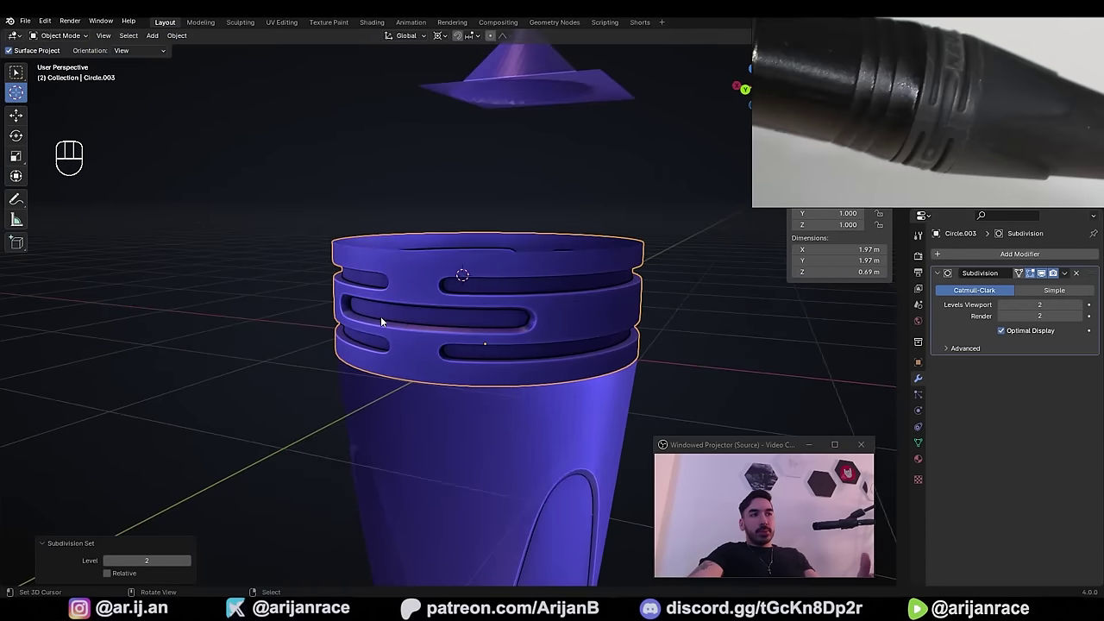
pyautogui.moveTo(380, 342); pyautogui.dragTo(240, 312)
# - Test moving the band and body, leave them in place, and enter Edit Mode to start on the body mesh
pyautogui.press('a')
pyautogui.click(429, 293)
pyautogui.press('g')
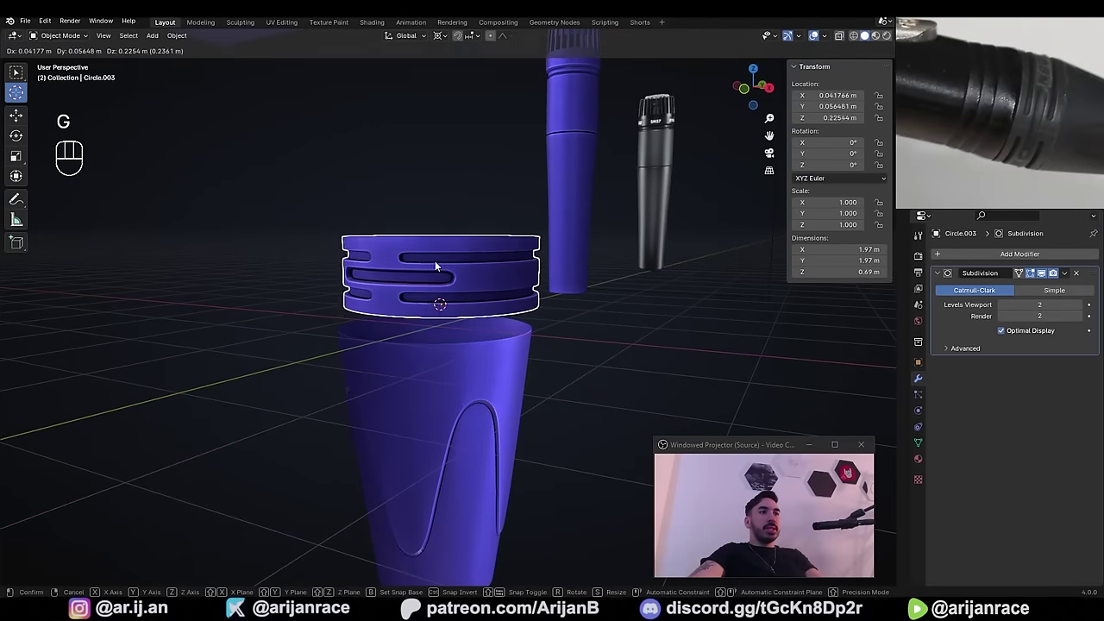
pyautogui.click(440, 366)
pyautogui.press('g')
pyautogui.press('a')
pyautogui.press('a')
pyautogui.middleClick(414, 383)
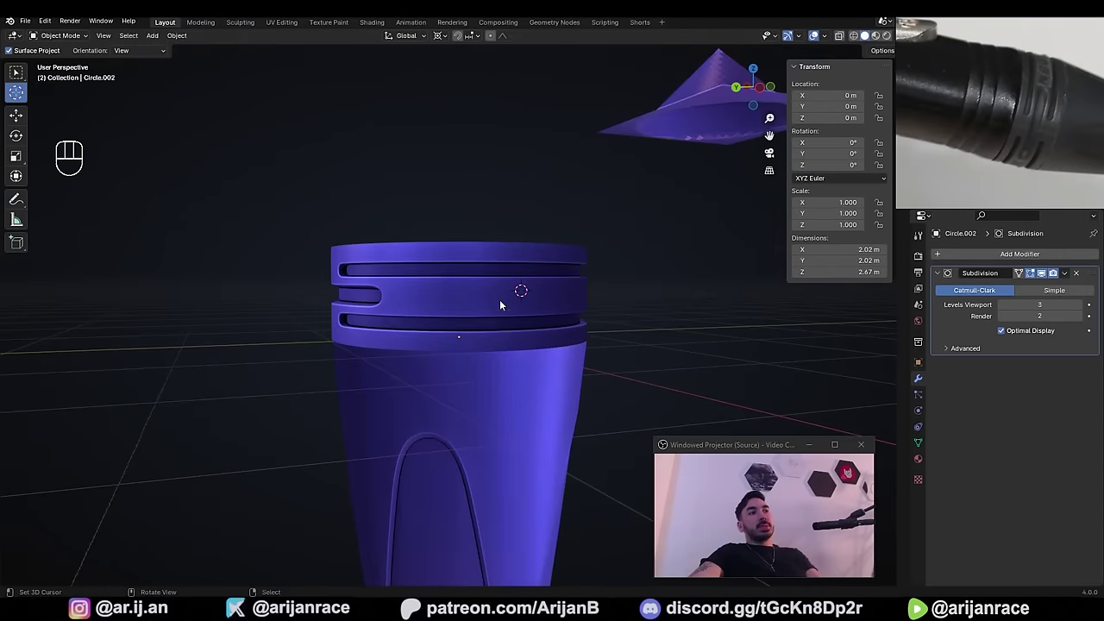
pyautogui.press('Tab')
pyautogui.middleClick(519, 314)
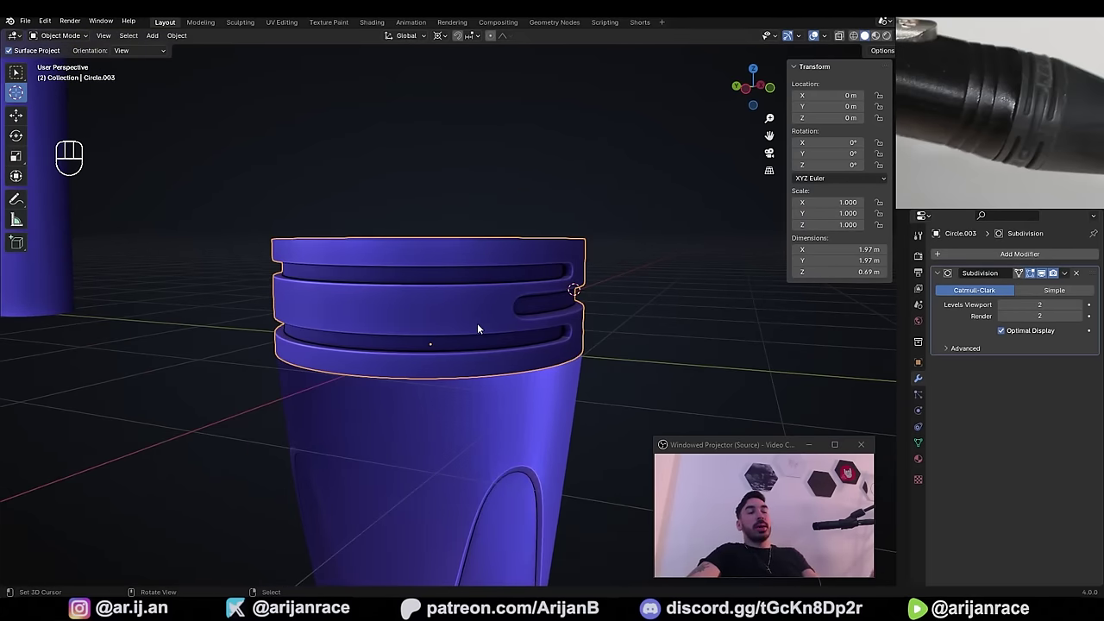
pyautogui.middleClick(550, 315)
pyautogui.click(410, 315)
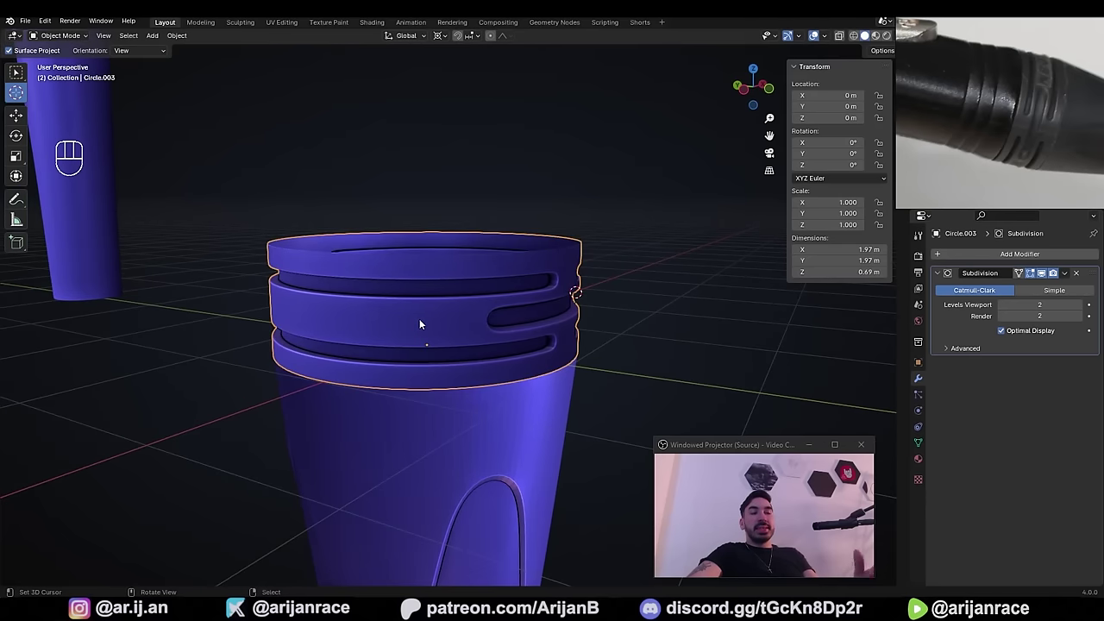
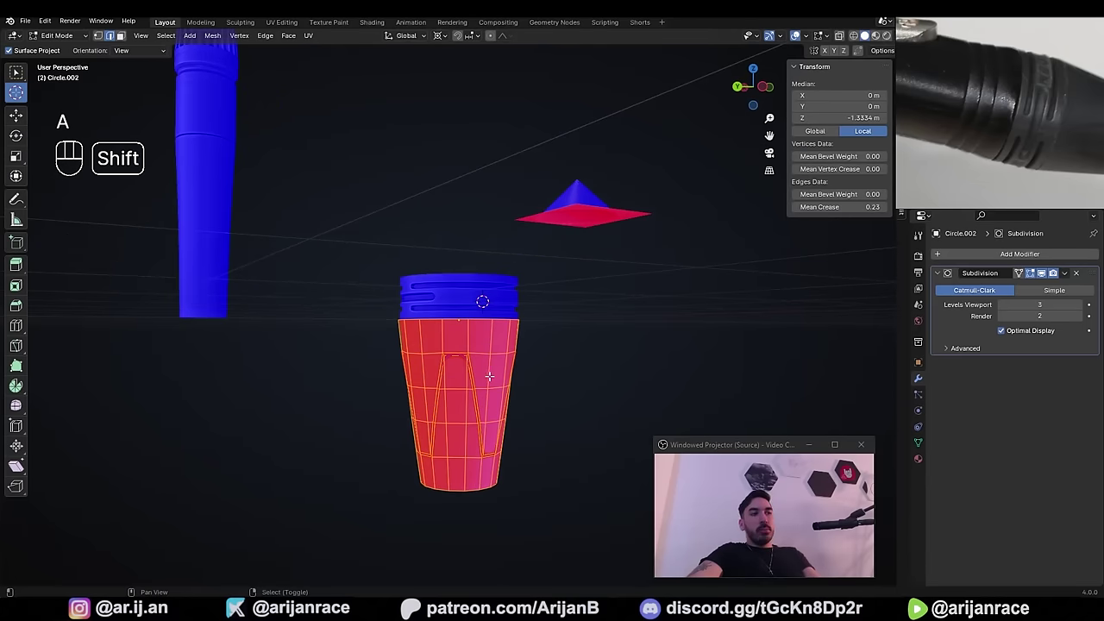
# - Recalculate the body's face normals (Shift+N), reselecting the front faces and repeating the fix
pyautogui.press('shift+n')
pyautogui.middleClick(446, 396)
pyautogui.middleClick(418, 406)
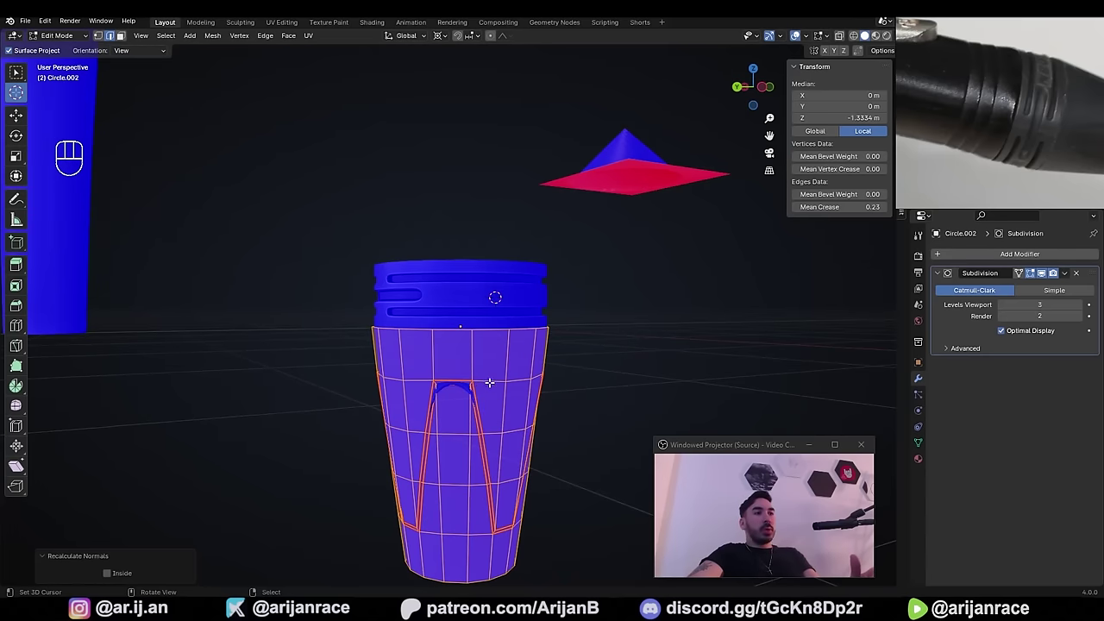
pyautogui.rightClick(445, 352)
pyautogui.press('3')
pyautogui.rightClick(512, 398)
pyautogui.moveTo(516, 366); pyautogui.dragTo(446, 411)
pyautogui.press('shift+n')
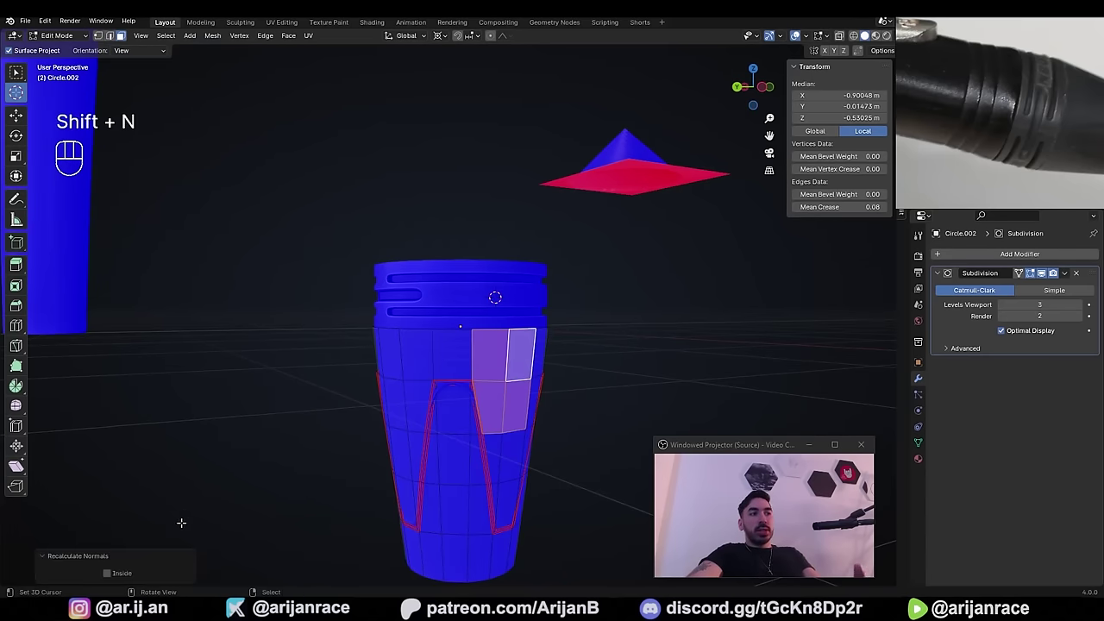
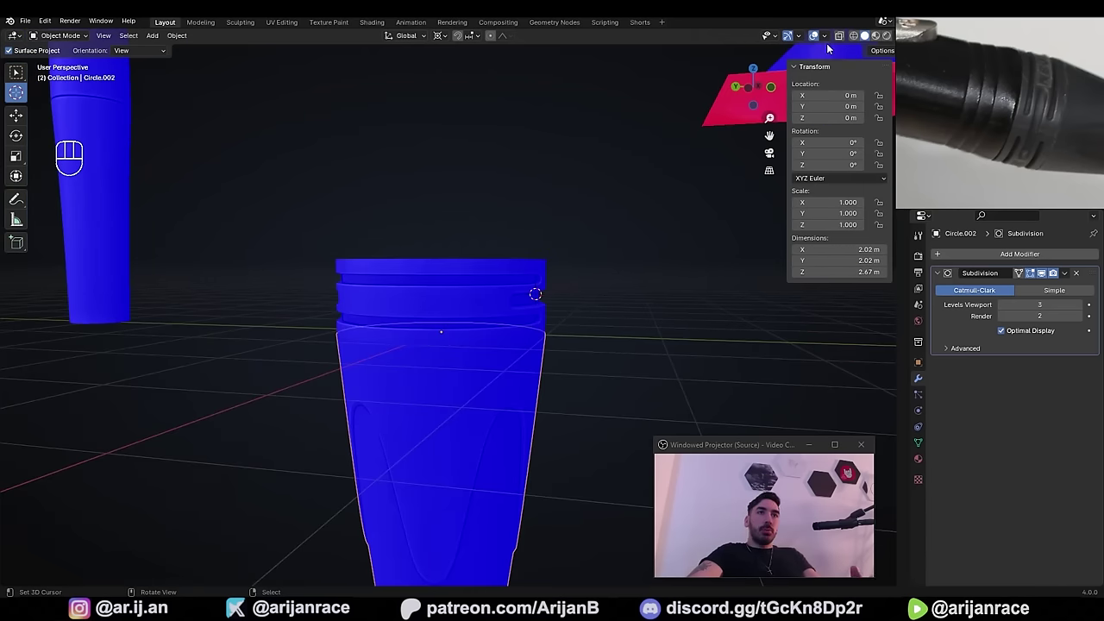
pyautogui.moveTo(828, 44); pyautogui.dragTo(596, 341)
pyautogui.middleClick(462, 389)
# - Switch to the grille band and select all of its geometry for editing
pyautogui.press('a')
pyautogui.middleClick(548, 300)
pyautogui.moveTo(498, 284); pyautogui.dragTo(562, 341)
pyautogui.middleClick(561, 341)
pyautogui.press('alt+1')
pyautogui.click(318, 241)
pyautogui.moveTo(405, 314); pyautogui.dragTo(459, 308)
pyautogui.moveTo(506, 352); pyautogui.dragTo(457, 365)
pyautogui.press('z')
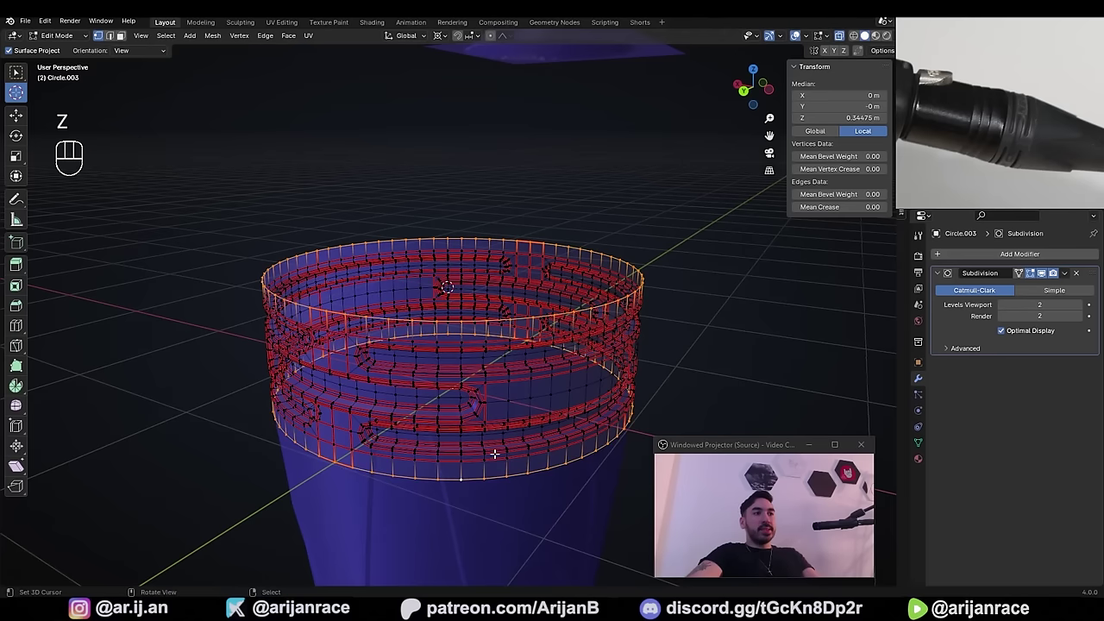
pyautogui.middleClick(561, 400)
pyautogui.press('z')
pyautogui.press('e')
pyautogui.middleClick(533, 312)
# - Scale the band to about 0.955 sideways only, keeping its height, and leave Edit Mode
pyautogui.press('shift+s')
pyautogui.press('shift+s')
pyautogui.press('z')
pyautogui.middleClick(448, 305)
pyautogui.moveTo(481, 297); pyautogui.dragTo(461, 285)
pyautogui.press('z')
pyautogui.middleClick(577, 373)
pyautogui.press('s')
pyautogui.press('shift+z')
pyautogui.press('s')
pyautogui.press('shift+z')
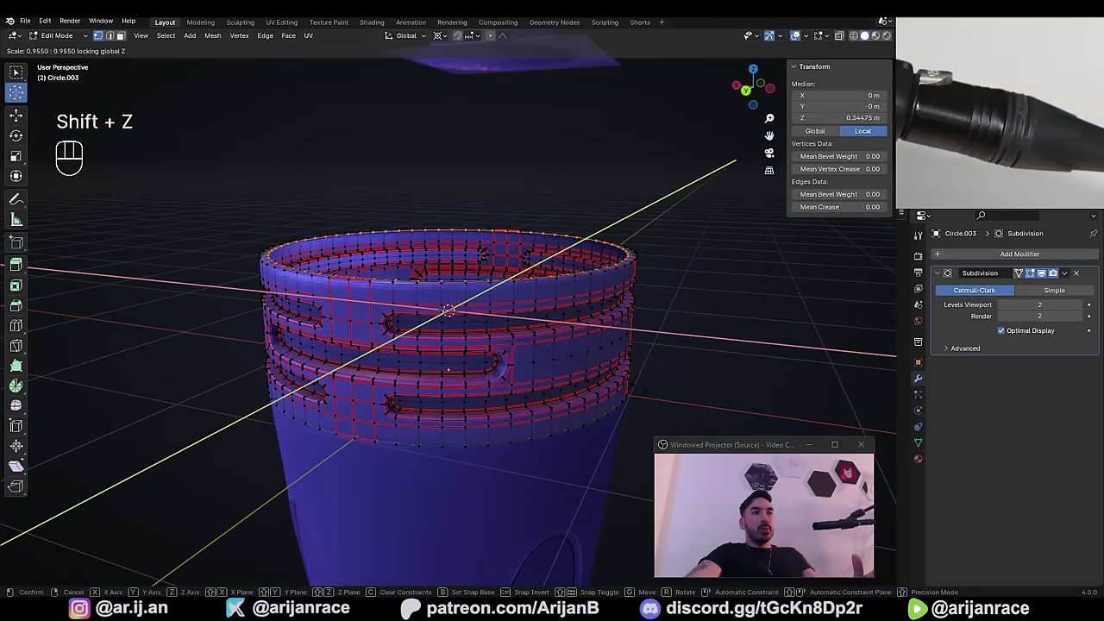
pyautogui.click(628, 384)
pyautogui.press('Tab')
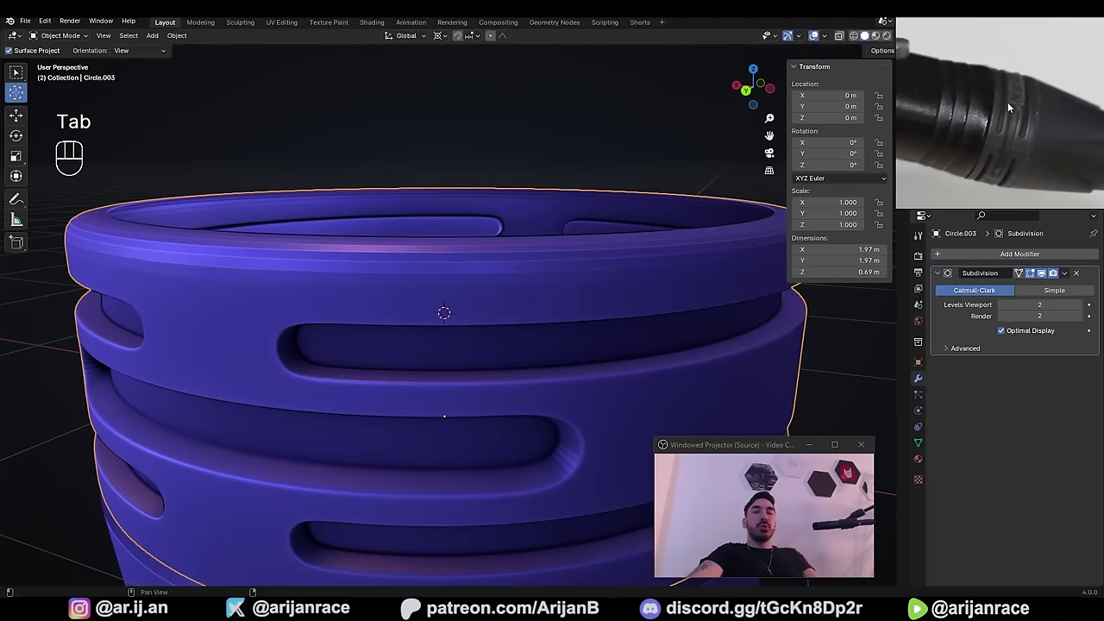
# - Bevel the grille band's two rim edge loops with Ctrl+B
pyautogui.middleClick(563, 311)
pyautogui.press('2')
pyautogui.click(629, 333)
pyautogui.moveTo(643, 353); pyautogui.dragTo(665, 316)
pyautogui.click(585, 409)
pyautogui.moveTo(654, 387); pyautogui.dragTo(633, 317)
pyautogui.press('ctrl+b')
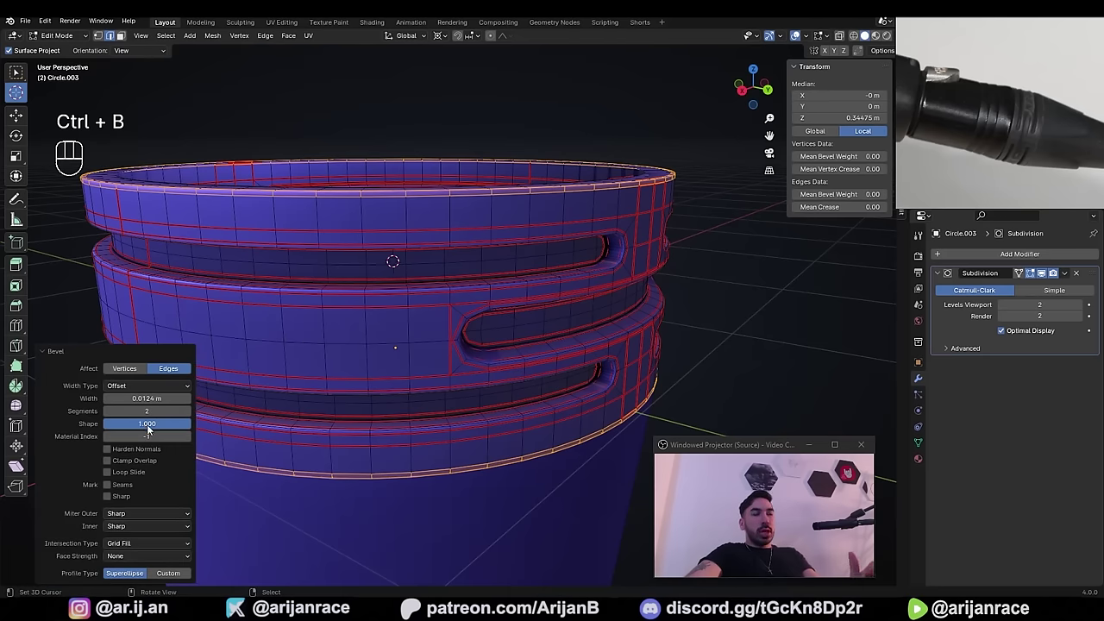
pyautogui.press('Tab')
# - Extrude the body's top edge loop and scale it inward at the same height into a lip beneath the band
pyautogui.middleClick(520, 387)
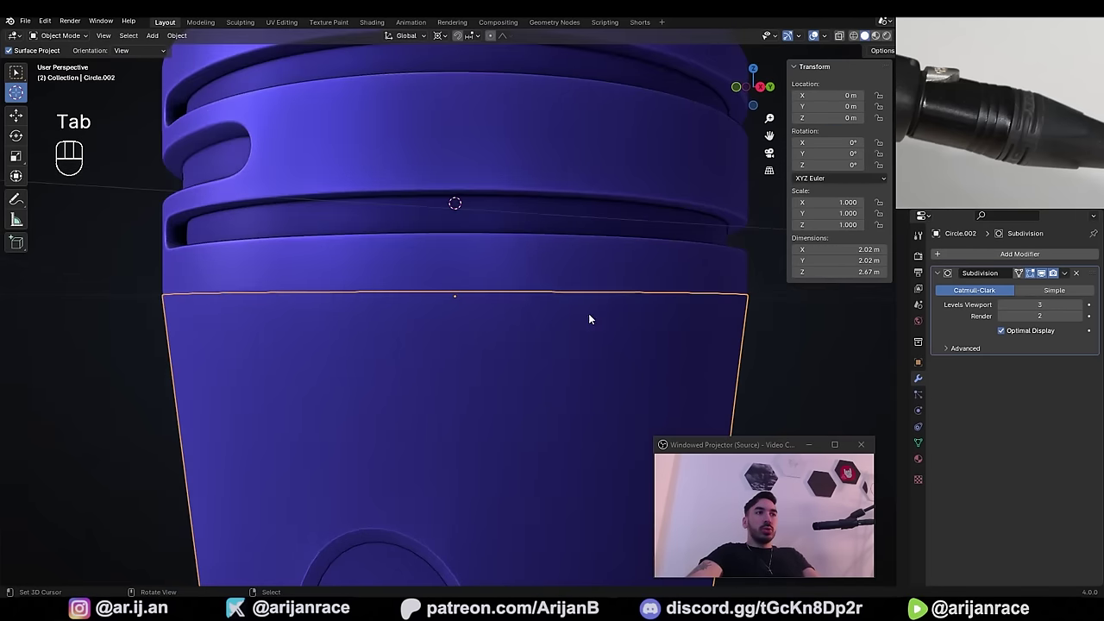
pyautogui.middleClick(611, 321)
pyautogui.press('Tab')
pyautogui.press('1')
pyautogui.click(578, 336)
pyautogui.press('z')
pyautogui.press('e')
pyautogui.press('s')
pyautogui.press('shift+z')
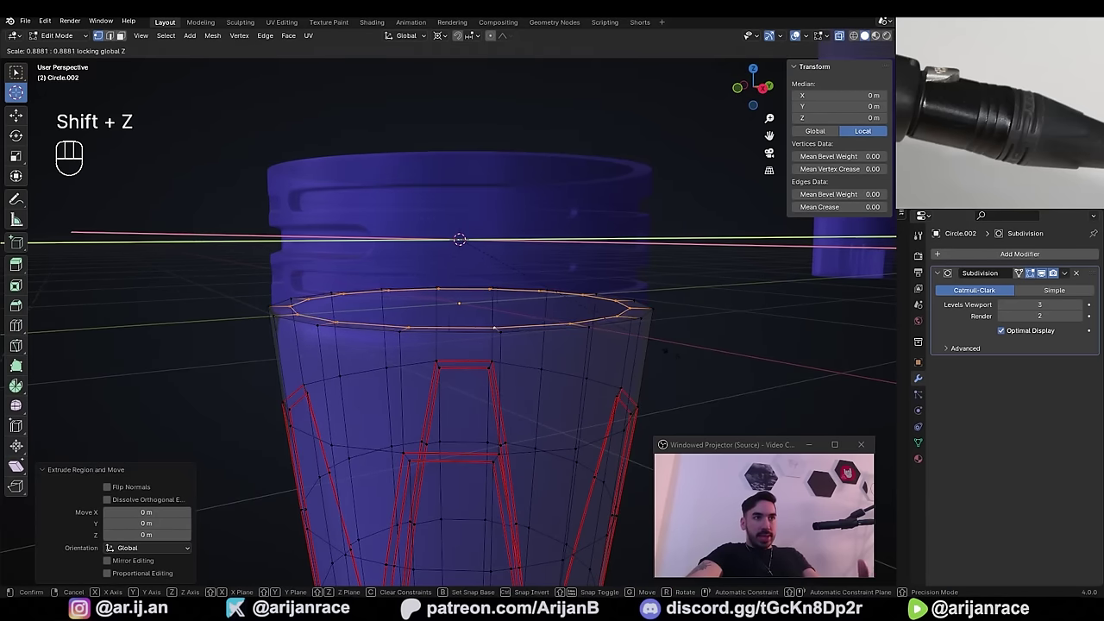
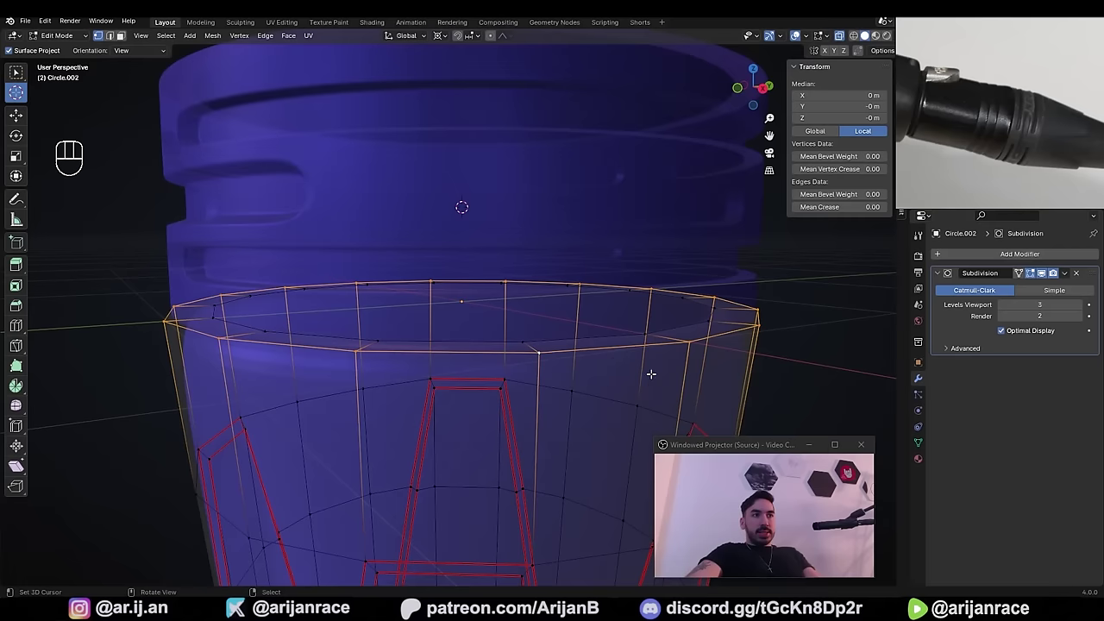
pyautogui.press('ctrl+b')
pyautogui.press('a')
# - Select part of the grille band's mesh and separate it into its own object (P)
pyautogui.middleClick(550, 337)
pyautogui.click(505, 313)
pyautogui.press('1')
pyautogui.click(449, 315)
pyautogui.middleClick(473, 336)
pyautogui.press('p')
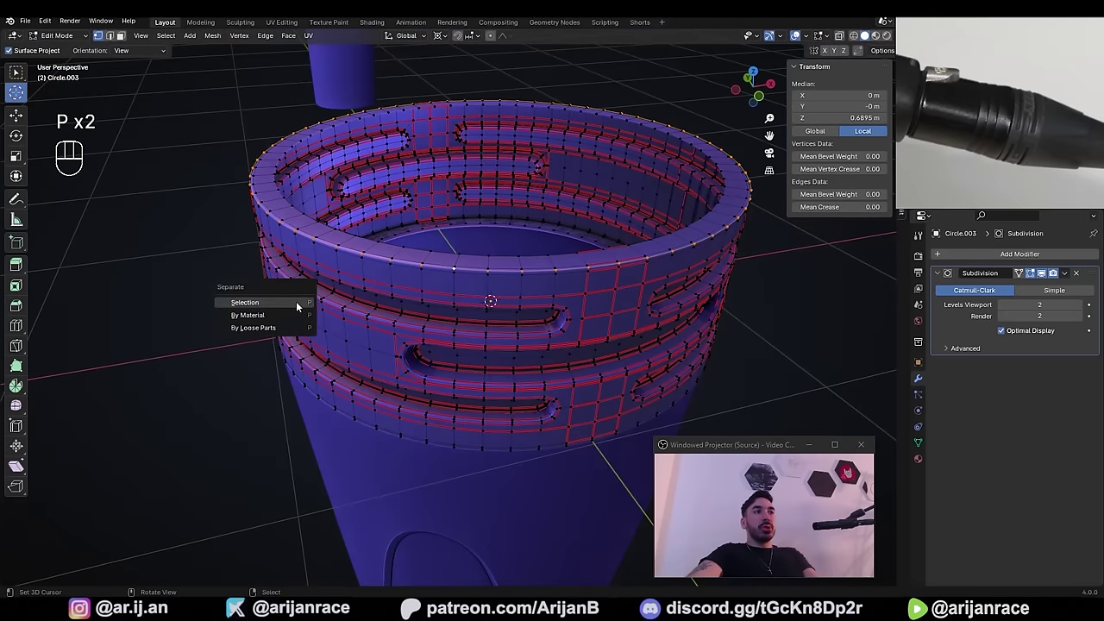
pyautogui.press('Tab')
pyautogui.click(370, 260)
pyautogui.click(414, 274)
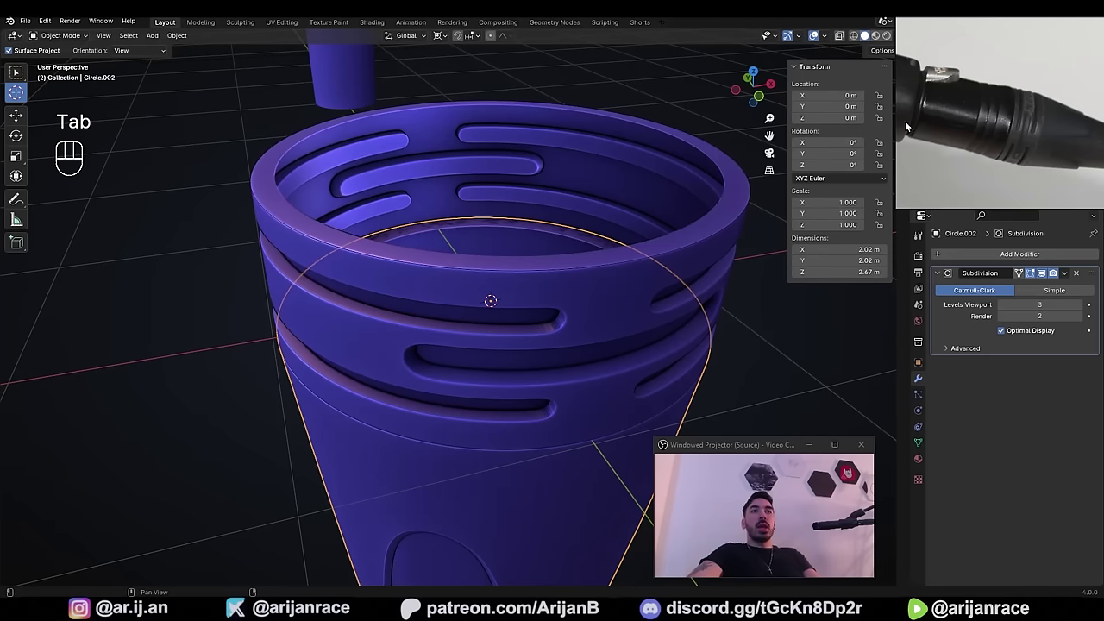
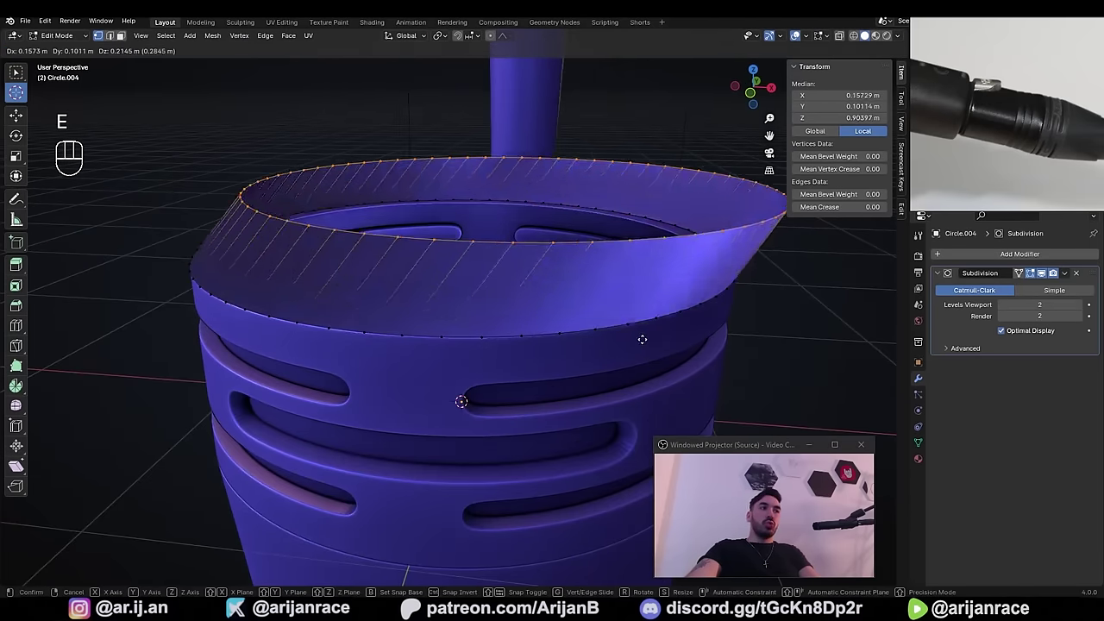
# - Scale the extruded ring rim inward into a lip, add a loop cut on its wall, then deselect
pyautogui.press('s')
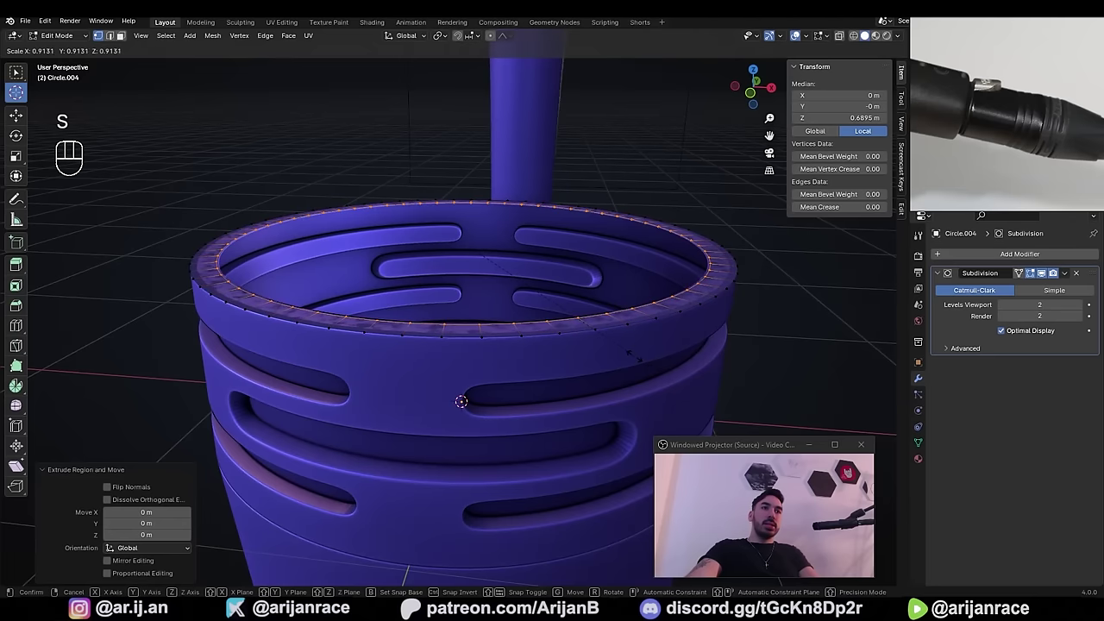
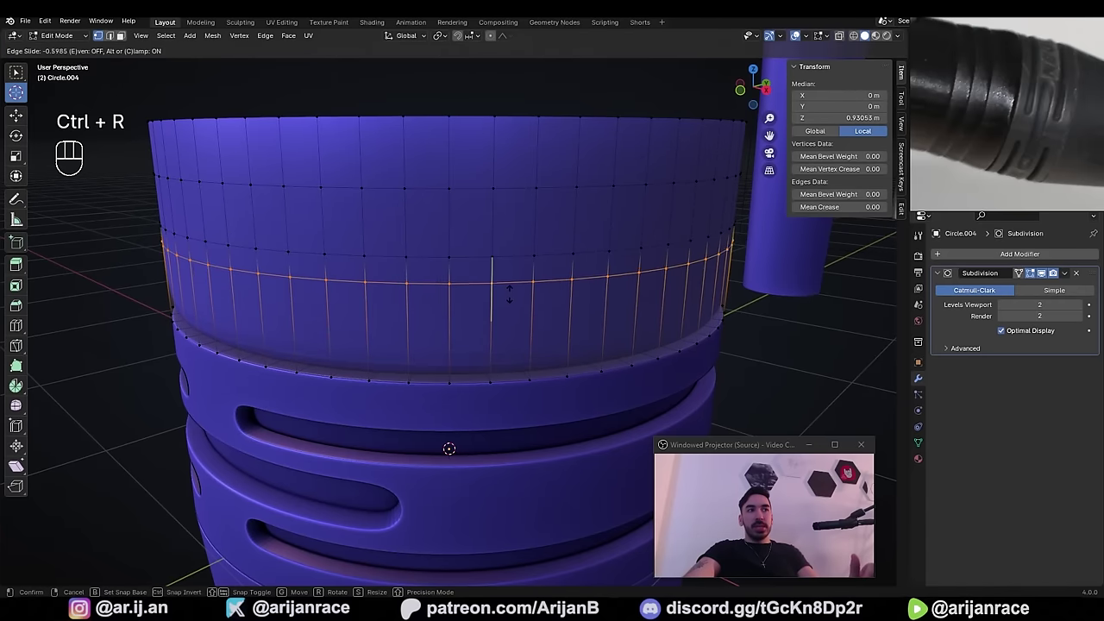
pyautogui.press('ctrl+r')
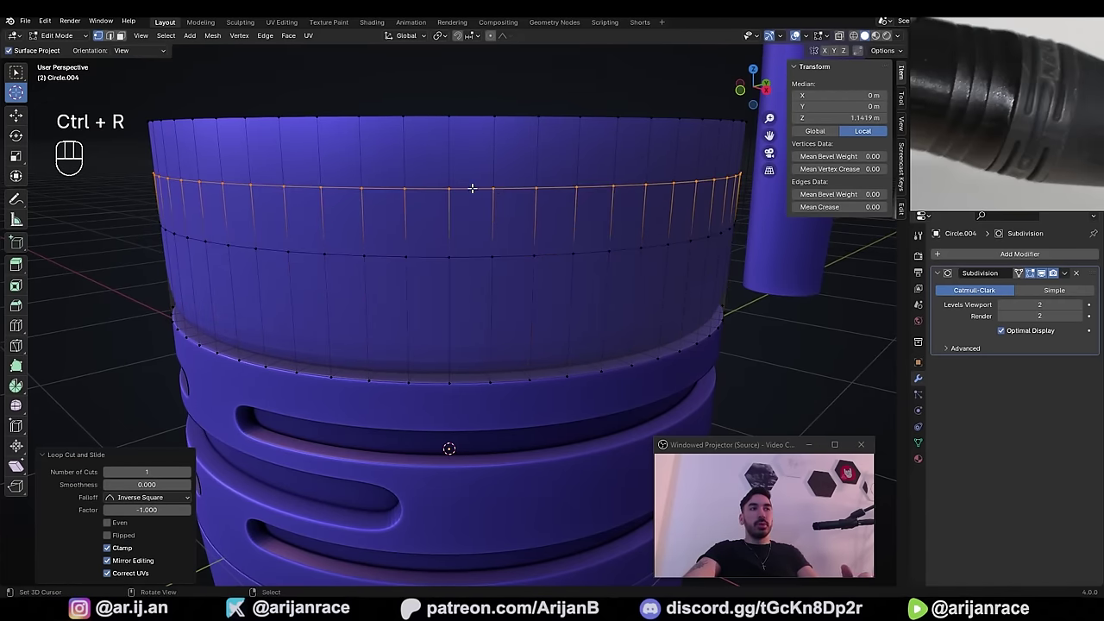
pyautogui.press('3')
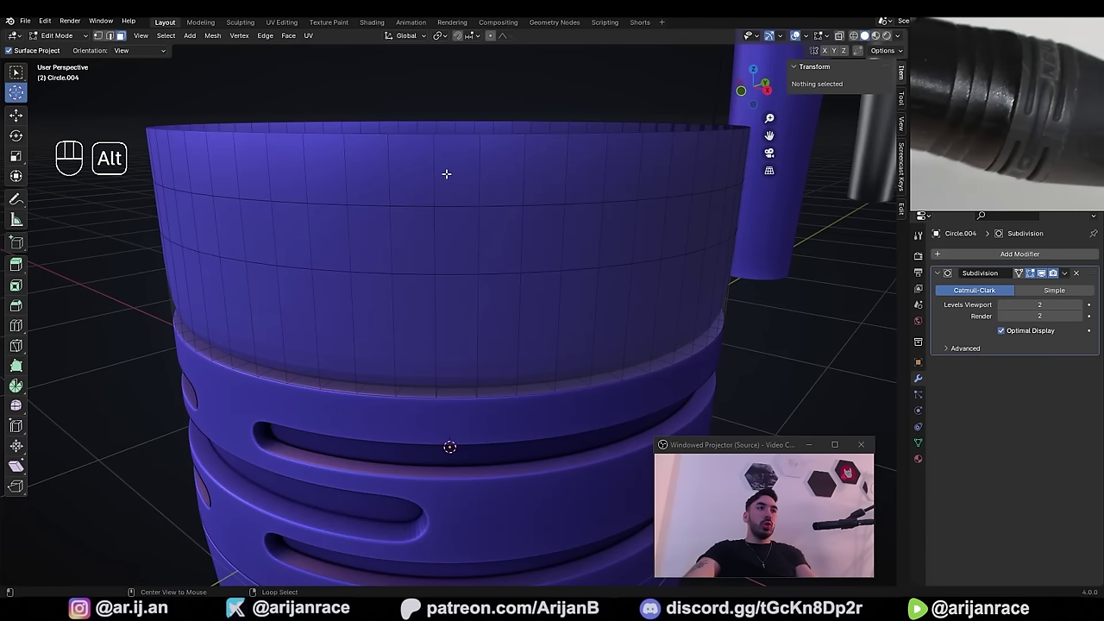
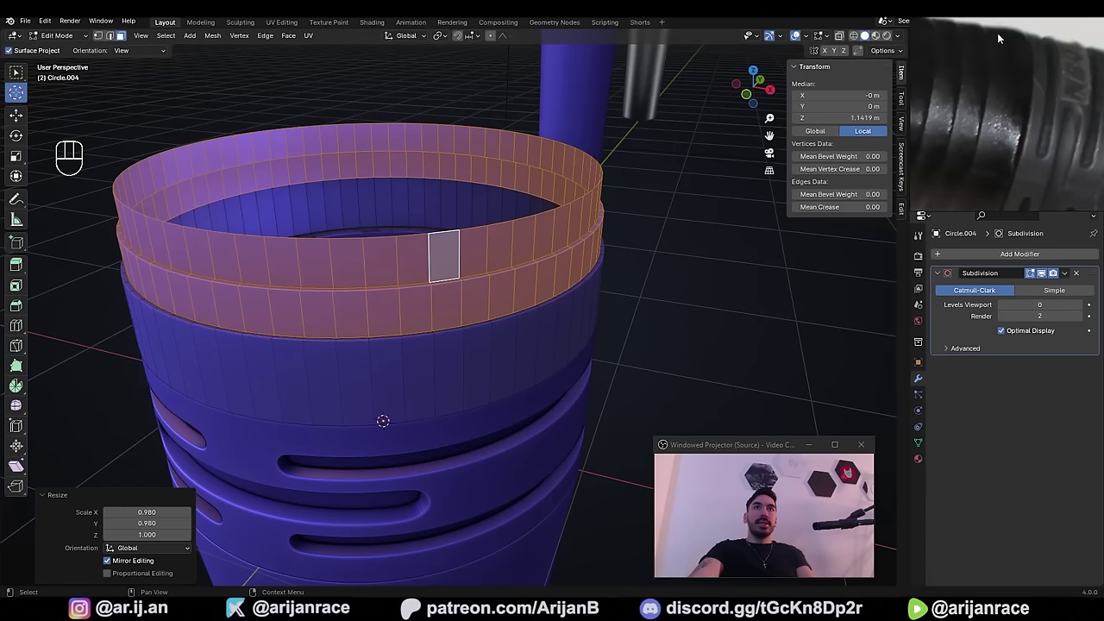
# - Add an edge loop around the collar, grow the face band selection and scale it inward flat
pyautogui.middleClick(604, 334)
pyautogui.press('ctrl+r')
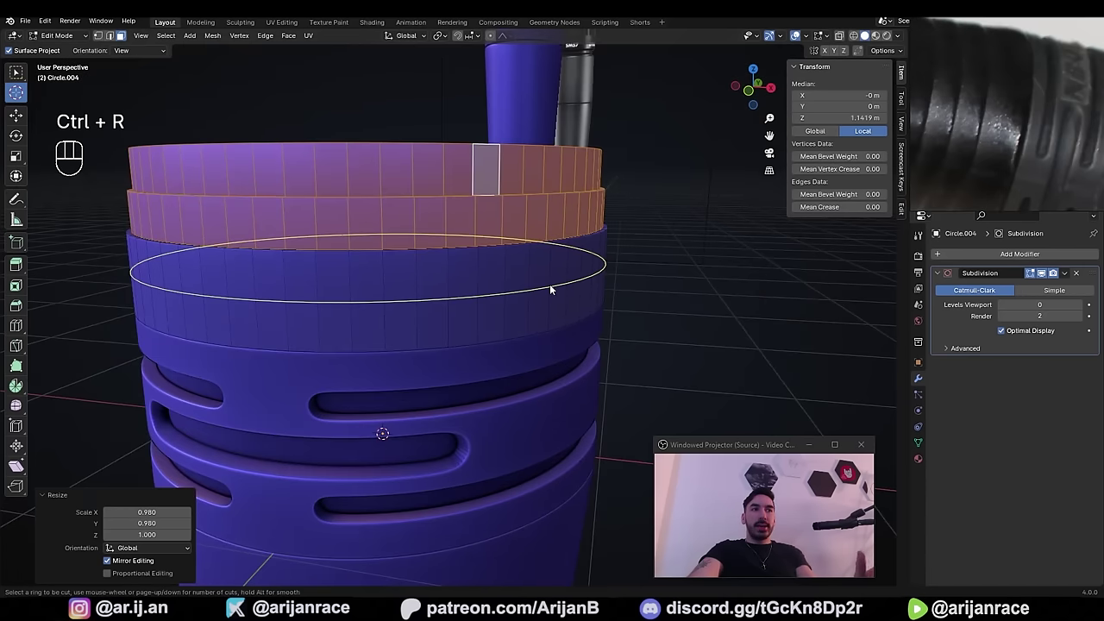
pyautogui.click(553, 287)
pyautogui.middleClick(548, 292)
pyautogui.press('ctrl+KP_Add')
pyautogui.press('ctrl+KP_Add')
pyautogui.press('ctrl+KP_Add')
pyautogui.press('ctrl+KP_Add')
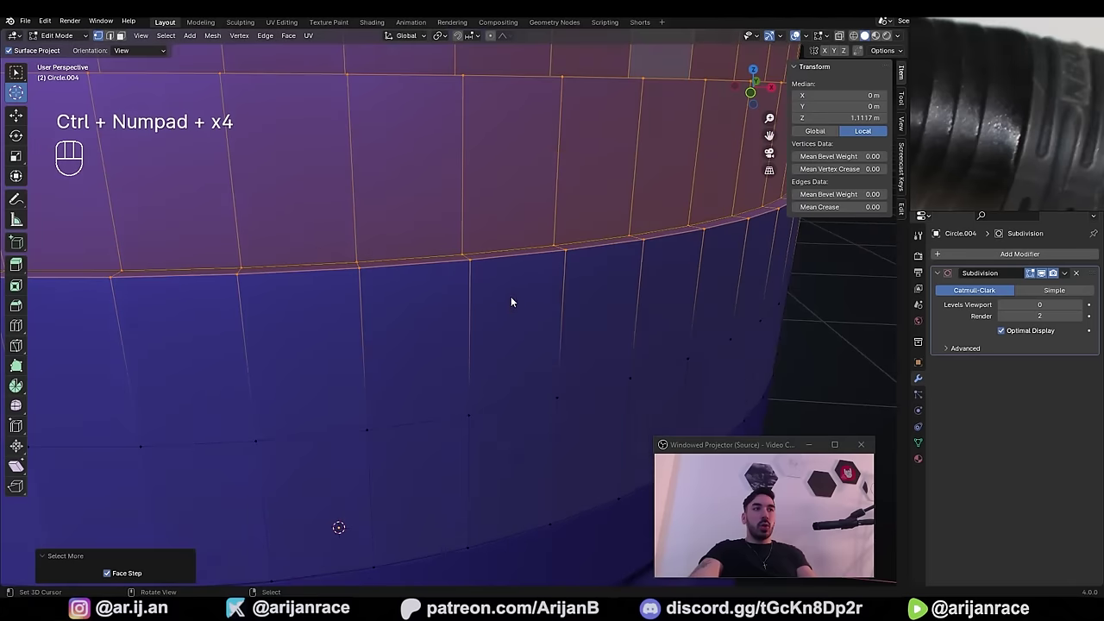
pyautogui.middleClick(501, 309)
pyautogui.press('d')
pyautogui.middleClick(691, 342)
pyautogui.press('s')
pyautogui.press('shift+z')
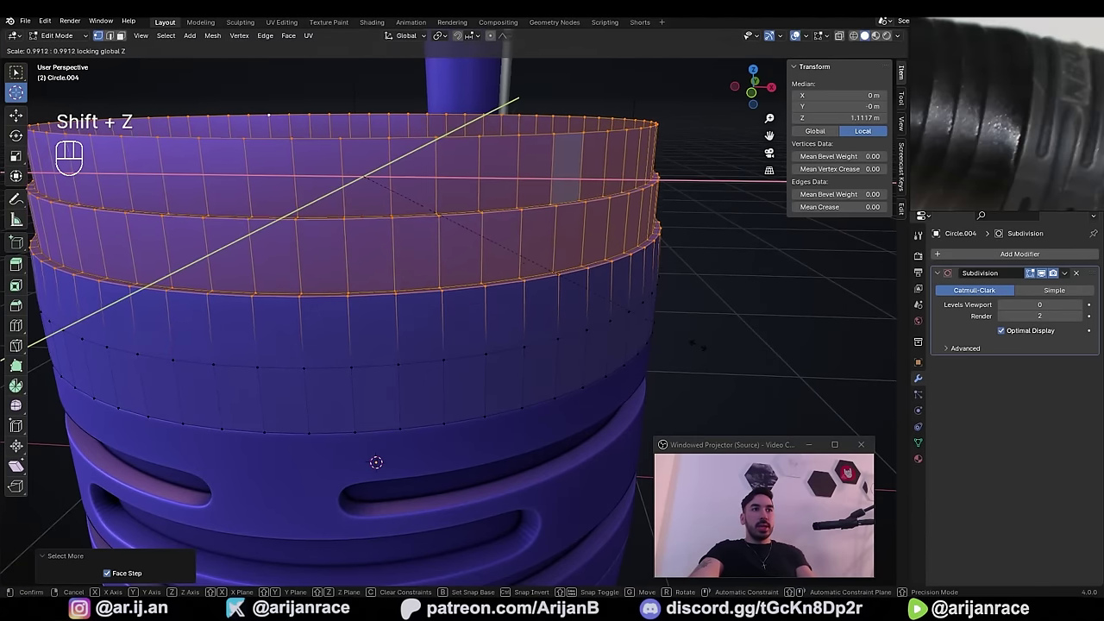
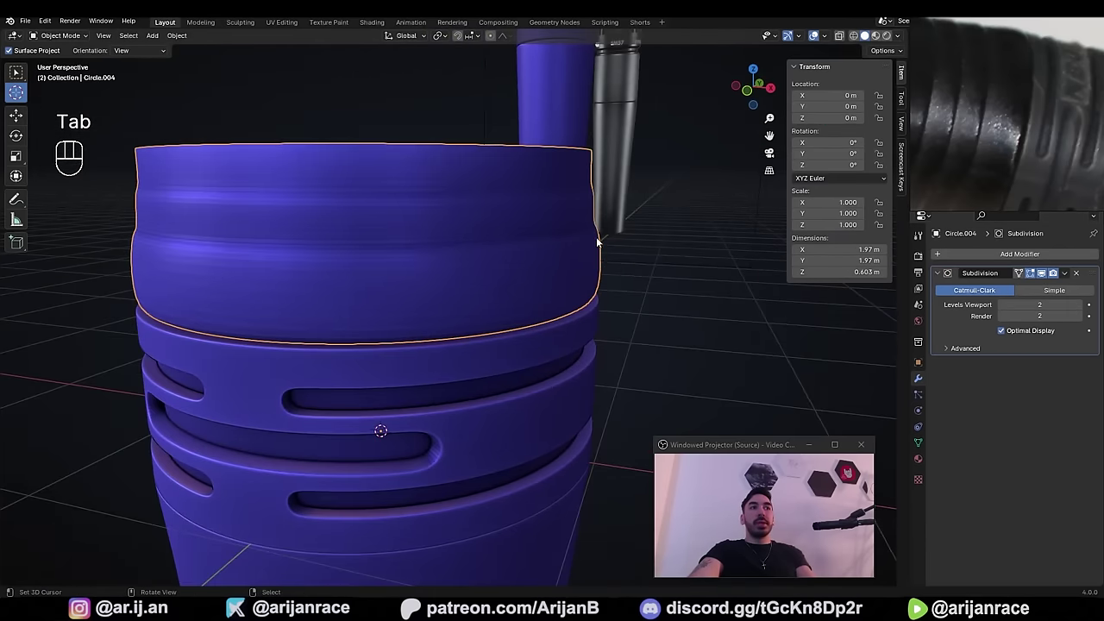
# - Select all similar edge loops around the wall (Shift+G) and bevel them into grooves
pyautogui.moveTo(505, 276); pyautogui.dragTo(478, 287)
pyautogui.press('z')
pyautogui.click(506, 301)
pyautogui.middleClick(502, 318)
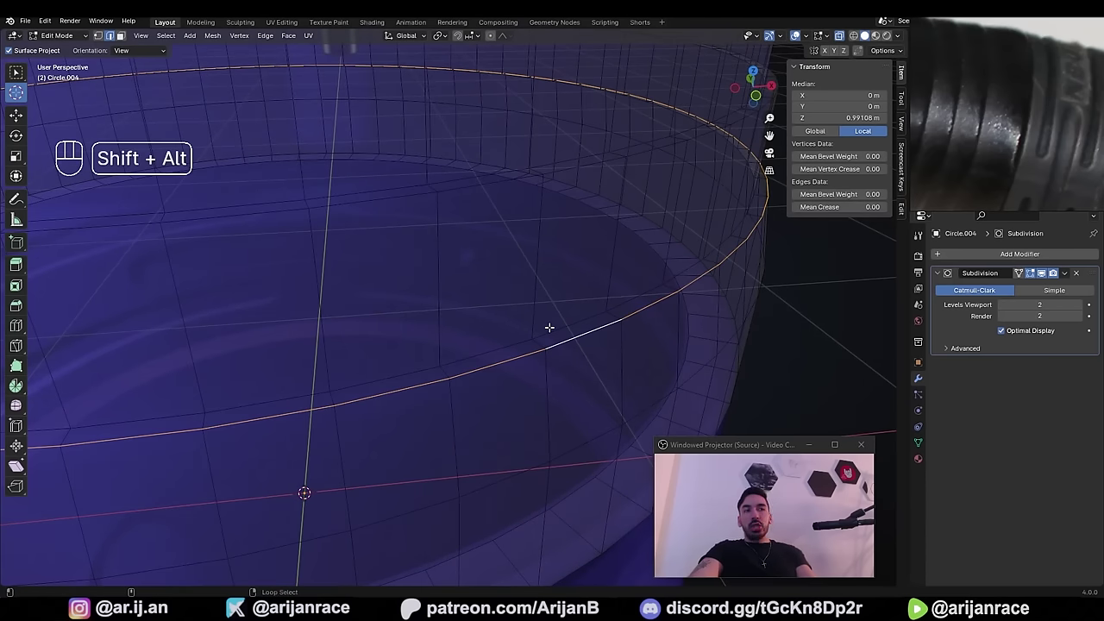
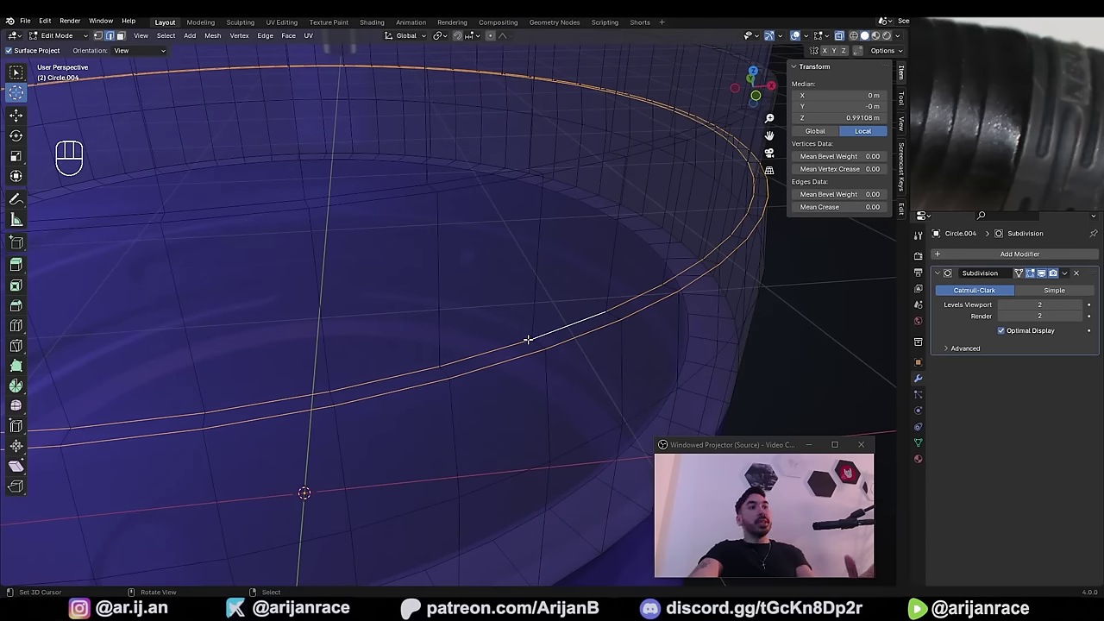
pyautogui.press('shift+g')
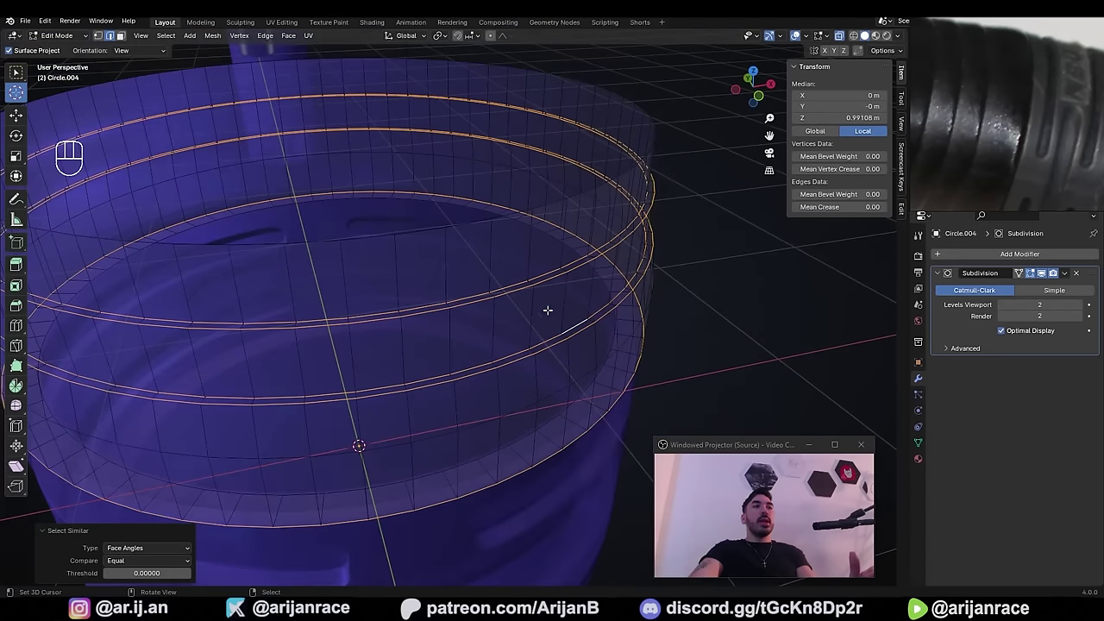
pyautogui.moveTo(528, 314); pyautogui.dragTo(498, 308)
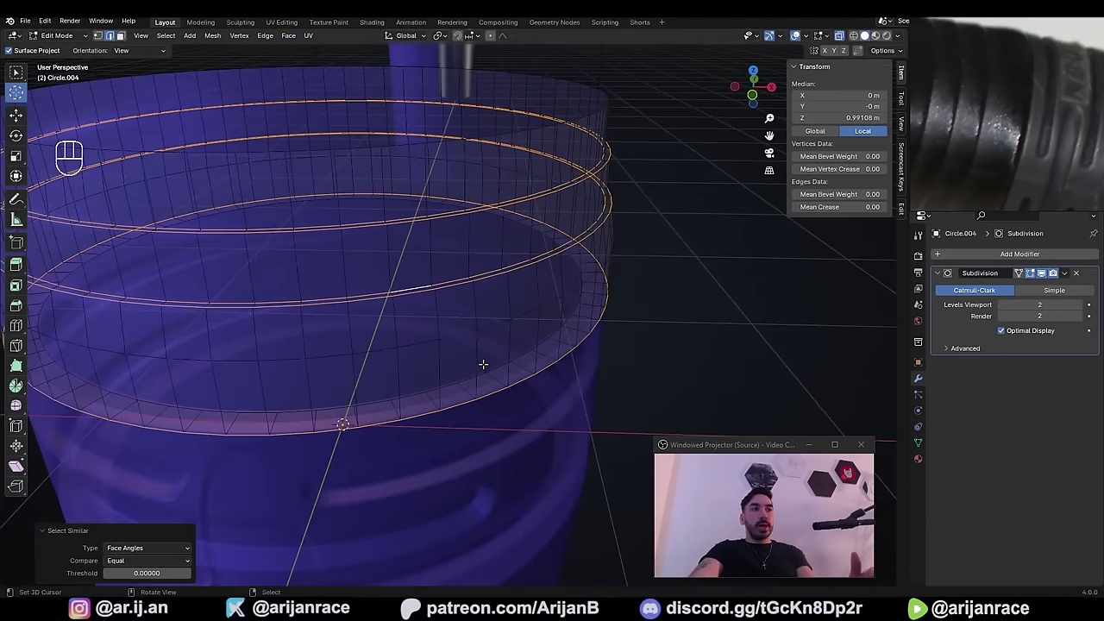
pyautogui.middleClick(519, 327)
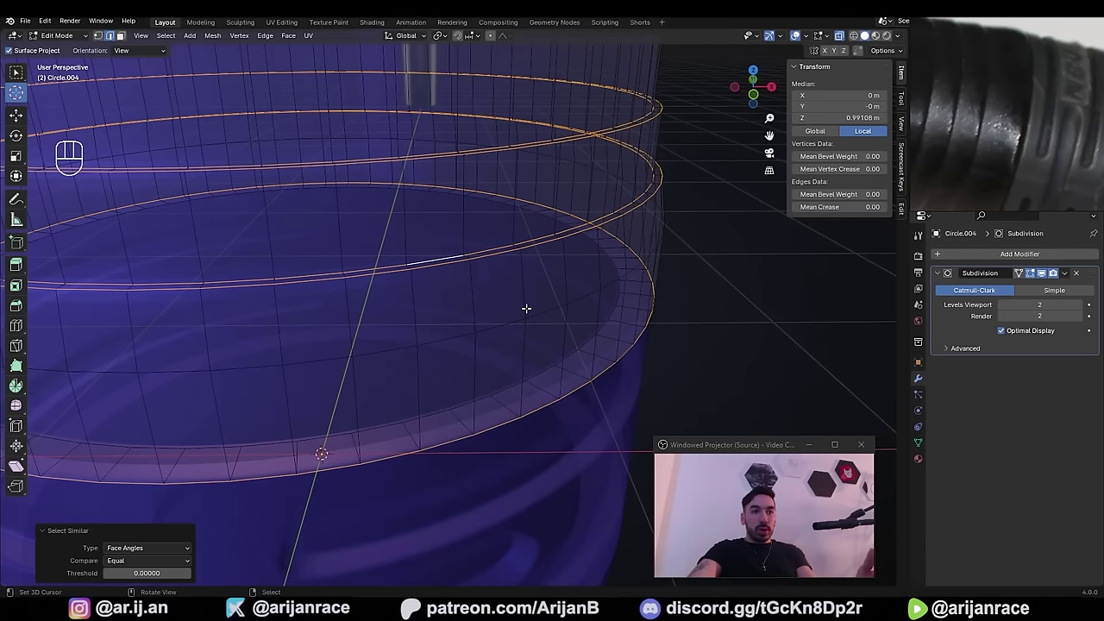
pyautogui.middleClick(501, 271)
pyautogui.press('ctrl+z')
pyautogui.press('ctrl+b')
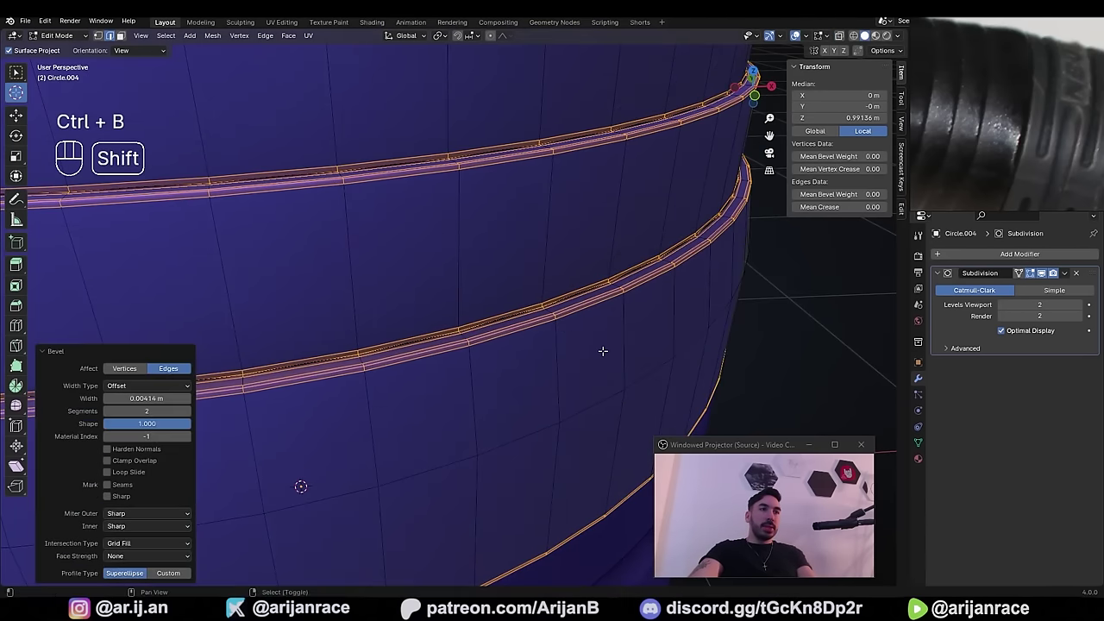
# - Extrude the collar's top edge and scale it slightly inward
pyautogui.press('Tab')
pyautogui.moveTo(427, 340); pyautogui.dragTo(465, 345)
pyautogui.press('shift+s')
pyautogui.press('s')
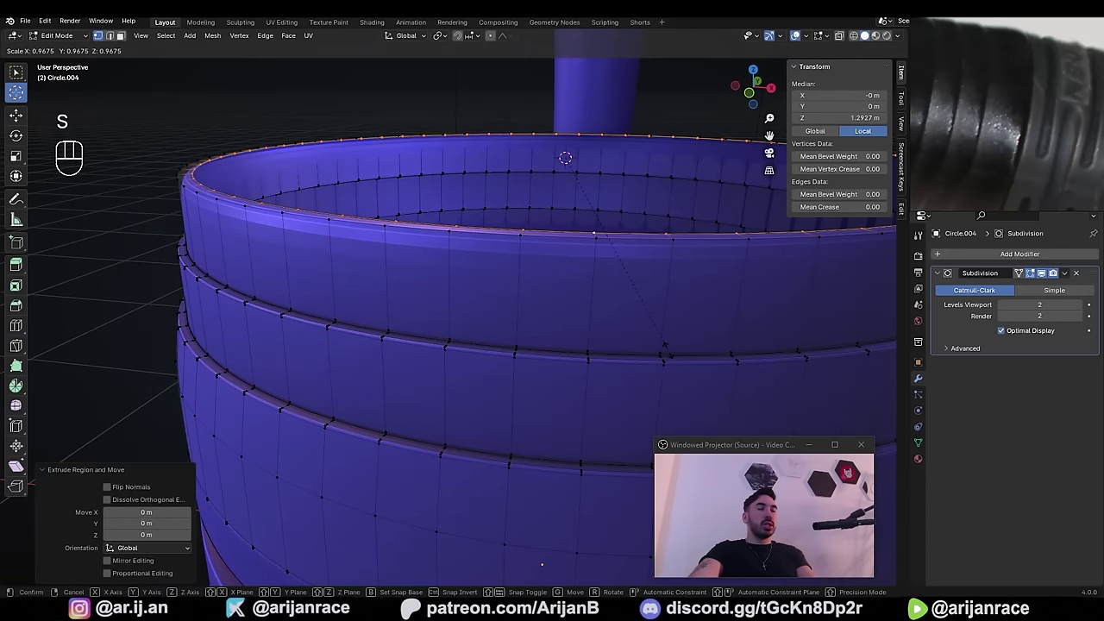
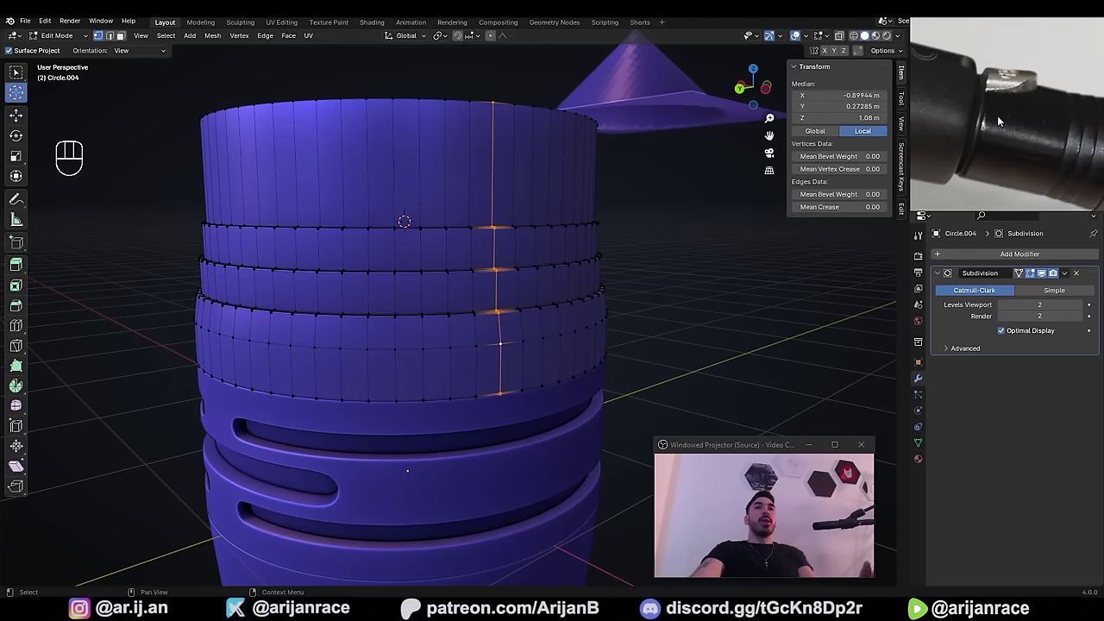
# - Extrude the collar's top edge loop straight up along Z into a tall smooth wall
pyautogui.middleClick(486, 169)
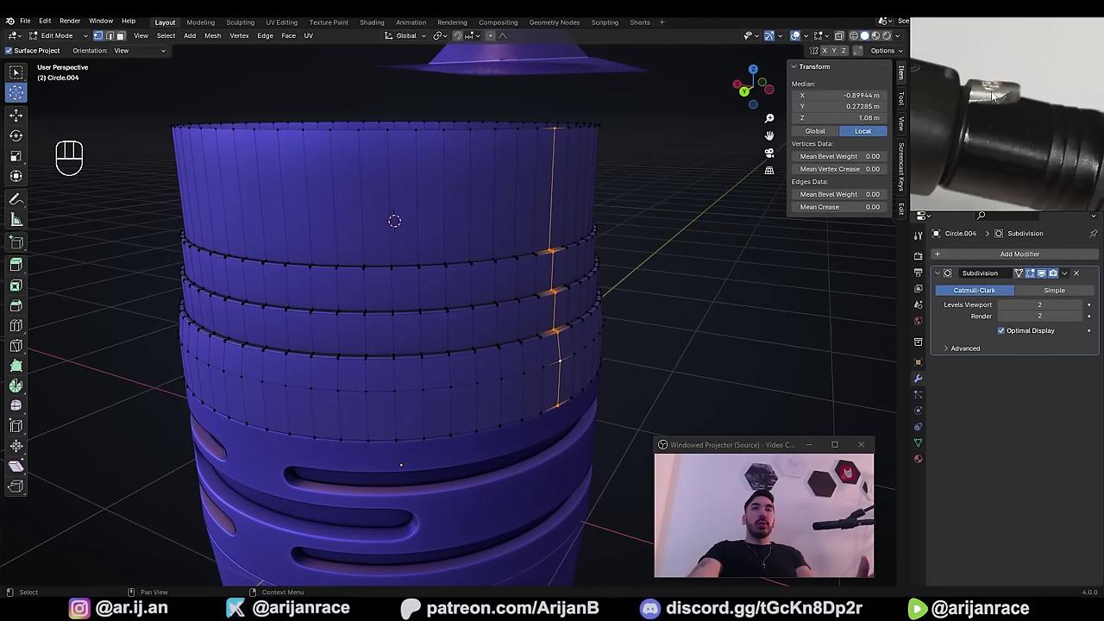
pyautogui.middleClick(589, 180)
pyautogui.press('Tab')
pyautogui.press('g')
pyautogui.press('z')
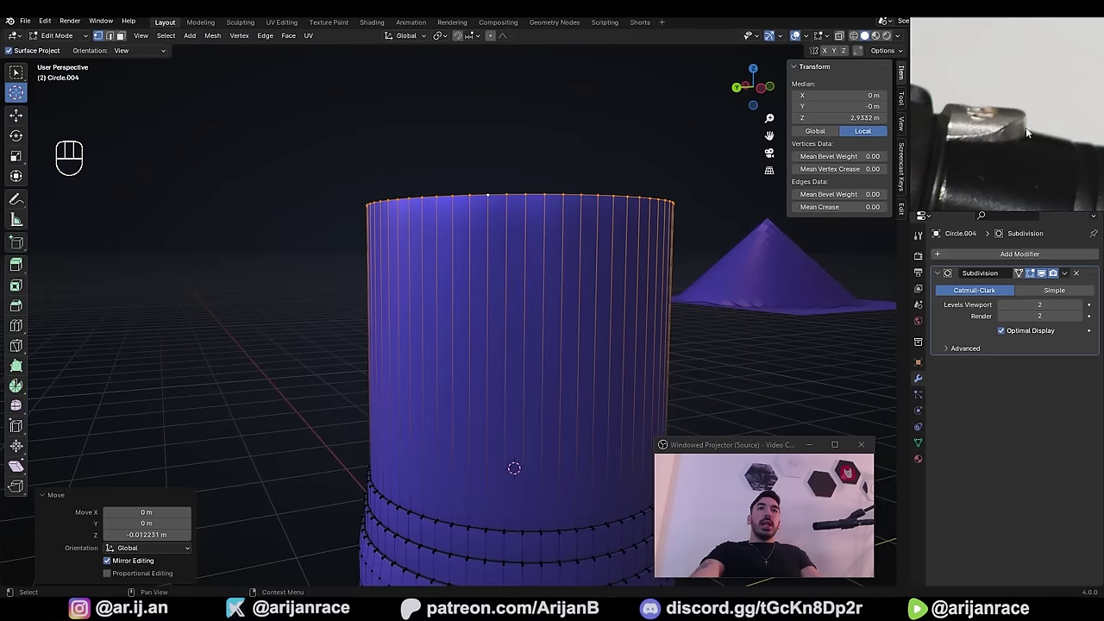
pyautogui.middleClick(516, 264)
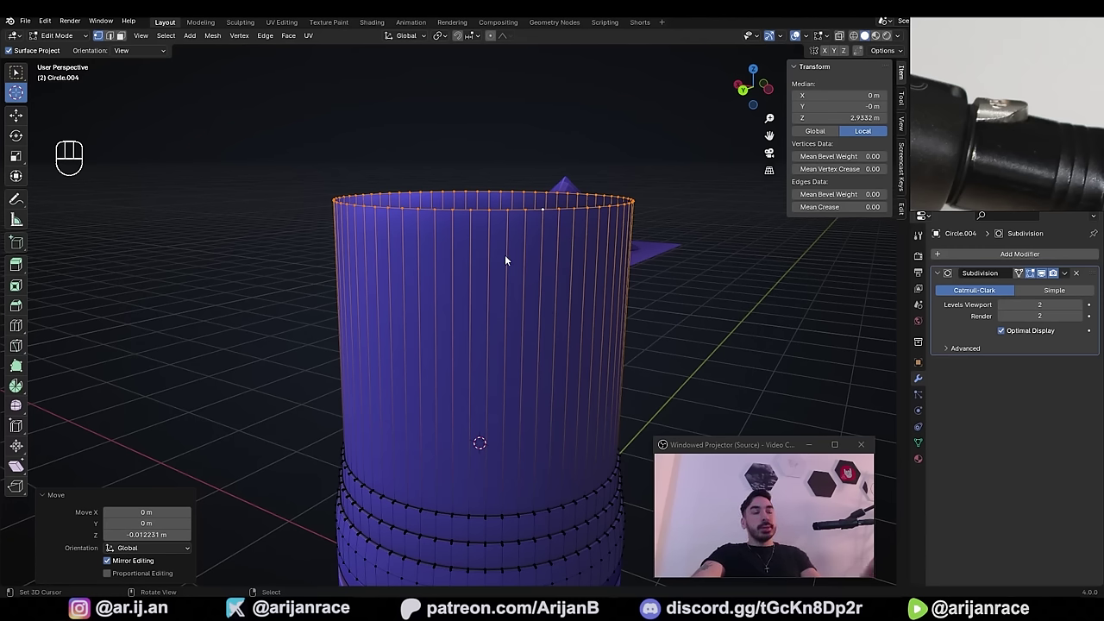
# - Lower the top rim along Z and add an edge loop around the upper wall
pyautogui.press('z')
pyautogui.press('g')
pyautogui.press('z')
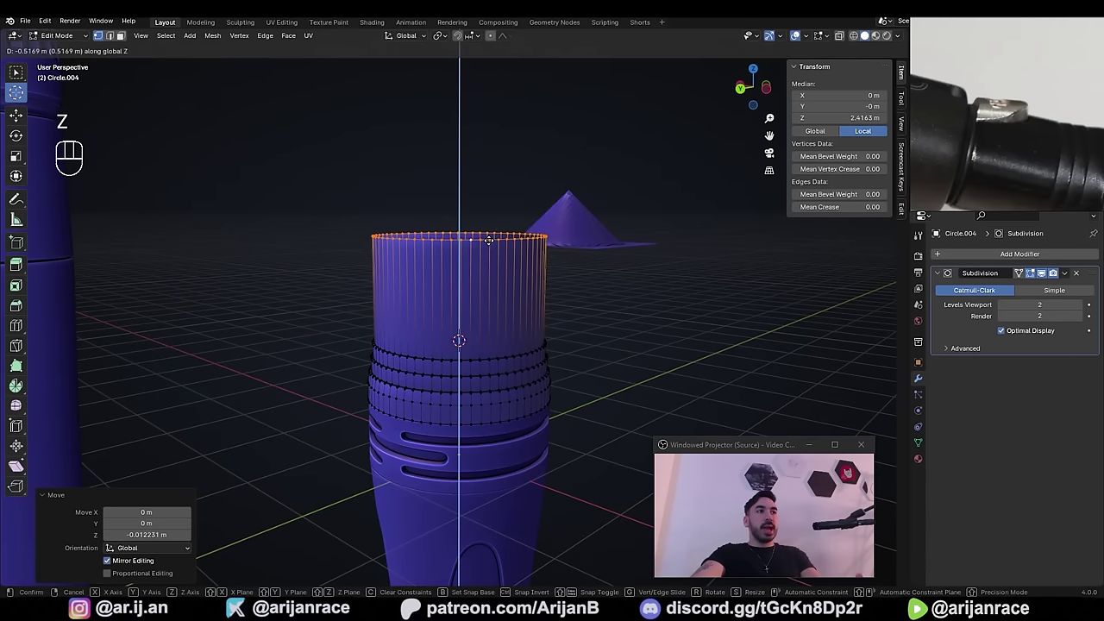
pyautogui.click(494, 244)
pyautogui.press('ctrl+r')
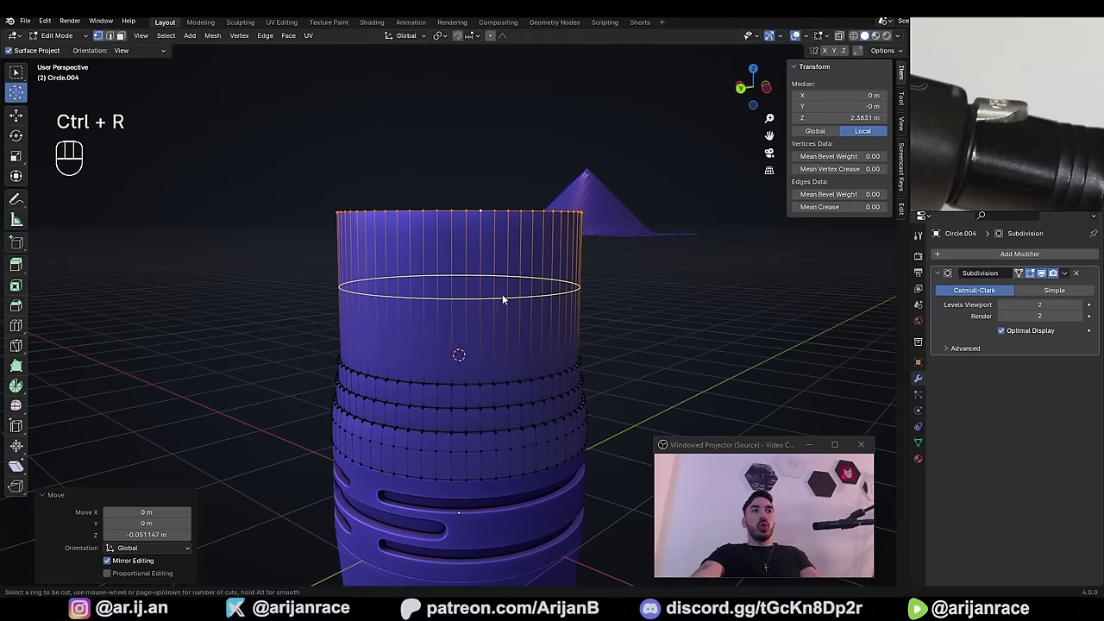
pyautogui.moveTo(665, 326); pyautogui.dragTo(492, 330)
# - Select the front faces of the wall's top band and delete them to open the notch
pyautogui.click(493, 330)
pyautogui.click(467, 321)
pyautogui.click(506, 314)
pyautogui.click(521, 313)
pyautogui.press('ctrl+z')
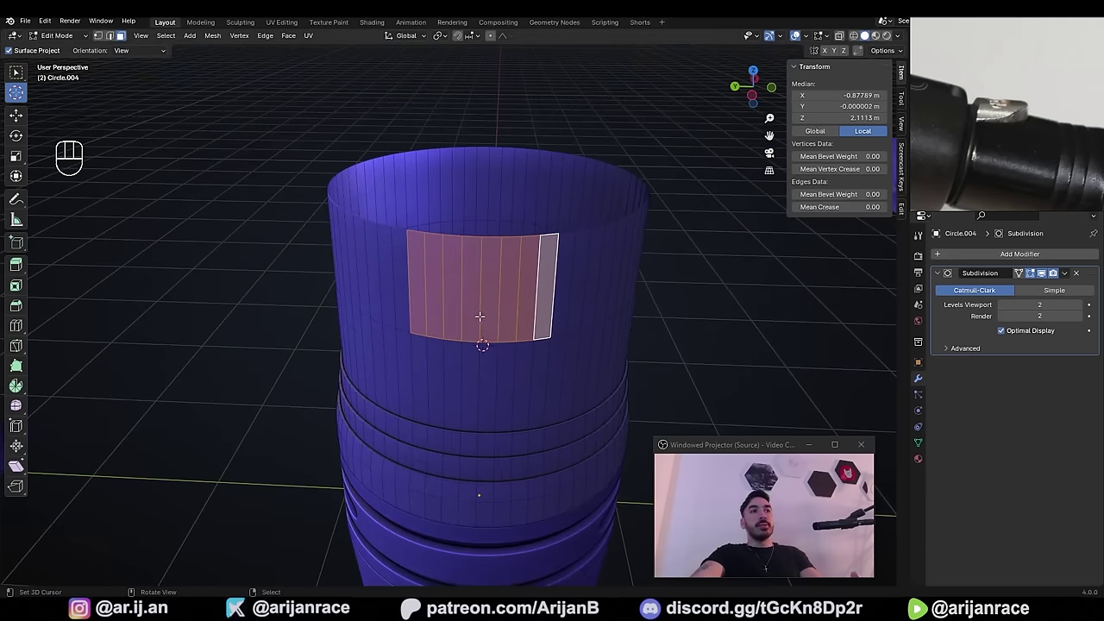
pyautogui.press('x')
pyautogui.press('1')
pyautogui.middleClick(471, 305)
pyautogui.press('Tab')
pyautogui.middleClick(422, 292)
pyautogui.middleClick(518, 272)
pyautogui.press('Tab')
pyautogui.middleClick(503, 277)
# - Slide the notch's lower loop and side vertices along Z into a rounded U, then view it in Object Mode
pyautogui.press('alt+1')
pyautogui.click(396, 310)
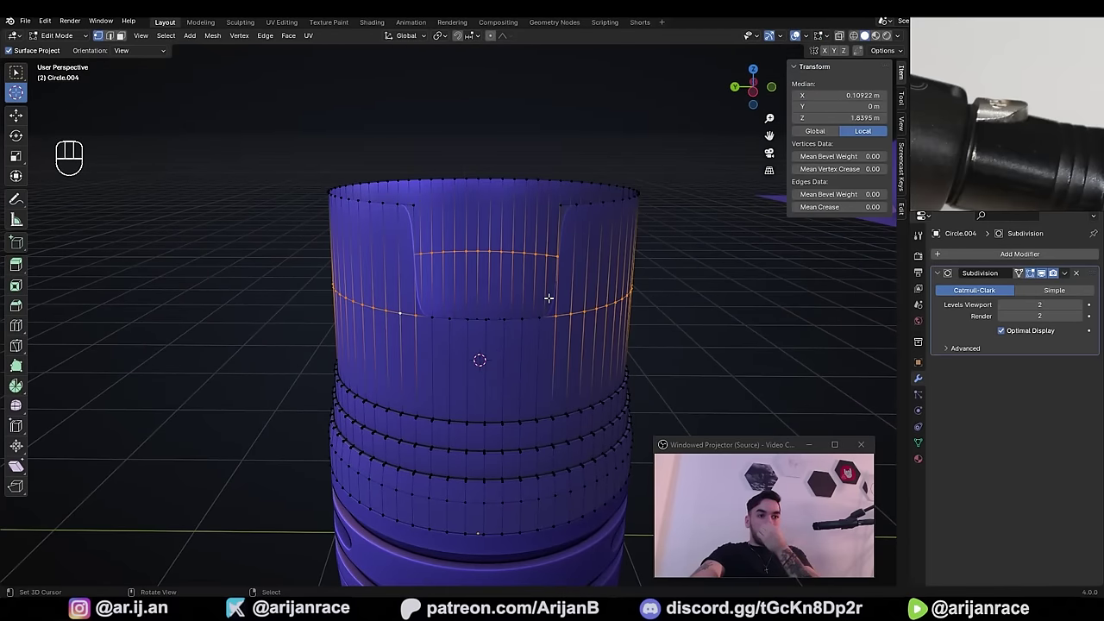
pyautogui.press('z')
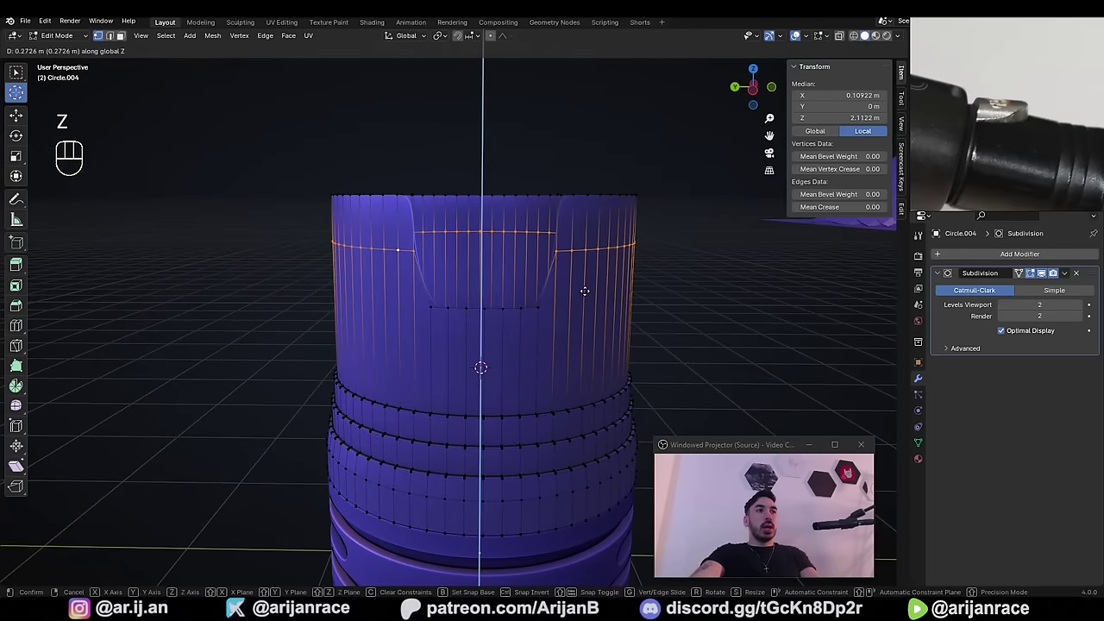
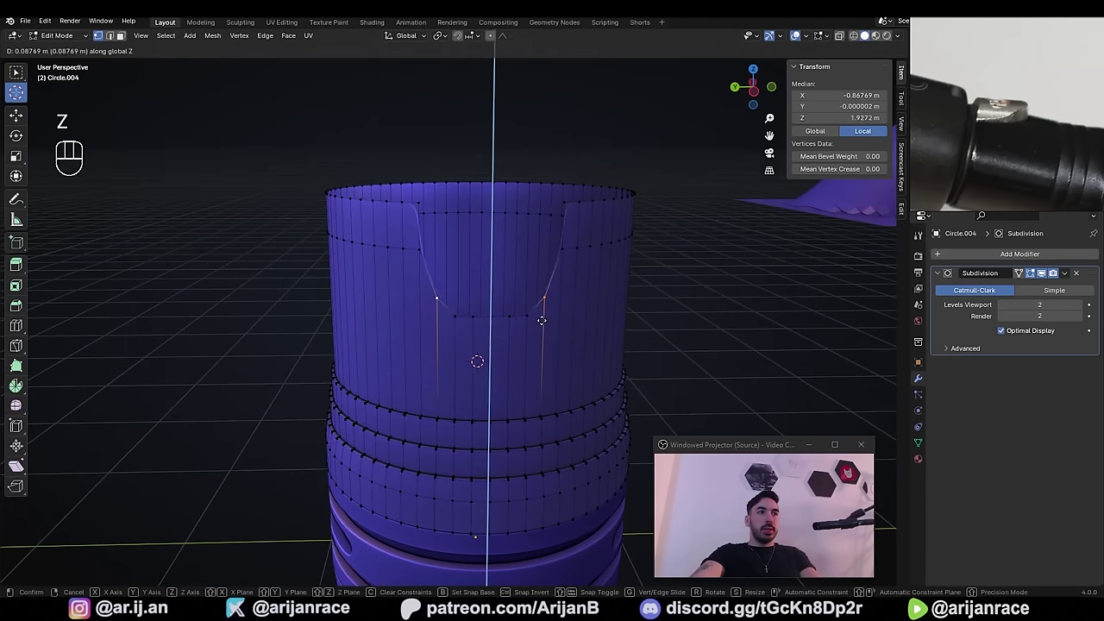
pyautogui.click(453, 315)
pyautogui.press('g')
pyautogui.press('z')
pyautogui.click(550, 363)
pyautogui.press('Tab')
pyautogui.press('g')
pyautogui.press('z')
pyautogui.press('Tab')
pyautogui.moveTo(531, 310); pyautogui.dragTo(1029, 122)
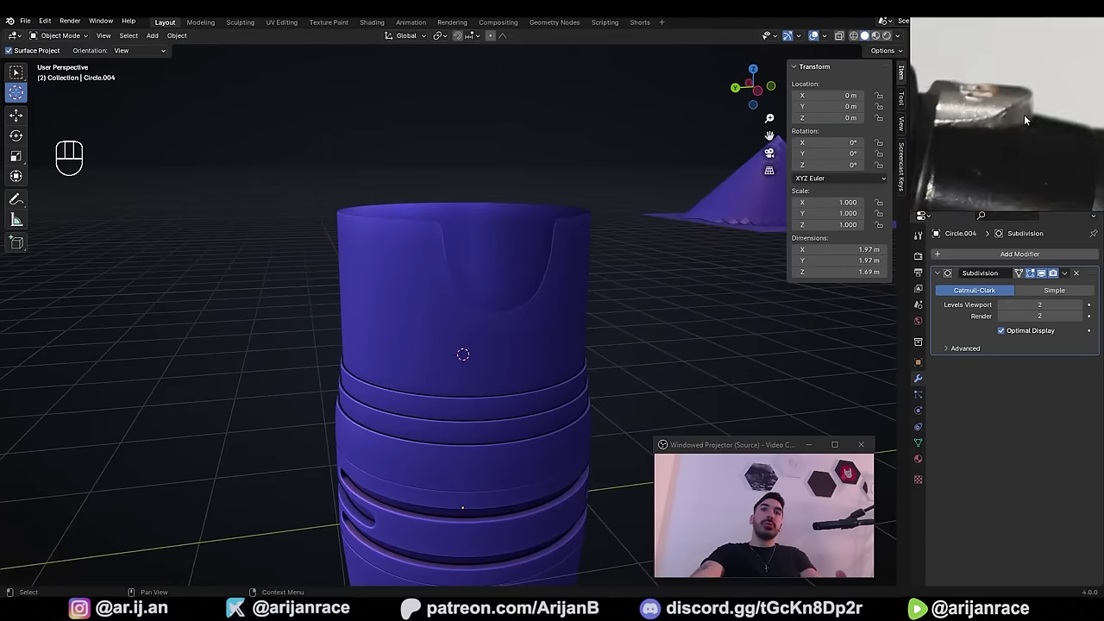
pyautogui.middleClick(509, 309)
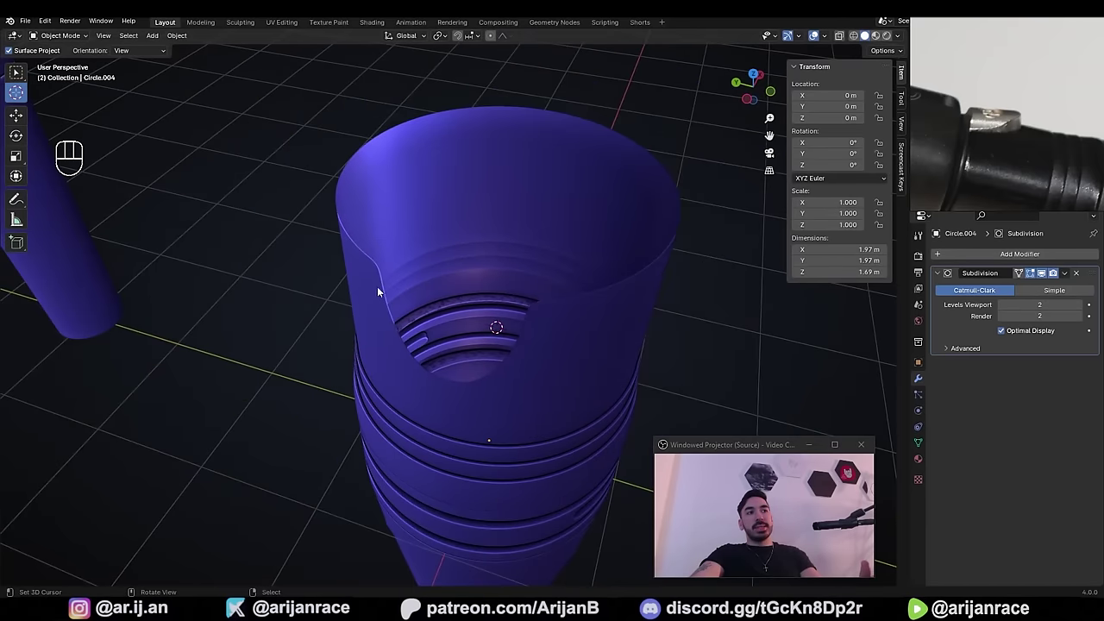
# - Select the connector's top rim edge loop and duplicate it in place
pyautogui.middleClick(492, 263)
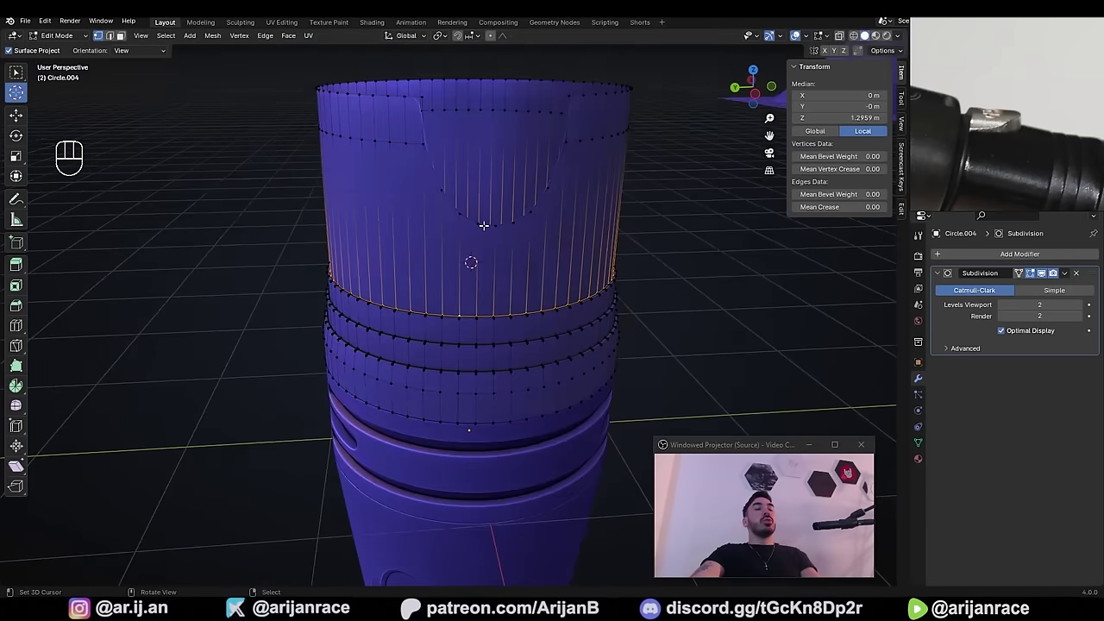
pyautogui.press('a')
pyautogui.press('a')
pyautogui.click(506, 331)
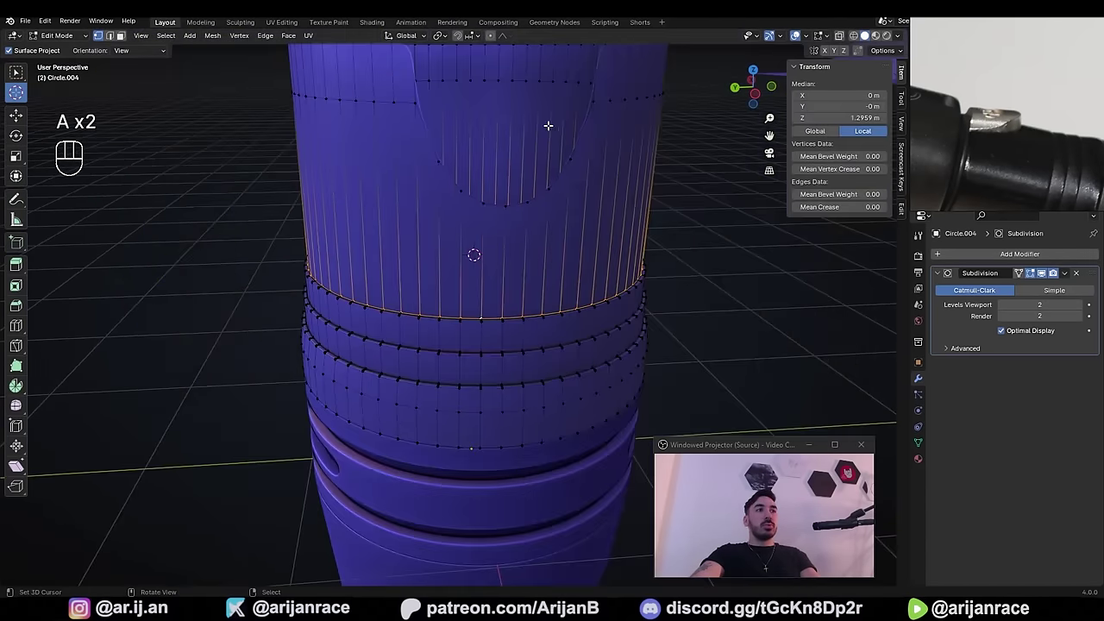
pyautogui.middleClick(432, 202)
pyautogui.press('alt+z')
pyautogui.click(446, 342)
pyautogui.press('z')
pyautogui.moveTo(416, 309); pyautogui.dragTo(368, 284)
pyautogui.press('z')
pyautogui.moveTo(359, 278); pyautogui.dragTo(376, 285)
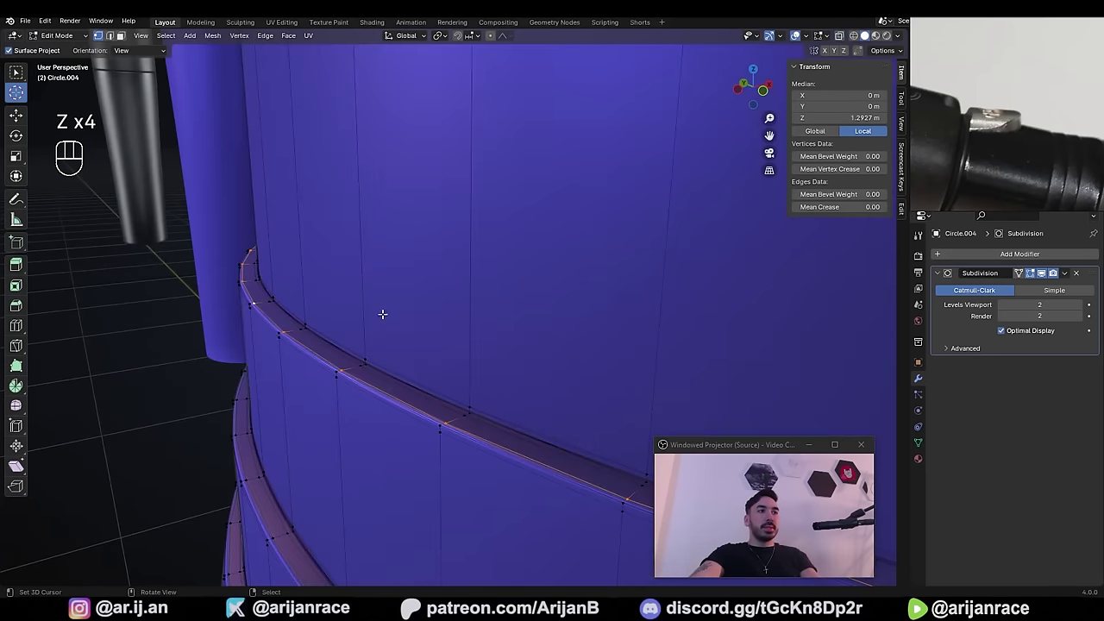
pyautogui.press('z')
pyautogui.press('z')
pyautogui.moveTo(506, 323); pyautogui.dragTo(564, 308)
pyautogui.press('shift+d')
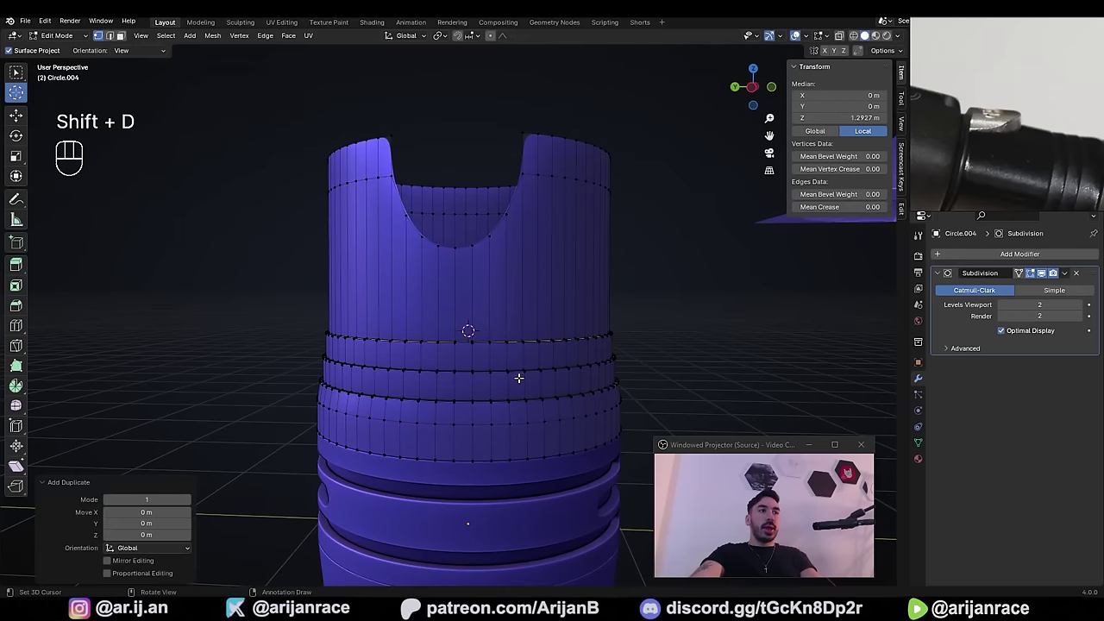
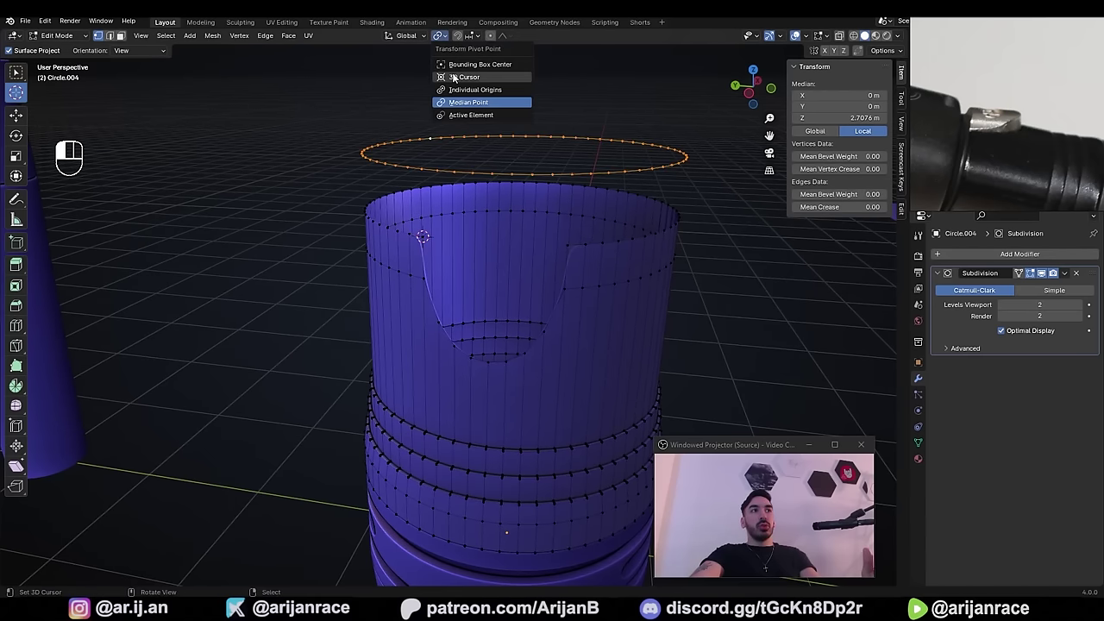
# - Scale the duplicated loop flat in Z, set its pivot, and shrink it slightly inward on the rim
pyautogui.press('s')
pyautogui.press('z')
pyautogui.press('0')
pyautogui.click(590, 292)
pyautogui.moveTo(527, 257); pyautogui.dragTo(568, 259)
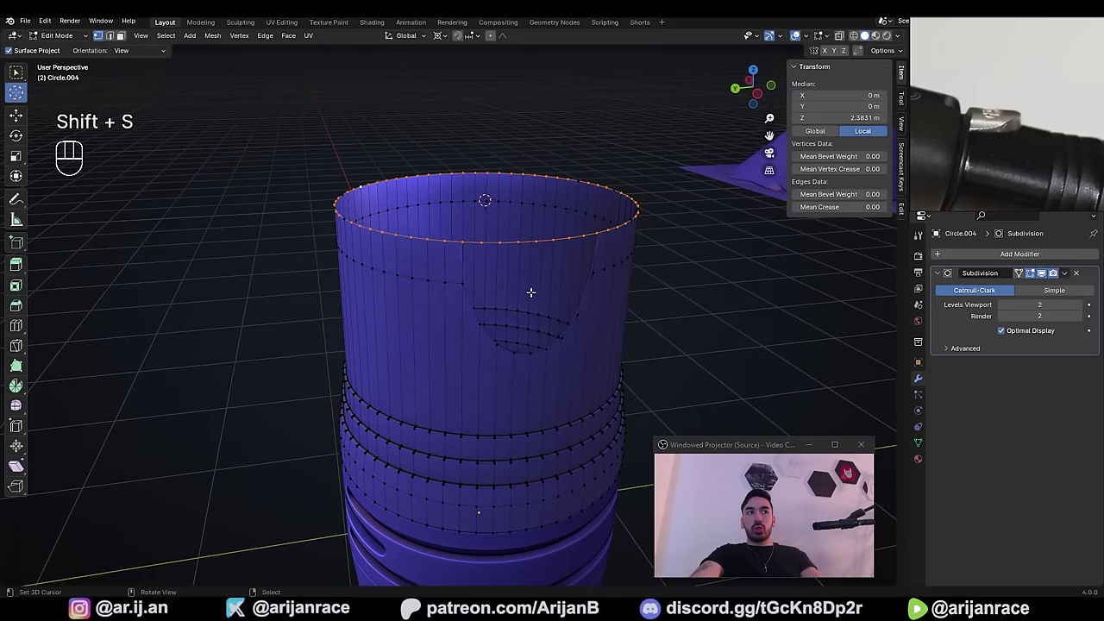
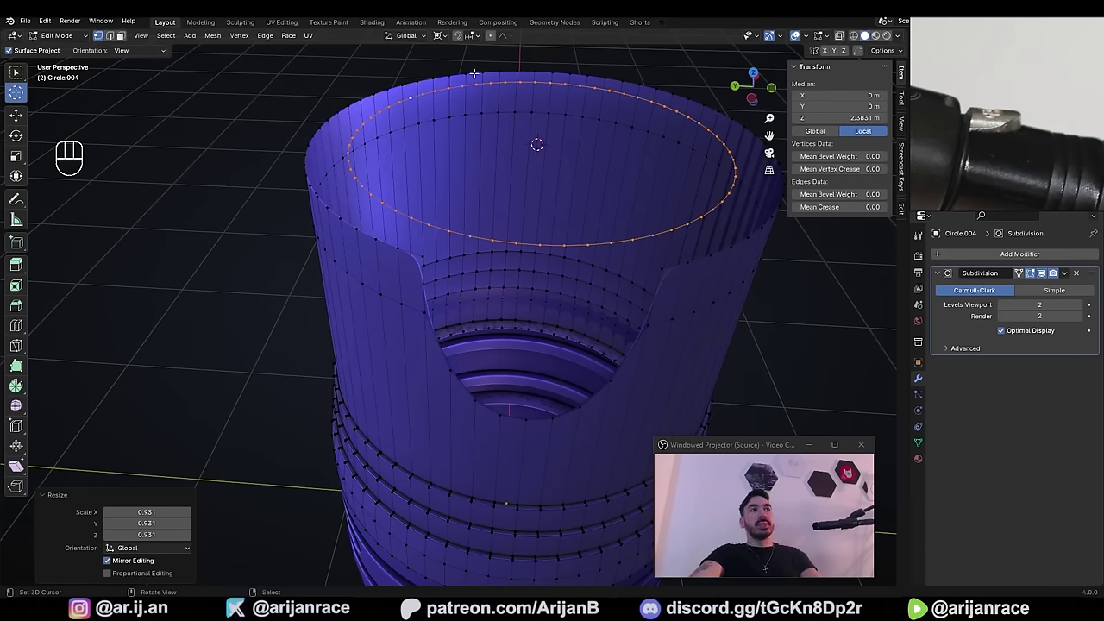
pyautogui.moveTo(446, 43); pyautogui.dragTo(458, 75)
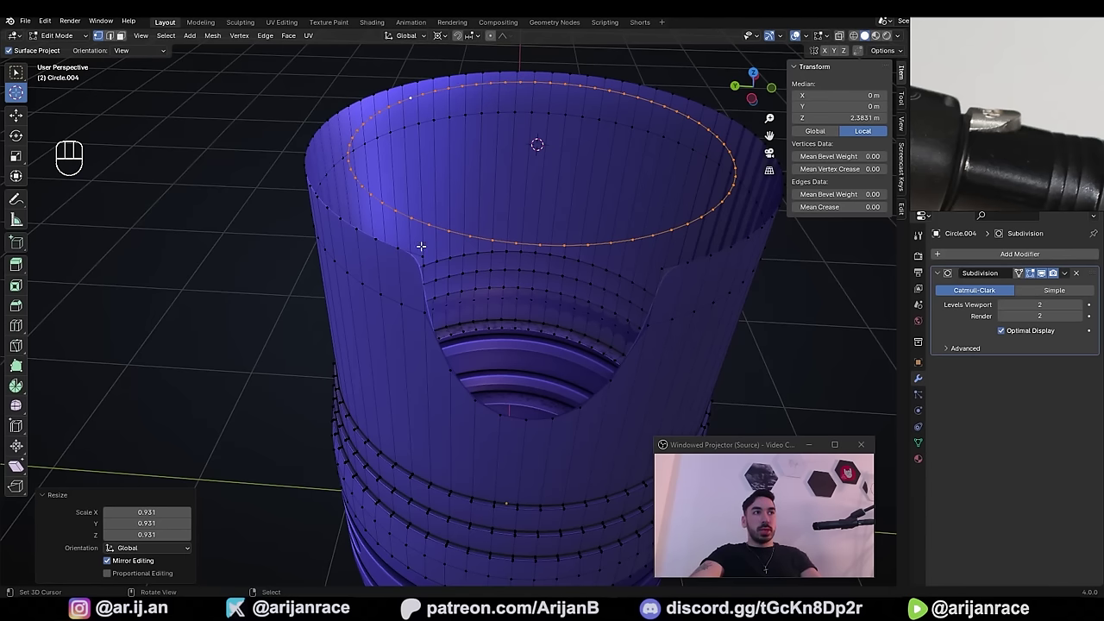
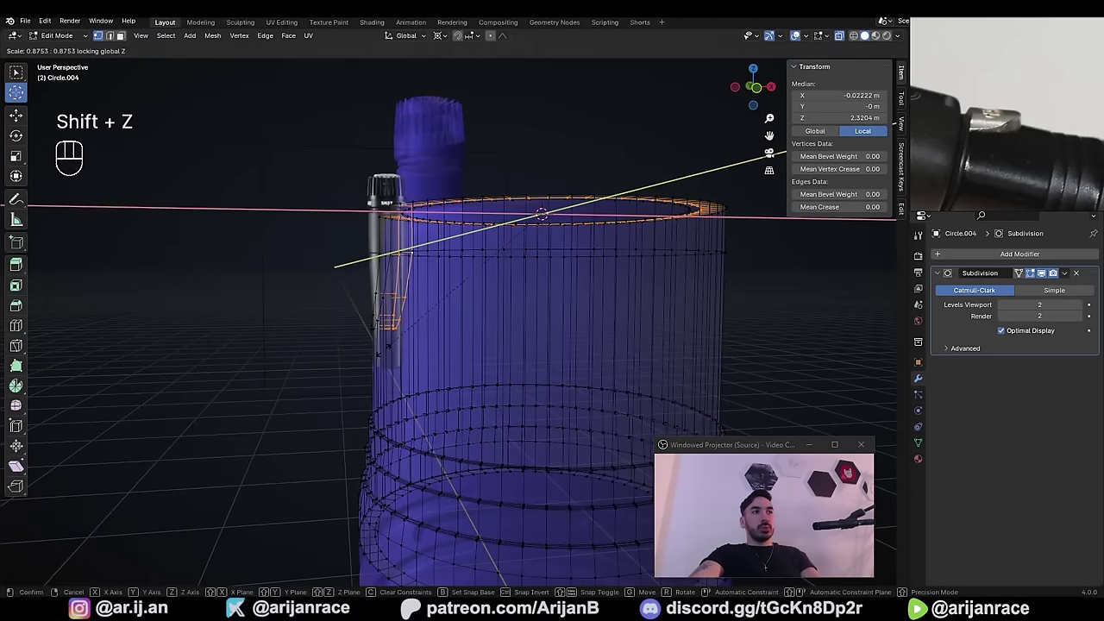
# - With X-ray on, circle-select both the outer and inner rim loops all the way around
pyautogui.press('shift+z')
pyautogui.middleClick(653, 376)
pyautogui.moveTo(645, 372); pyautogui.dragTo(563, 330)
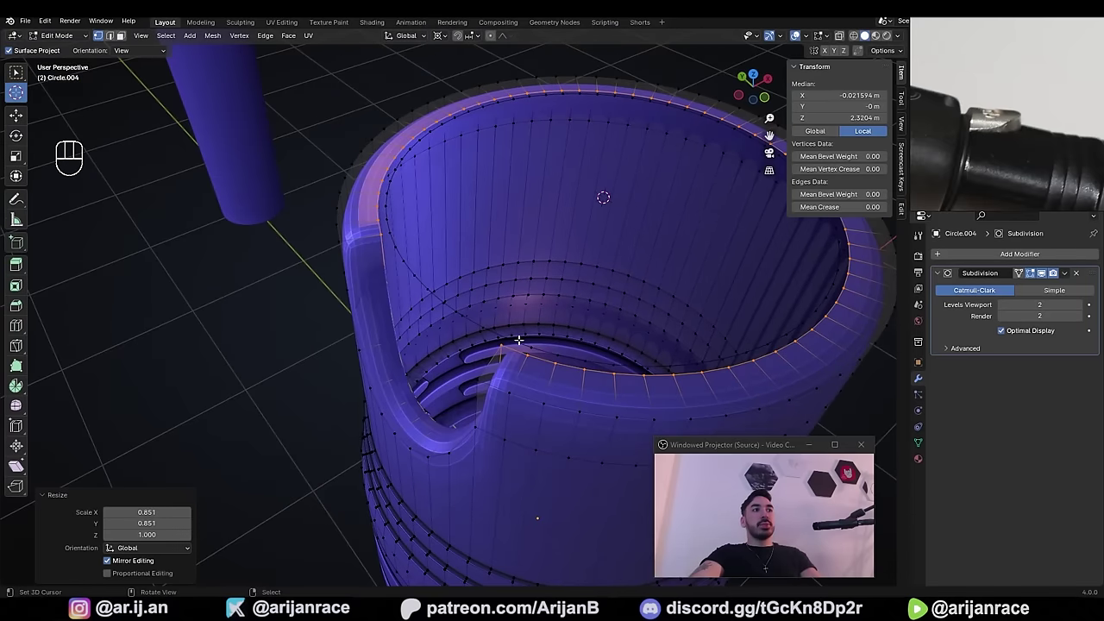
pyautogui.moveTo(514, 332); pyautogui.dragTo(498, 262)
pyautogui.press('z')
pyautogui.press('z')
pyautogui.middleClick(592, 293)
pyautogui.press('2')
pyautogui.middleClick(388, 283)
pyautogui.press('c')
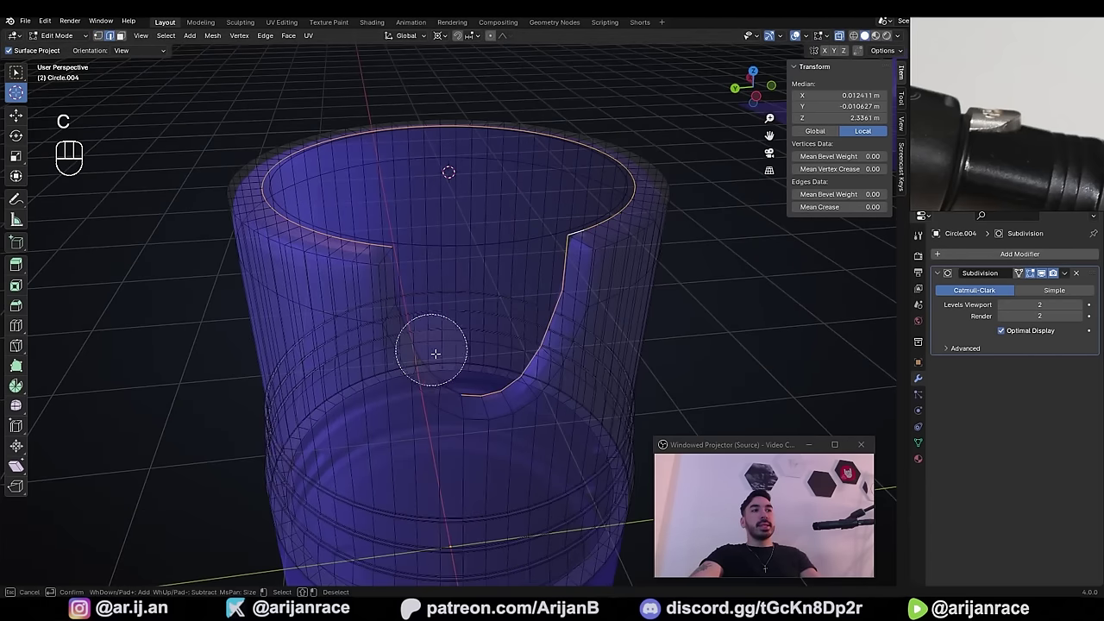
pyautogui.press('z')
pyautogui.click(388, 226)
pyautogui.press('z')
pyautogui.middleClick(392, 240)
pyautogui.press('c')
pyautogui.press('ctrl+z')
pyautogui.press('c')
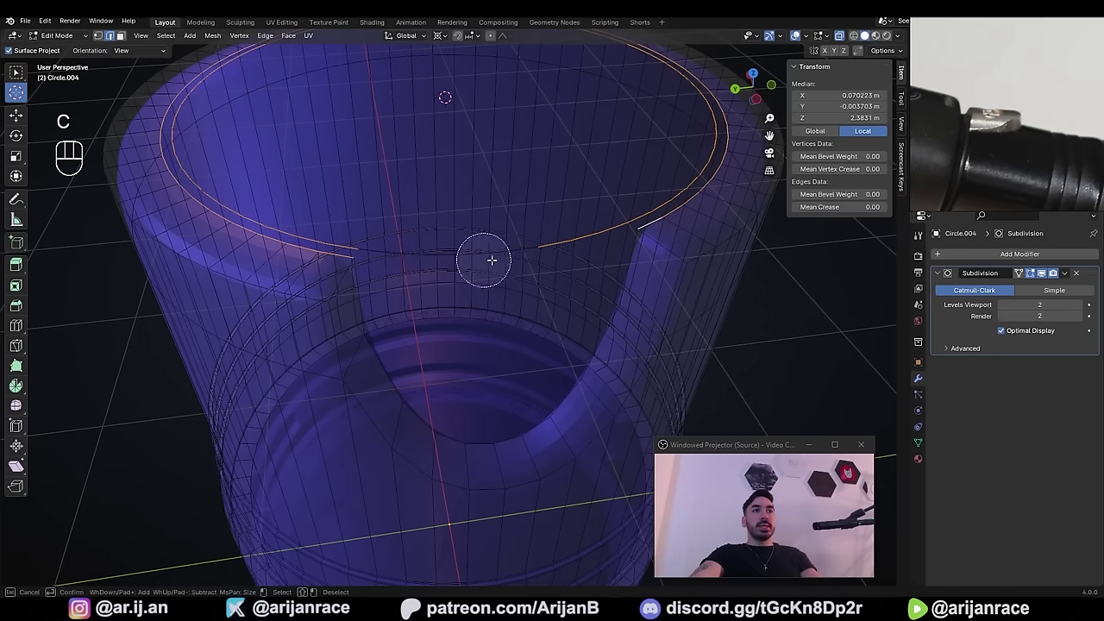
pyautogui.moveTo(597, 241); pyautogui.dragTo(434, 229)
pyautogui.moveTo(545, 259); pyautogui.dragTo(506, 261)
pyautogui.press('z')
pyautogui.middleClick(530, 287)
pyautogui.press('z')
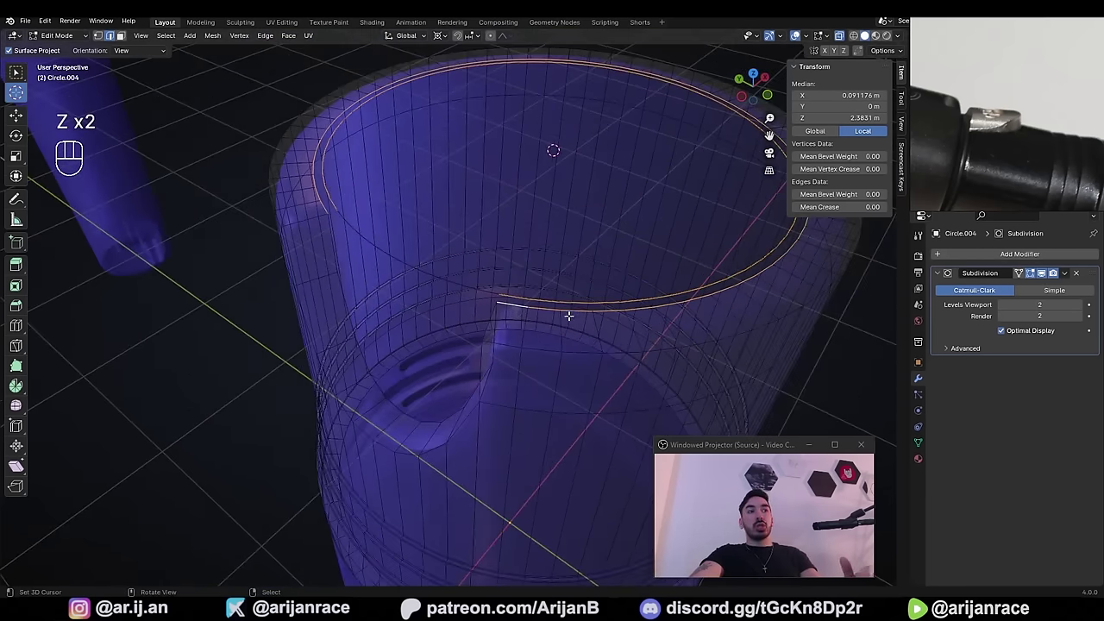
pyautogui.moveTo(367, 289); pyautogui.dragTo(444, 299)
pyautogui.press('z')
pyautogui.middleClick(414, 303)
# - Bridge the two rim loops with faces to form a thick flat-topped lip
pyautogui.press('w')
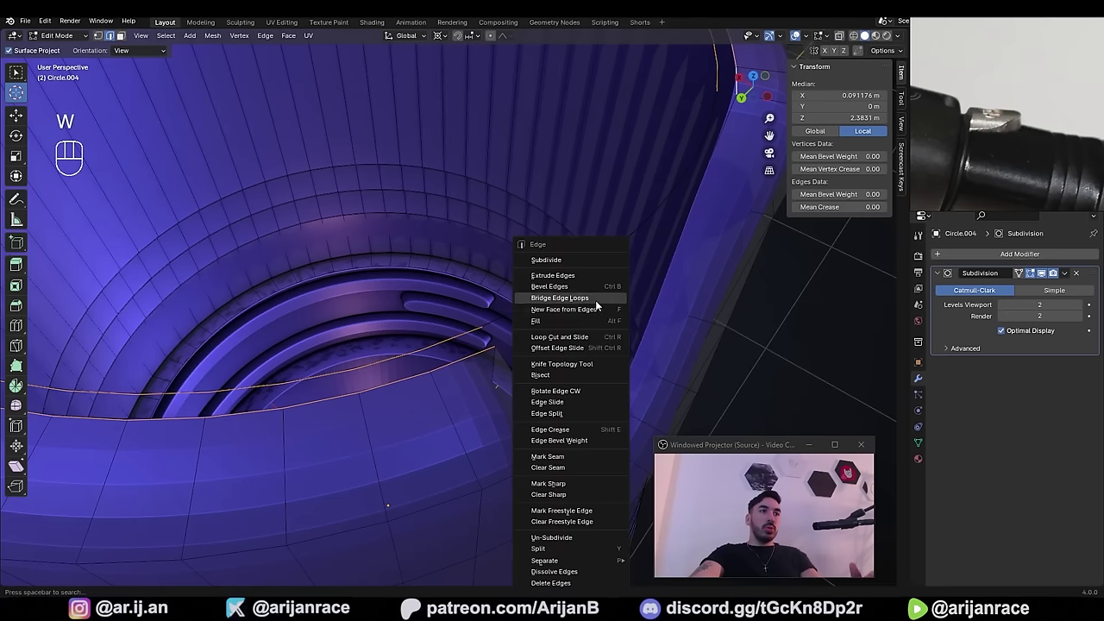
pyautogui.moveTo(540, 322); pyautogui.dragTo(500, 314)
pyautogui.press('w')
pyautogui.press('w')
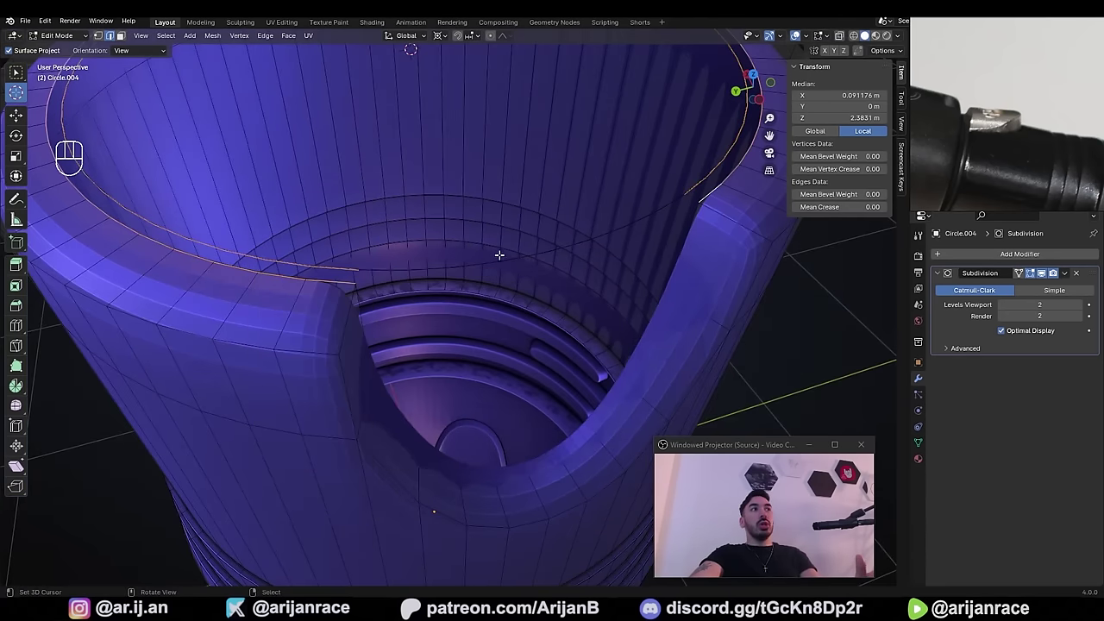
pyautogui.moveTo(270, 43); pyautogui.dragTo(285, 66)
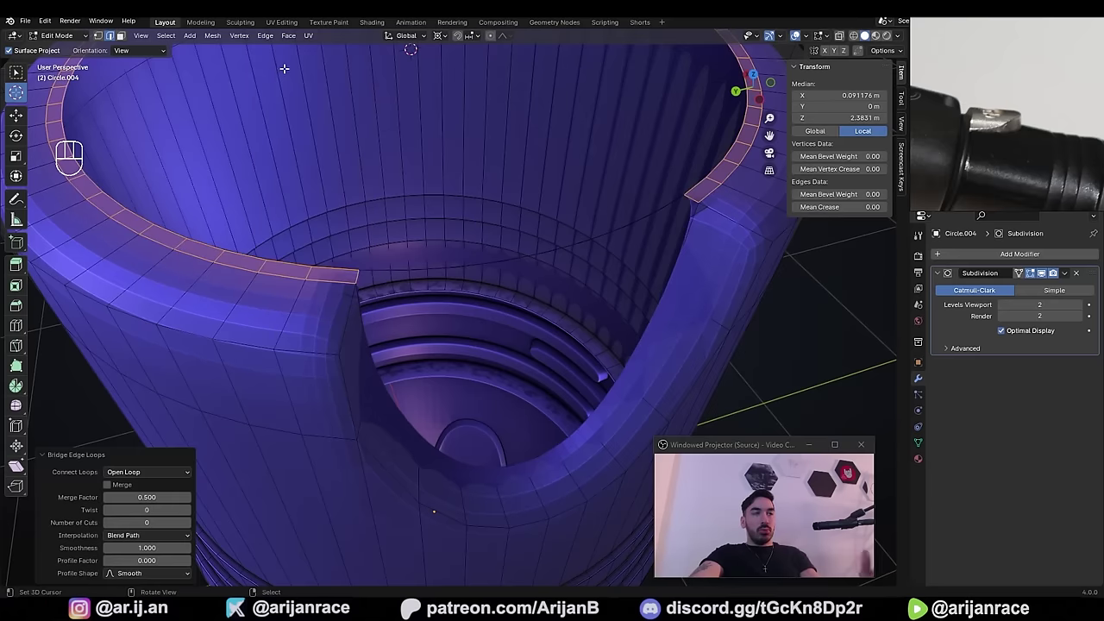
pyautogui.moveTo(550, 249); pyautogui.dragTo(516, 241)
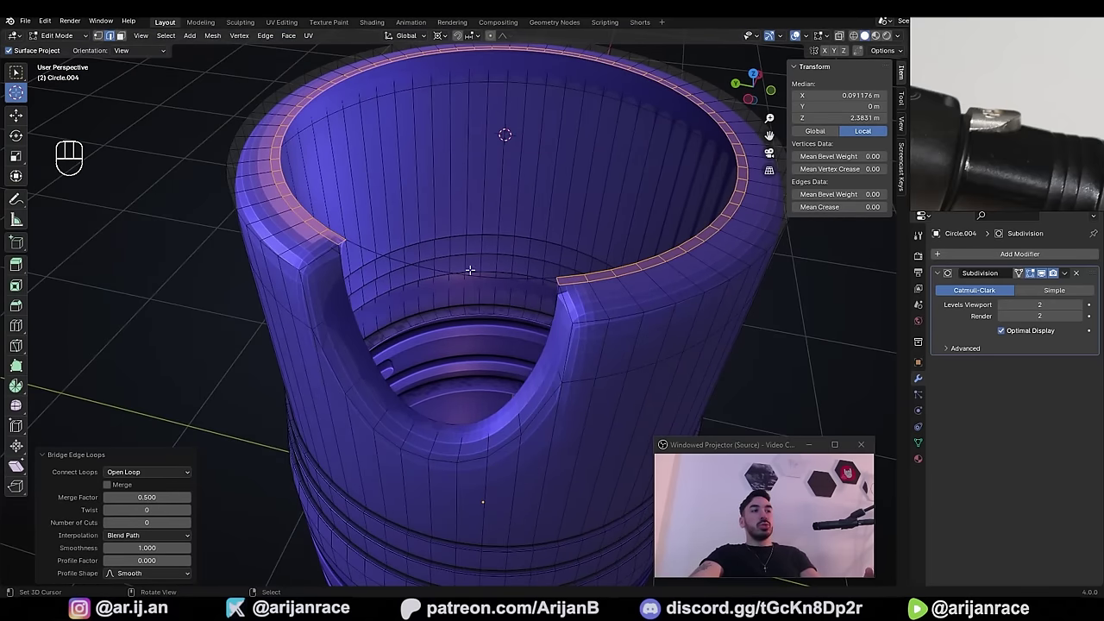
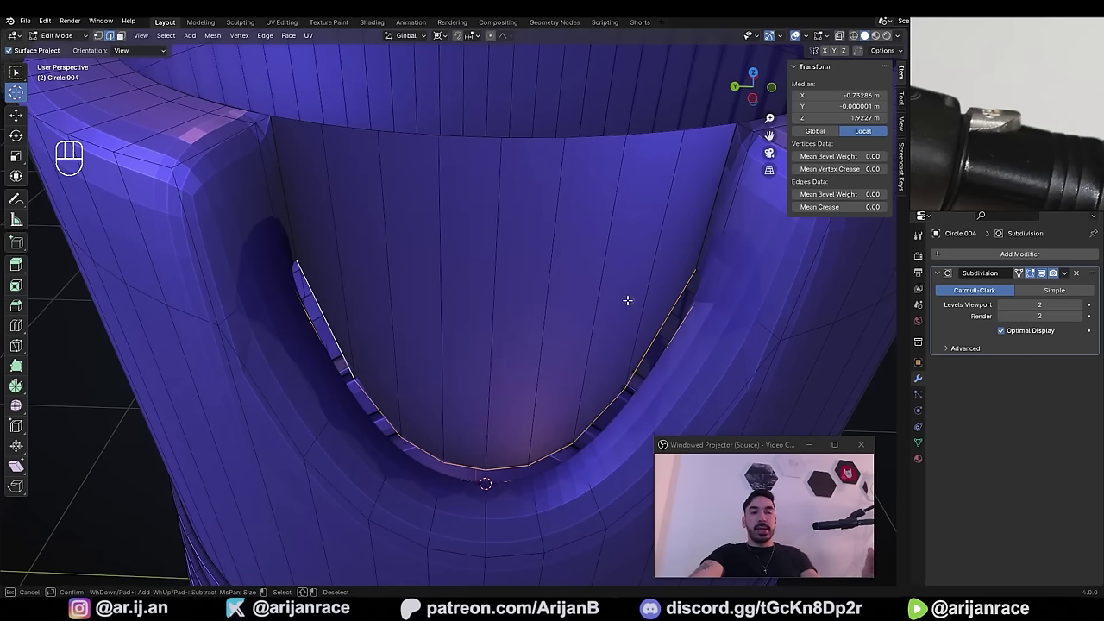
# - Select the whole mesh and merge overlapping vertices by distance
pyautogui.press('z')
pyautogui.press('w')
pyautogui.moveTo(451, 283); pyautogui.dragTo(505, 335)
pyautogui.press('z')
pyautogui.press('a')
pyautogui.press('shift+n')
pyautogui.moveTo(522, 304); pyautogui.dragTo(534, 317)
pyautogui.press('m')
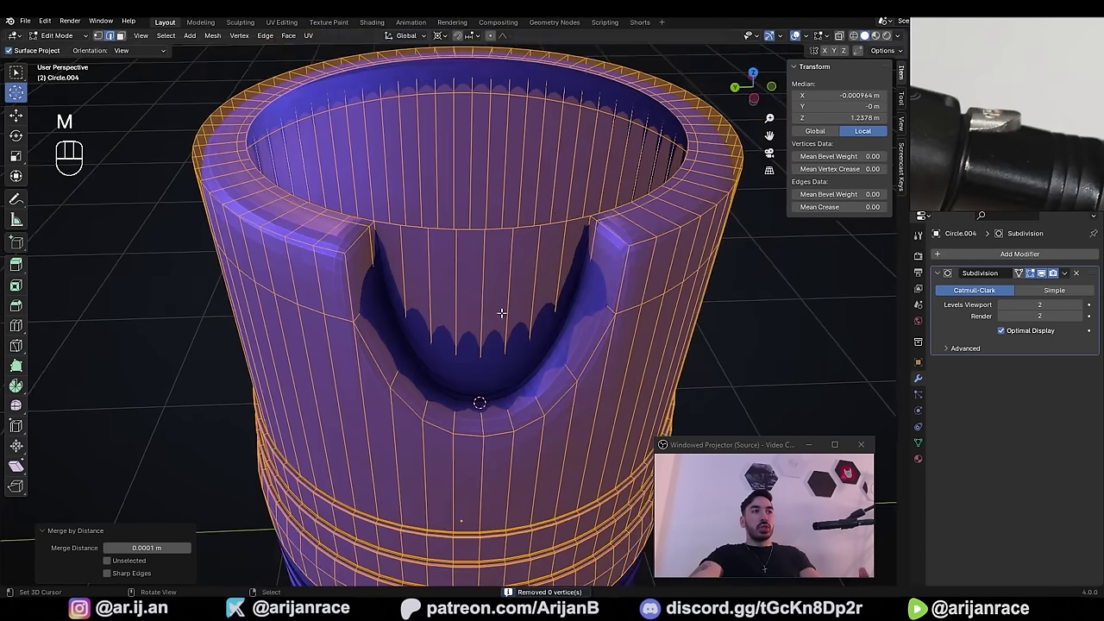
# - Extrude the inner top rim loop, scale it narrower and raise it into a slim tube above the rim
pyautogui.middleClick(478, 321)
pyautogui.press('1')
pyautogui.click(539, 276)
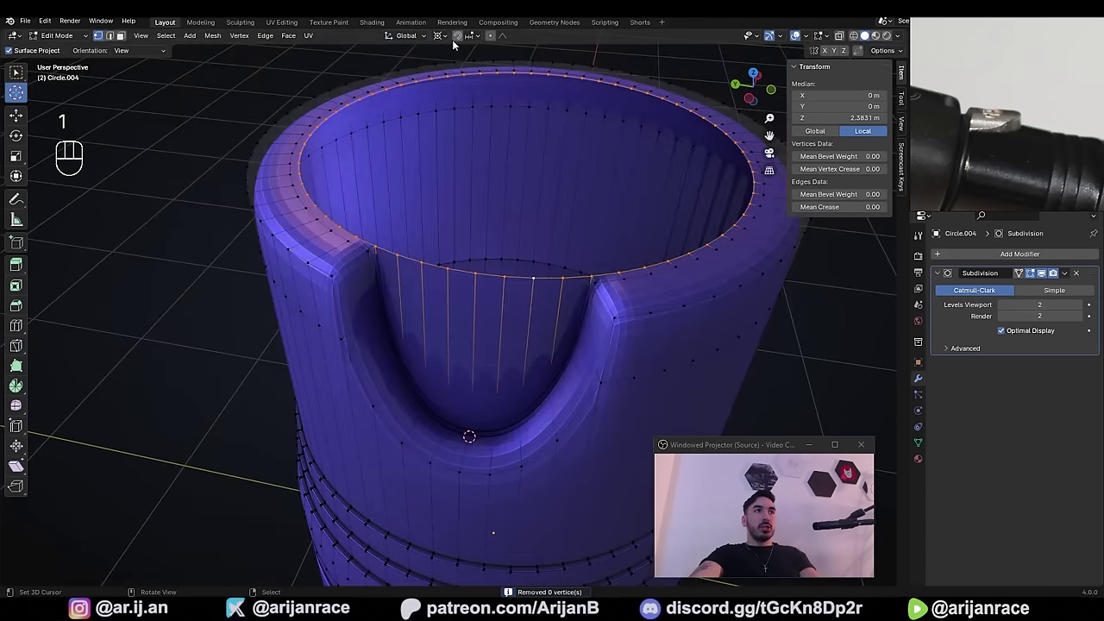
pyautogui.press('e')
pyautogui.press('s')
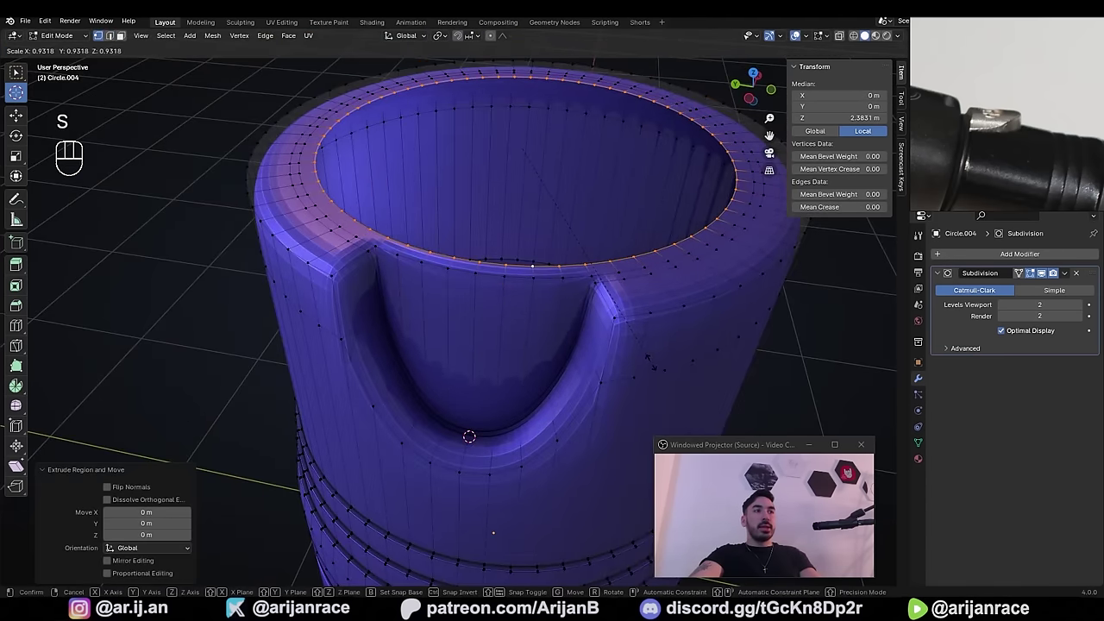
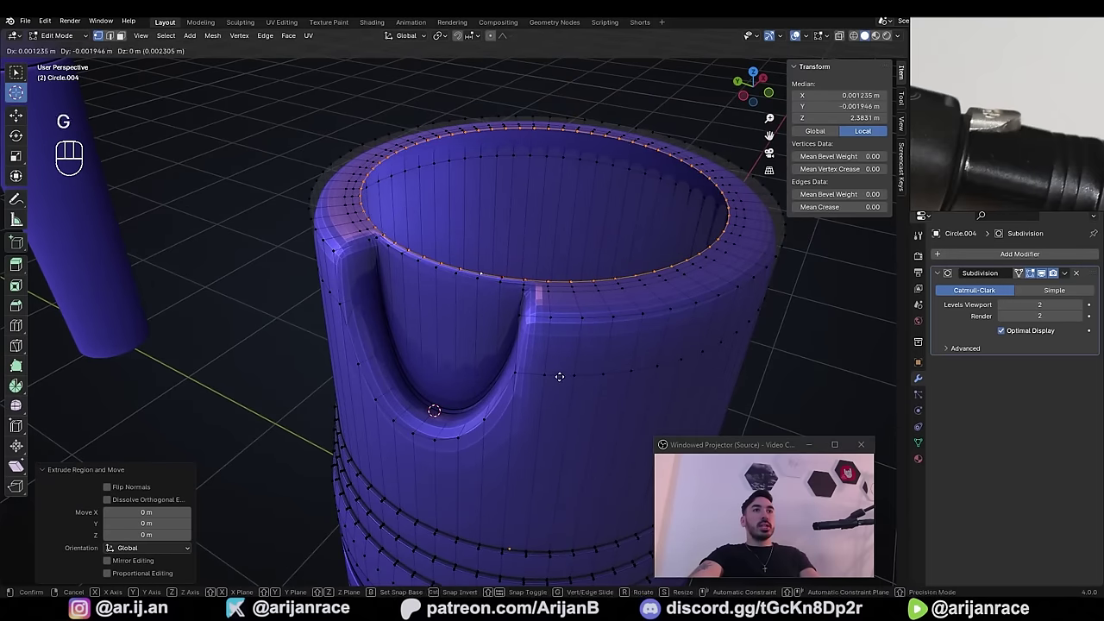
pyautogui.click(565, 200)
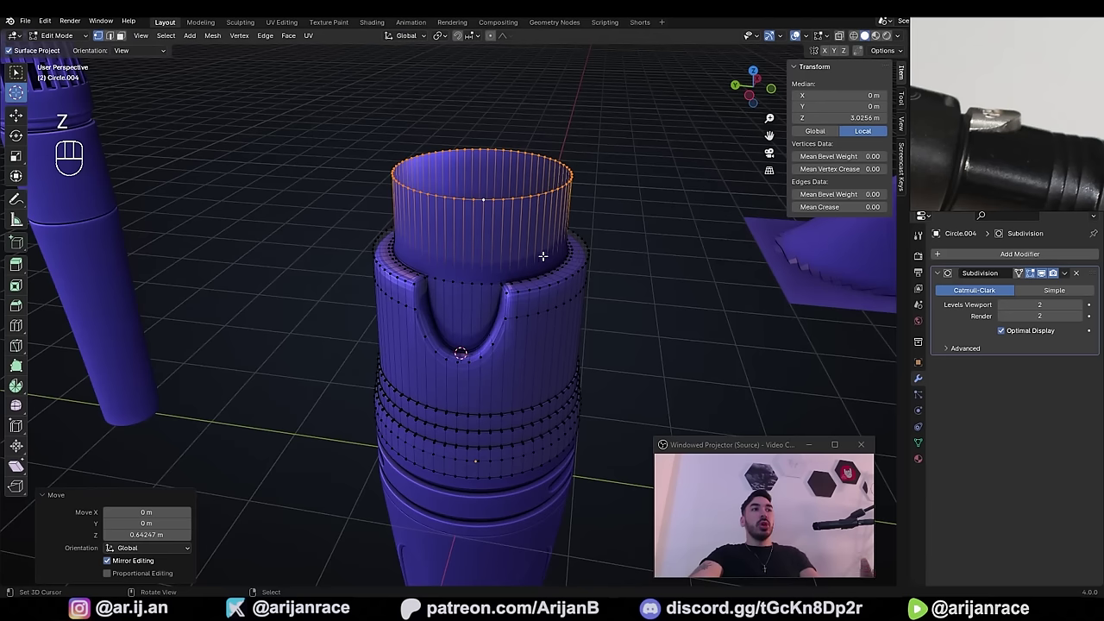
pyautogui.press('ctrl+s')
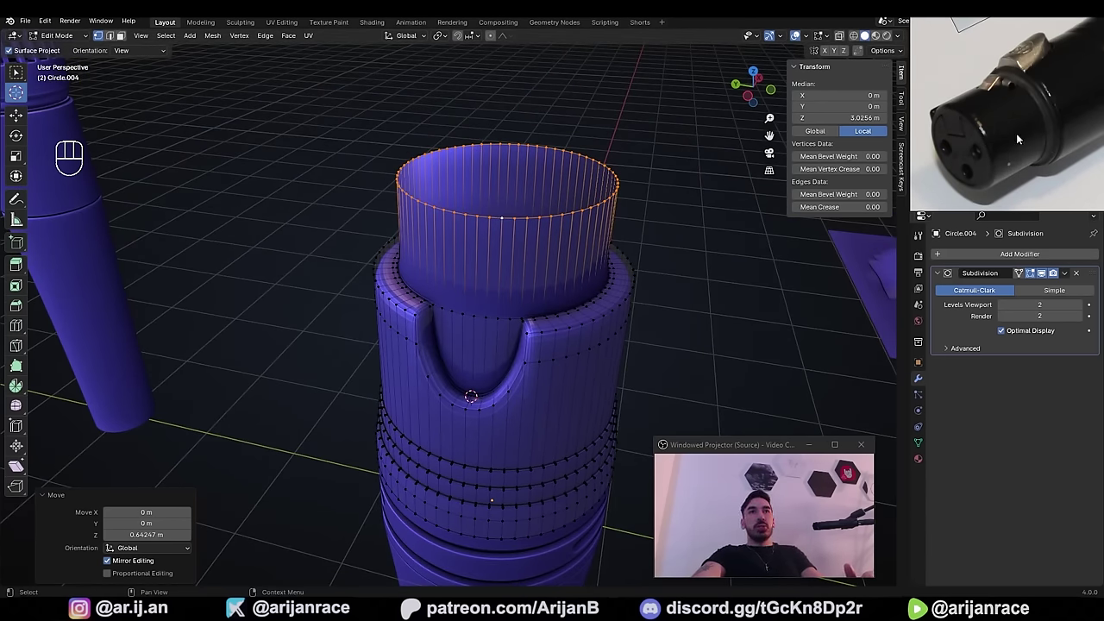
# - Select the notch's outline edges, including the hidden one seen through X-ray
pyautogui.press('alt+2')
pyautogui.click(315, 287)
pyautogui.click(371, 270)
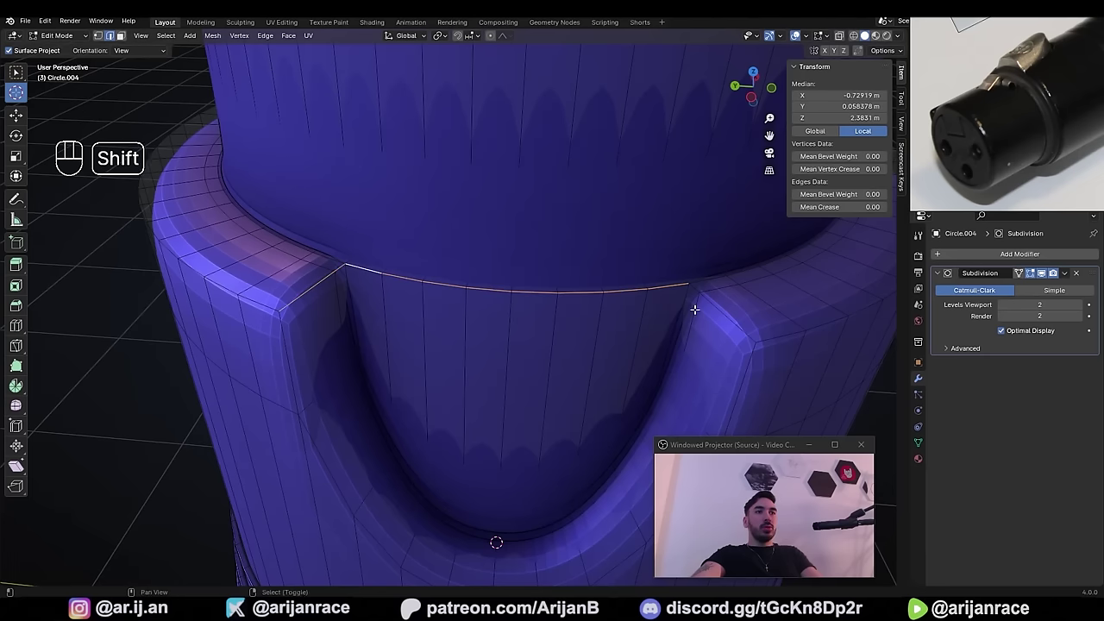
pyautogui.click(716, 309)
pyautogui.click(775, 339)
pyautogui.moveTo(329, 360); pyautogui.dragTo(363, 304)
pyautogui.click(340, 260)
pyautogui.click(368, 378)
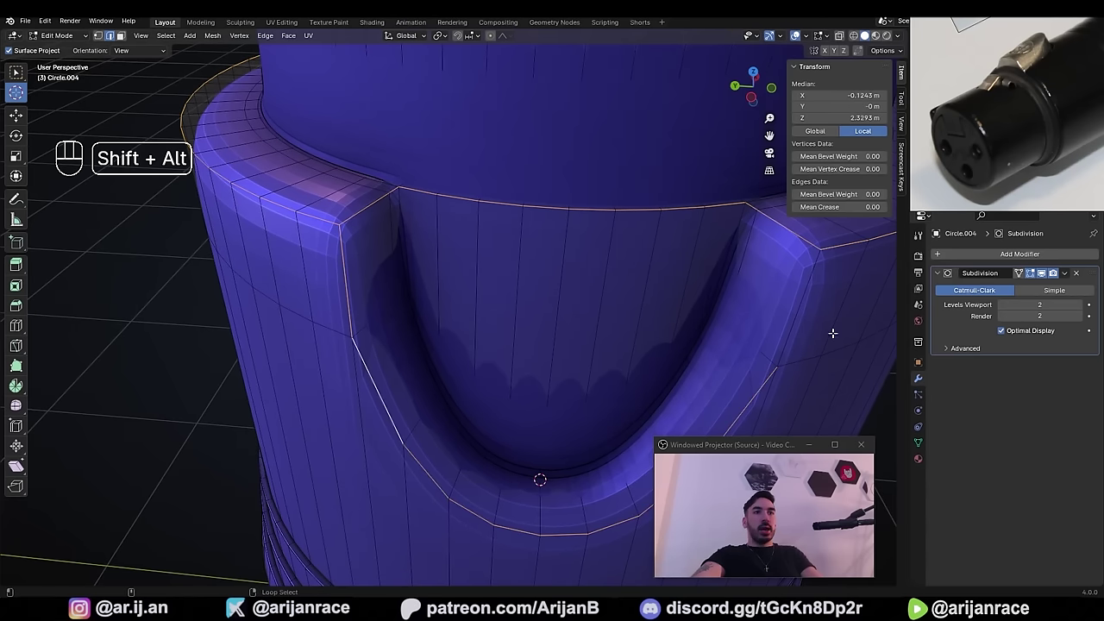
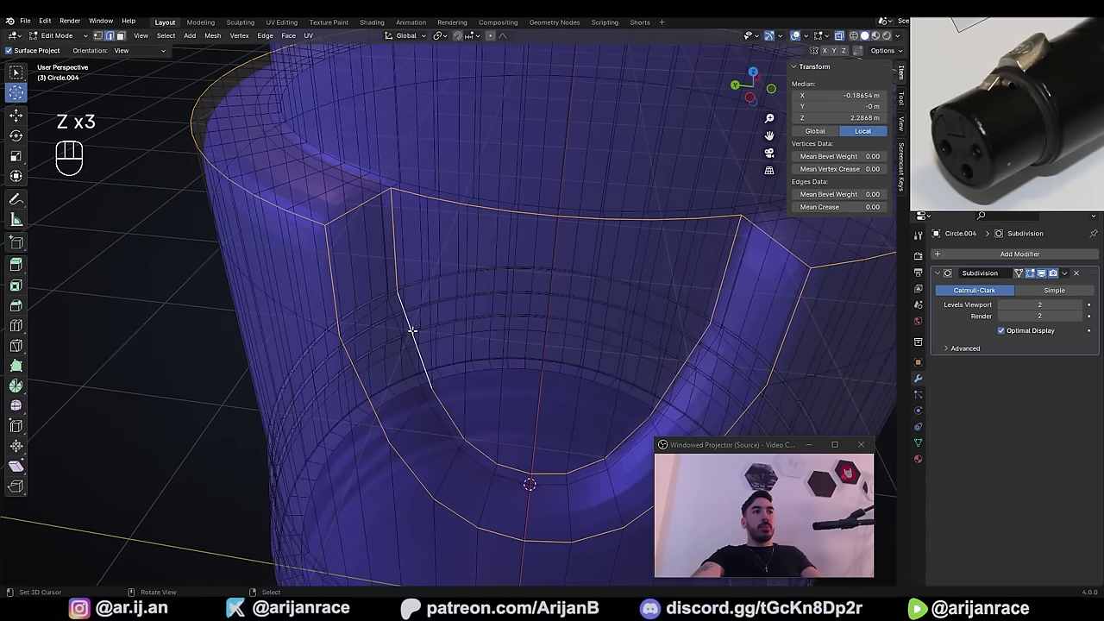
pyautogui.press('z')
pyautogui.click(647, 392)
pyautogui.press('z')
# - Bevel the notch outline edges, adjusting width and segment count
pyautogui.press('ctrl+b')
pyautogui.press('ctrl+b')
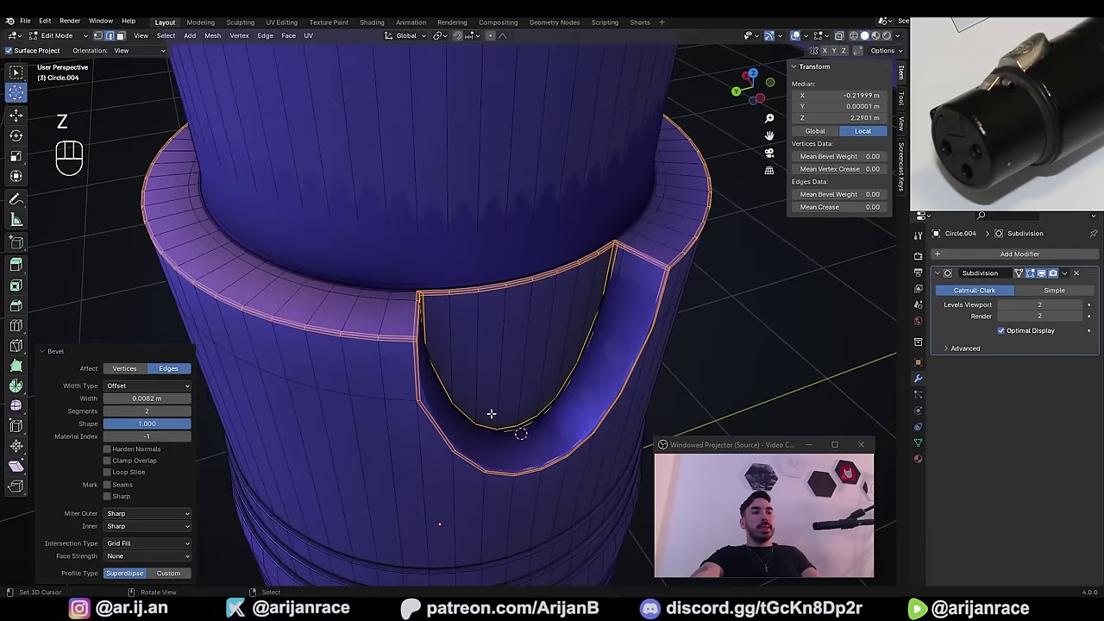
pyautogui.press('z')
pyautogui.moveTo(648, 307); pyautogui.dragTo(638, 268)
pyautogui.moveTo(465, 316); pyautogui.dragTo(503, 269)
pyautogui.middleClick(619, 259)
pyautogui.middleClick(565, 326)
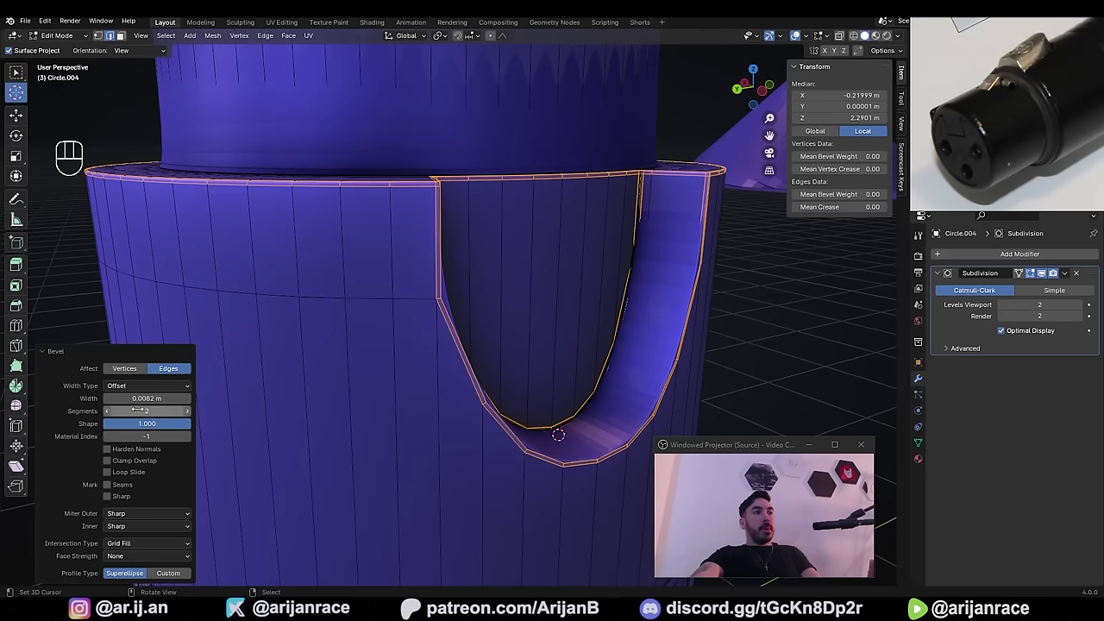
pyautogui.moveTo(85, 523); pyautogui.dragTo(133, 555)
# - Tidy the notch corner geometry, joining a stray corner vertex and checking the faces
pyautogui.press('ctrl+b')
pyautogui.moveTo(160, 513); pyautogui.dragTo(145, 533)
pyautogui.moveTo(153, 515); pyautogui.dragTo(138, 551)
pyautogui.press('z')
pyautogui.press('1')
pyautogui.click(408, 279)
pyautogui.press('j')
pyautogui.moveTo(551, 287); pyautogui.dragTo(556, 267)
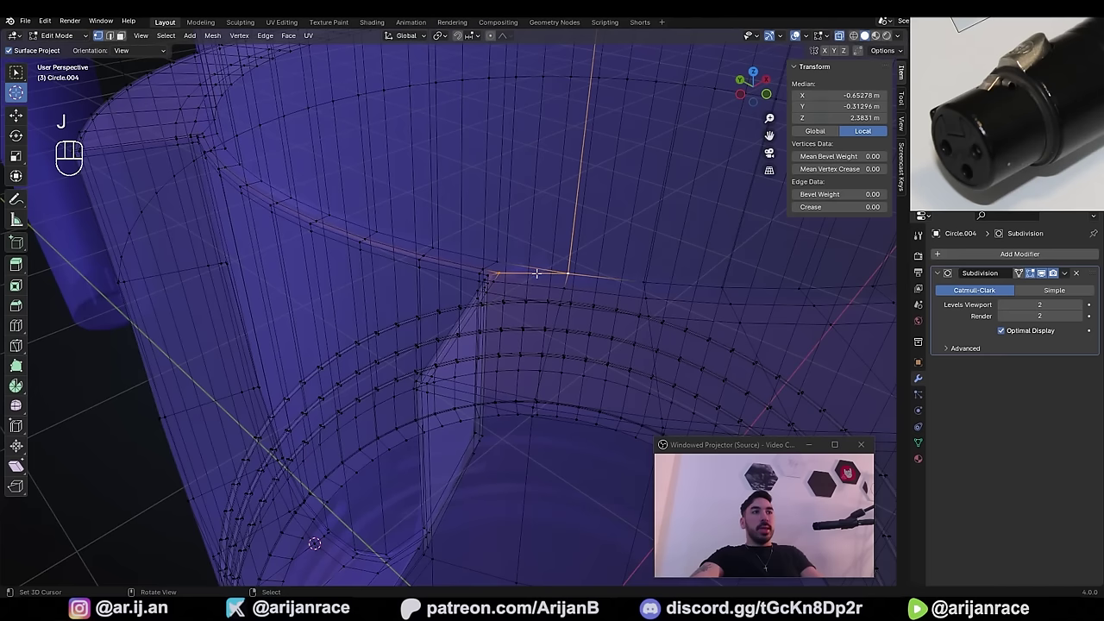
pyautogui.press('3')
pyautogui.click(502, 265)
pyautogui.press('z')
pyautogui.middleClick(523, 287)
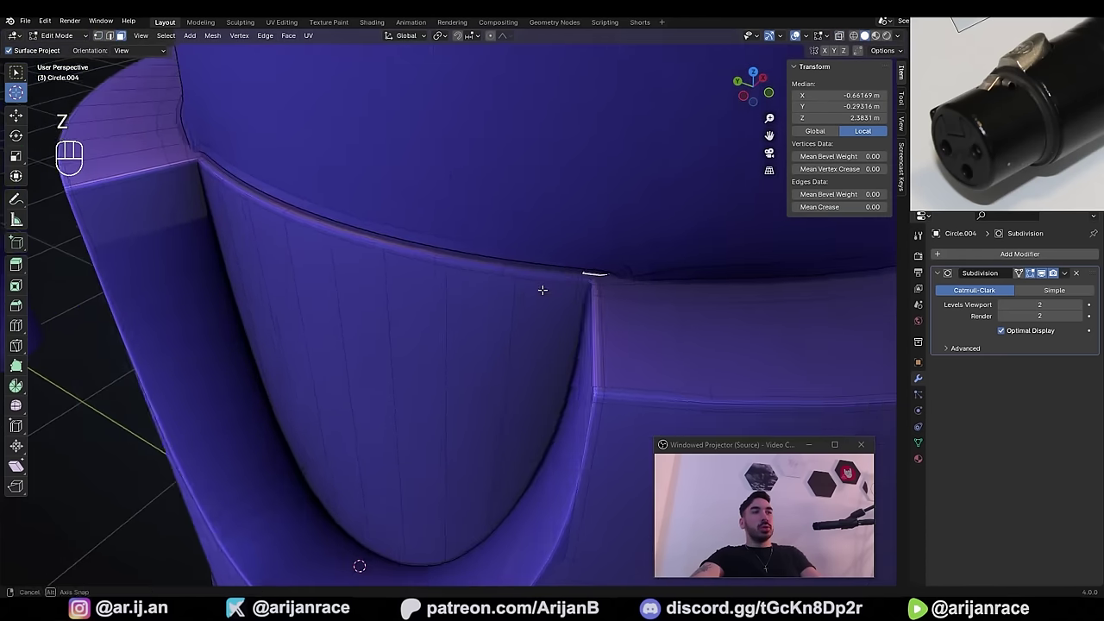
pyautogui.middleClick(521, 308)
pyautogui.click(528, 265)
pyautogui.middleClick(401, 237)
pyautogui.press('ctrl+b')
pyautogui.press('z')
# - Return to Object Mode, inspect the notched connector and save the file
pyautogui.press('Tab')
pyautogui.middleClick(556, 293)
pyautogui.moveTo(549, 286); pyautogui.dragTo(451, 270)
pyautogui.moveTo(377, 301); pyautogui.dragTo(402, 311)
pyautogui.moveTo(416, 299); pyautogui.dragTo(446, 274)
pyautogui.middleClick(440, 301)
pyautogui.press('Tab')
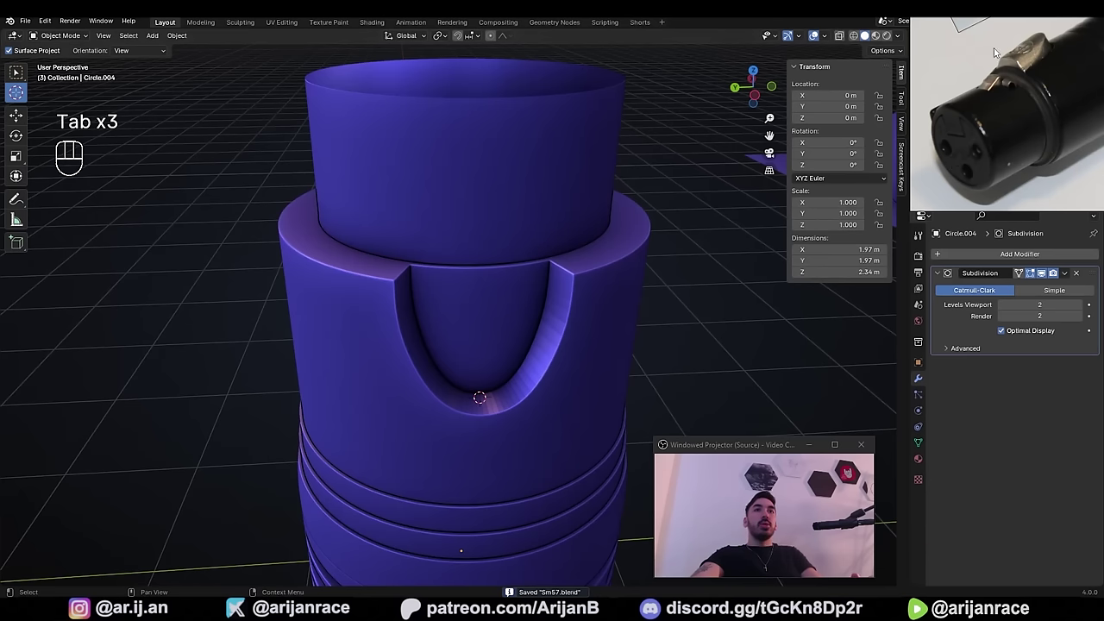
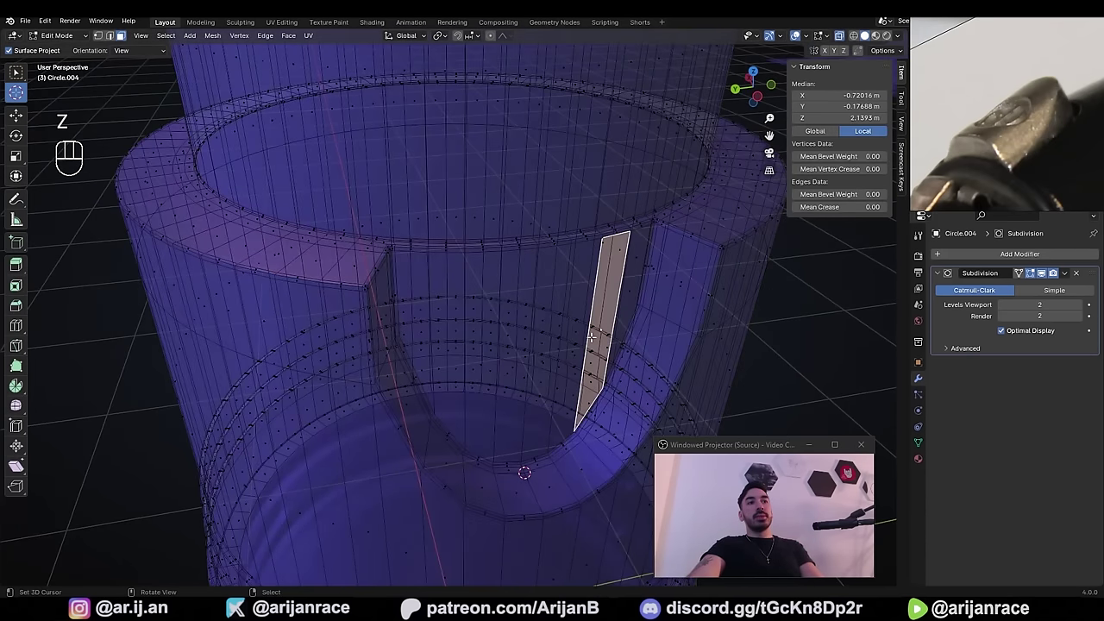
# - Select the notch's curved inner wall faces and duplicate them
pyautogui.press('z')
pyautogui.press('a')
pyautogui.press('z')
pyautogui.press('z')
pyautogui.rightClick(319, 174)
pyautogui.moveTo(512, 399); pyautogui.dragTo(508, 371)
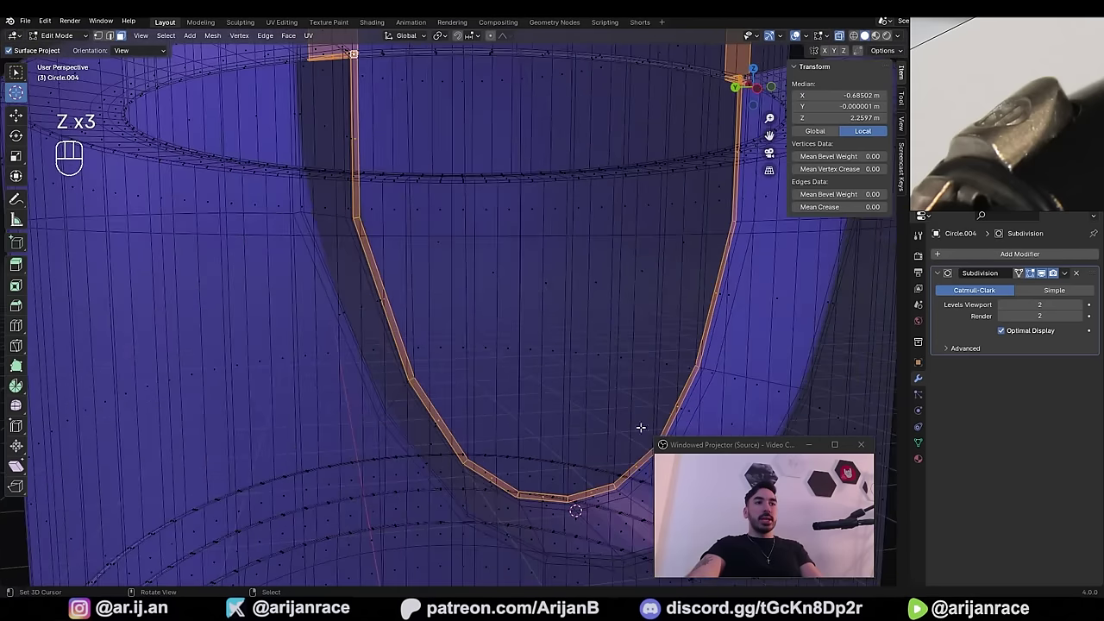
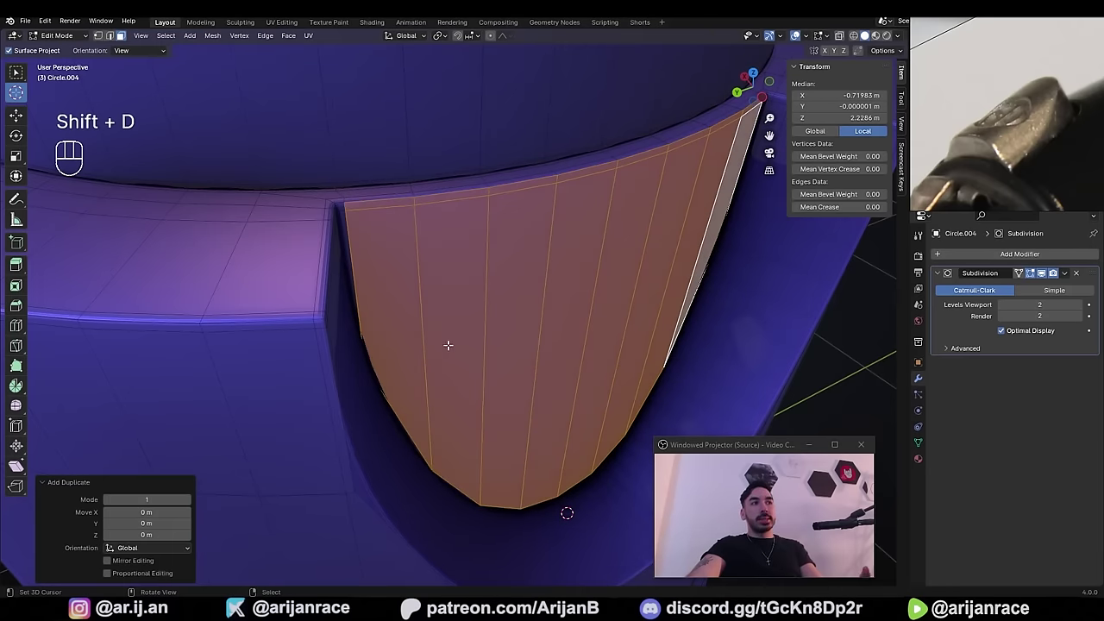
# - Separate the duplicated faces into their own object and push them outward along their normals
pyautogui.press('p')
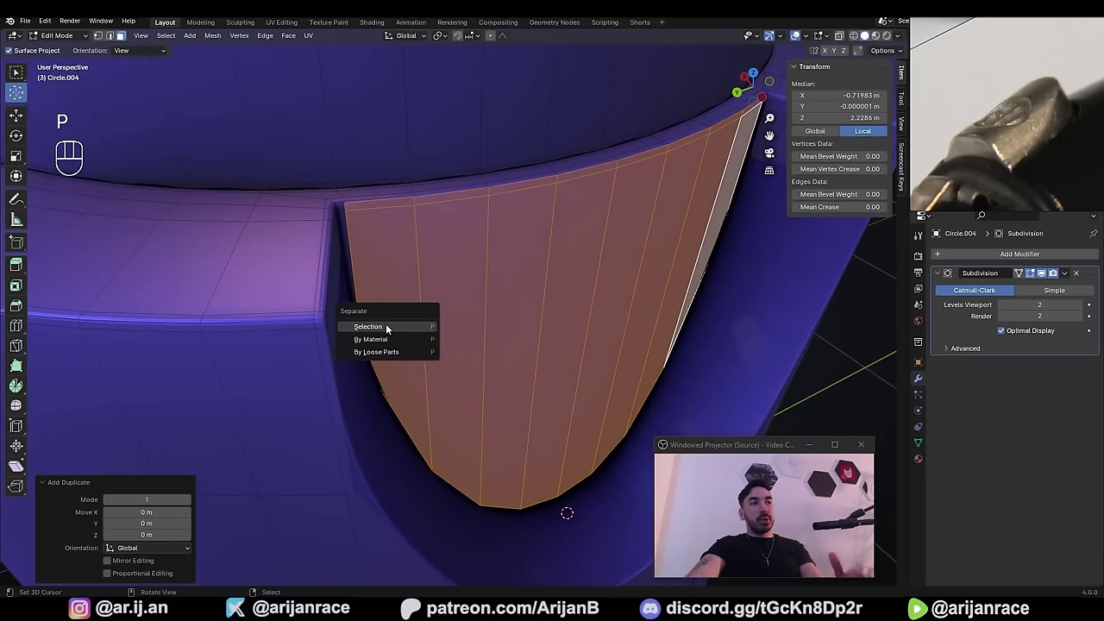
pyautogui.press('Tab')
pyautogui.press('g')
pyautogui.click(499, 313)
pyautogui.press('Tab')
pyautogui.click(519, 332)
pyautogui.press('a')
pyautogui.click(501, 324)
pyautogui.middleClick(517, 327)
pyautogui.press('alt+s')
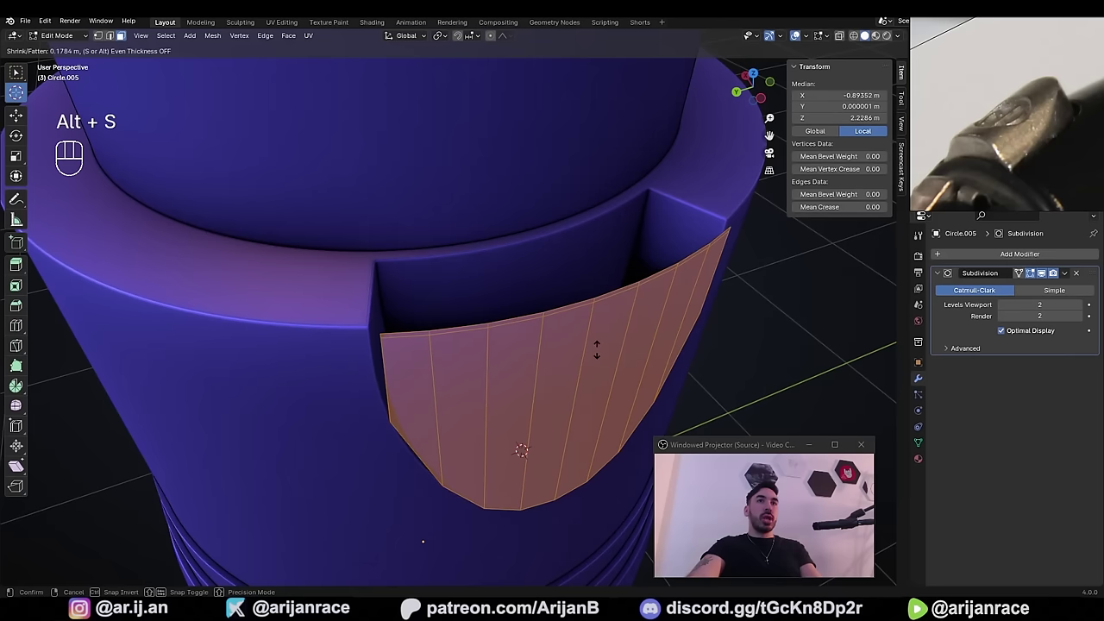
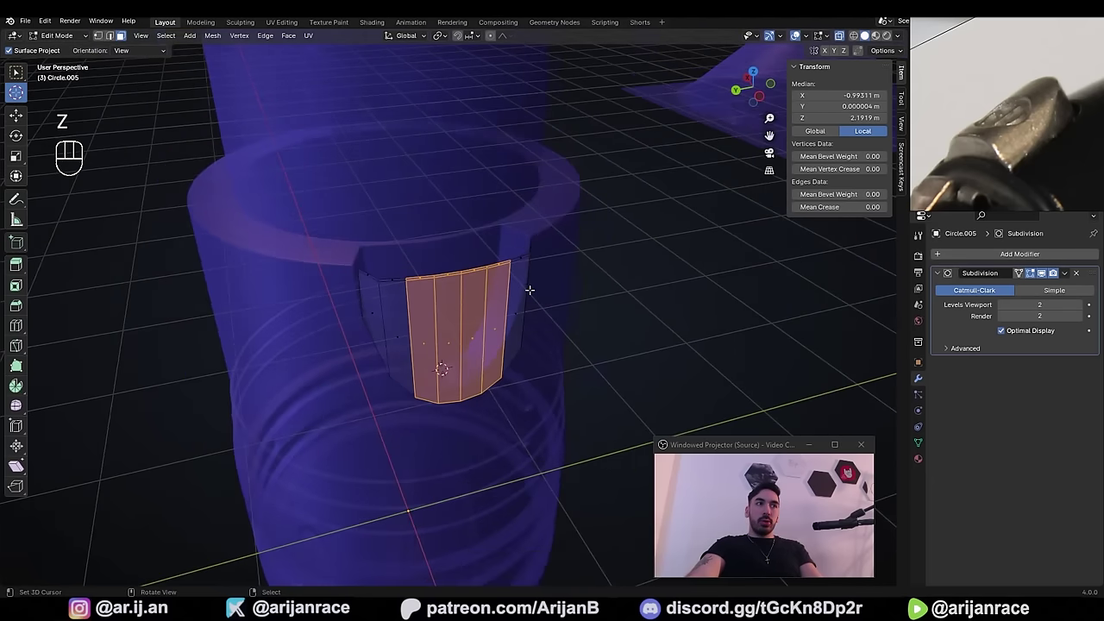
# - Offset the separated tab faces along their normals and nudge the piece into place beside the notch
pyautogui.middleClick(520, 292)
pyautogui.press('z')
pyautogui.moveTo(557, 347); pyautogui.dragTo(582, 363)
pyautogui.middleClick(607, 370)
pyautogui.press('alt+s')
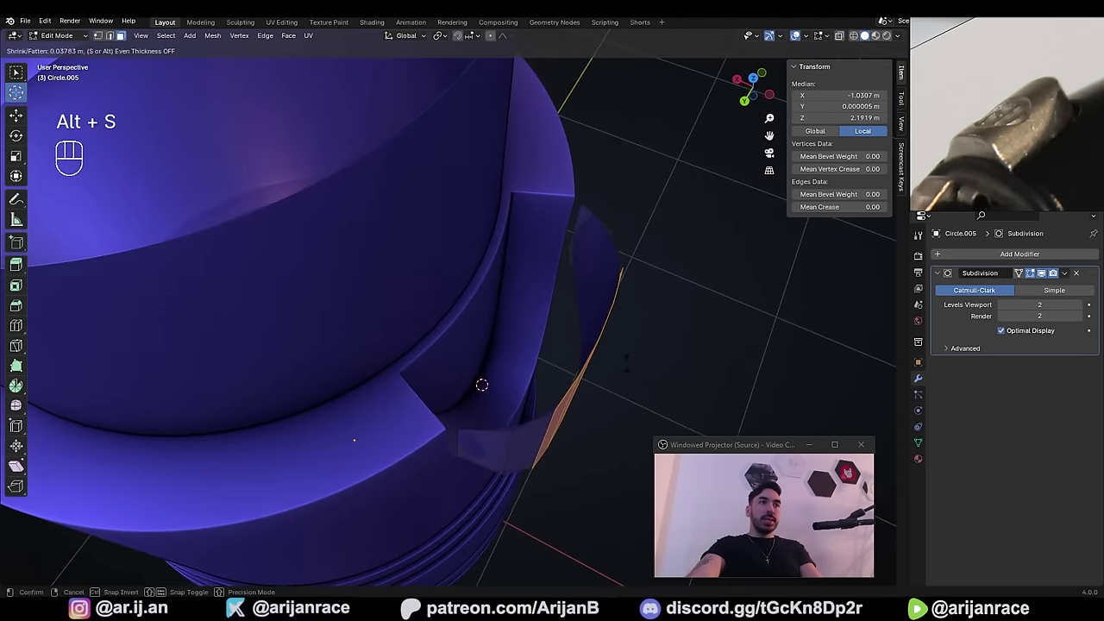
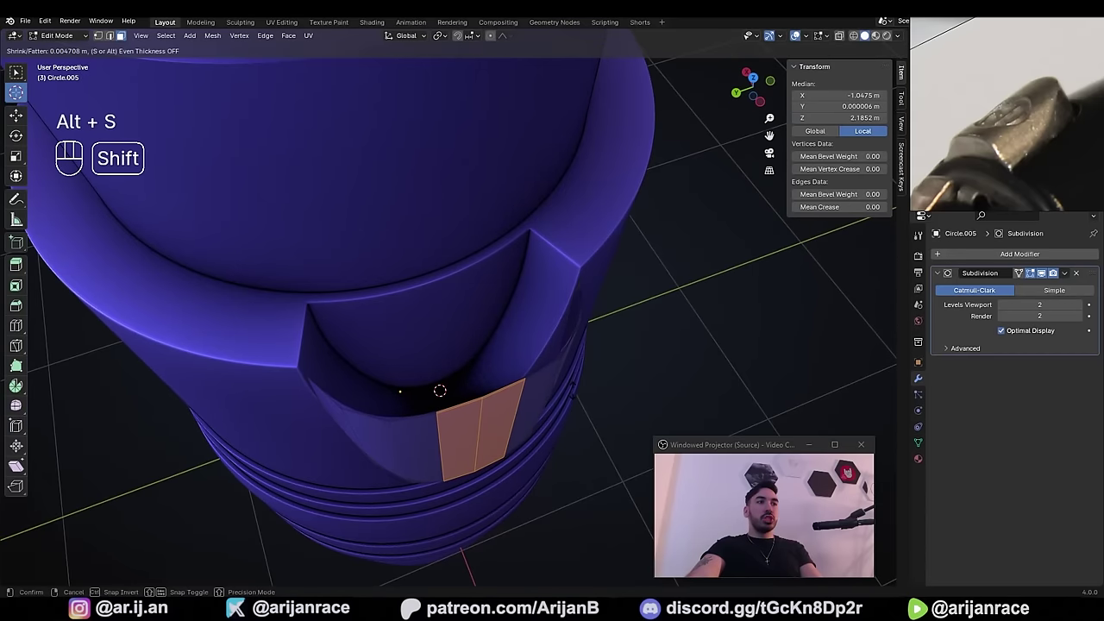
pyautogui.click(574, 391)
pyautogui.press('Tab')
pyautogui.moveTo(543, 414); pyautogui.dragTo(580, 308)
pyautogui.press('Tab')
pyautogui.moveTo(532, 303); pyautogui.dragTo(459, 267)
pyautogui.press('ctrl+z')
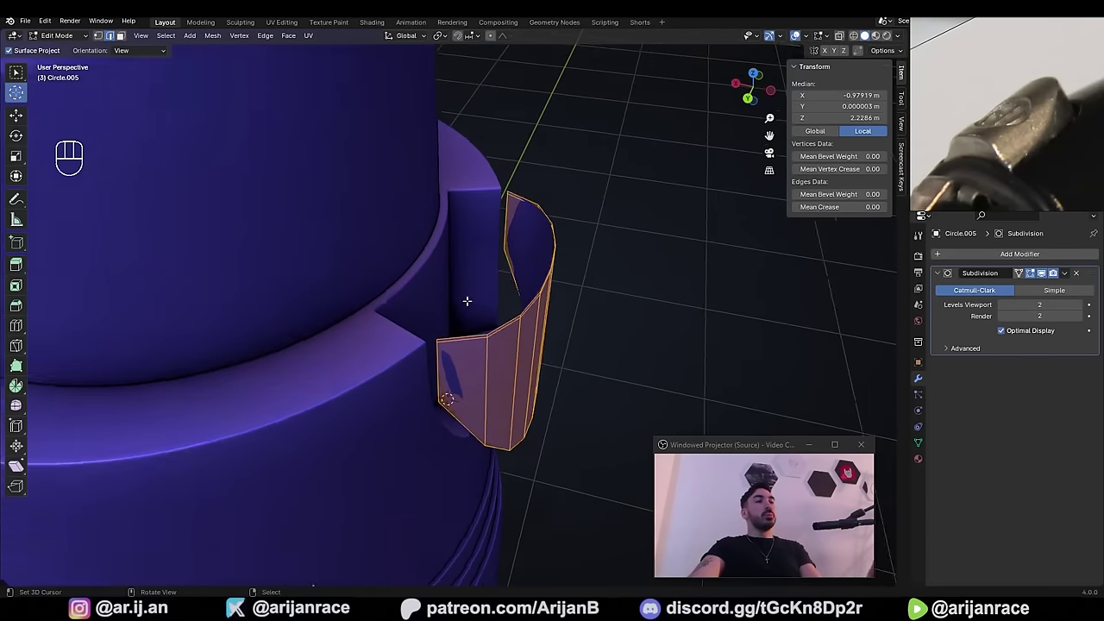
# - Duplicate the tab piece for the second half and join both halves into one object
pyautogui.middleClick(462, 337)
pyautogui.press('Tab')
pyautogui.click(425, 316)
pyautogui.moveTo(419, 317); pyautogui.dragTo(393, 323)
pyautogui.press('Tab')
pyautogui.moveTo(362, 317); pyautogui.dragTo(421, 322)
pyautogui.press('z')
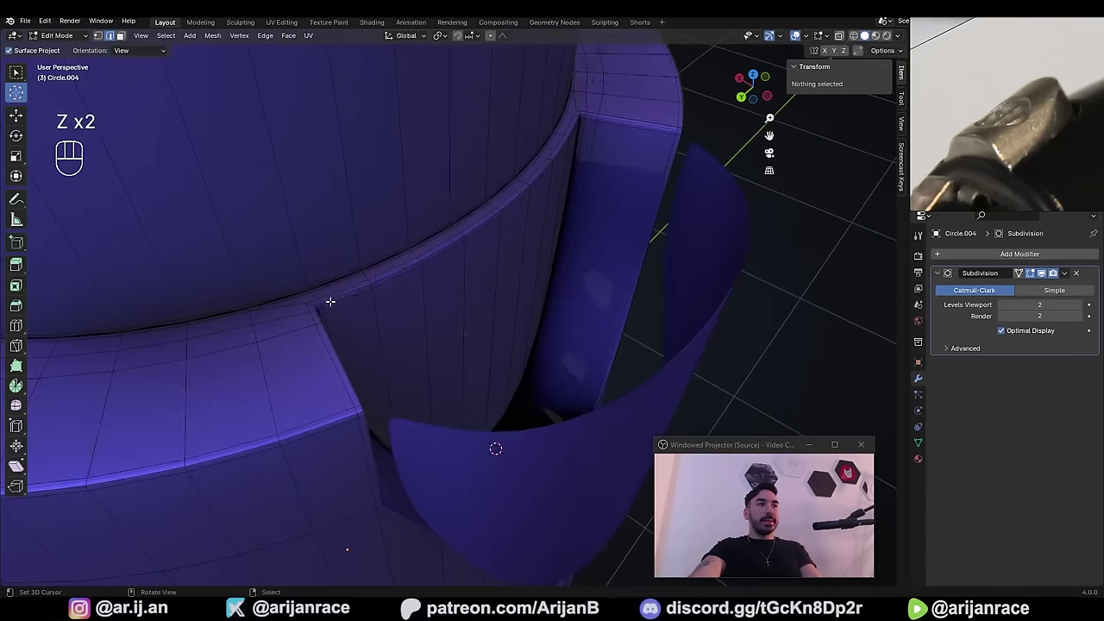
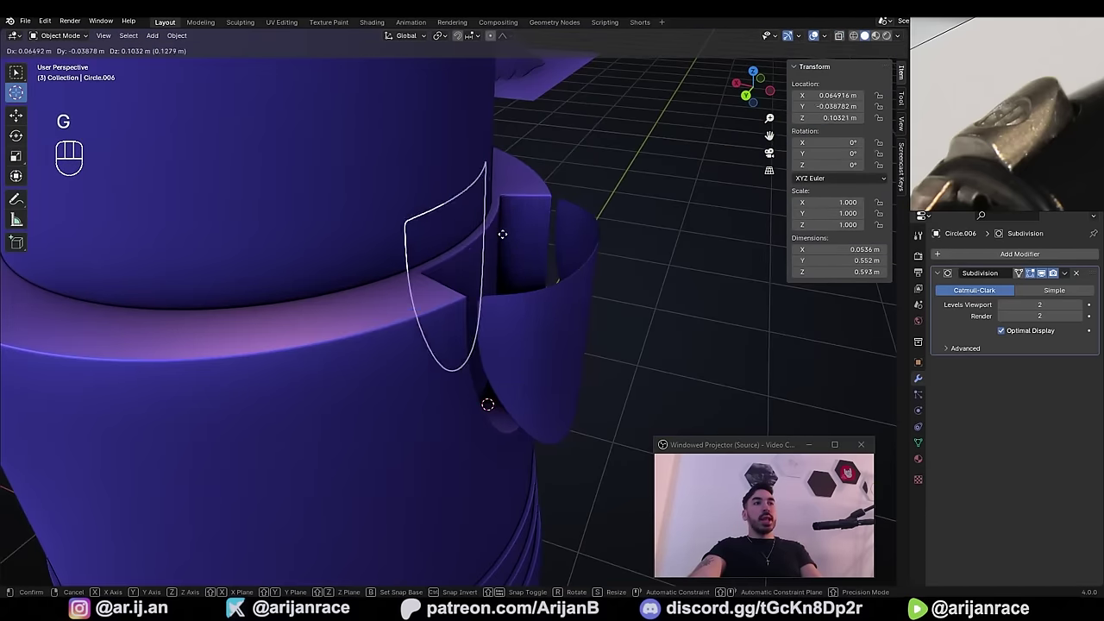
pyautogui.press('g')
pyautogui.click(583, 240)
pyautogui.press('g')
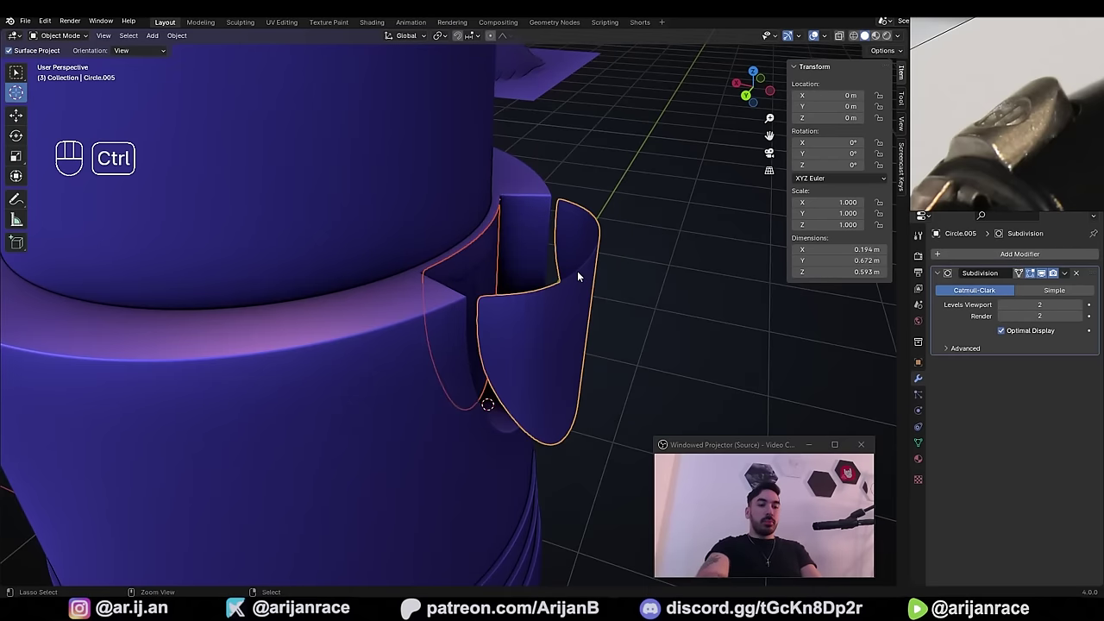
pyautogui.press('ctrl+j')
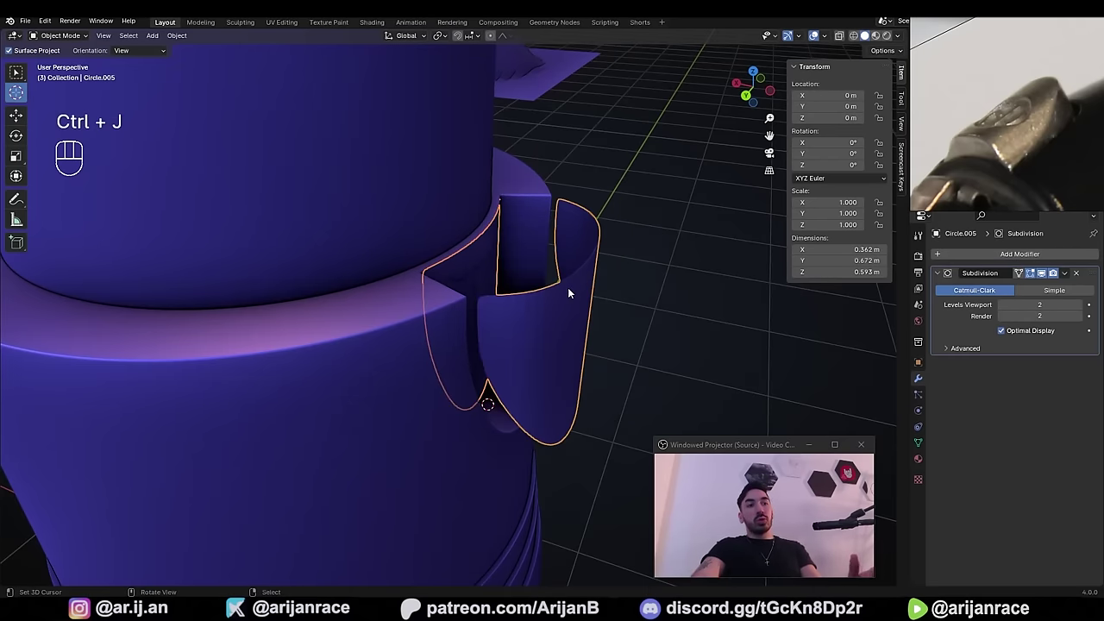
# - Bridge the joined tab's inner and outer edge loops to close it into a solid insert
pyautogui.press('Tab')
pyautogui.press('z')
pyautogui.middleClick(414, 231)
pyautogui.click(409, 228)
pyautogui.moveTo(409, 228); pyautogui.dragTo(324, 261)
pyautogui.click(323, 261)
pyautogui.click(576, 238)
pyautogui.middleClick(570, 280)
pyautogui.click(556, 295)
pyautogui.click(307, 346)
# - Extrude the tab faces to give the insert real thickness with a closed top
pyautogui.click(390, 487)
pyautogui.press('ctrl+z')
pyautogui.press('w')
pyautogui.press('z')
pyautogui.moveTo(291, 38); pyautogui.dragTo(267, 39)
pyautogui.moveTo(269, 47); pyautogui.dragTo(402, 227)
pyautogui.moveTo(441, 246); pyautogui.dragTo(488, 360)
pyautogui.press('Tab')
# - Inset the insert's flat top face to add a thin border ring around the cap
pyautogui.moveTo(485, 355); pyautogui.dragTo(462, 351)
pyautogui.press('z')
pyautogui.moveTo(507, 245); pyautogui.dragTo(523, 259)
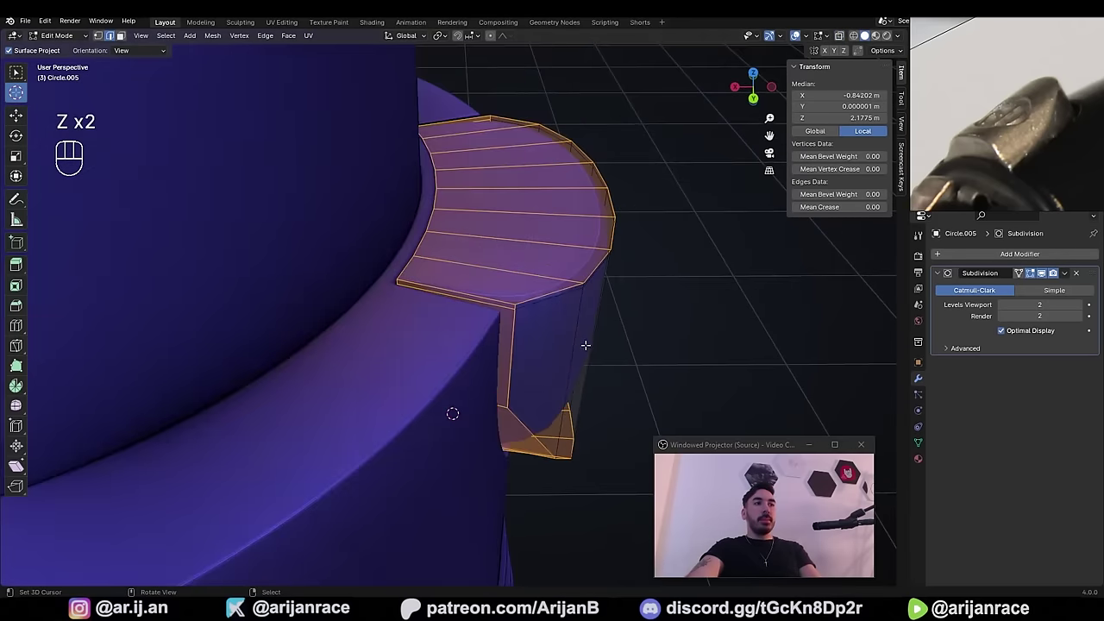
pyautogui.press('i')
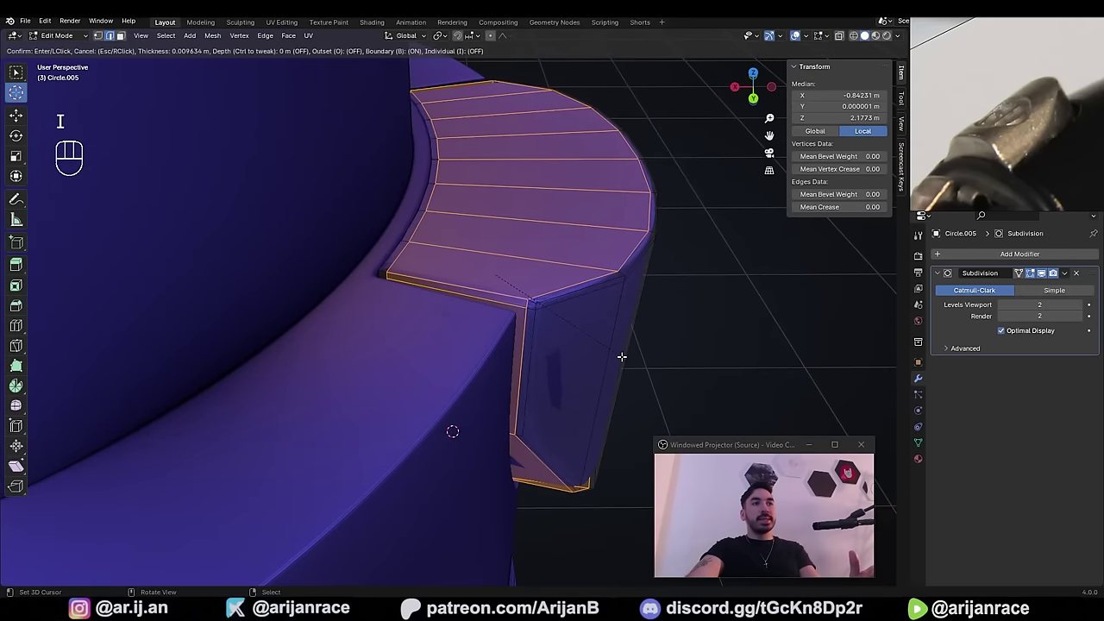
pyautogui.press('ctrl+z')
pyautogui.press('i')
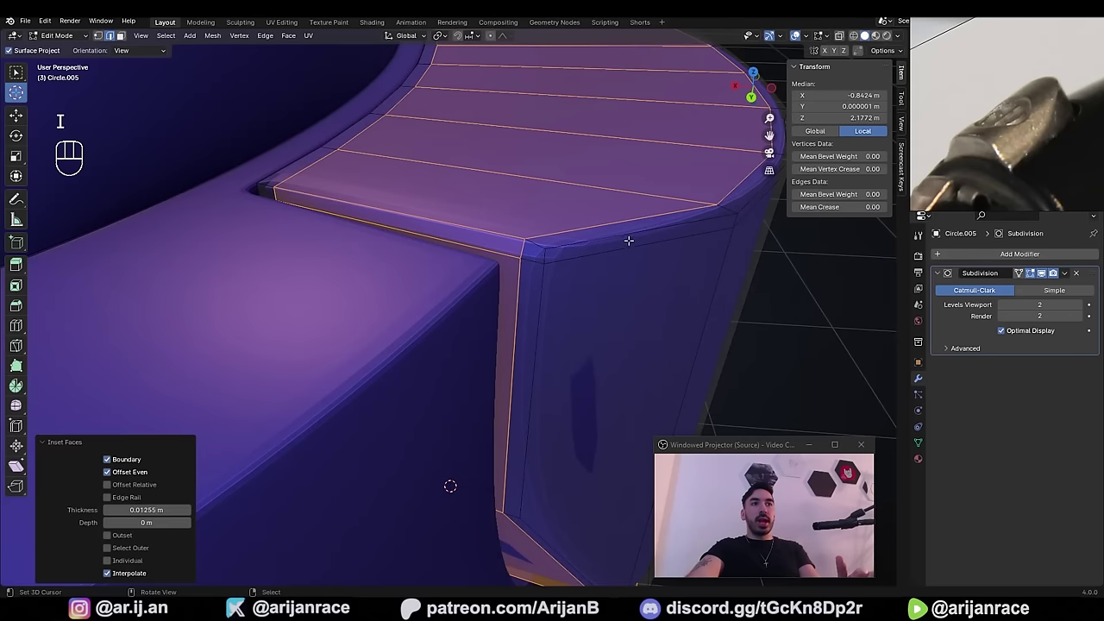
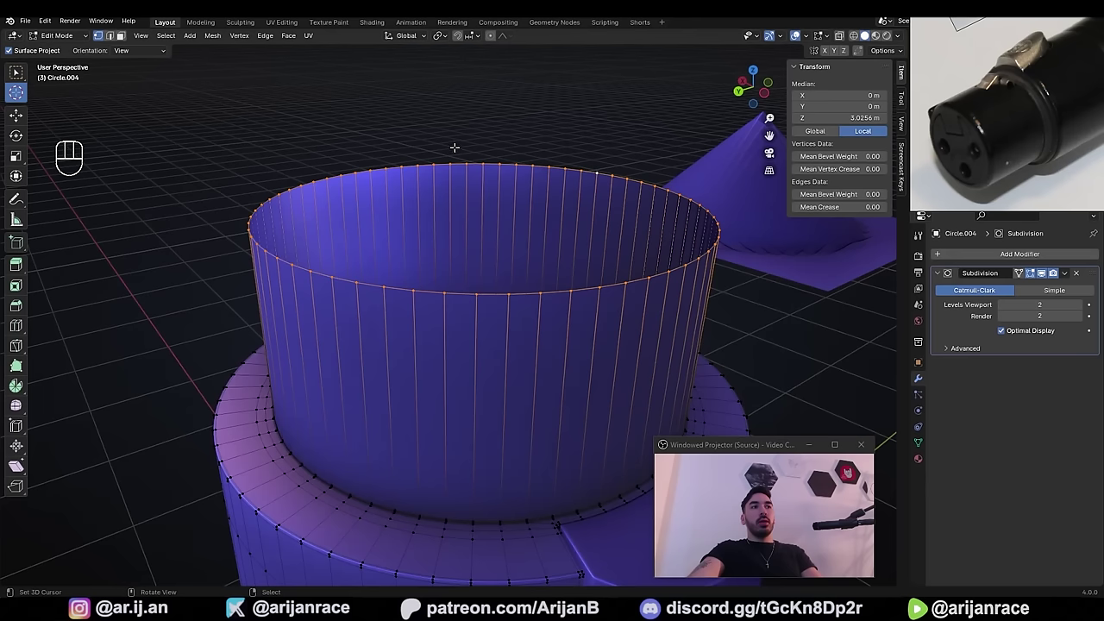
# - Extrude the tube's top rim, scale it inward into a flat ring cap and add six concentric loop cuts
pyautogui.middleClick(626, 282)
pyautogui.press('e')
pyautogui.press('ctrl+z')
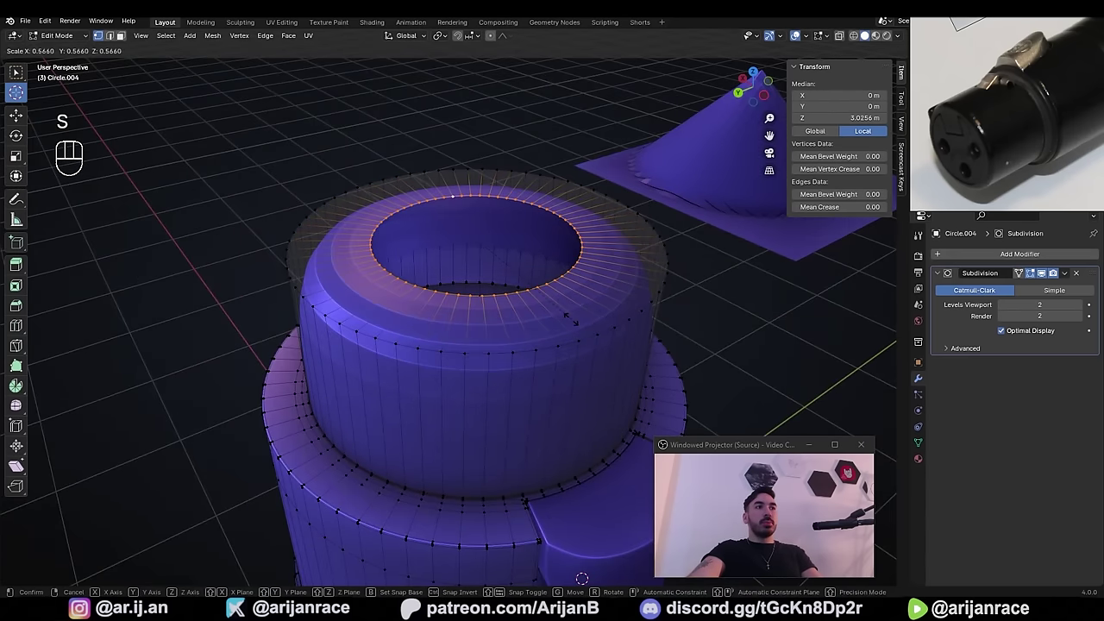
pyautogui.press('s')
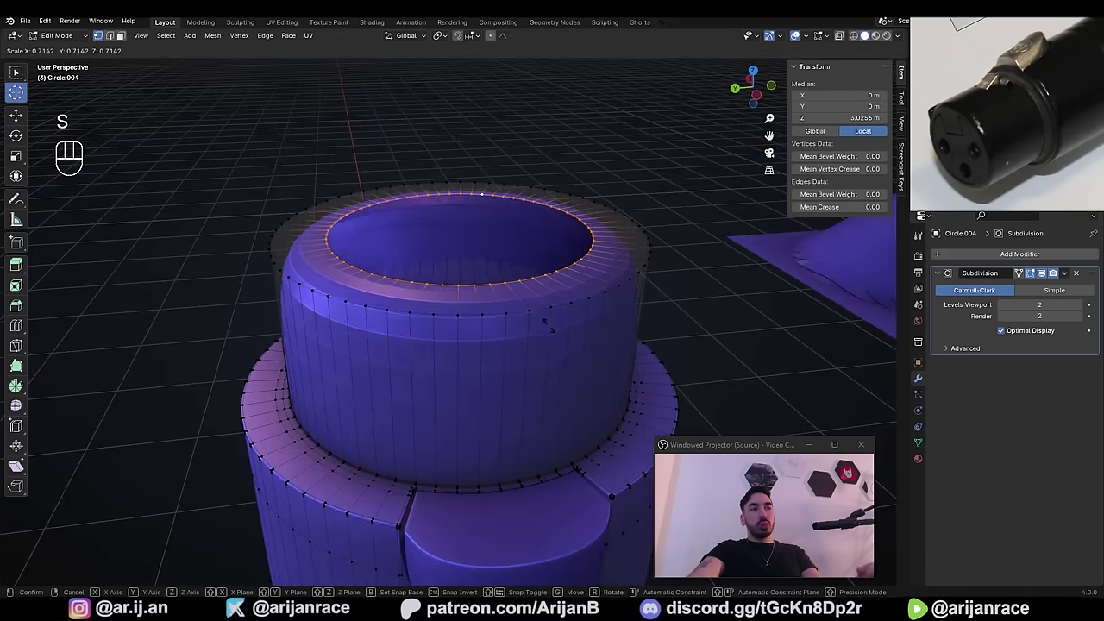
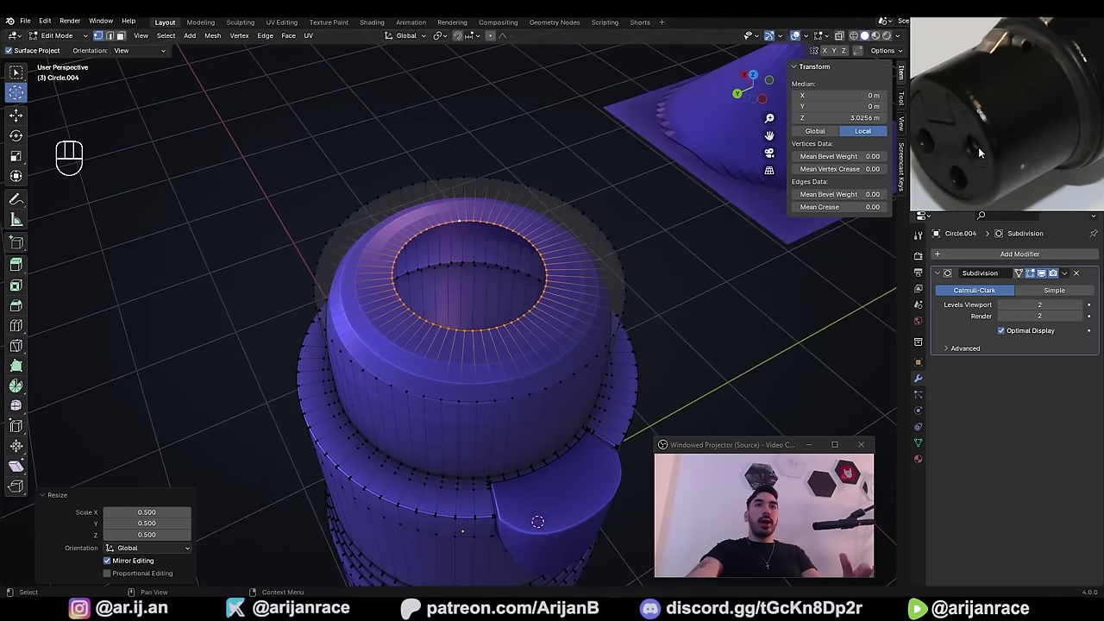
pyautogui.press('ctrl+r')
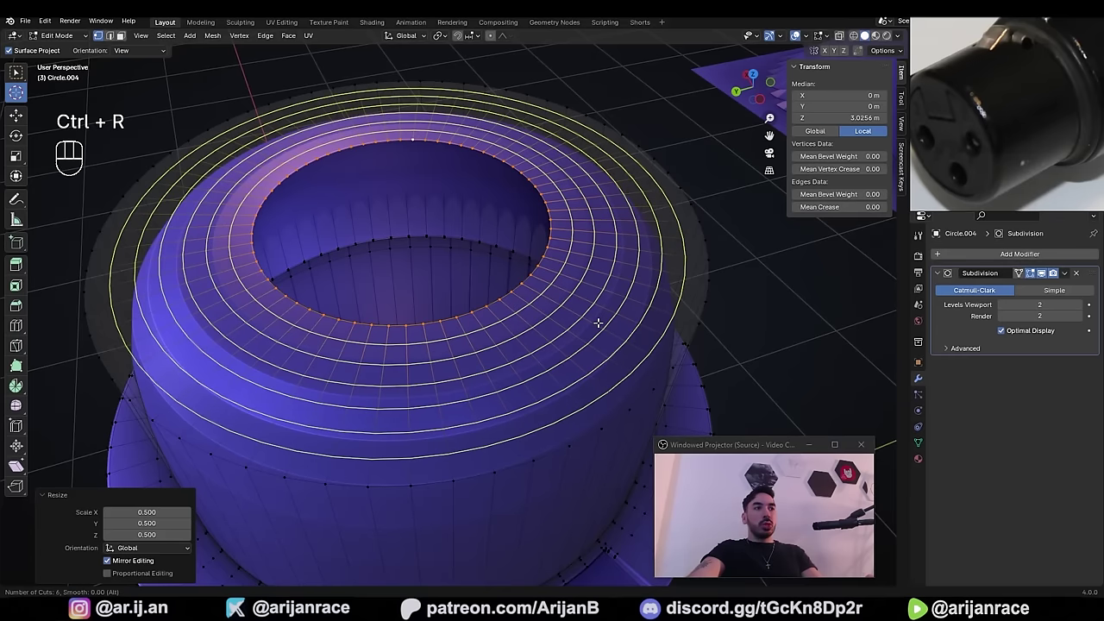
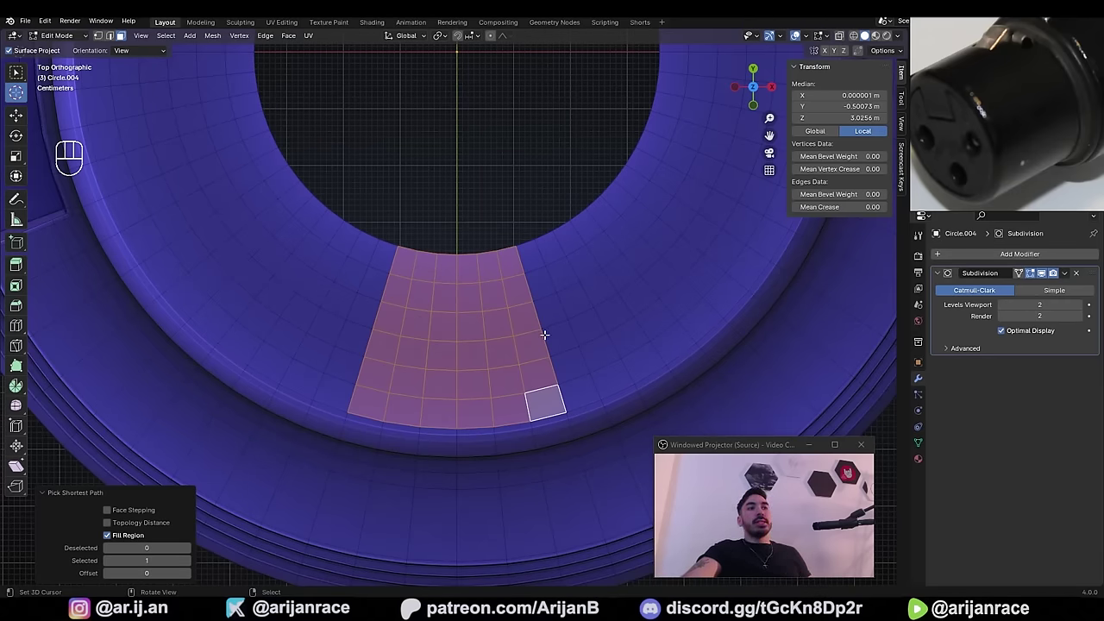
# - Extrude a small patch of cap faces, shrink it to an exact size and round it into a circle
pyautogui.middleClick(512, 327)
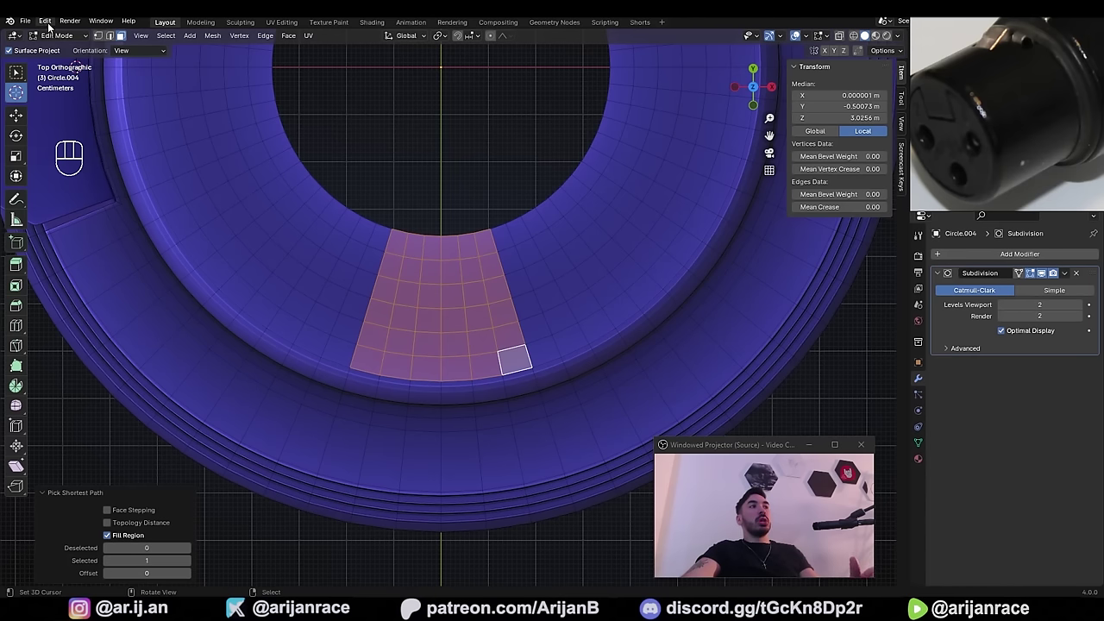
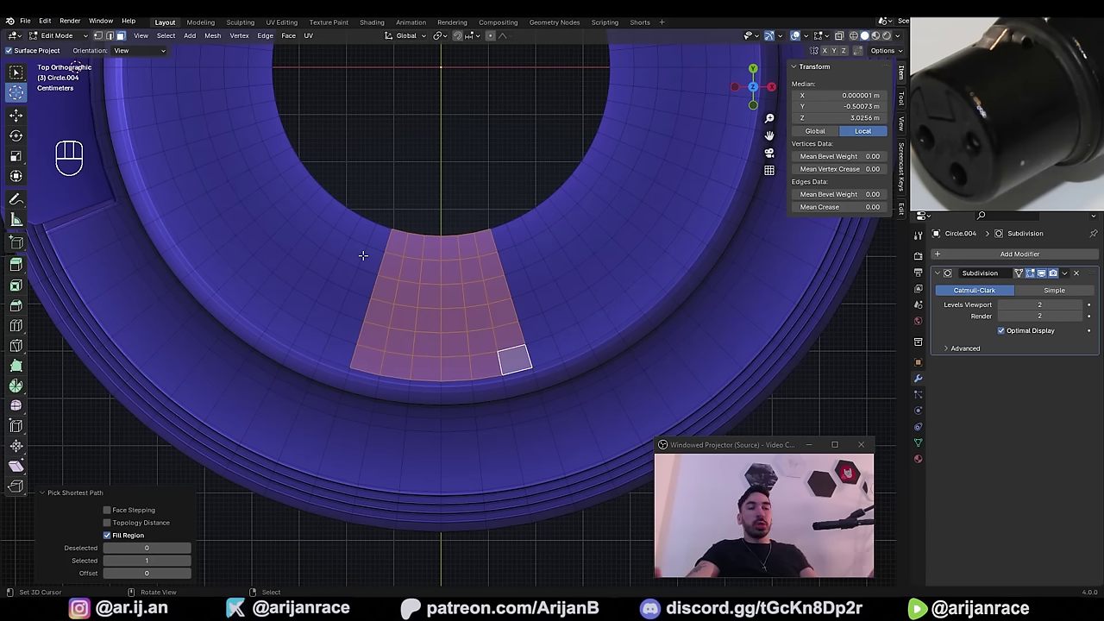
pyautogui.press('e')
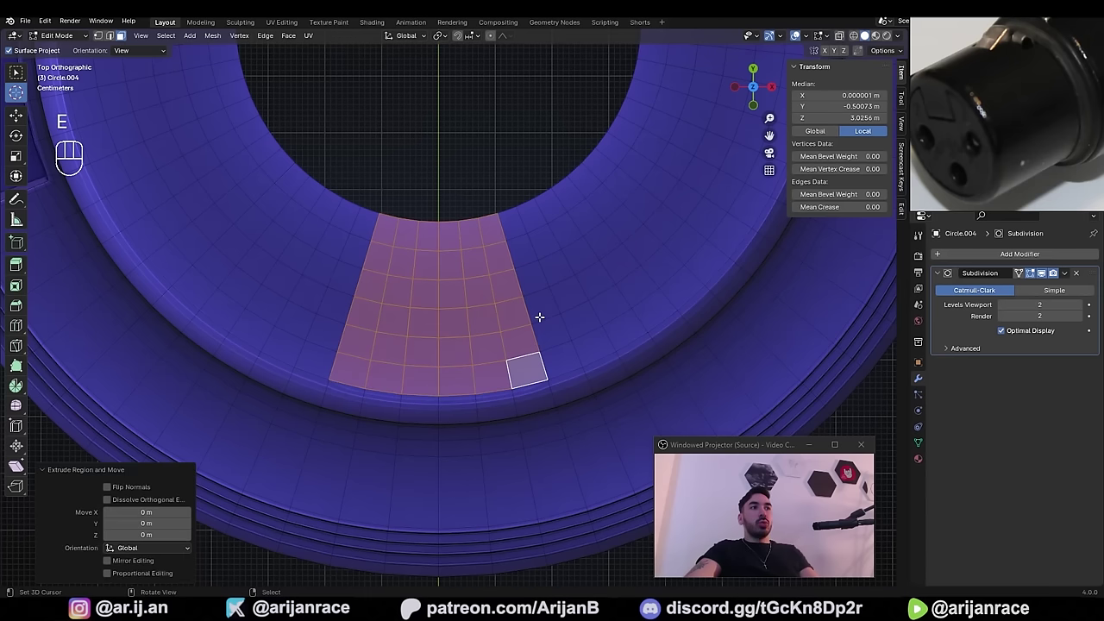
pyautogui.press('s')
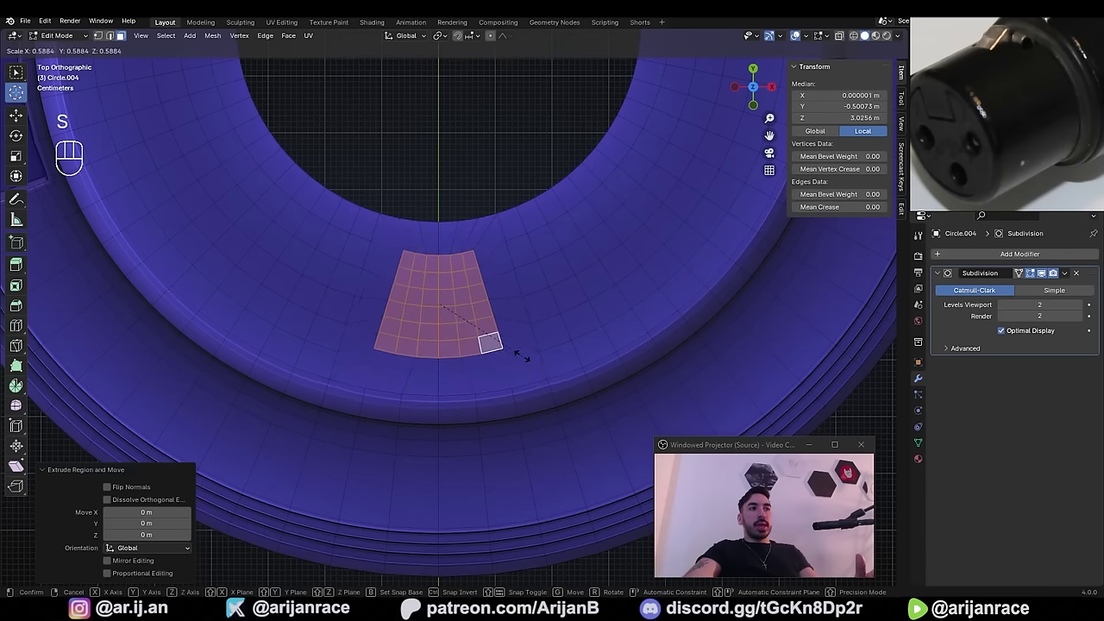
pyautogui.press('n')
pyautogui.press('n')
pyautogui.press('n')
pyautogui.press('n')
pyautogui.press('n')
pyautogui.press('n')
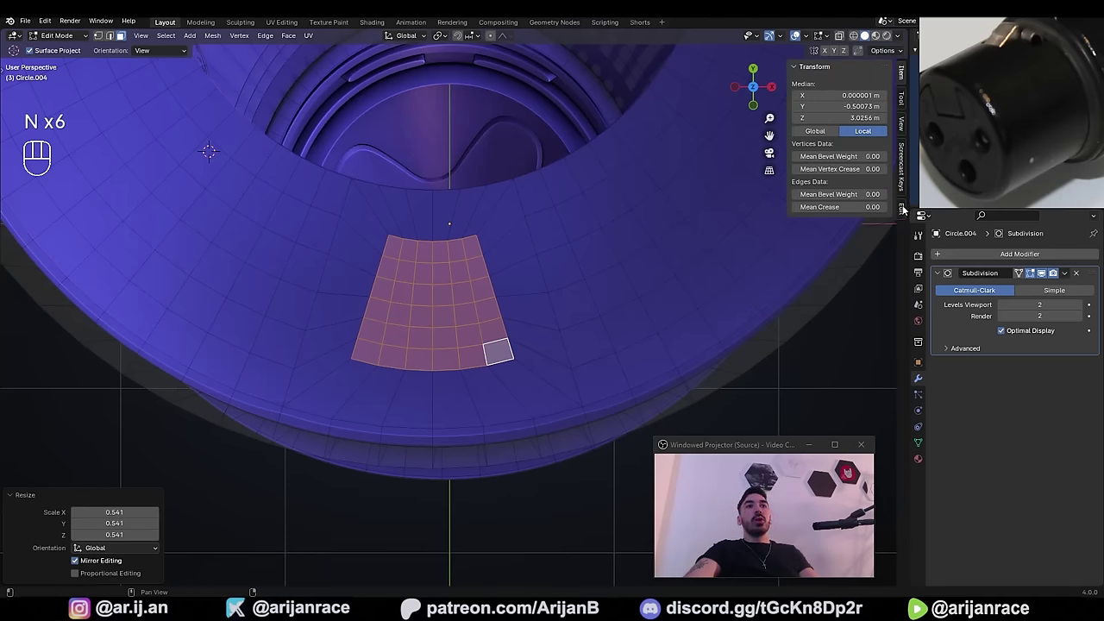
pyautogui.click(800, 73)
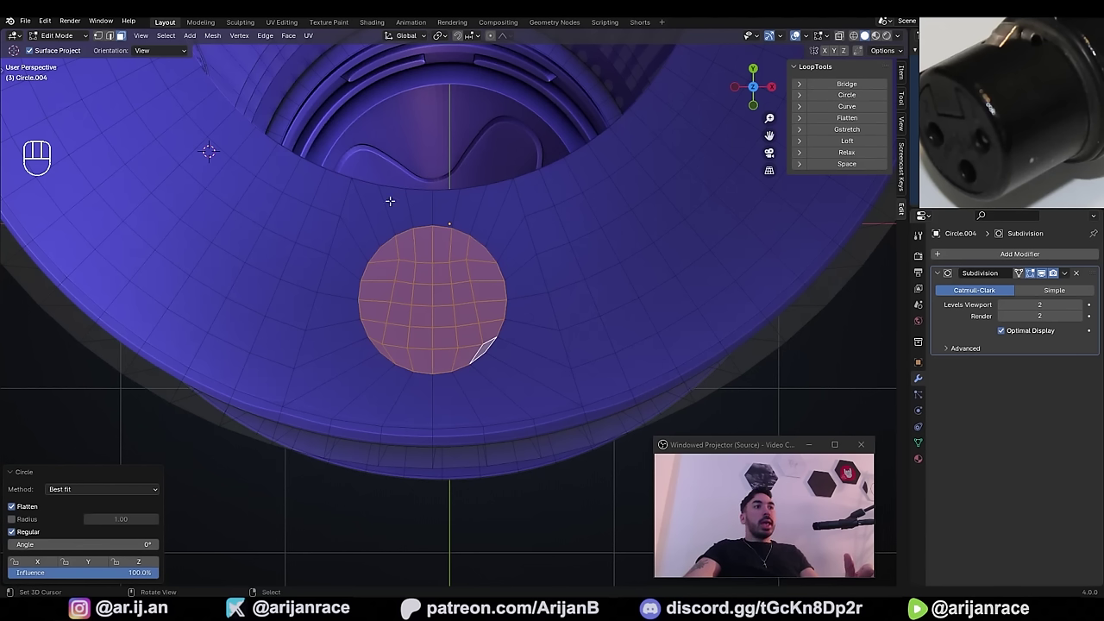
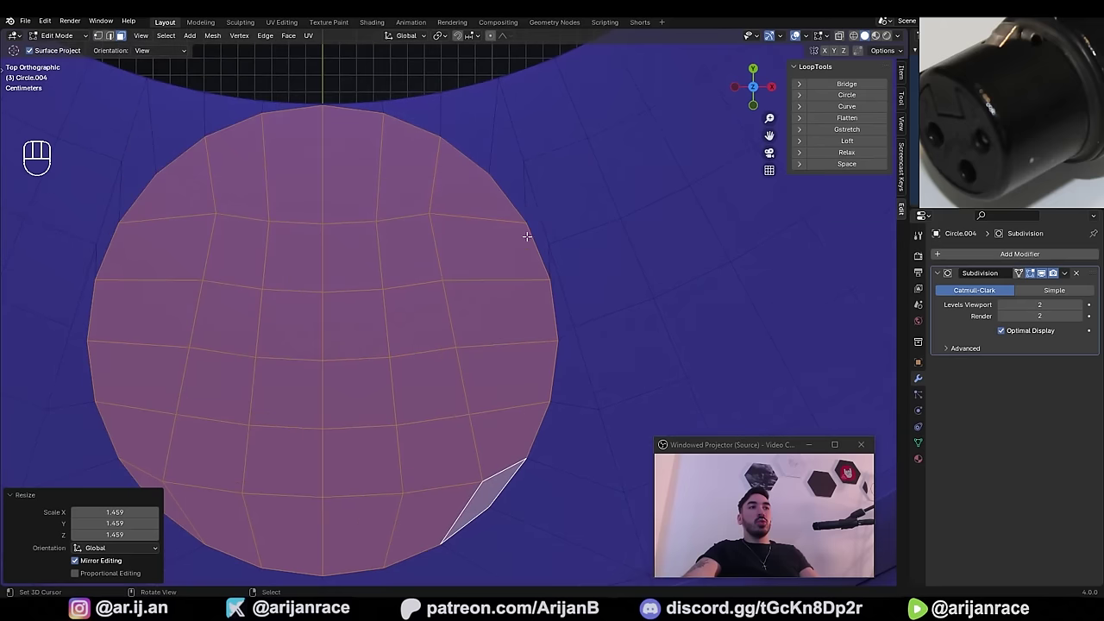
# - Rotate the circular pin hole faces into alignment on the connector top
pyautogui.press('ctrl+z')
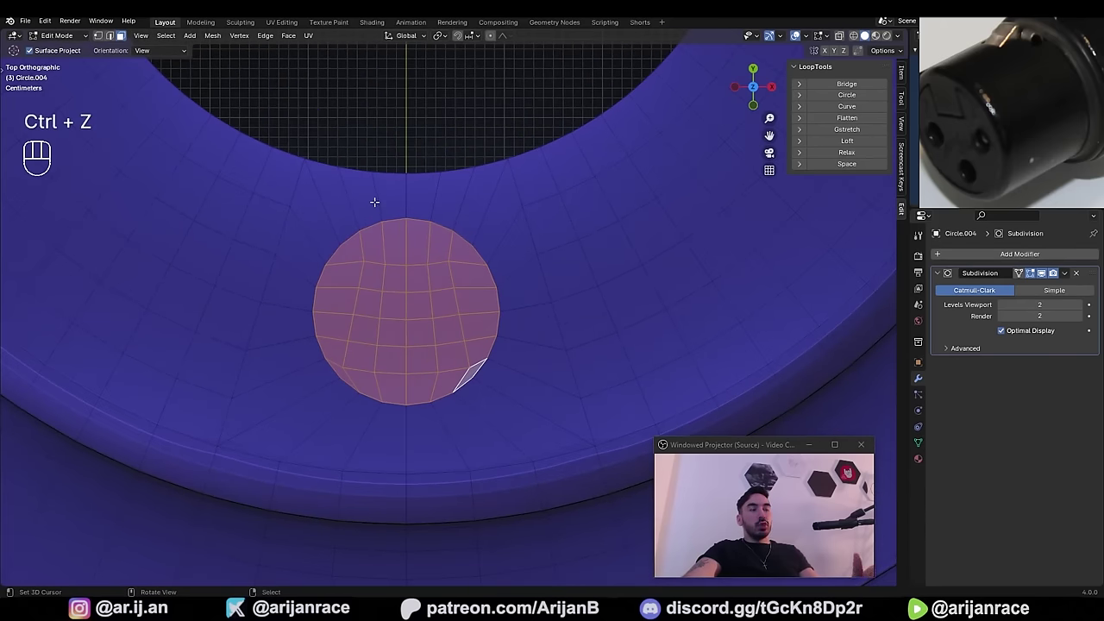
pyautogui.press('r')
pyautogui.press('r')
pyautogui.press('r')
pyautogui.moveTo(549, 251); pyautogui.dragTo(382, 191)
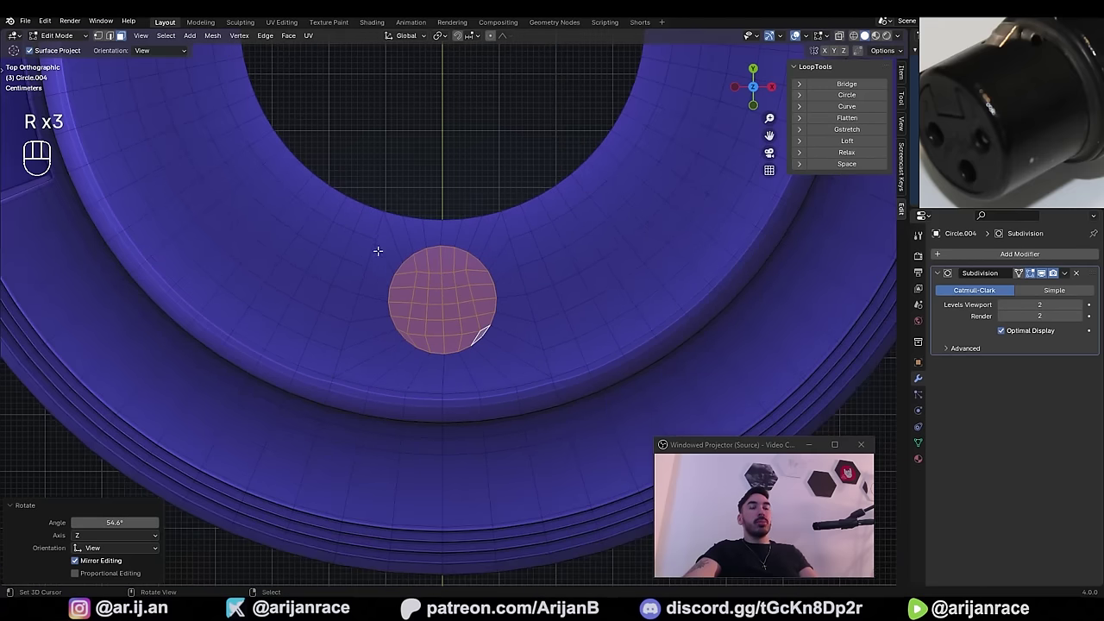
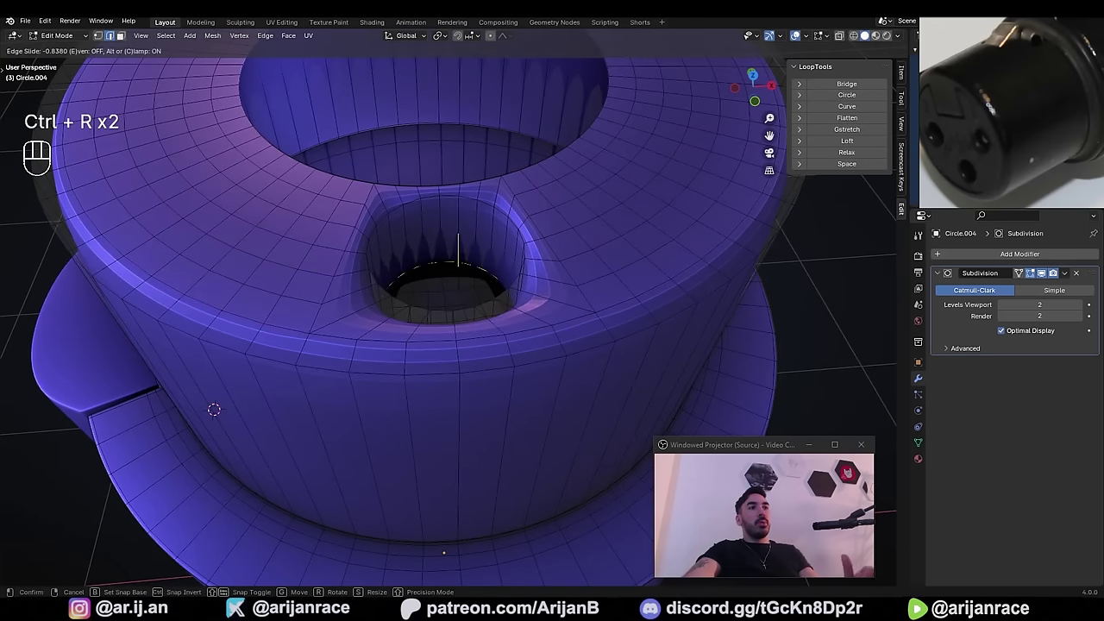
# - Add a support loop cut inside the pin hole and slide it along the hole wall
pyautogui.click(464, 254)
pyautogui.press('2')
pyautogui.click(361, 192)
pyautogui.moveTo(537, 282); pyautogui.dragTo(553, 274)
# - Bevel the pin hole rim with 2 segments and inspect it as a smoothed object
pyautogui.press('ctrl+b')
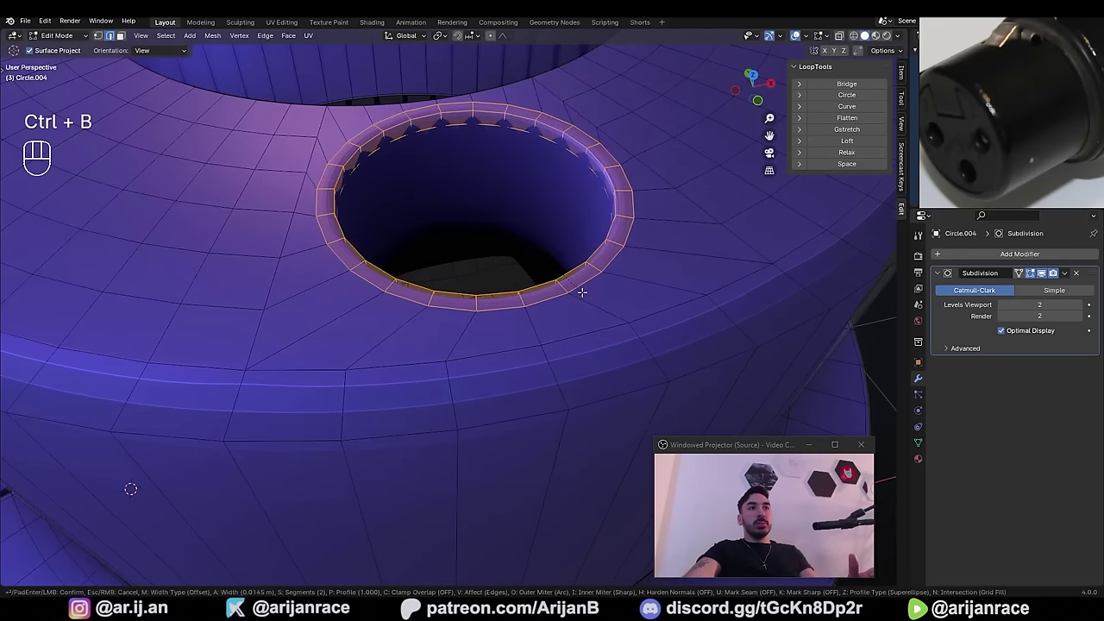
pyautogui.press('ctrl+z')
pyautogui.press('ctrl+b')
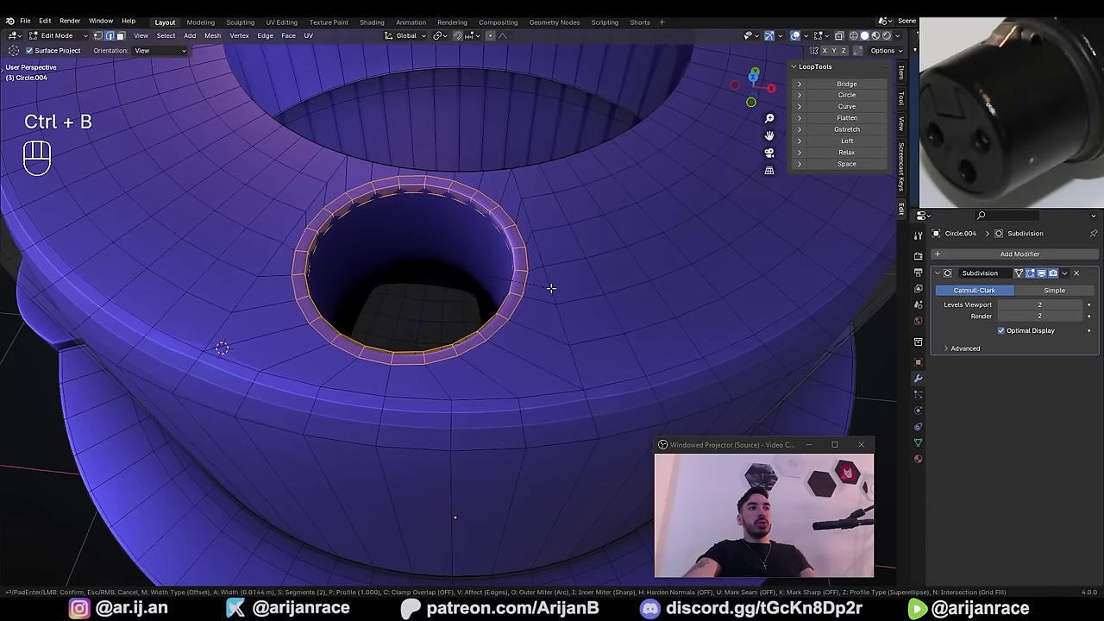
pyautogui.press('Tab')
pyautogui.moveTo(458, 325); pyautogui.dragTo(506, 286)
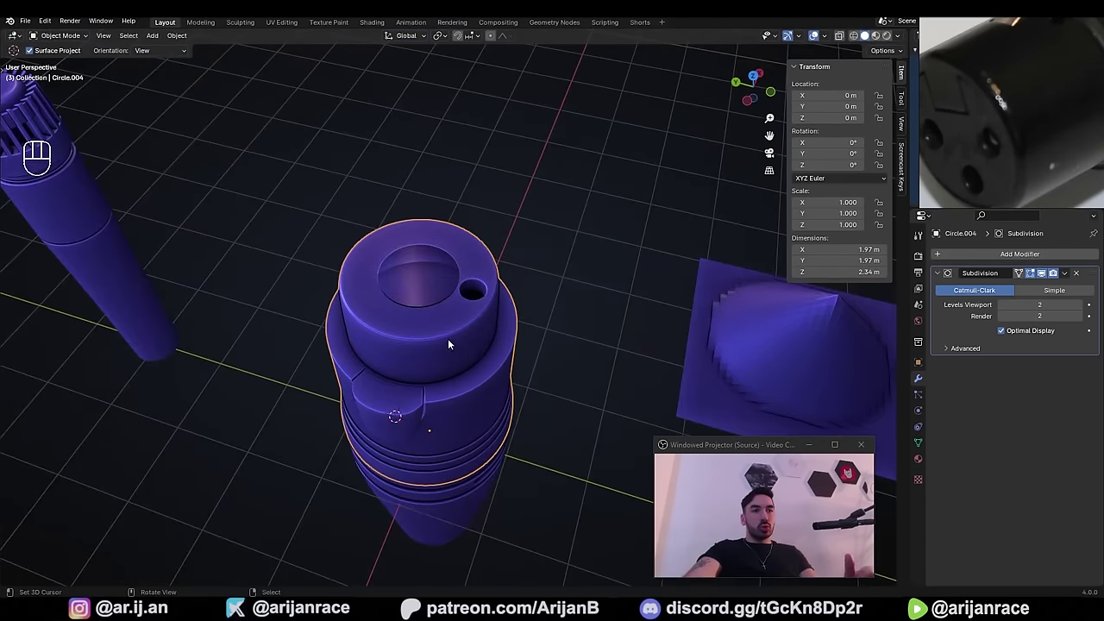
# - Line the view up straight down on the connector top ready to pick the notch faces
pyautogui.moveTo(407, 349); pyautogui.dragTo(385, 196)
pyautogui.press('3')
pyautogui.press('a')
pyautogui.press('a')
pyautogui.press('b')
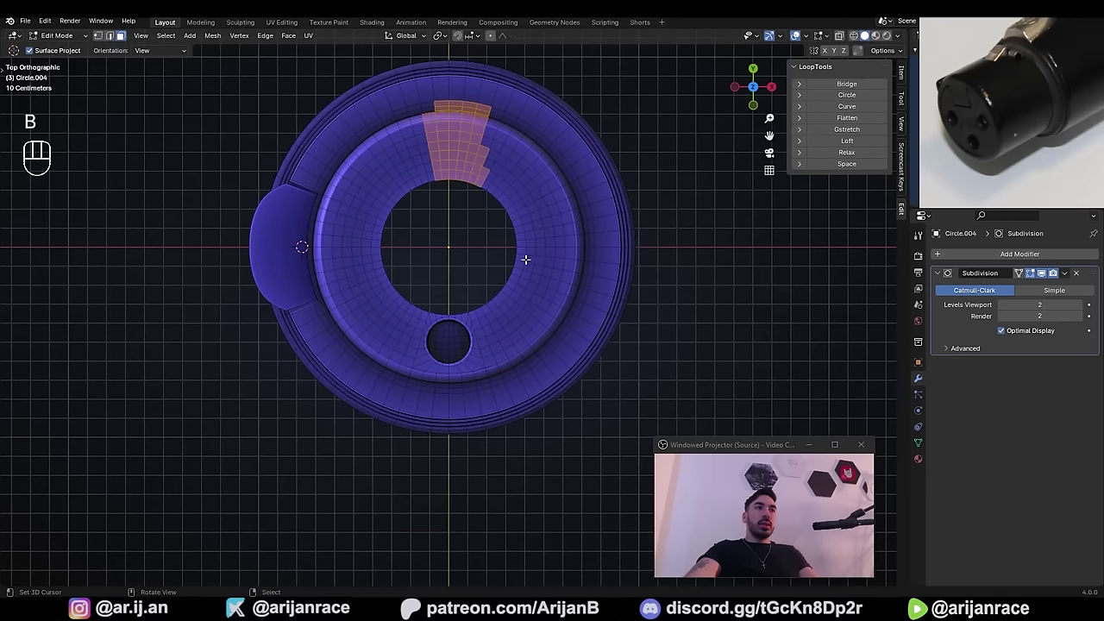
pyautogui.press('a')
pyautogui.press('b')
pyautogui.moveTo(604, 301); pyautogui.dragTo(592, 317)
pyautogui.press('alt+2')
pyautogui.moveTo(670, 261); pyautogui.dragTo(587, 278)
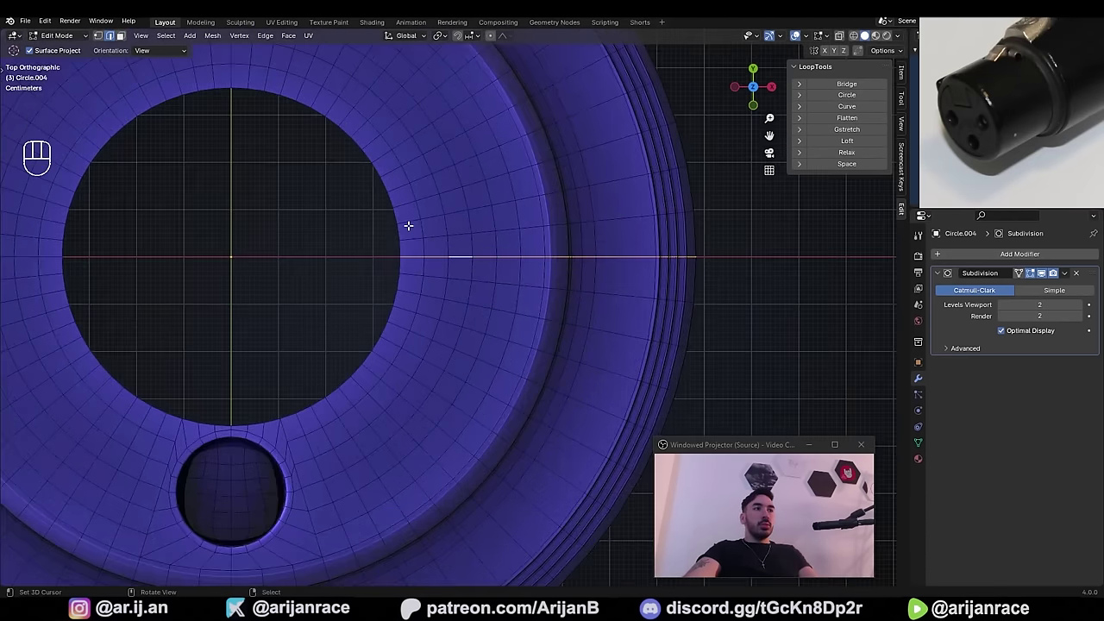
pyautogui.press('3')
# - Select the wedge of faces in the central opening and delete them to form the key notch
pyautogui.click(385, 171)
pyautogui.click(561, 335)
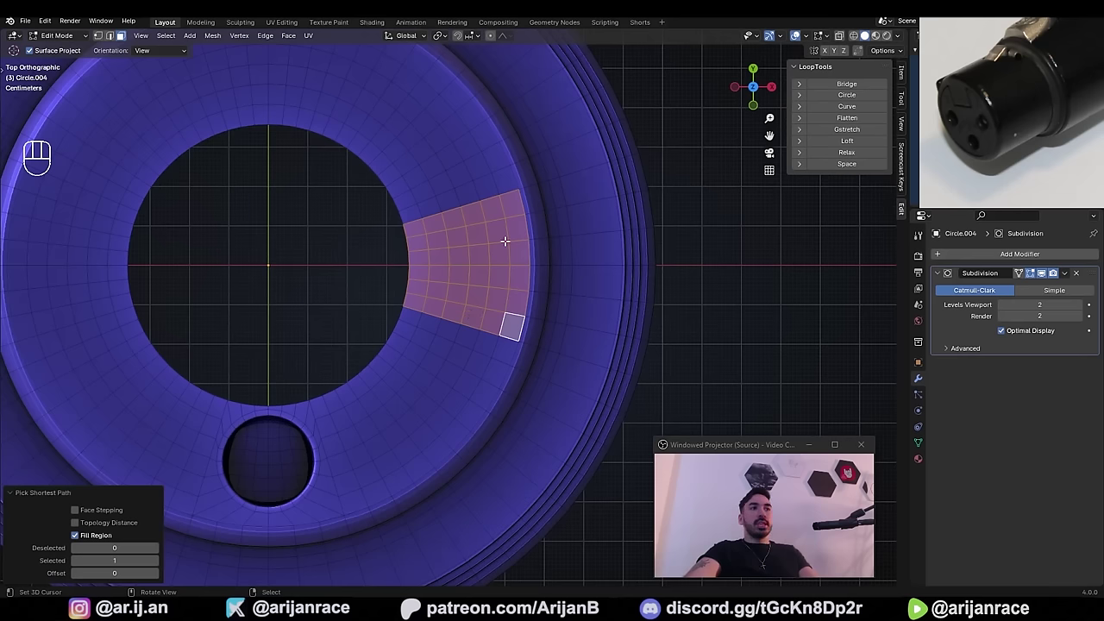
pyautogui.click(430, 279)
pyautogui.moveTo(488, 270); pyautogui.dragTo(414, 334)
pyautogui.press('x')
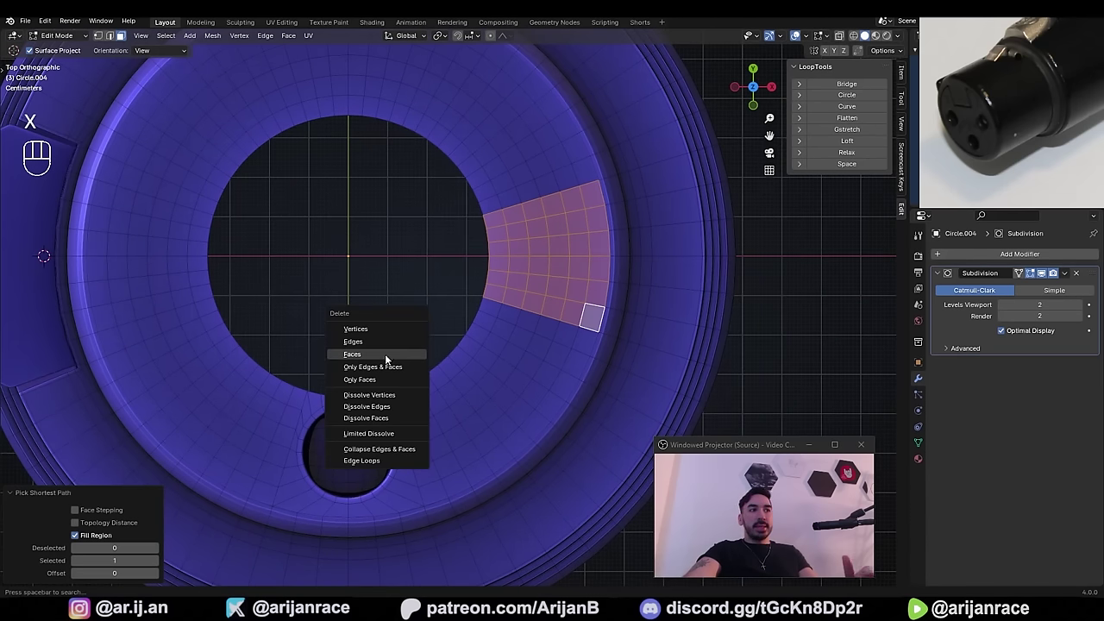
pyautogui.press('Tab')
# - Snap the 3D cursor to the world origin and check the notched opening's outline from several angles
pyautogui.press('shift+s')
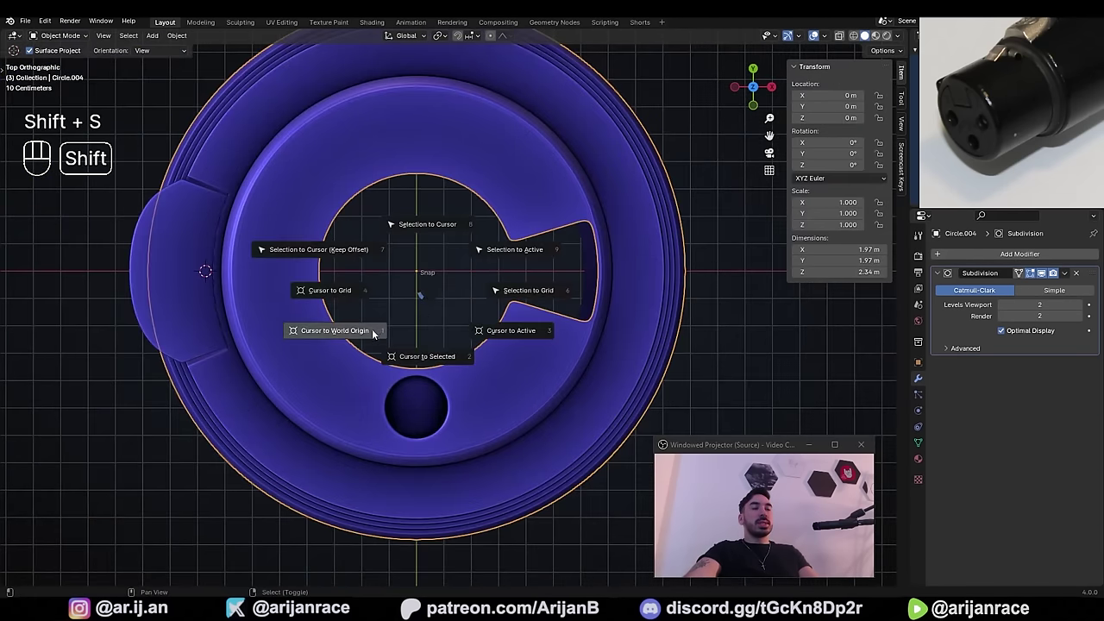
pyautogui.press('Tab')
pyautogui.press('g')
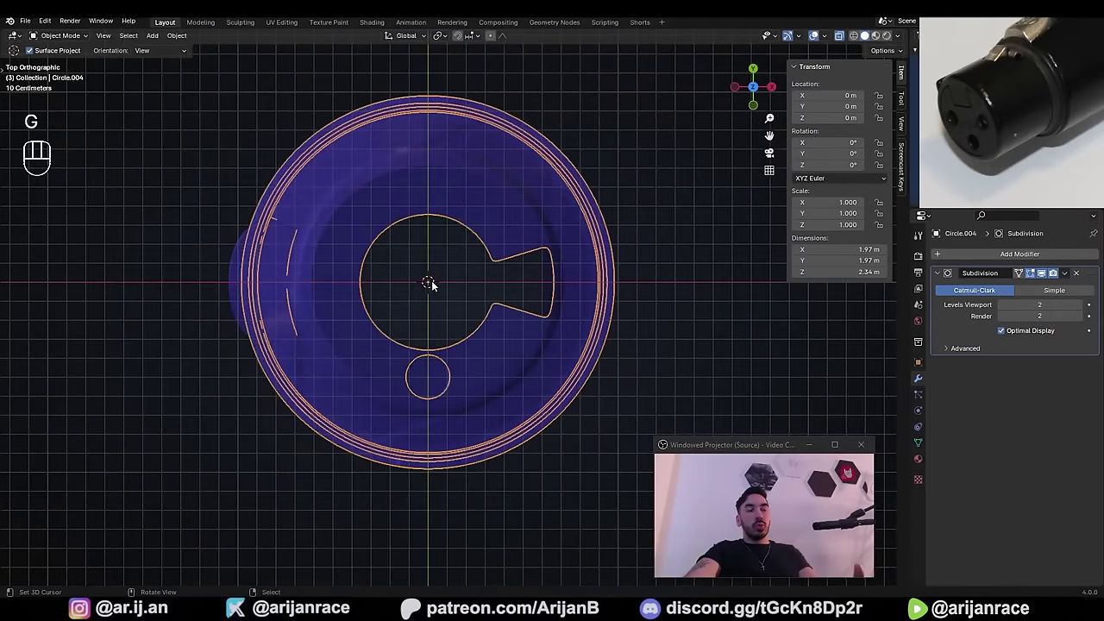
pyautogui.press('Tab')
pyautogui.middleClick(464, 324)
pyautogui.press('1')
pyautogui.click(504, 352)
pyautogui.press('shift+s')
pyautogui.moveTo(407, 275); pyautogui.dragTo(410, 255)
pyautogui.press('Tab')
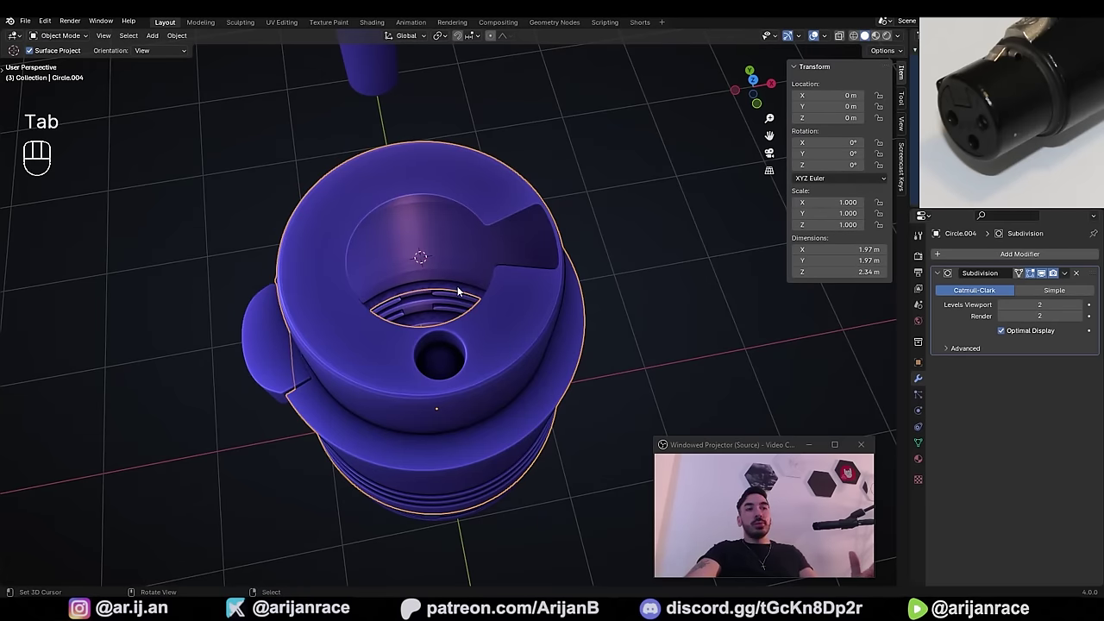
# - Select the wedge of edges and faces surrounding the pin hole for duplicating around the centre
pyautogui.press('Tab')
pyautogui.press('2')
pyautogui.press('a')
pyautogui.press('a')
pyautogui.click(359, 312)
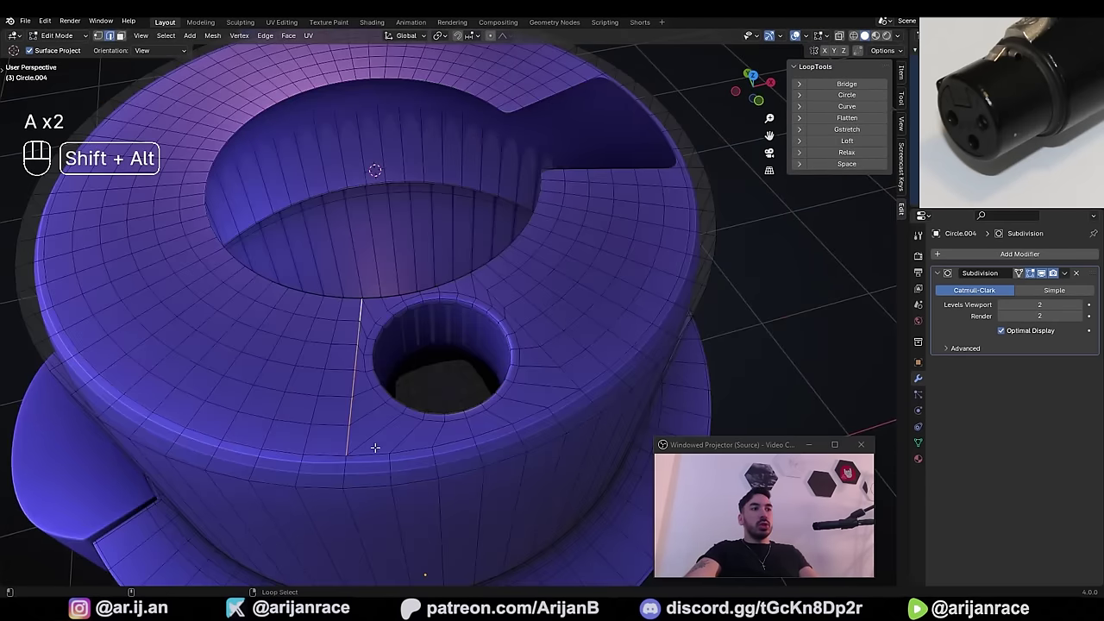
pyautogui.click(376, 448)
pyautogui.click(550, 355)
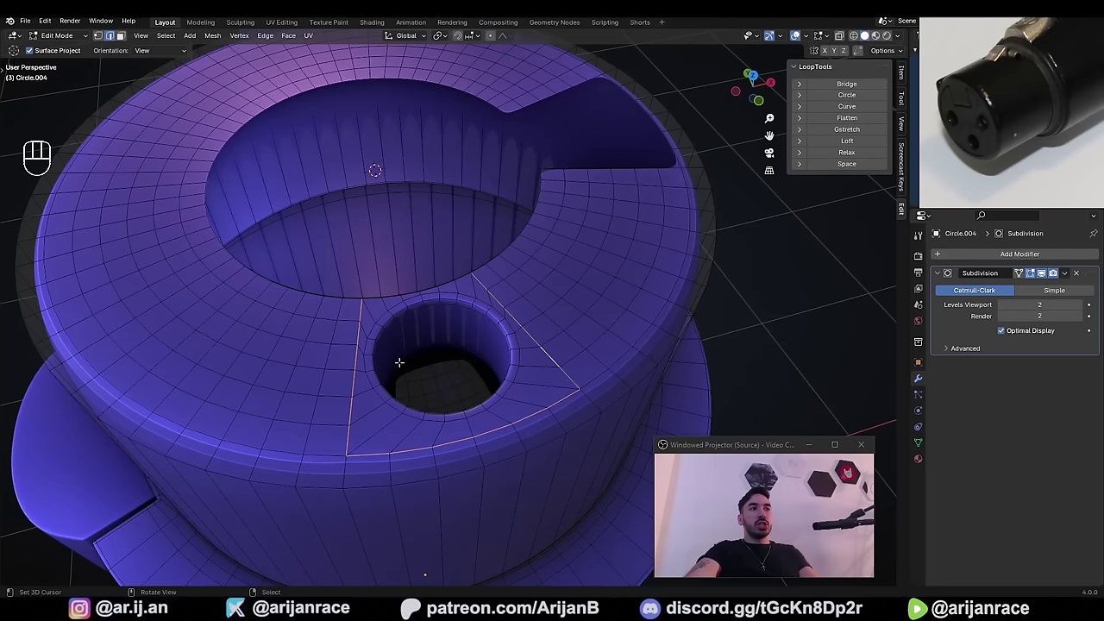
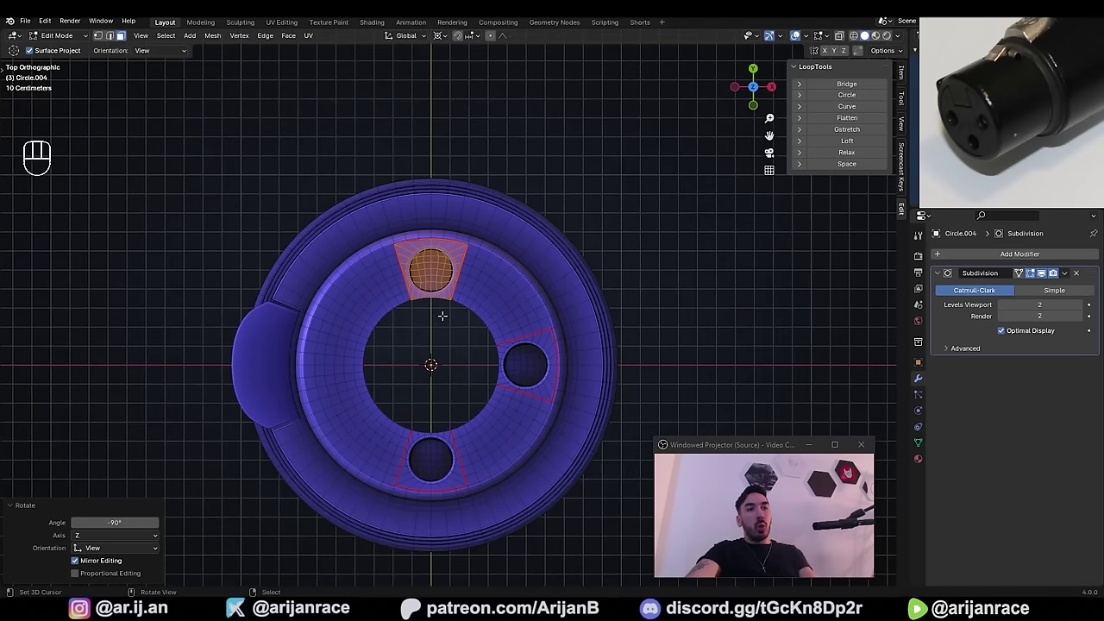
# - Adjust the central opening's edge ring and move the connector up off the ground grid
pyautogui.middleClick(507, 327)
pyautogui.press('a')
pyautogui.press('m')
pyautogui.press('Tab')
pyautogui.moveTo(532, 323); pyautogui.dragTo(501, 339)
pyautogui.press('Tab')
pyautogui.press('1')
pyautogui.press('shift+s')
pyautogui.moveTo(570, 357); pyautogui.dragTo(537, 376)
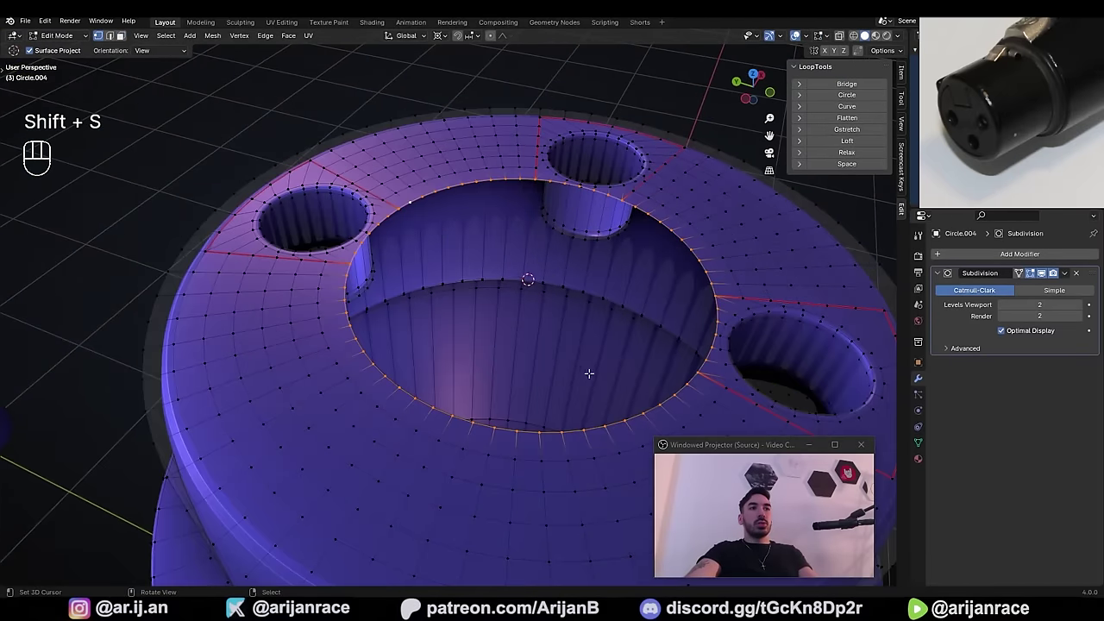
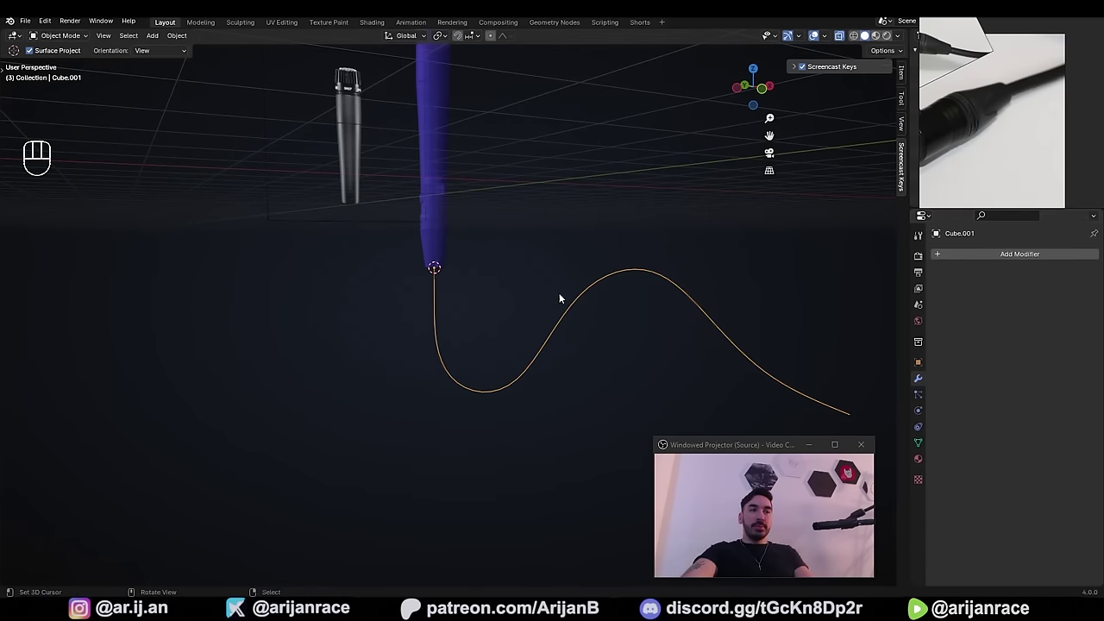
# - Shape the wavy cable path from the connector tip and adjust its far end
pyautogui.moveTo(178, 42); pyautogui.dragTo(295, 373)
pyautogui.moveTo(449, 360); pyautogui.dragTo(926, 434)
# - Set the curve's Geometry bevel to Round depth 0.1 m at resolution 16, forming a smooth tube
pyautogui.press('z')
pyautogui.click(927, 434)
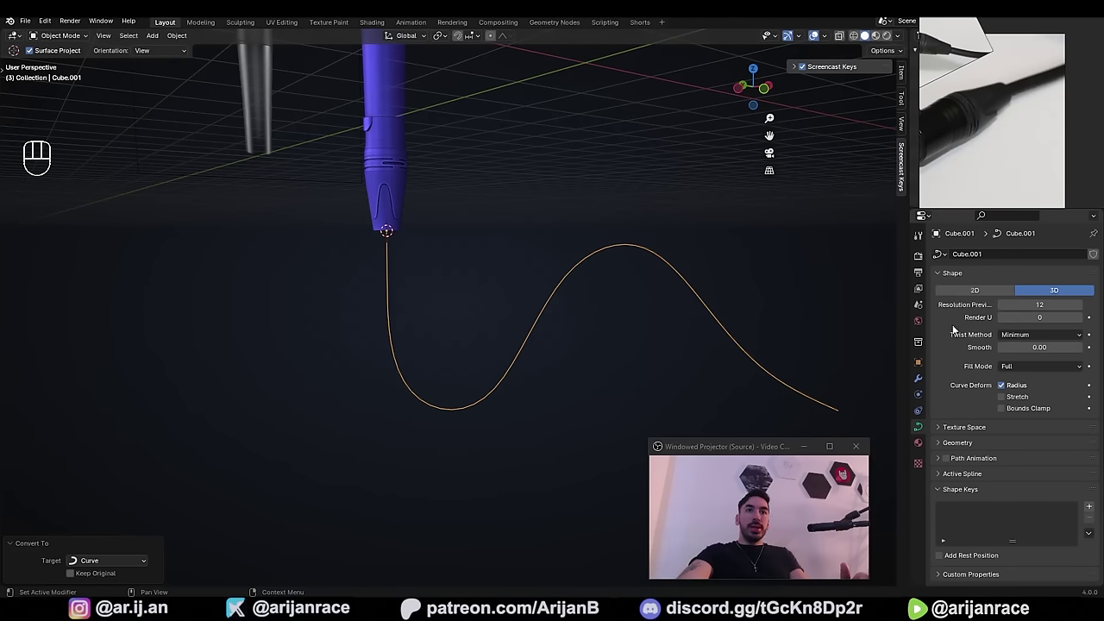
pyautogui.click(943, 449)
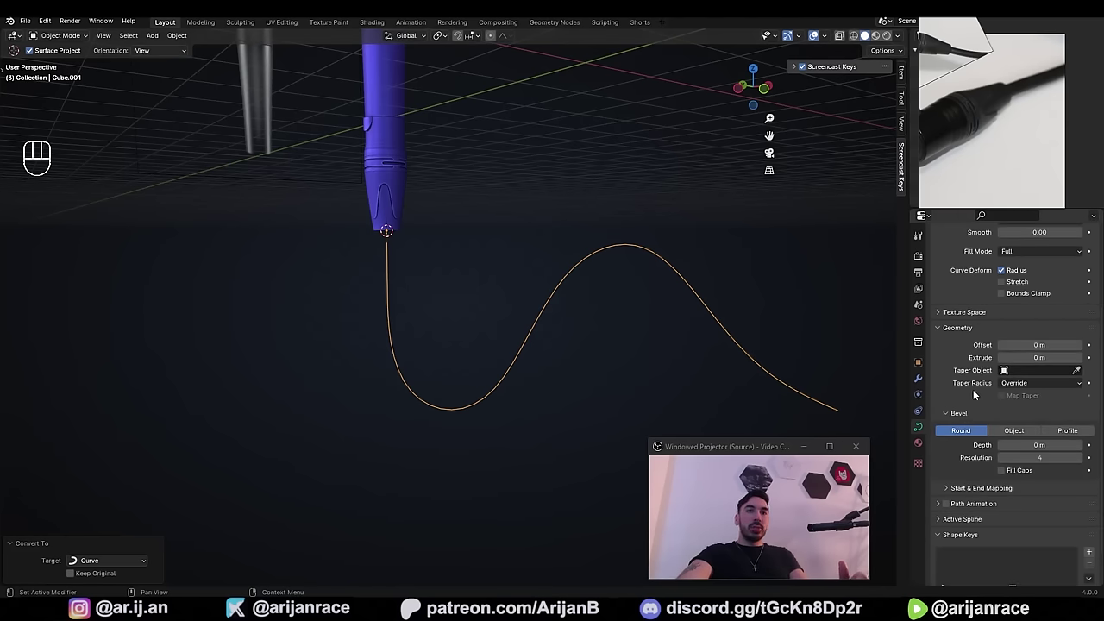
pyautogui.click(965, 435)
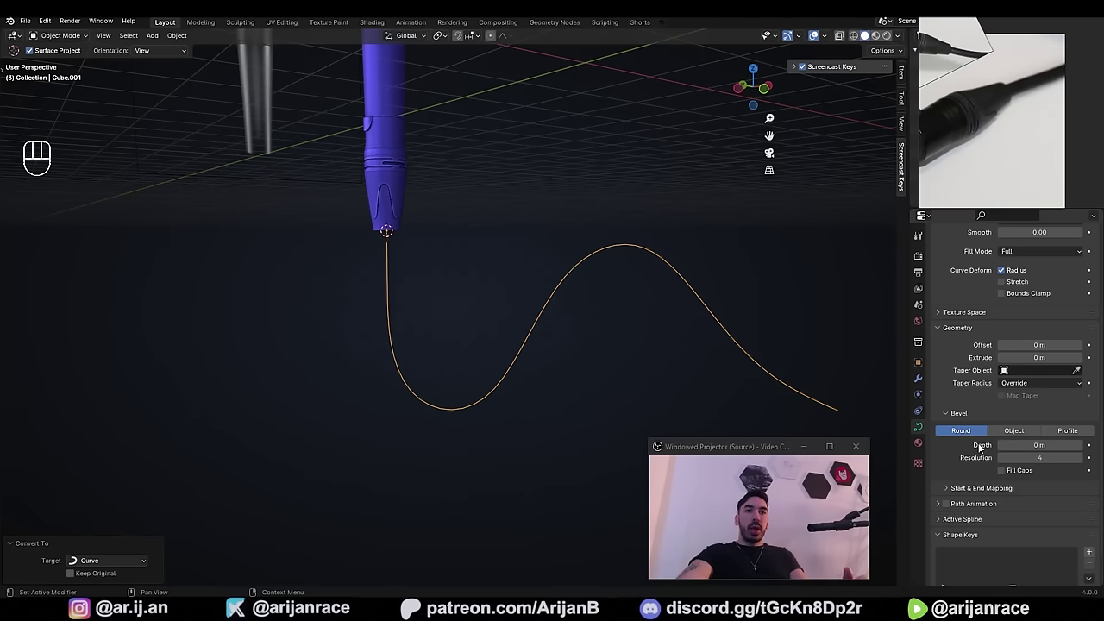
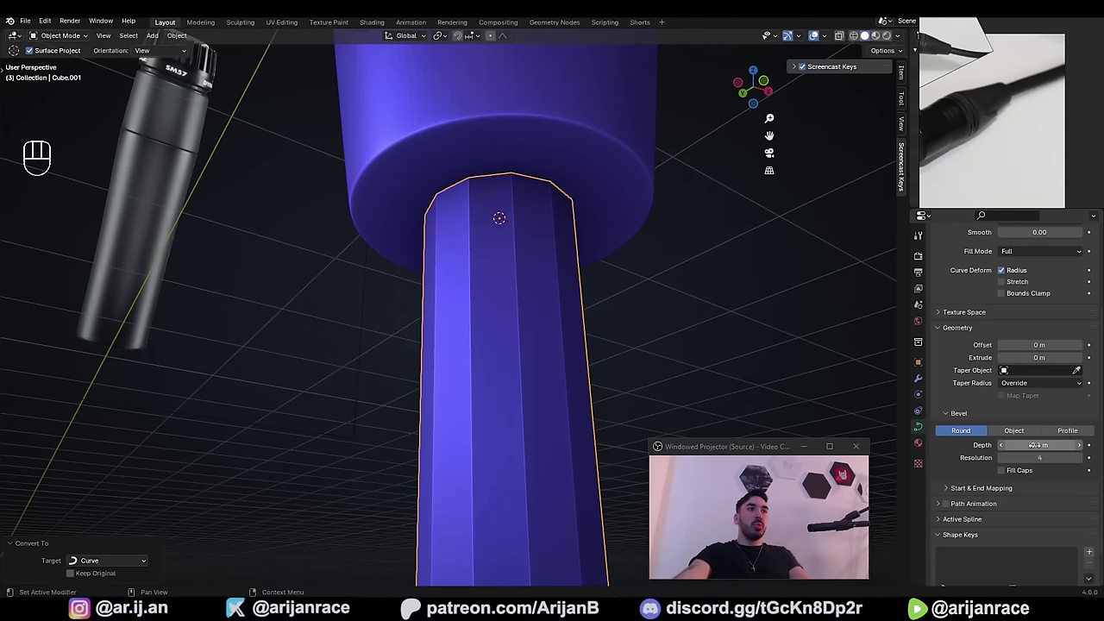
pyautogui.click(517, 239)
pyautogui.moveTo(515, 244); pyautogui.dragTo(521, 240)
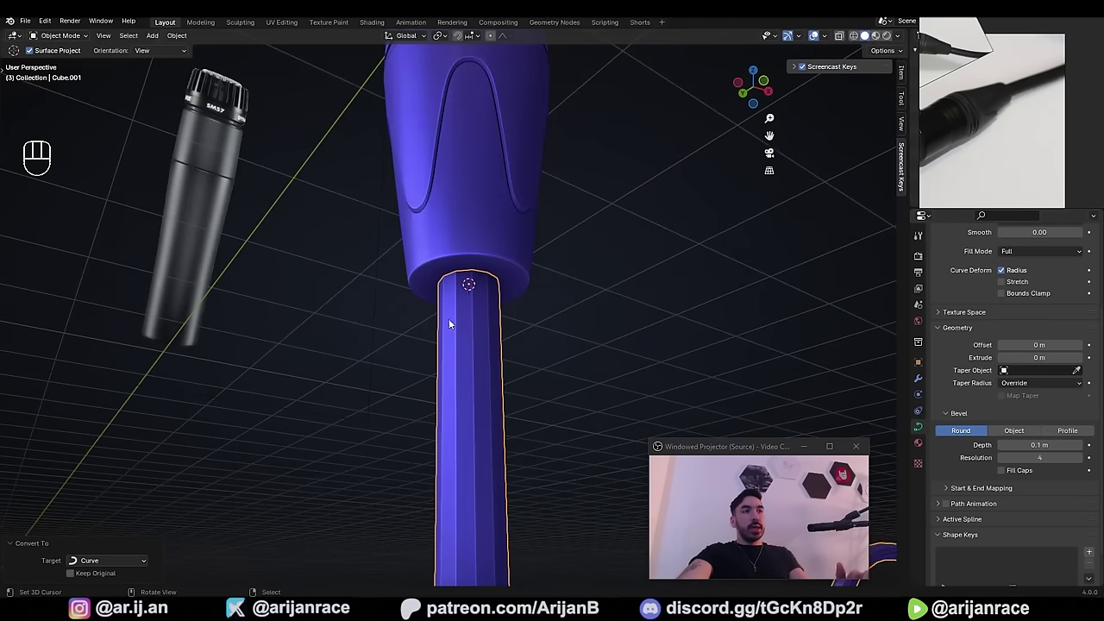
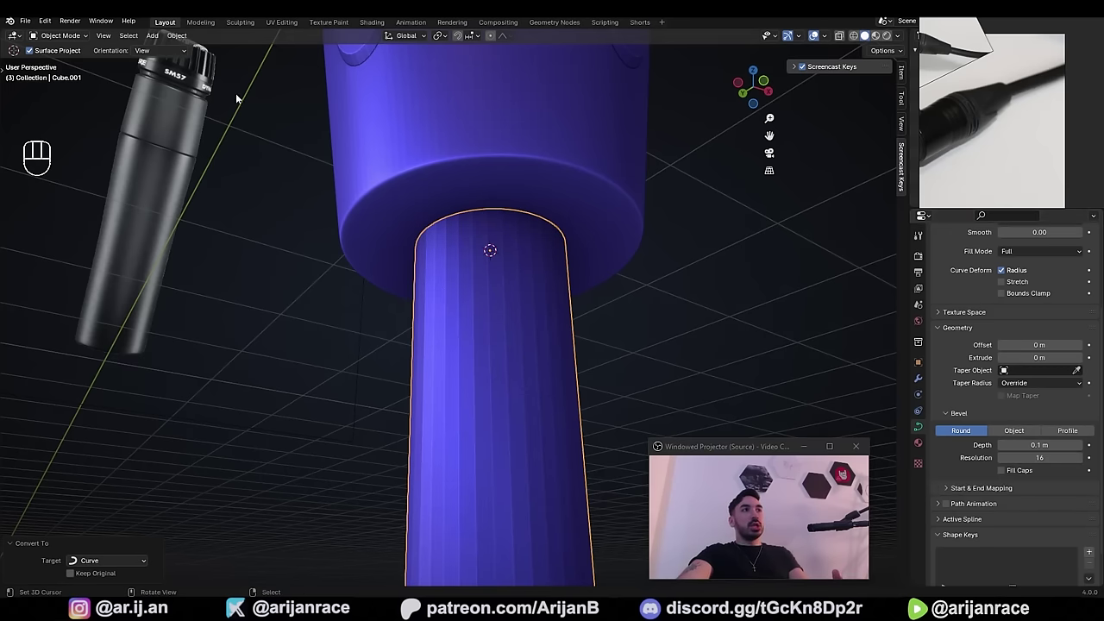
pyautogui.moveTo(203, 275); pyautogui.dragTo(203, 293)
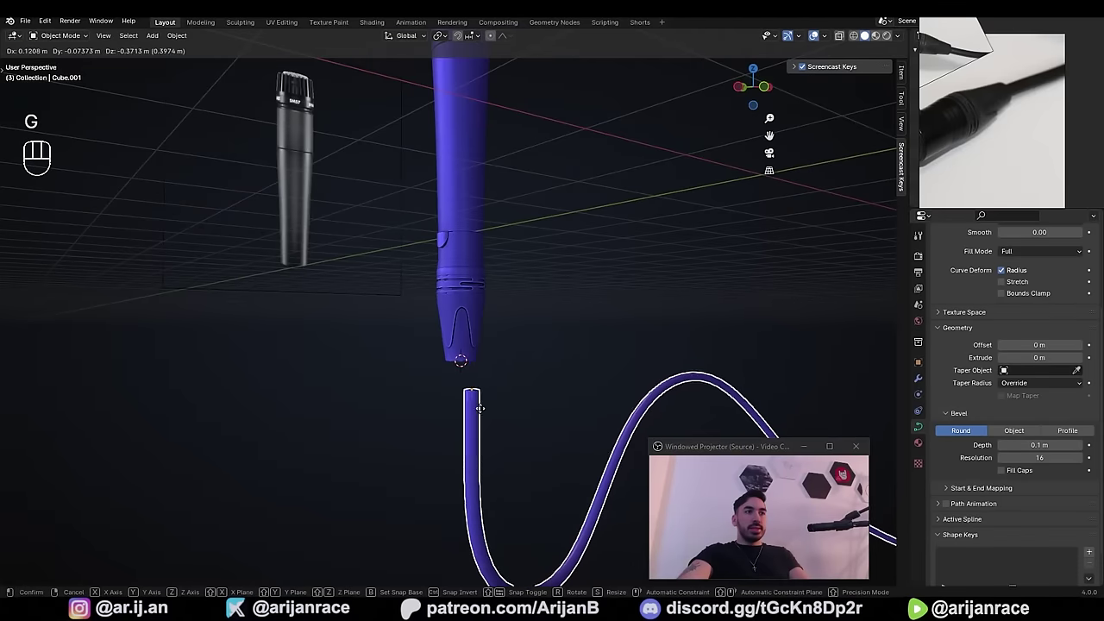
# - Parent the cable to the connector with Keep Transform and test-move the microphone so it follows
pyautogui.press('g')
pyautogui.click(466, 355)
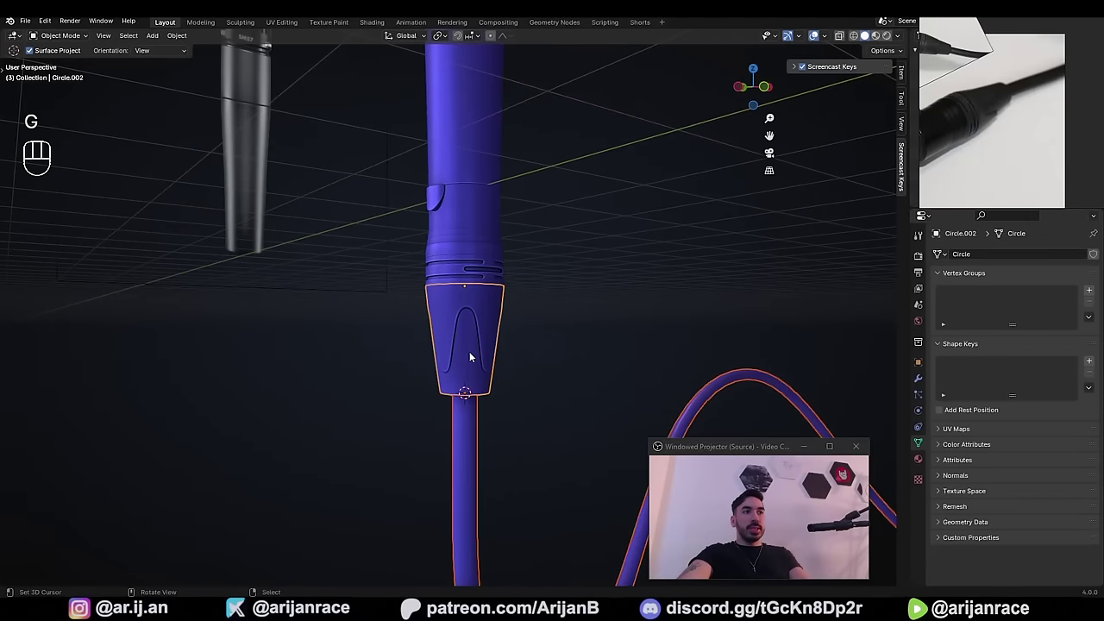
pyautogui.press('ctrl+p')
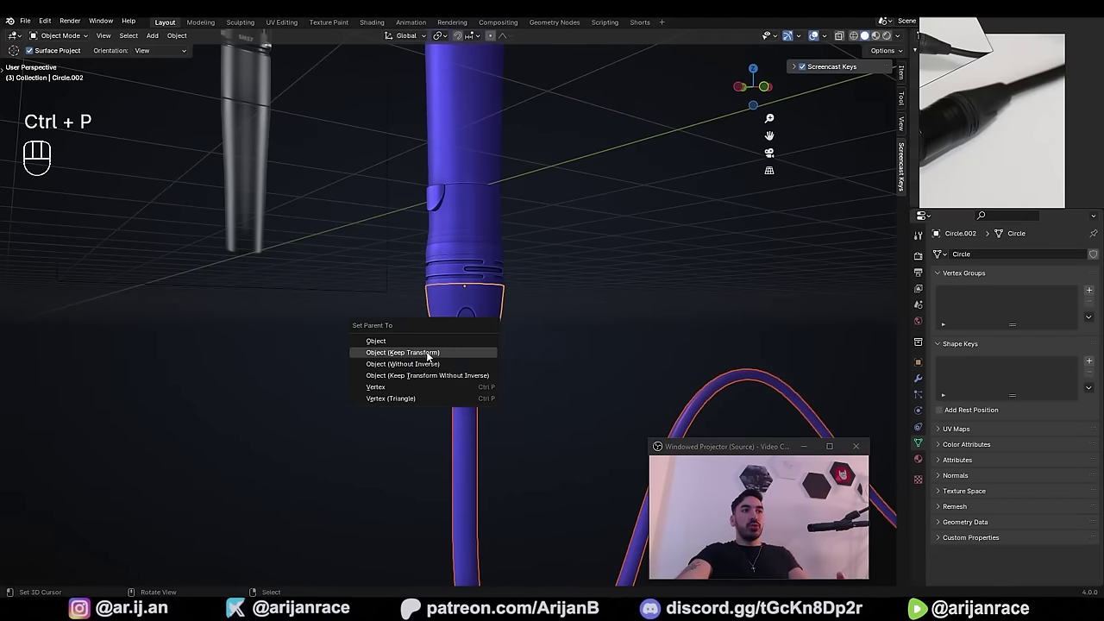
pyautogui.press('g')
pyautogui.press('g')
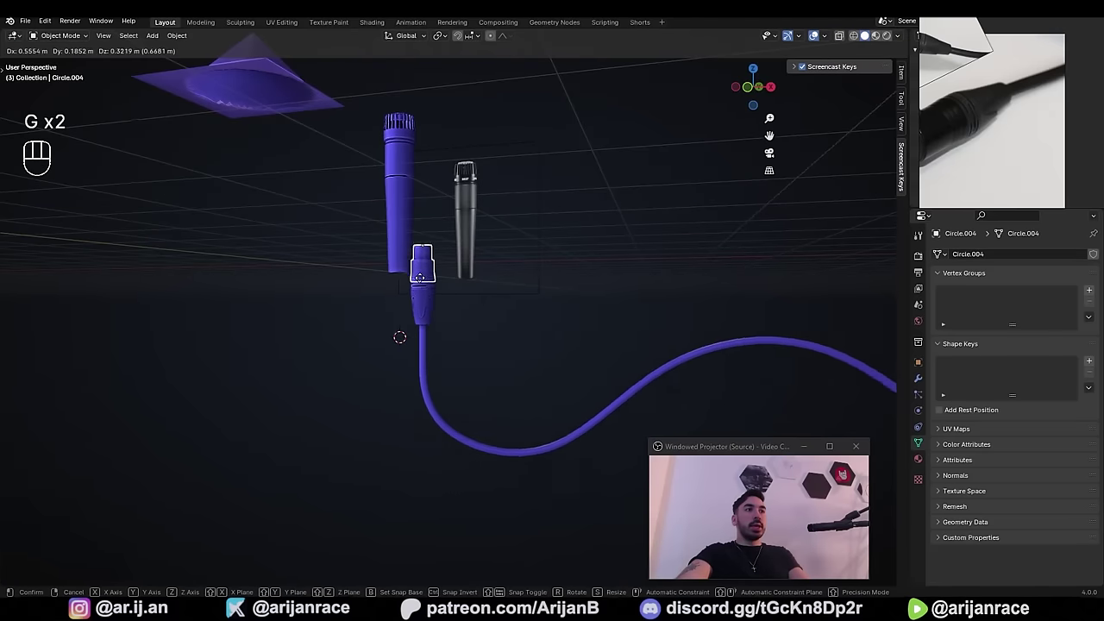